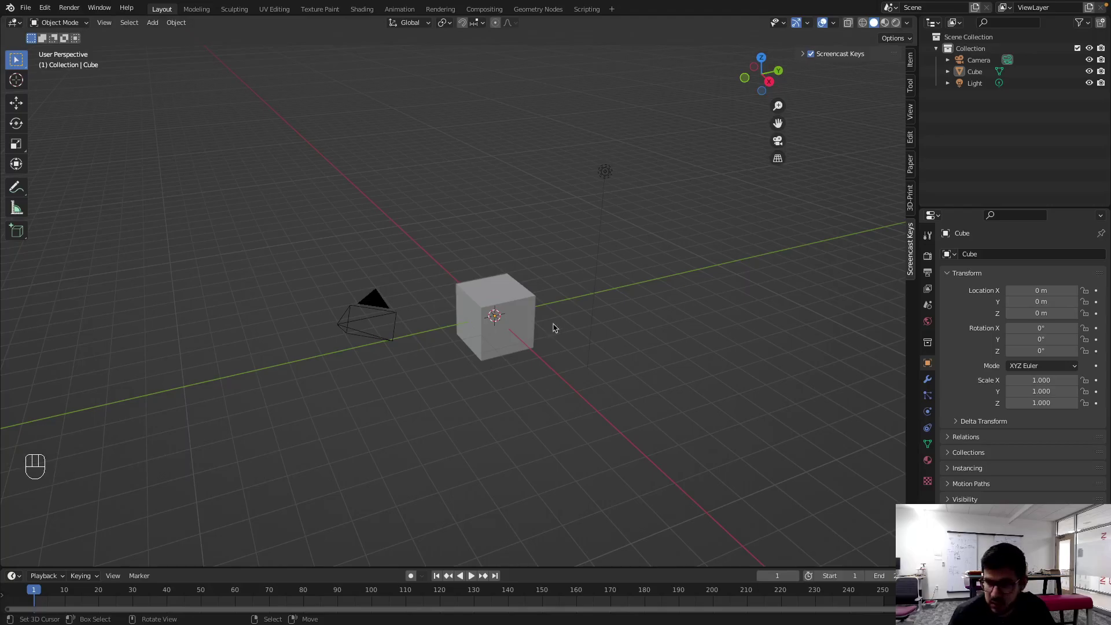
- Set the Screencast Keys mouse size to 45 and Offset Y to 12 in the sidebar panel
key("a")
key("a")
key("a")
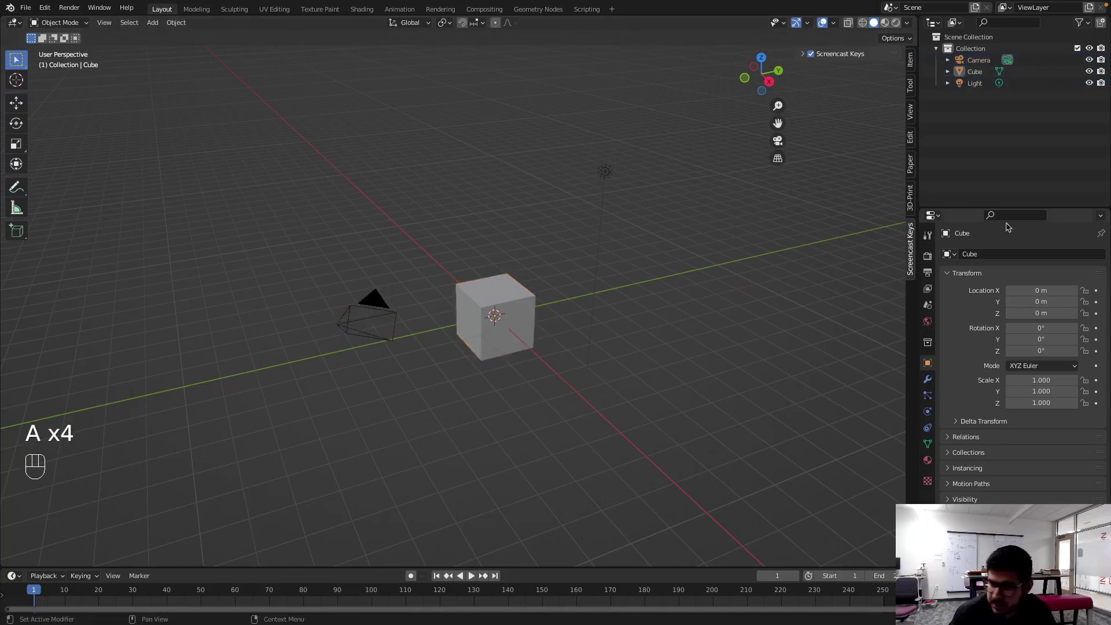
left_click(916, 252)
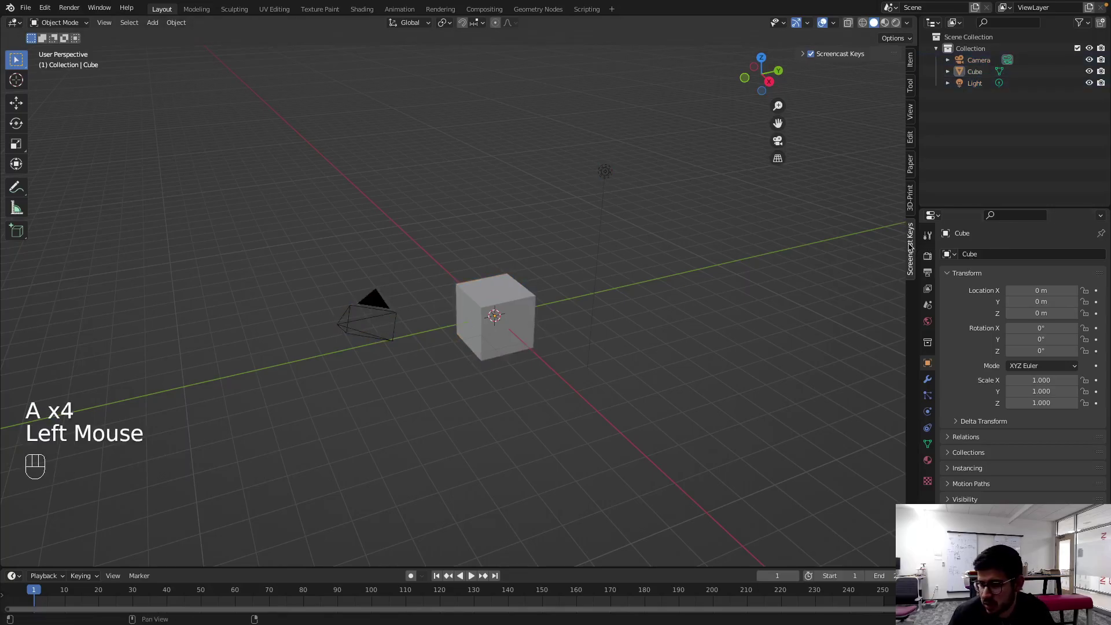
left_click(913, 250)
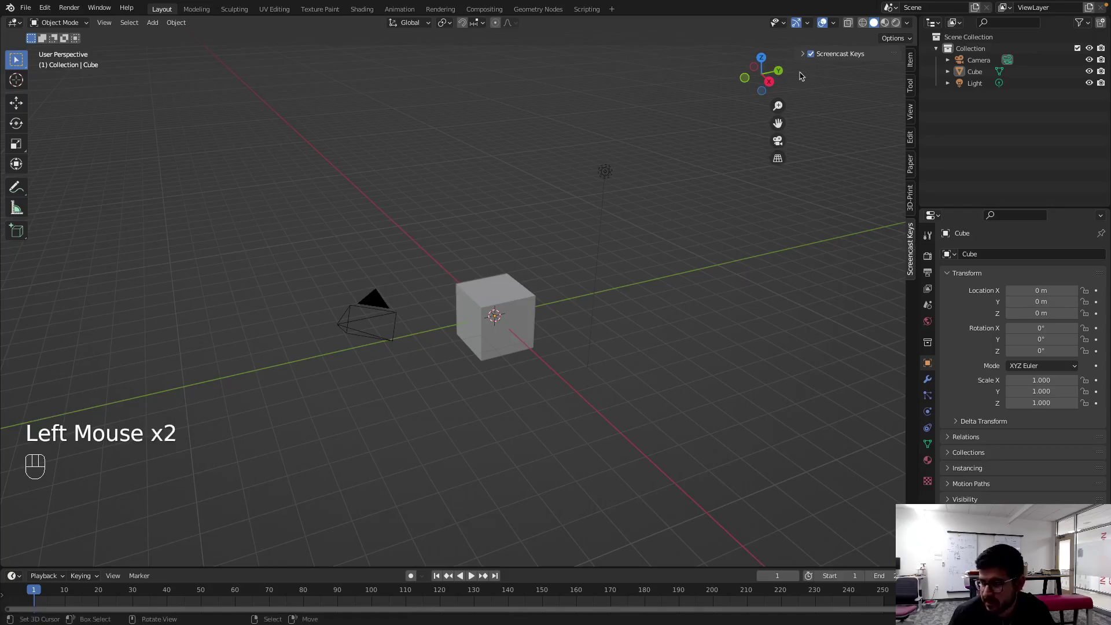
left_click(803, 54)
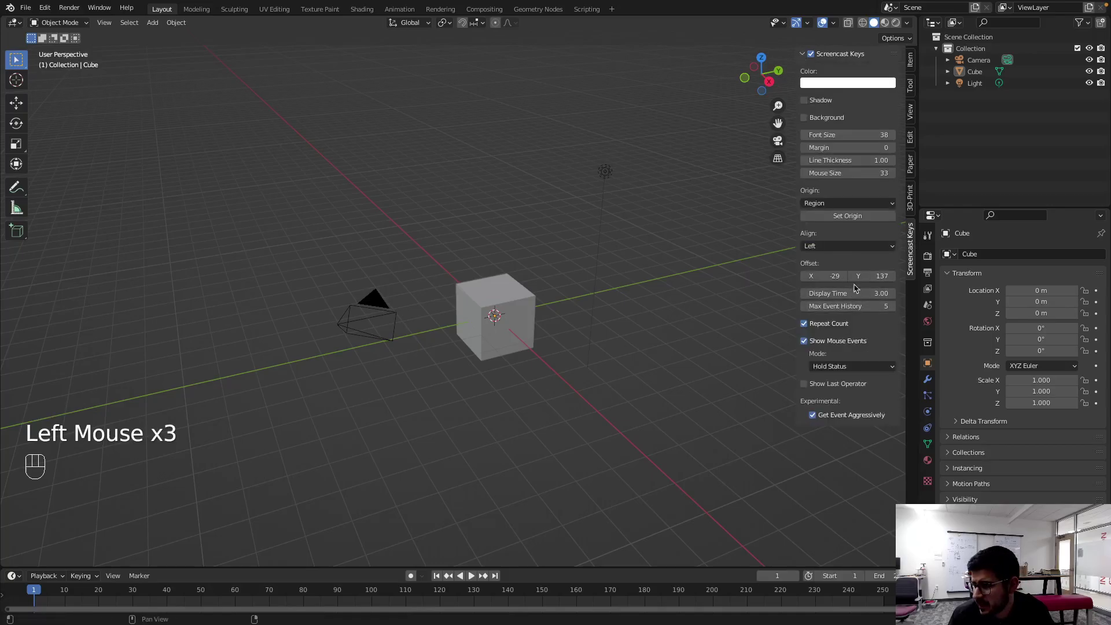
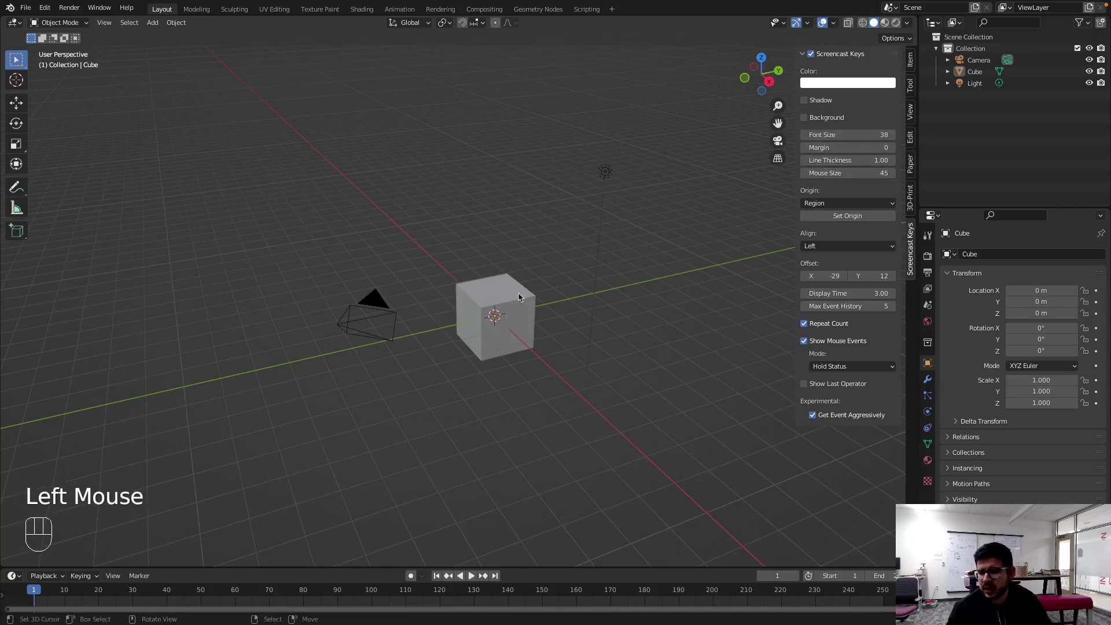
- Select all default objects (cube, camera, light) with A and delete them with X
key("a")
key("a")
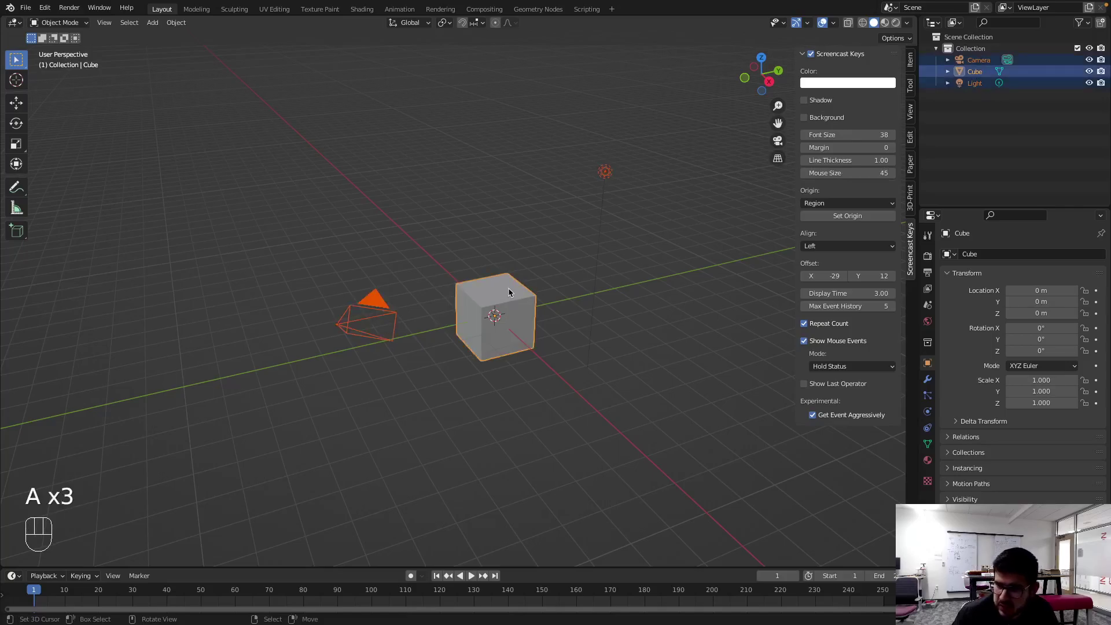
key("x")
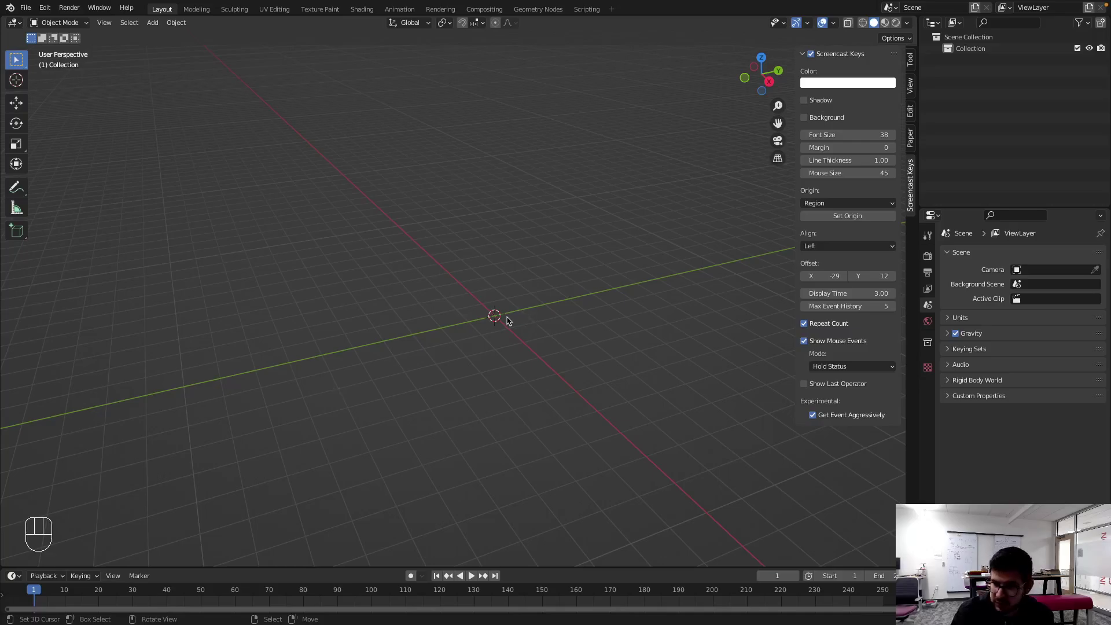
scroll("down", 3)
scroll("up", 3)
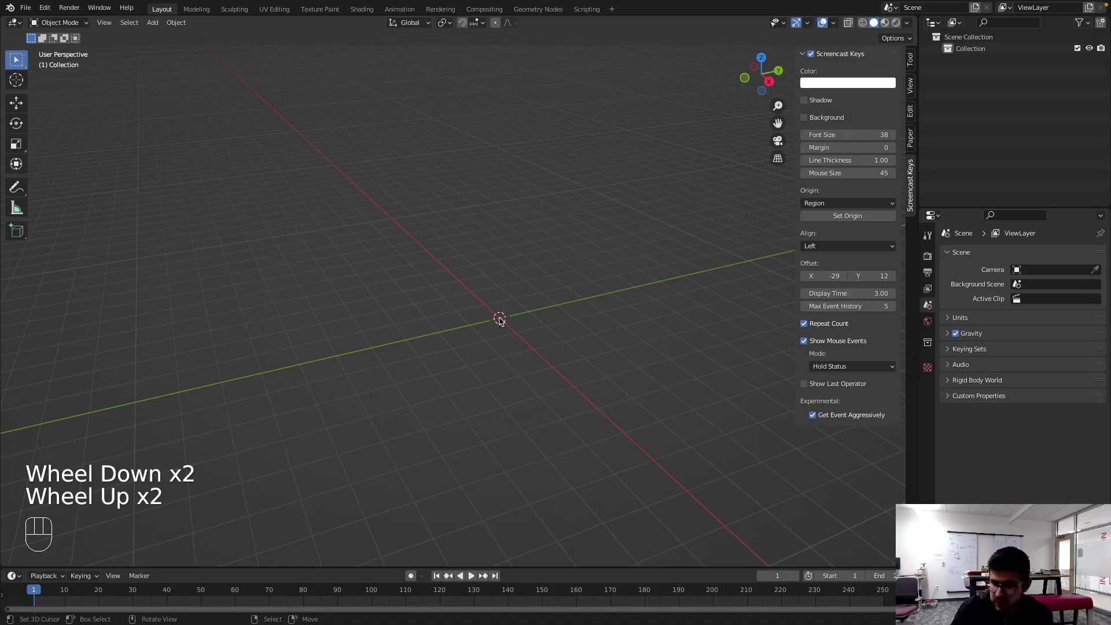
right_click(502, 322)
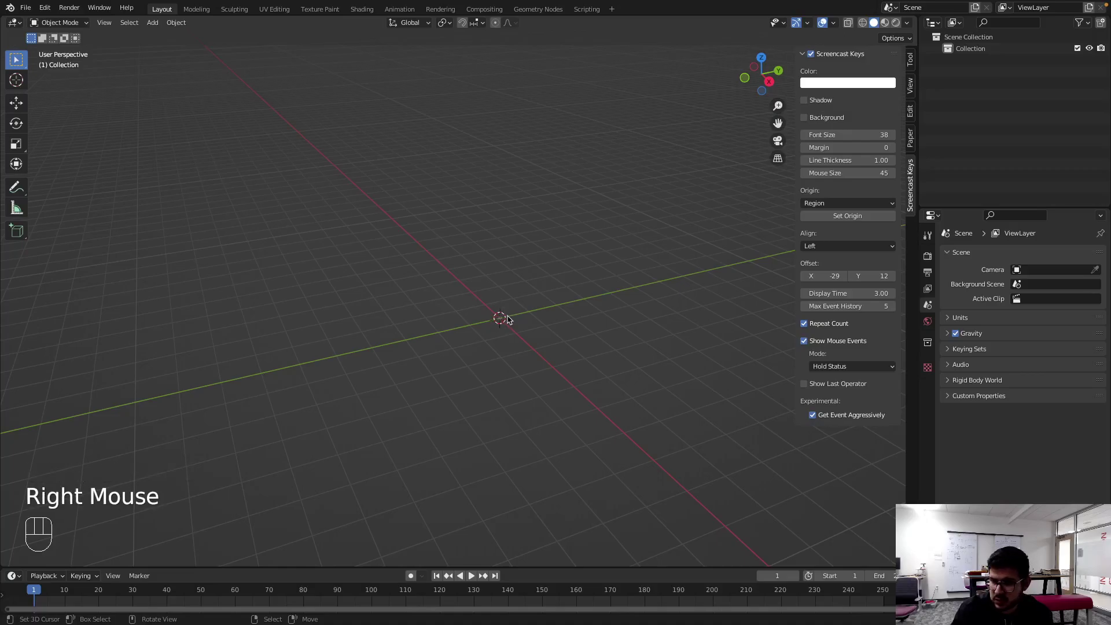
- Add a cylinder at the origin and show its transform values in the N sidebar
left_click(511, 320)
left_click(535, 318)
key("shift+c")
key("shift+a")
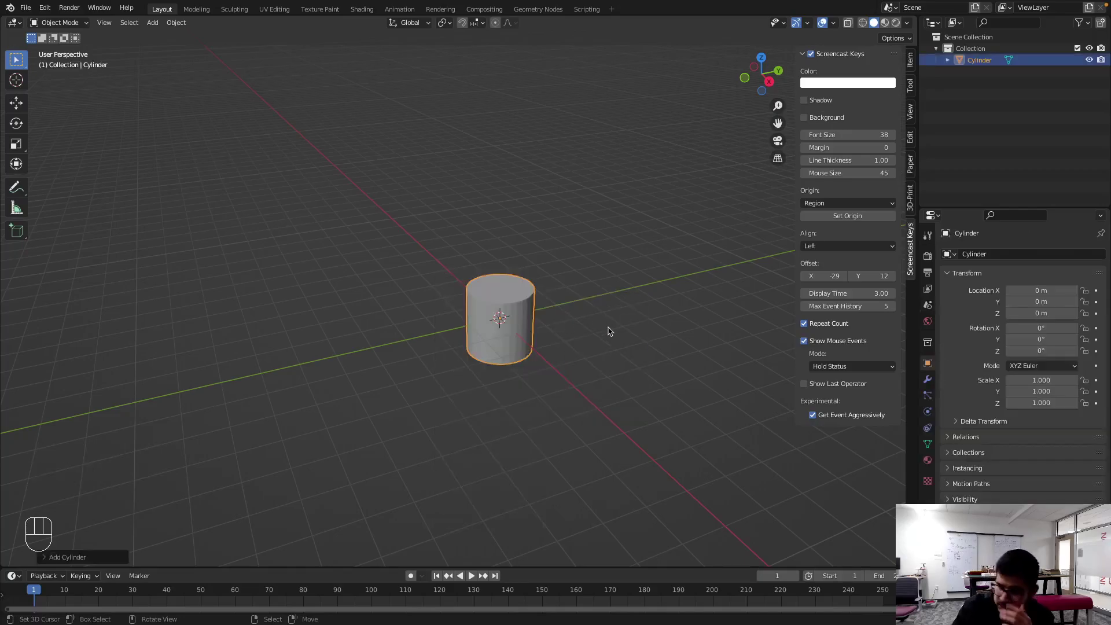
key("n")
key("n")
left_click(913, 59)
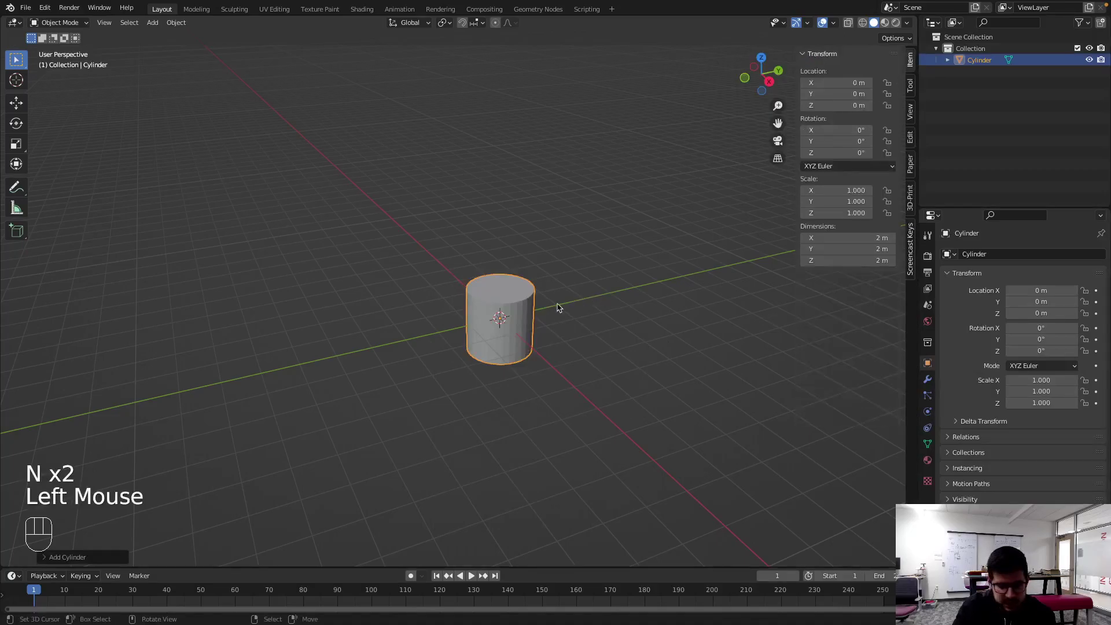
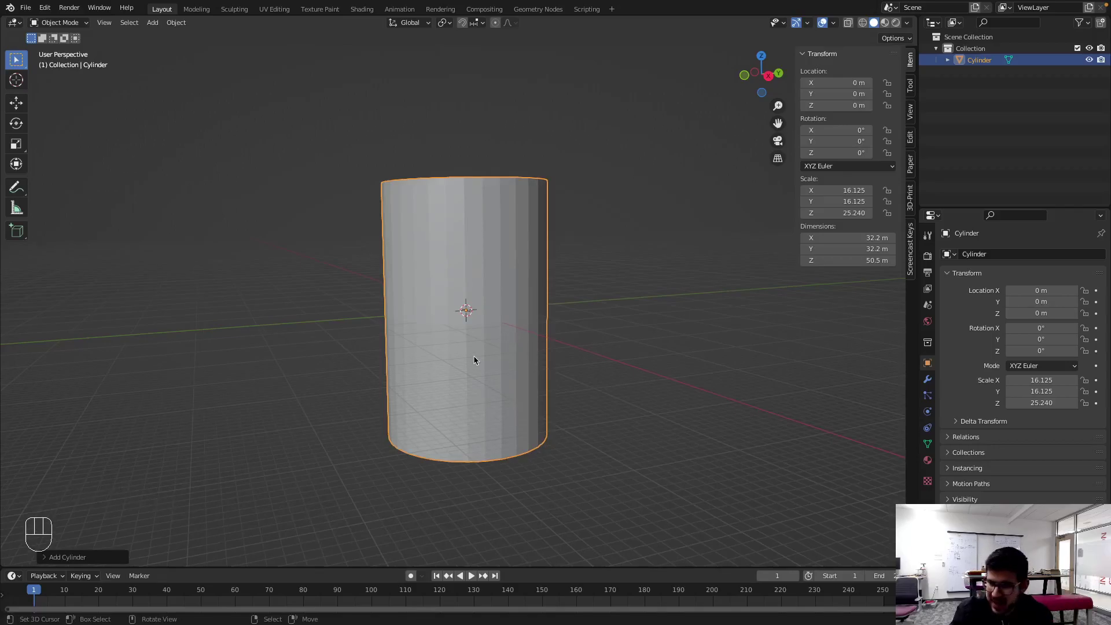
key("Tab")
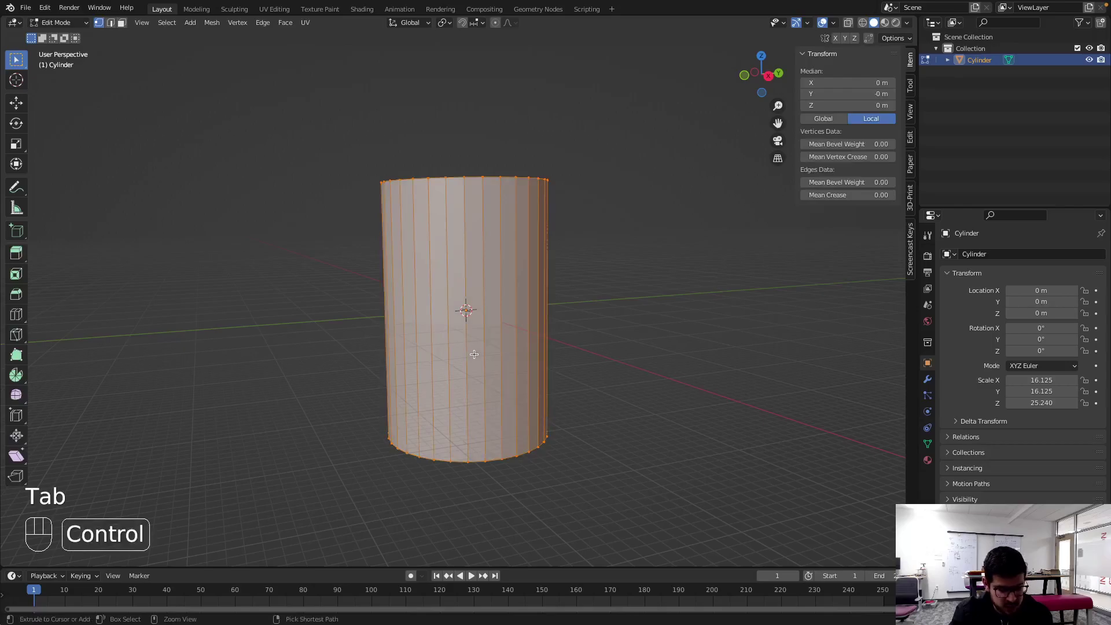
key("ctrl+r")
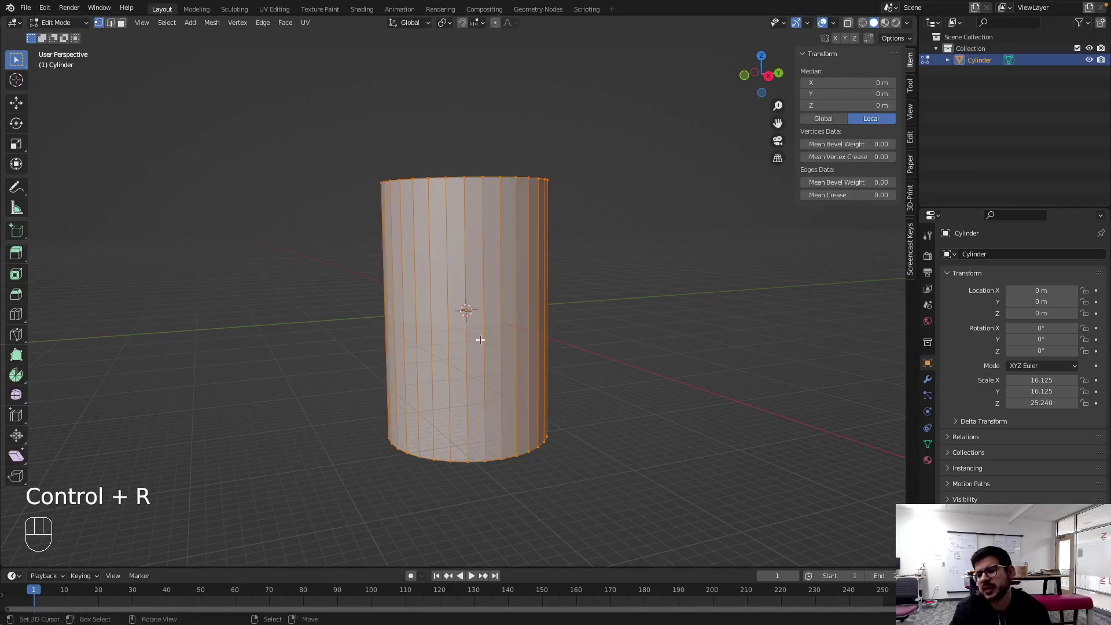
key("Escape")
key("Tab")
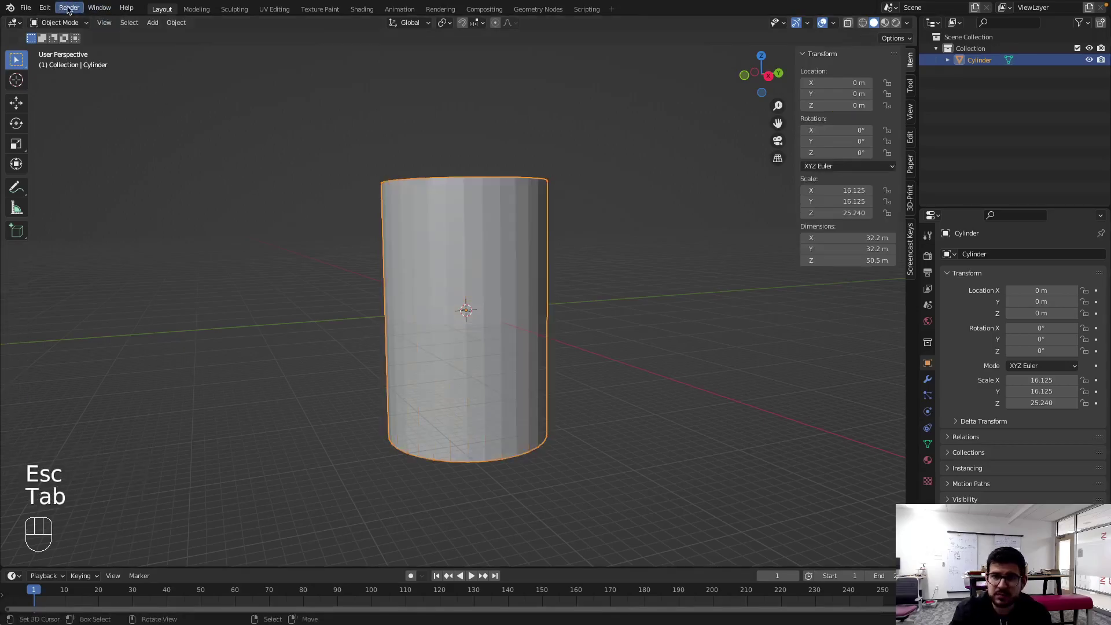
left_click_drag(44, 7, 288, 108)
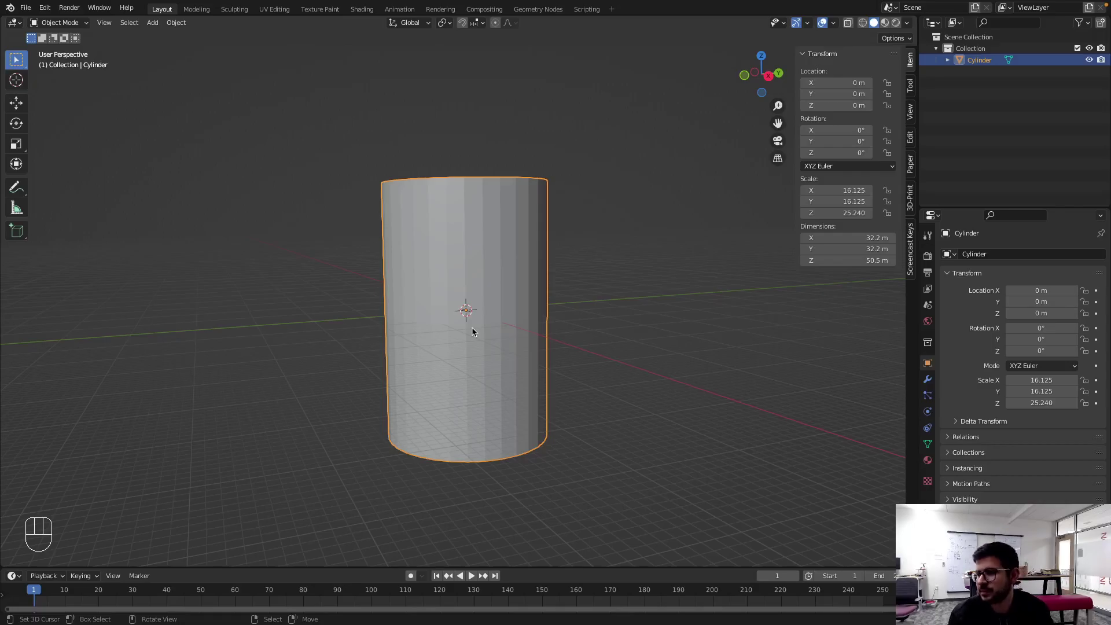
- Add loop cuts around the cylinder in Edit Mode and start moving one loop along Z
key("Tab")
key("ctrl+r")
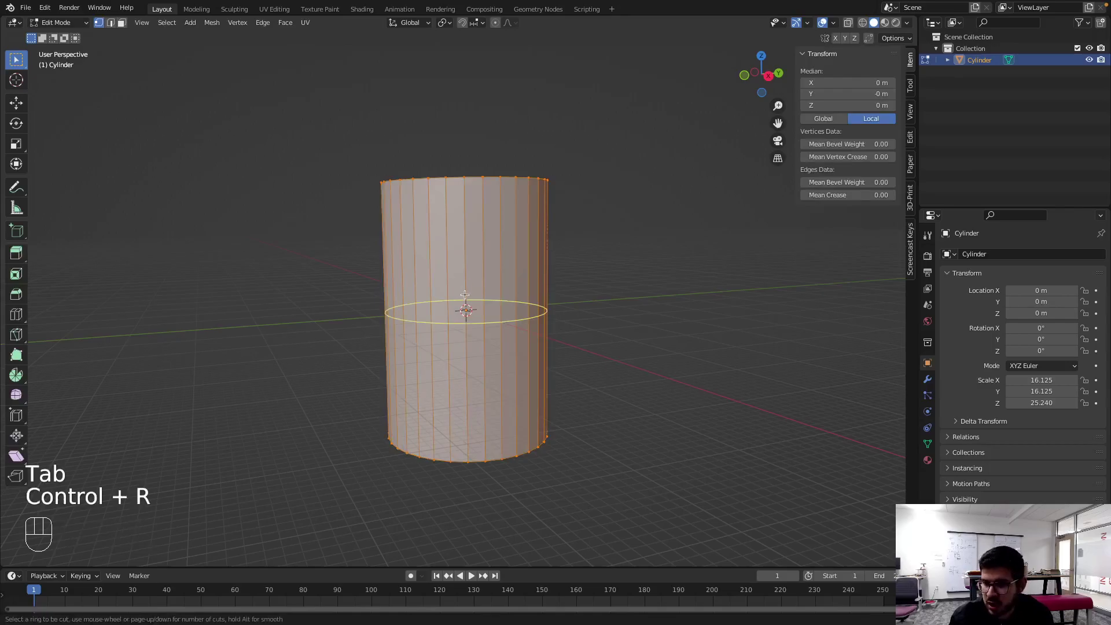
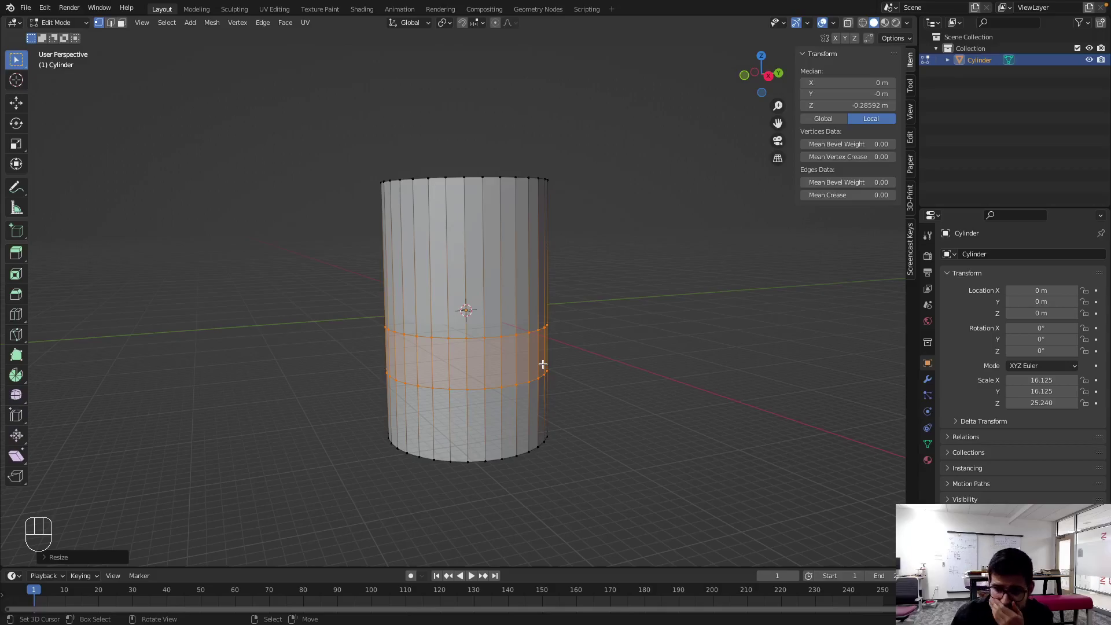
key("ctrl+Tab")
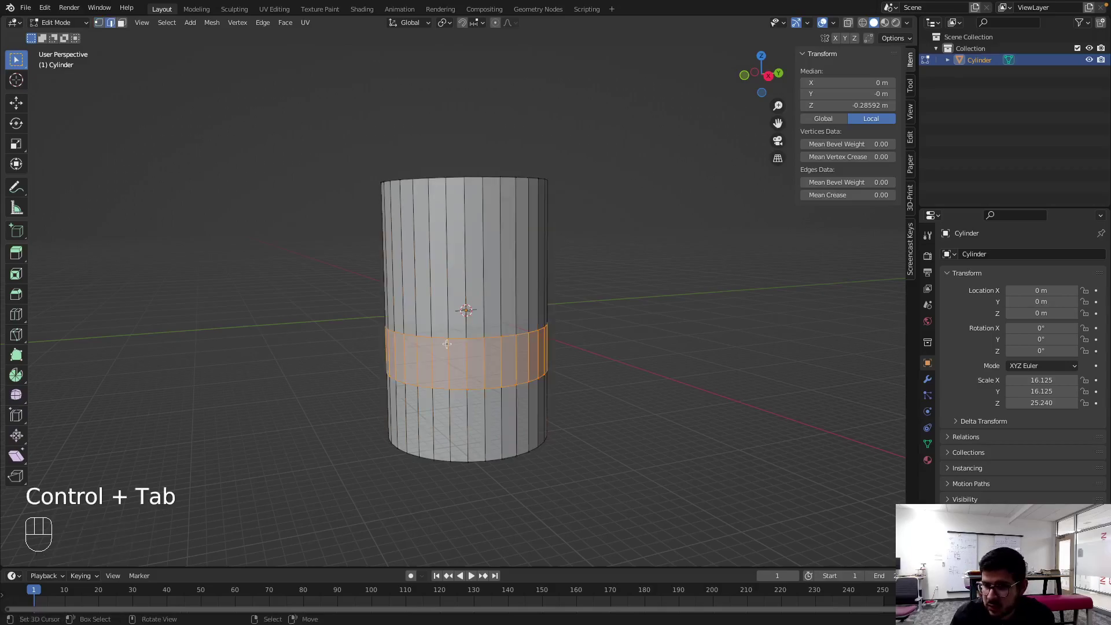
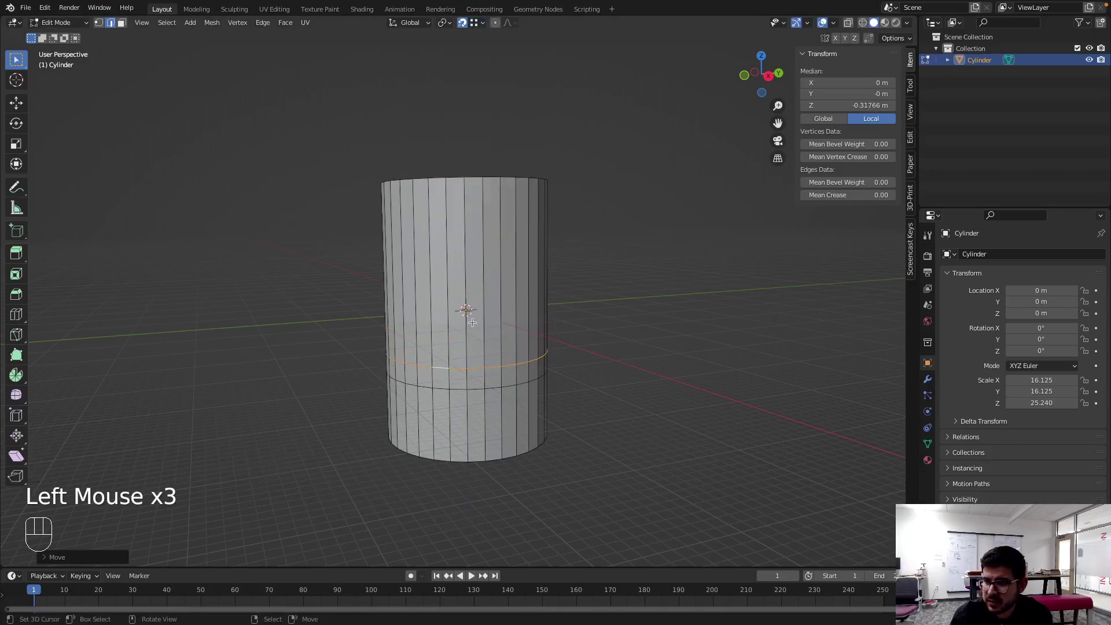
key("g")
key("z")
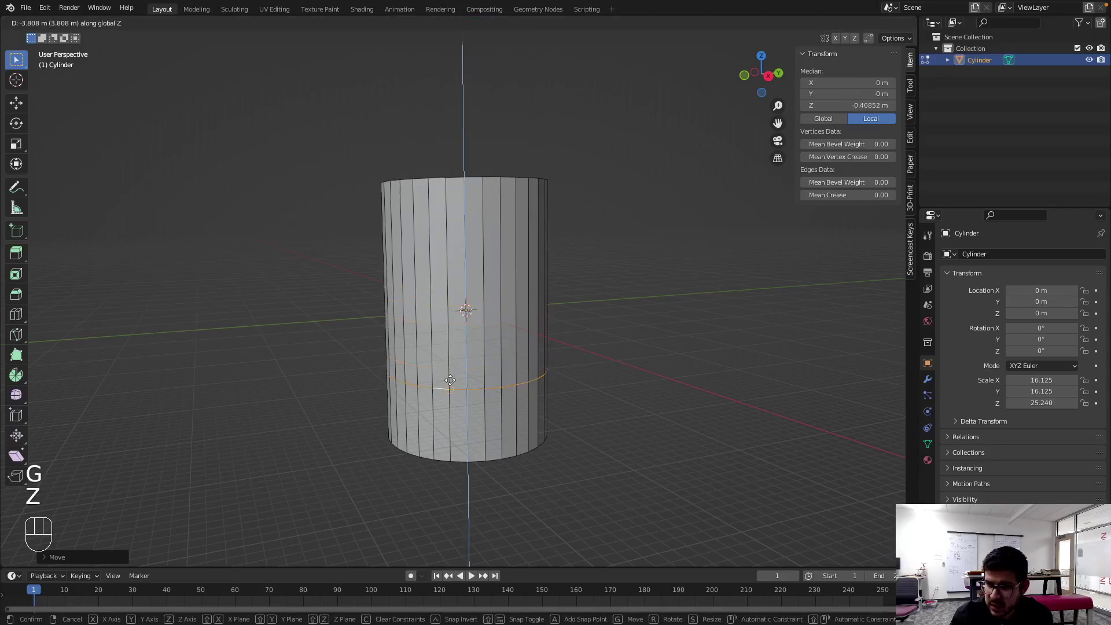
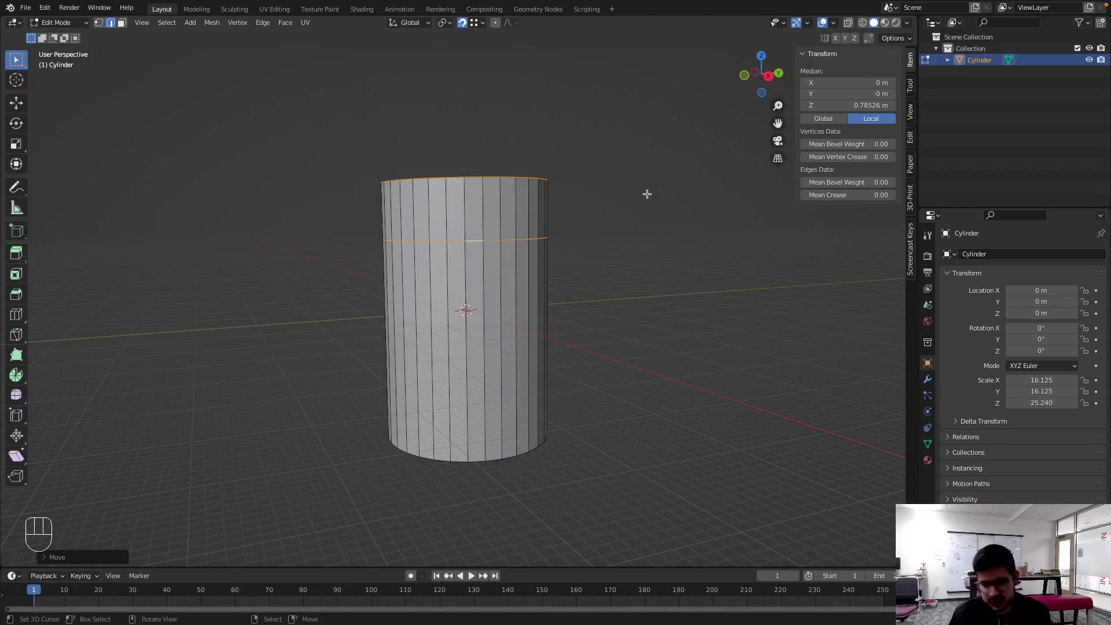
- Move the selected edge loop down by -26 along the Z axis
key("g")
key("z")
key("KP_2")
key("KP_6")
key("KP_Subtract")
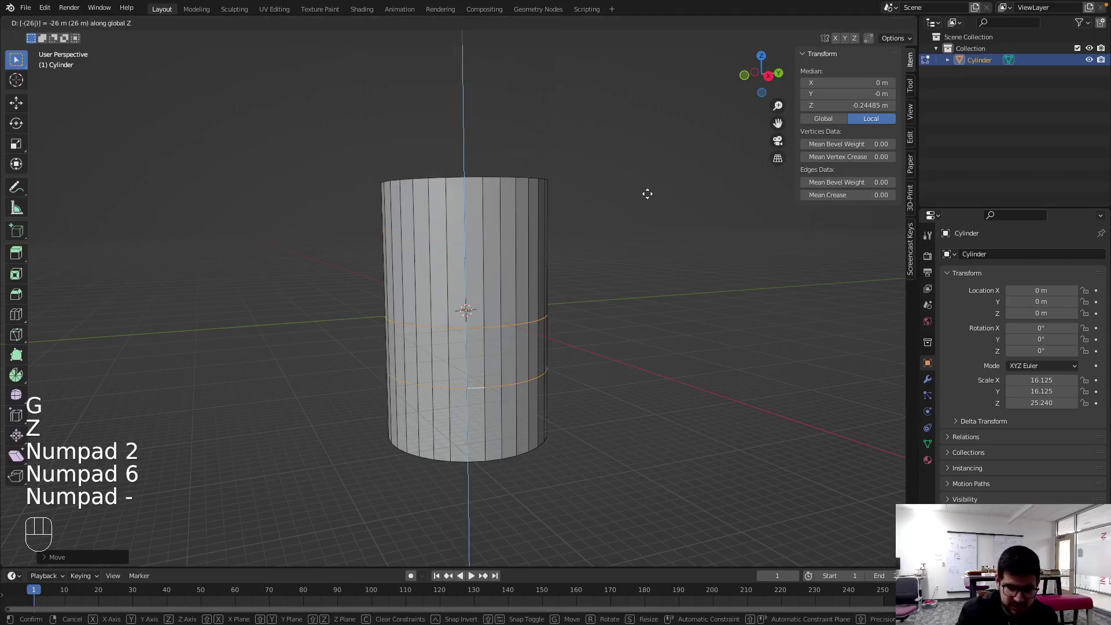
key("Return")
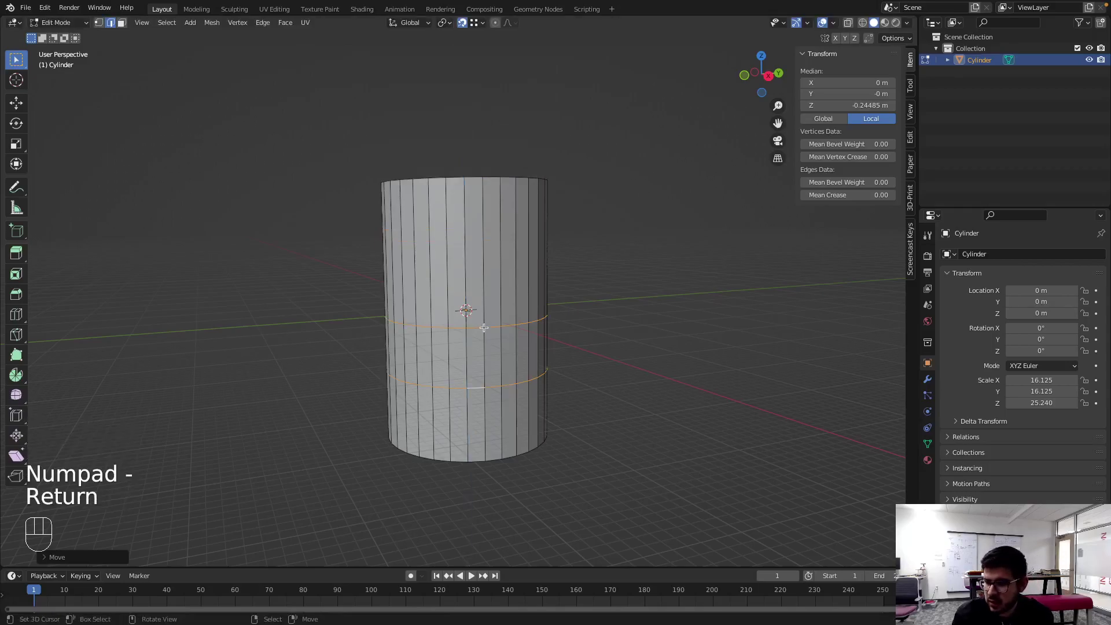
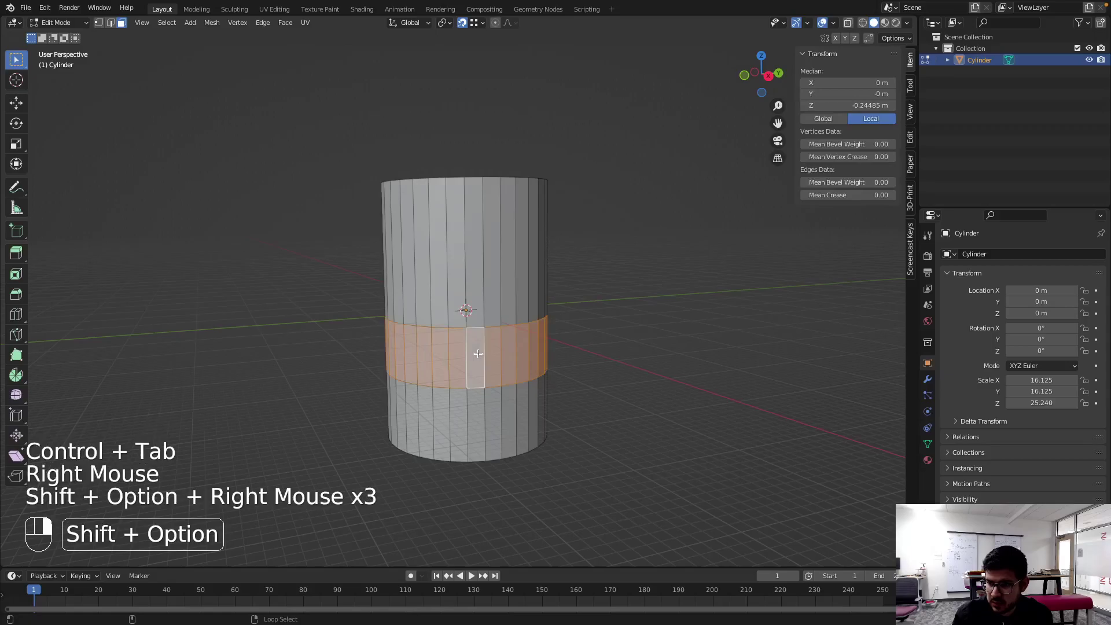
- Scale the middle face band outward (excluding Z) so the ring widens the base to 35.2 m
key("e")
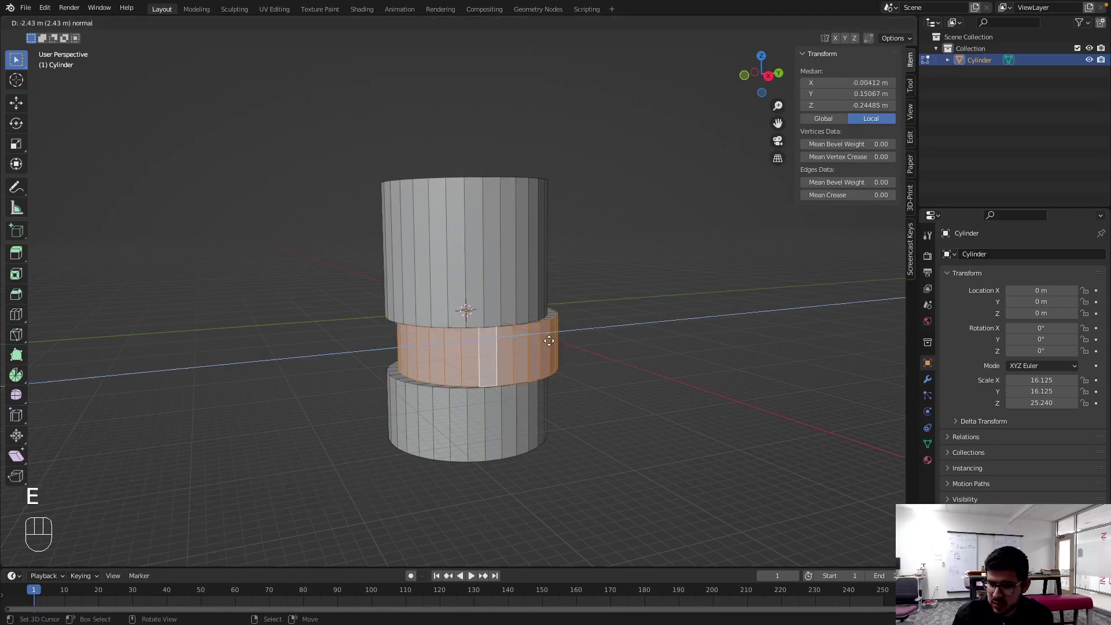
key("Escape")
key("shift+Tab")
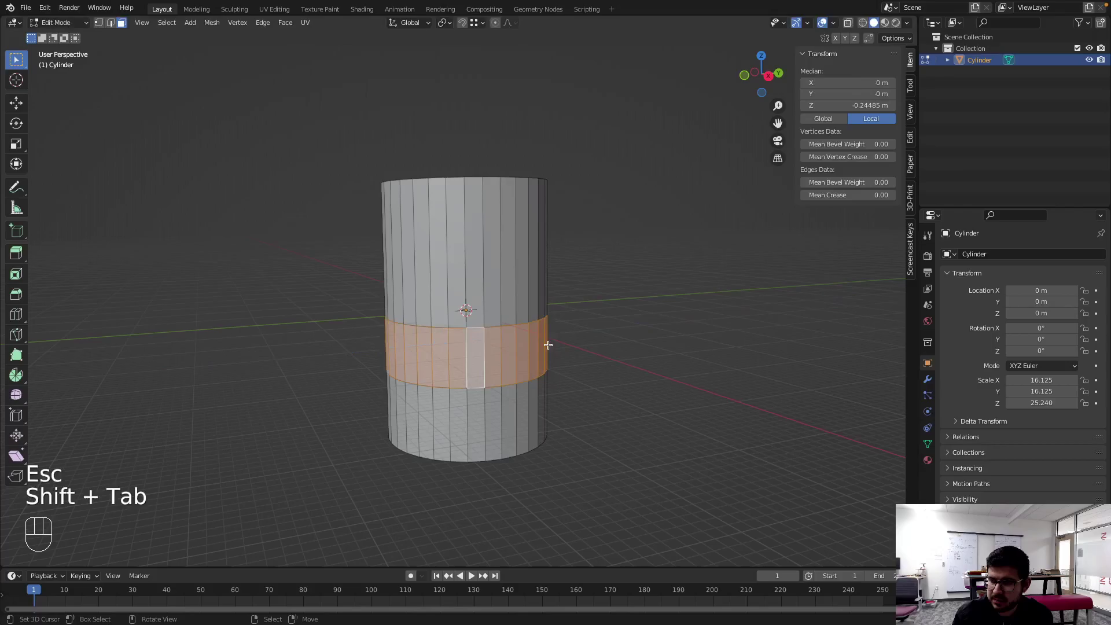
key("shift+s")
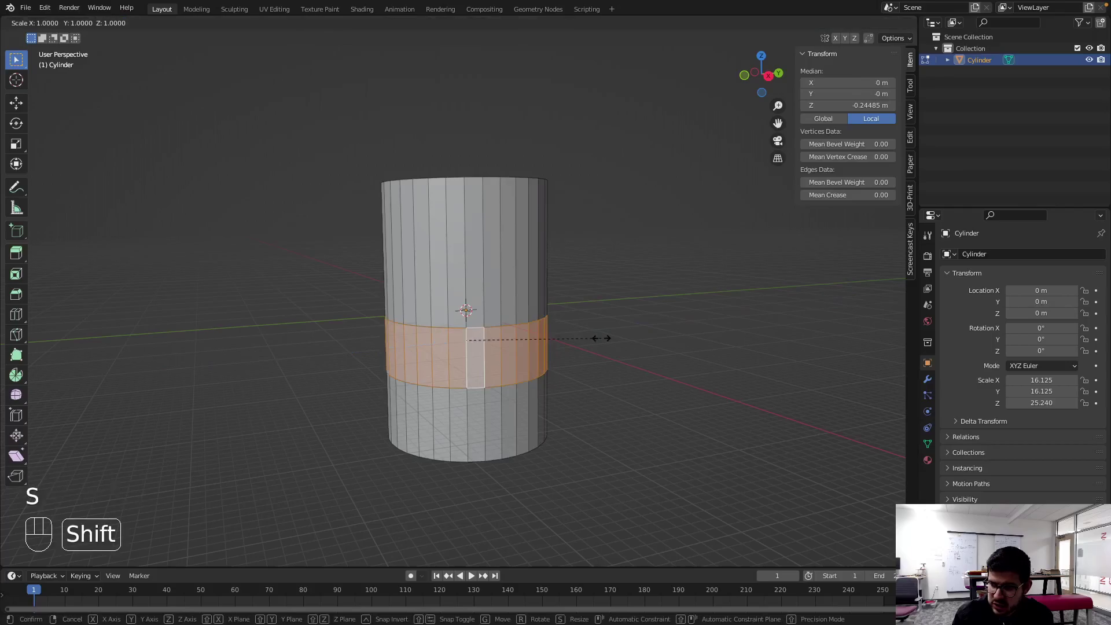
key("shift+z")
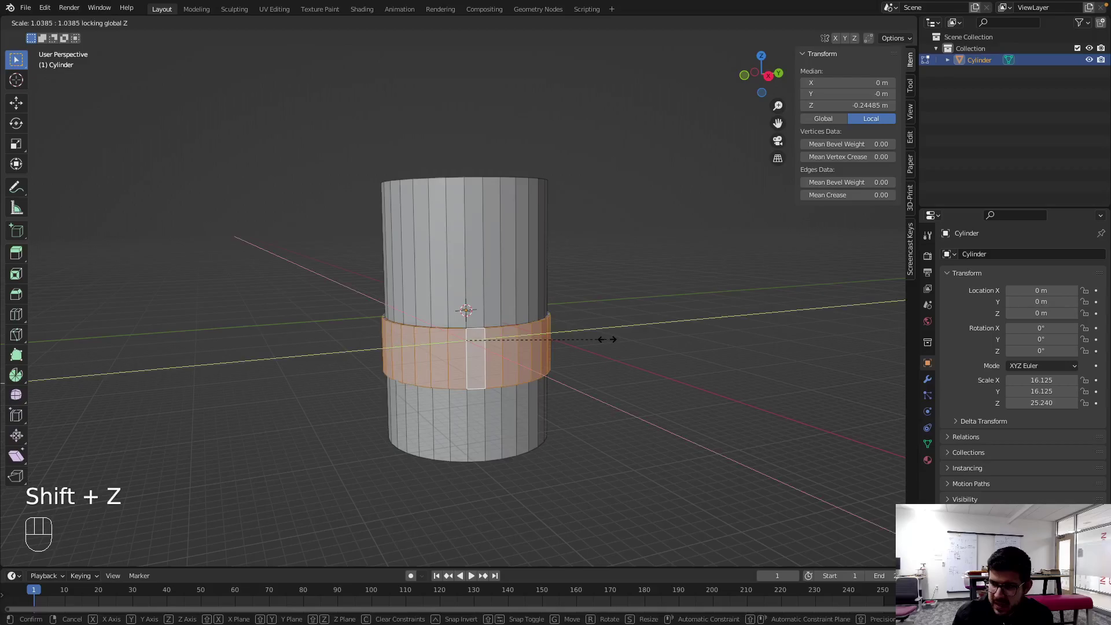
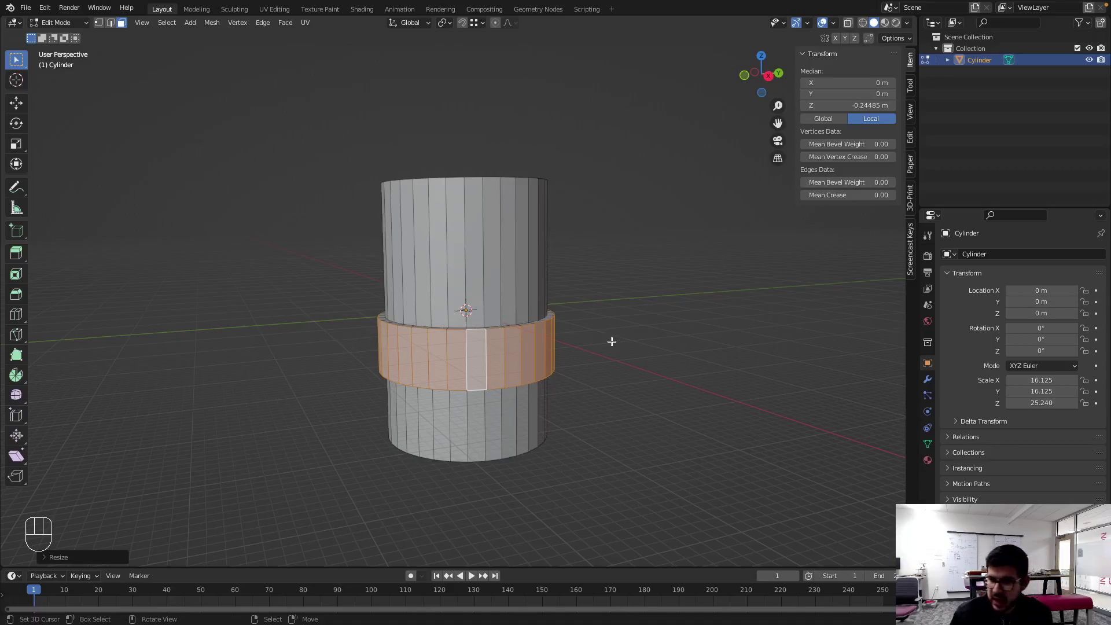
key("Tab")
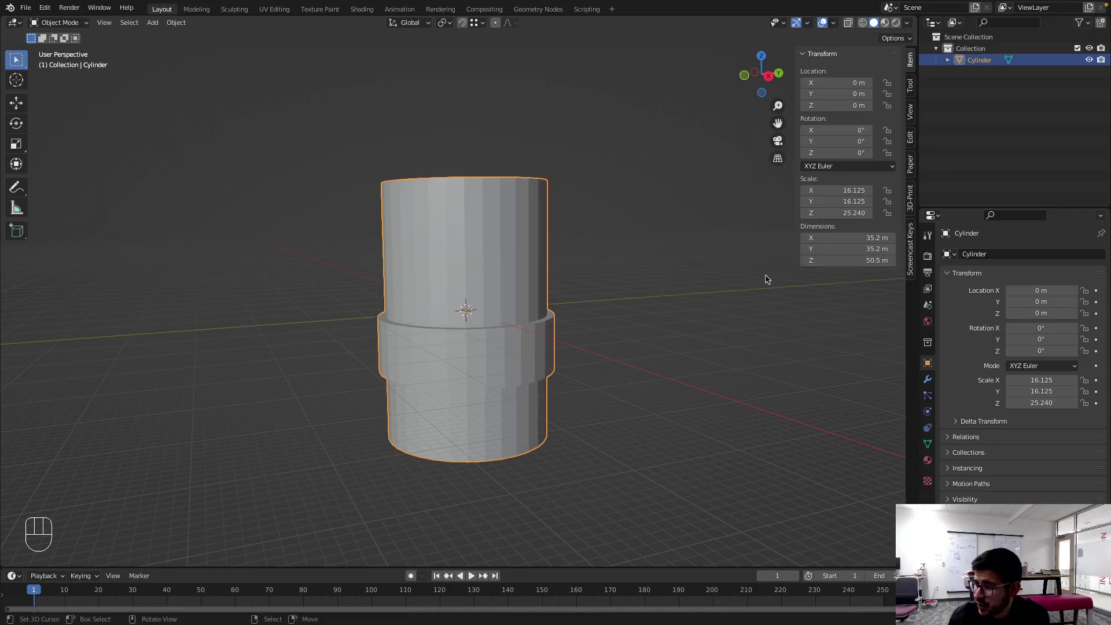
- Scale the middle band wider with Shift+Z constraint, bringing the collar to 39.5 m across
key("Tab")
key("s")
key("shift+z")
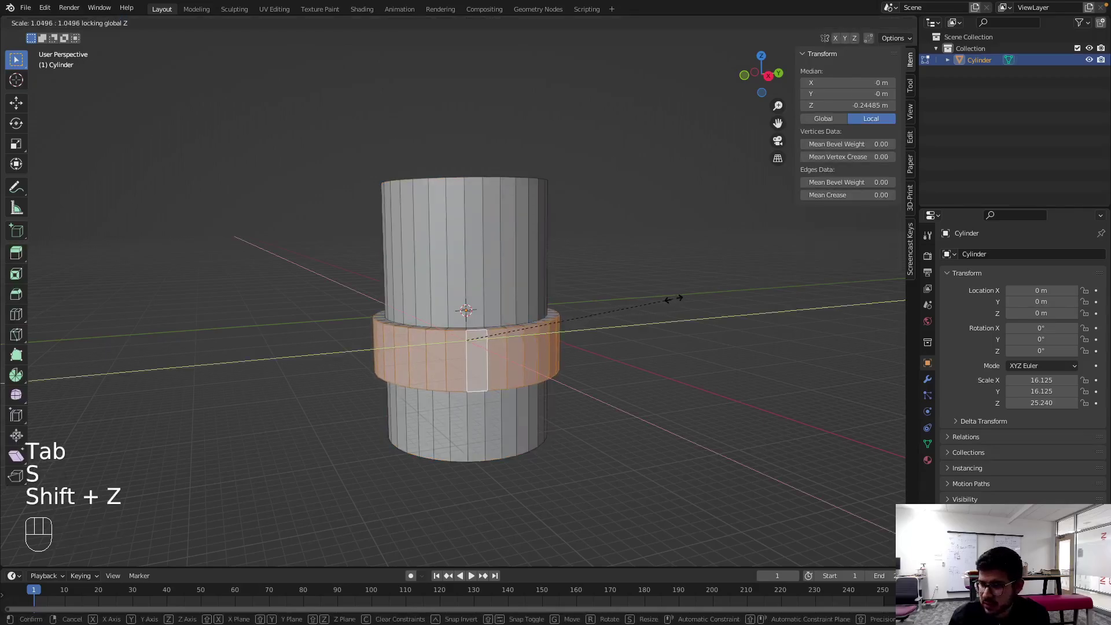
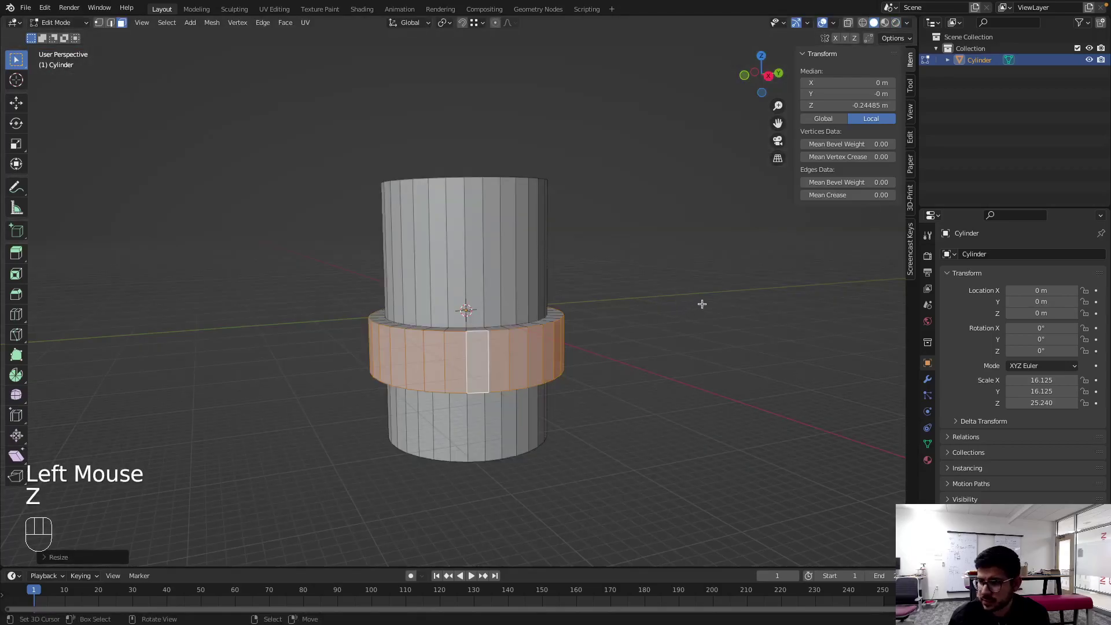
key("Tab")
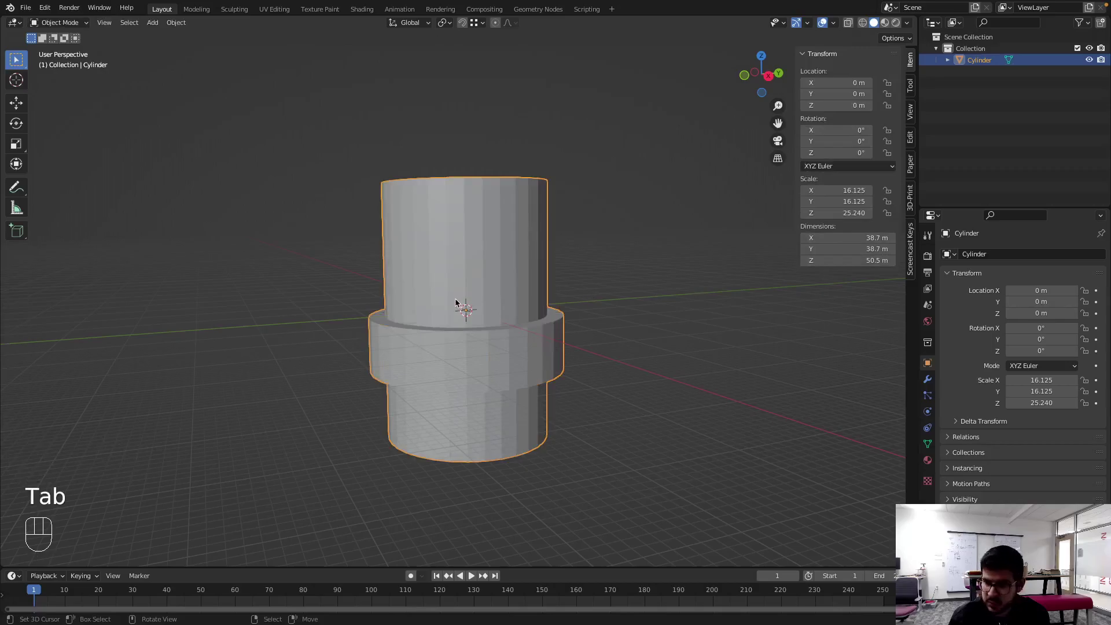
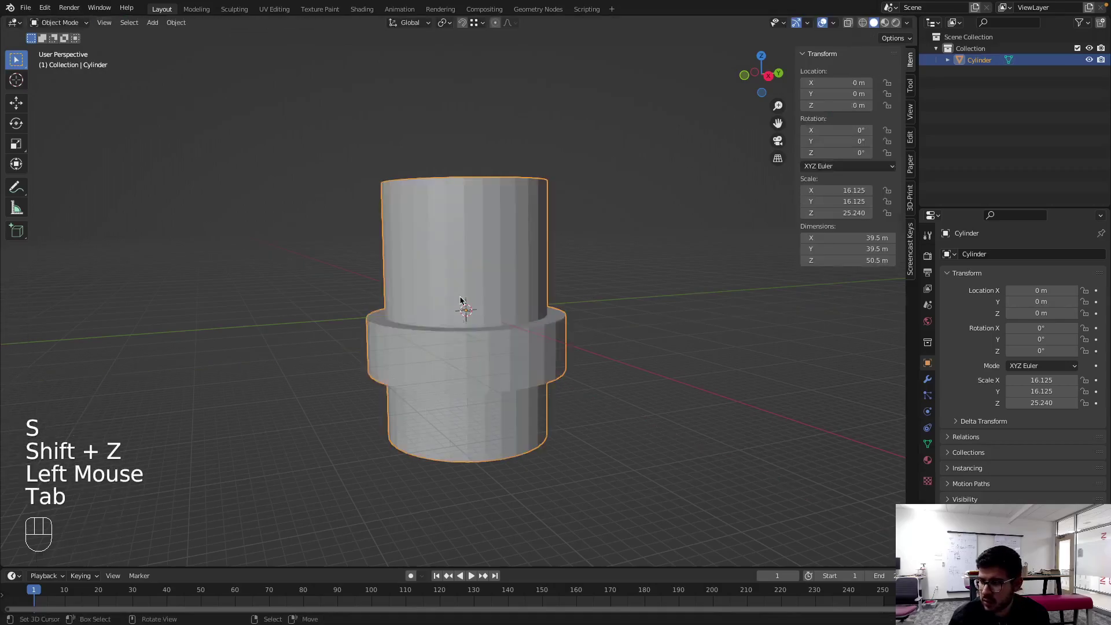
key("Tab")
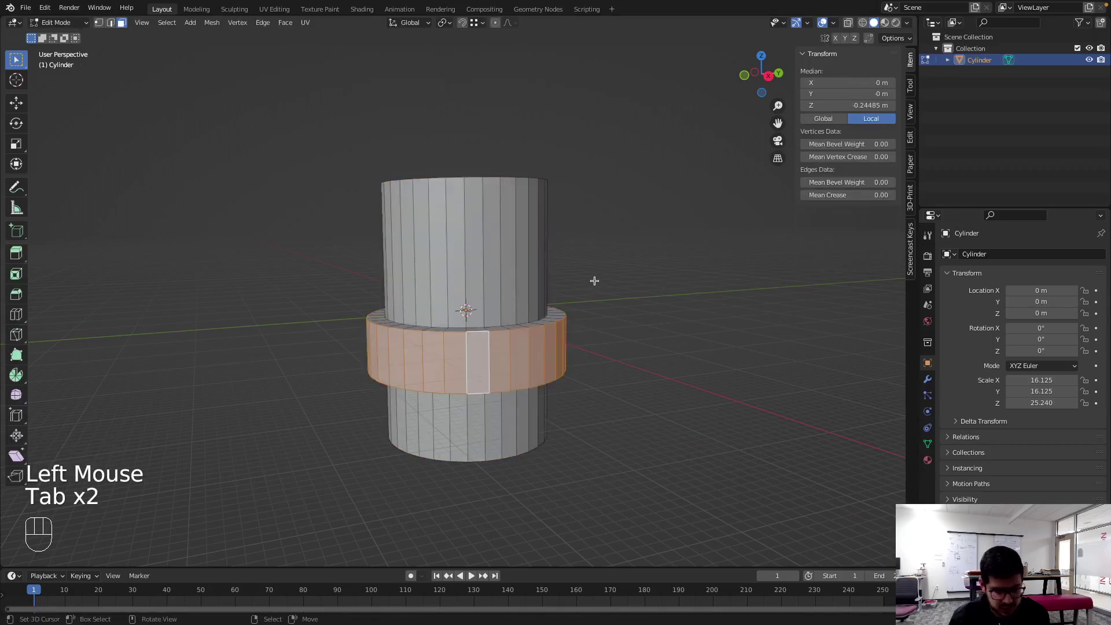
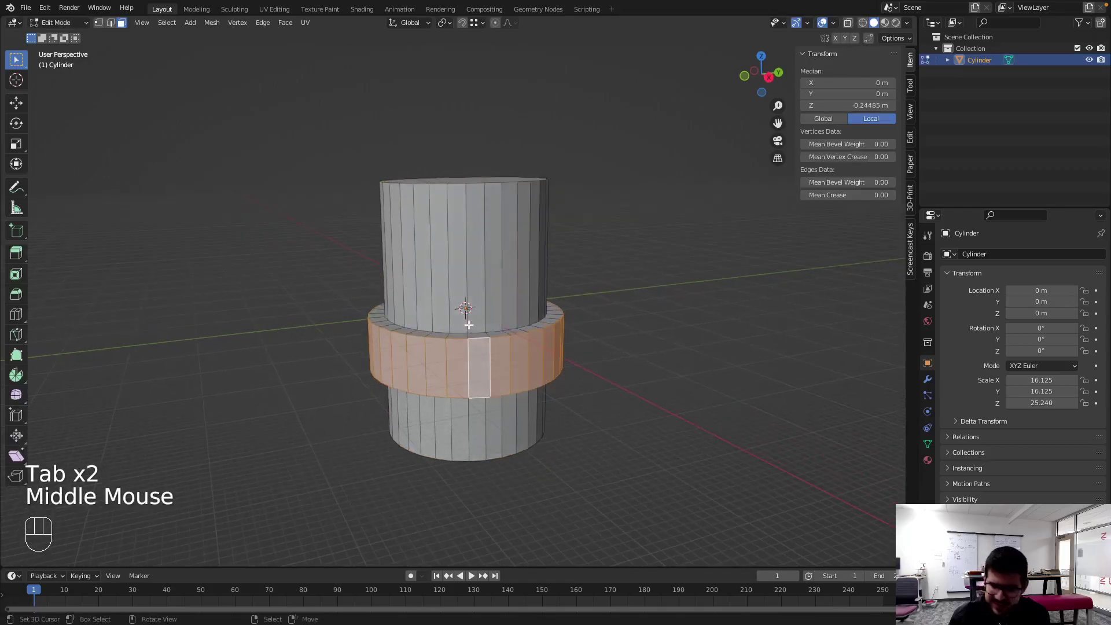
- Bevel the bottom face's rim with several segments to round off the base, then clear the selection
key("ctrl+Tab")
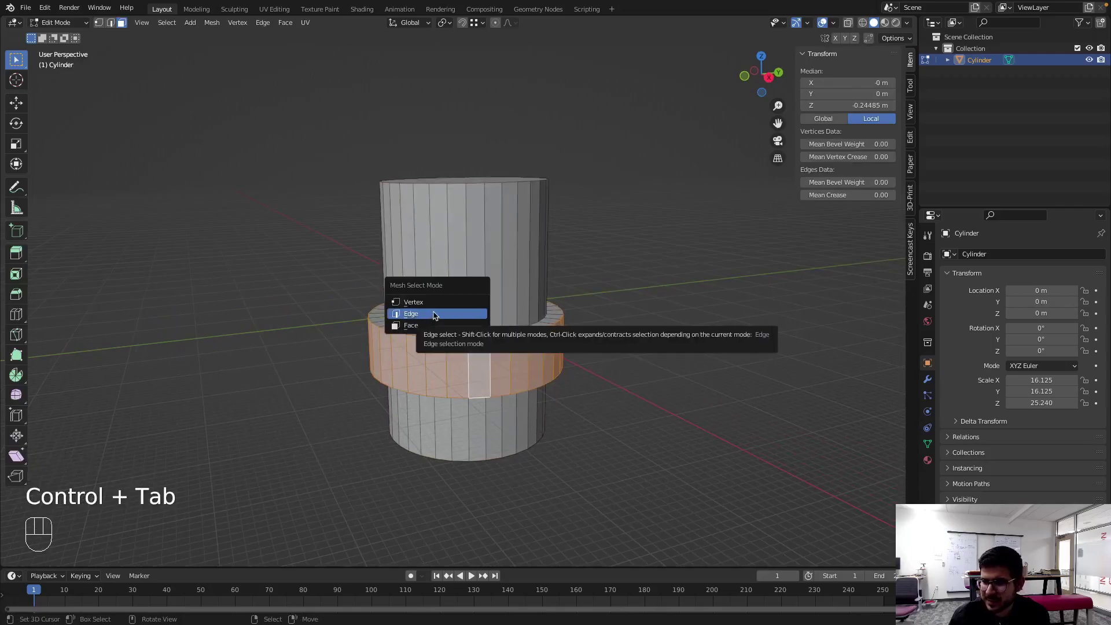
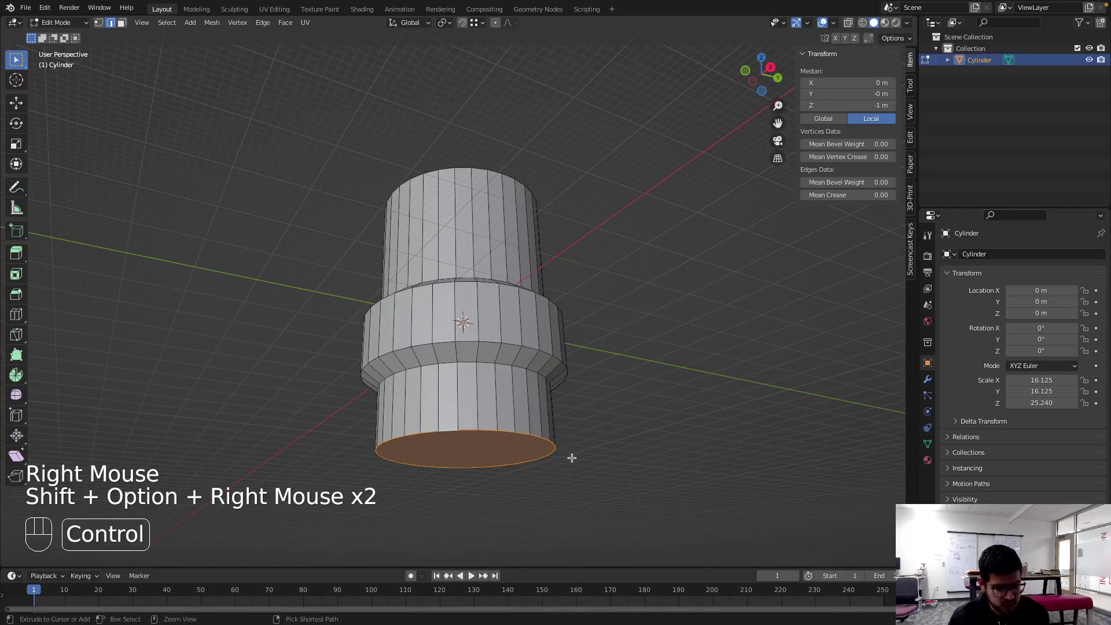
key("ctrl+b")
scroll("up", 3)
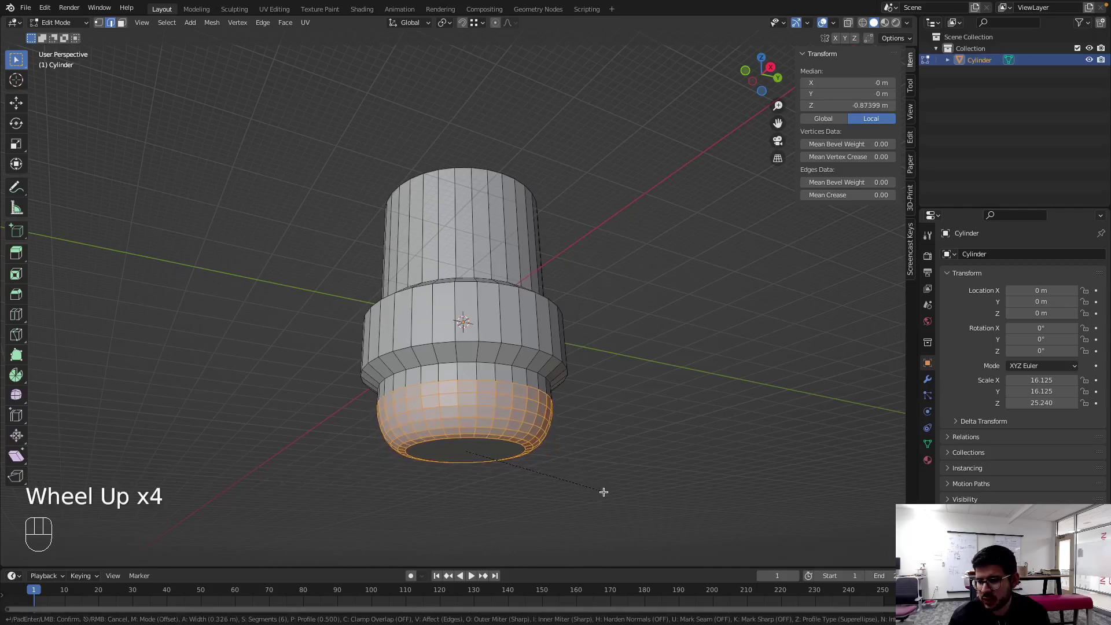
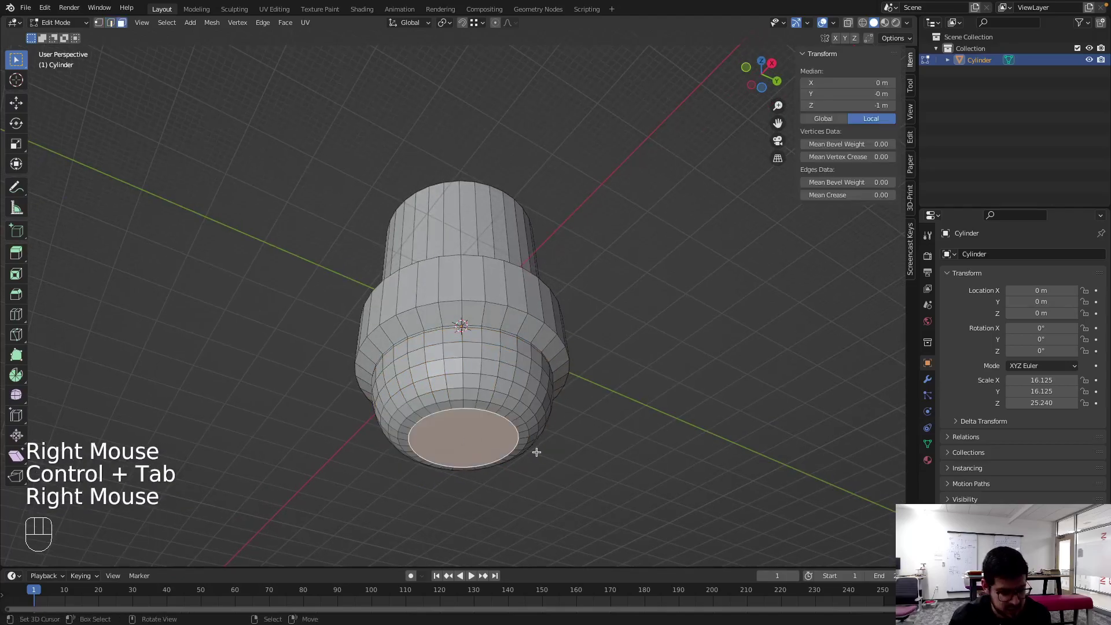
key("shift+s")
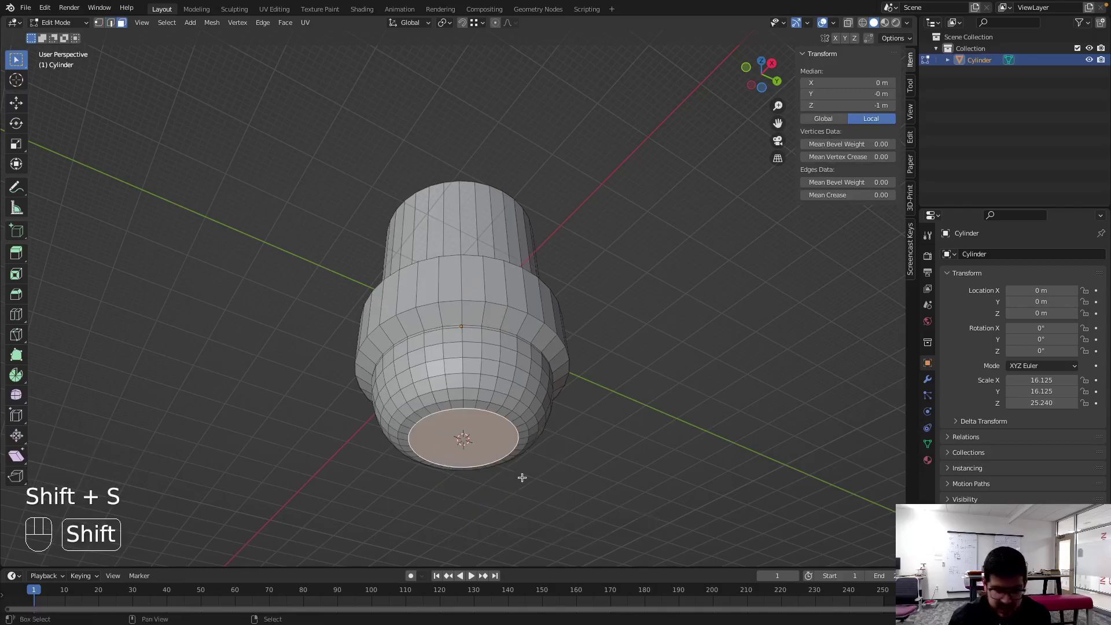
key("shift+a")
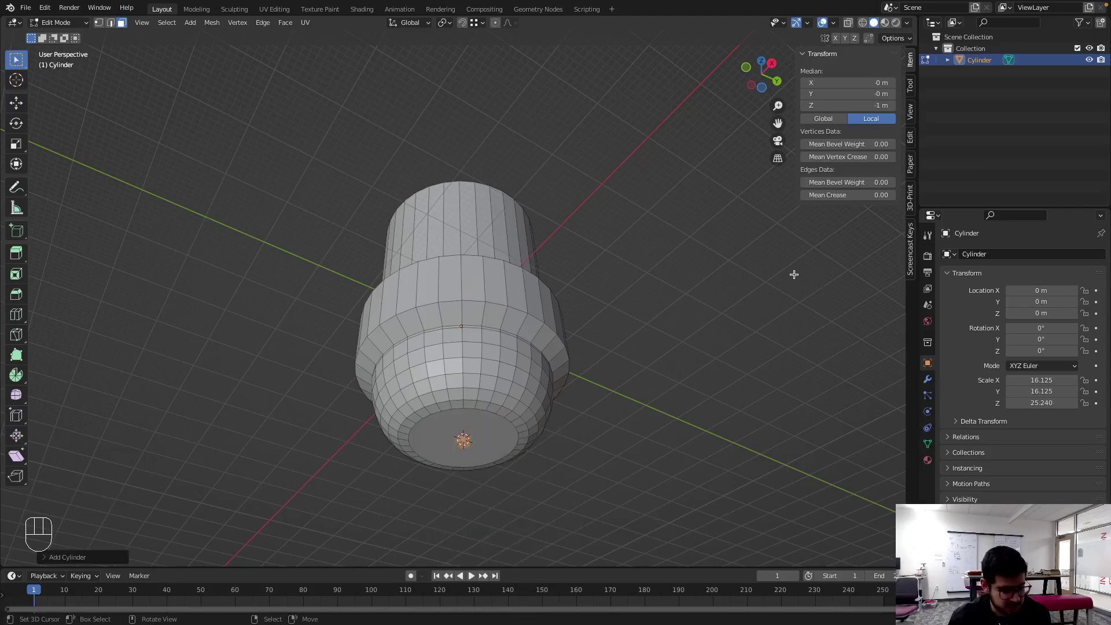
- Return to Object Mode with the base now 38.8 m wide and 58.7 m tall, and bring up the Add menu
key("super+z")
key("Tab")
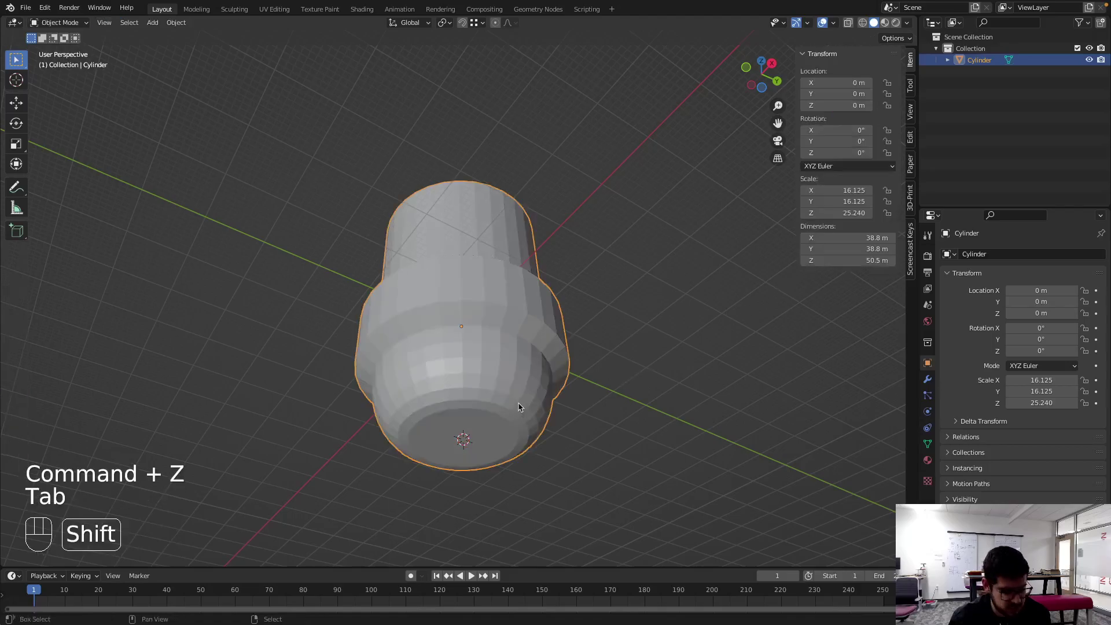
key("shift+a")
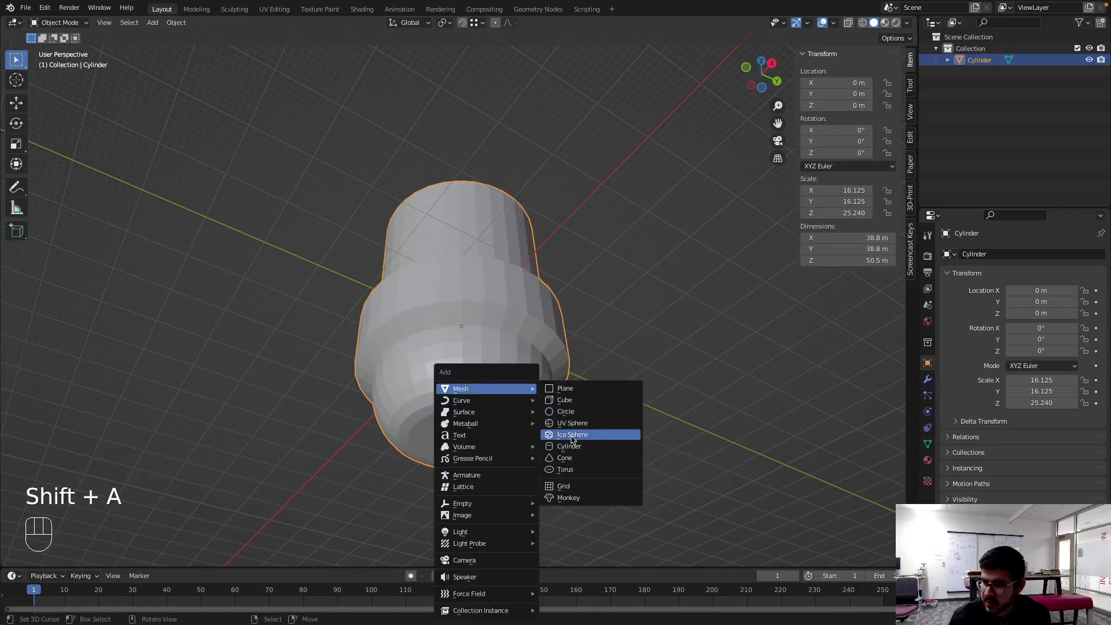
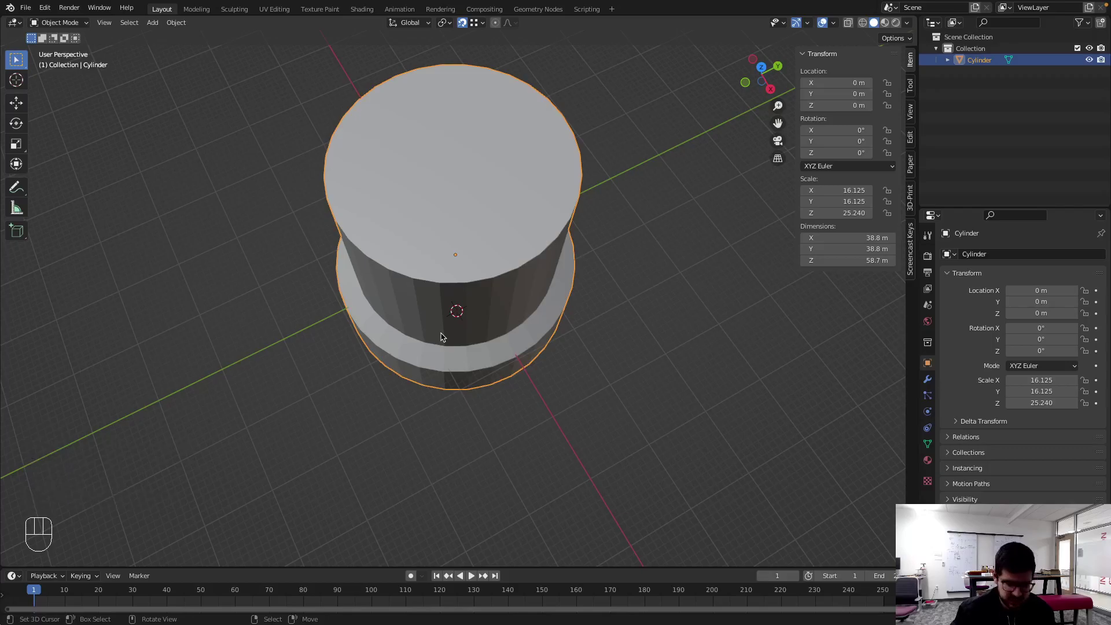
scroll("down", 3)
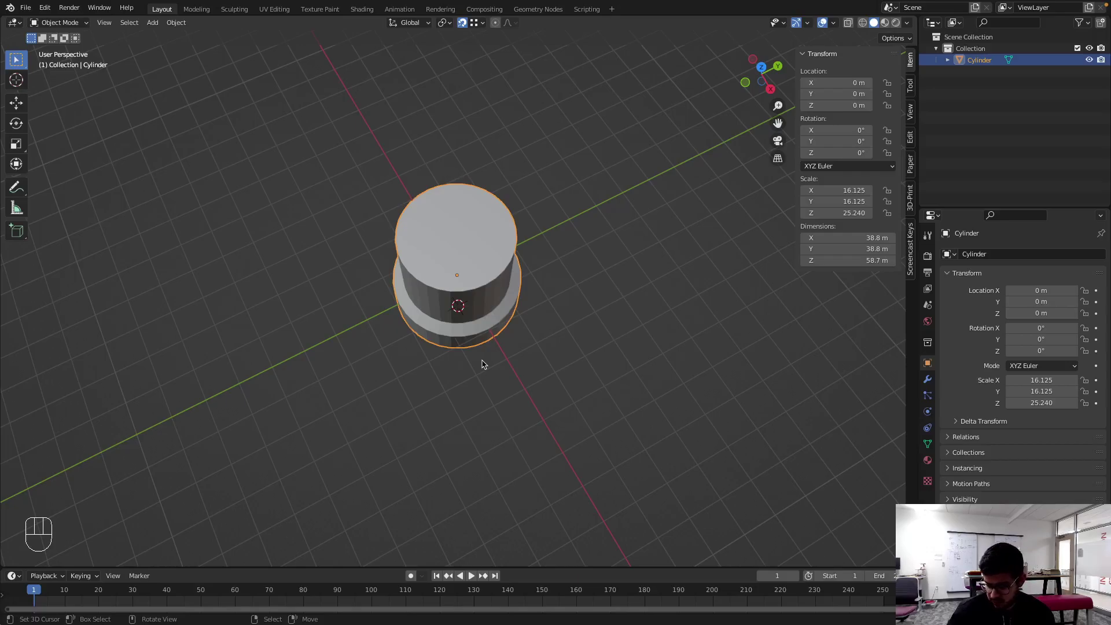
- Add a UV sphere scaled to 59.8 m and move it up along Z to sit above the base as the bulb
key("shift+a")
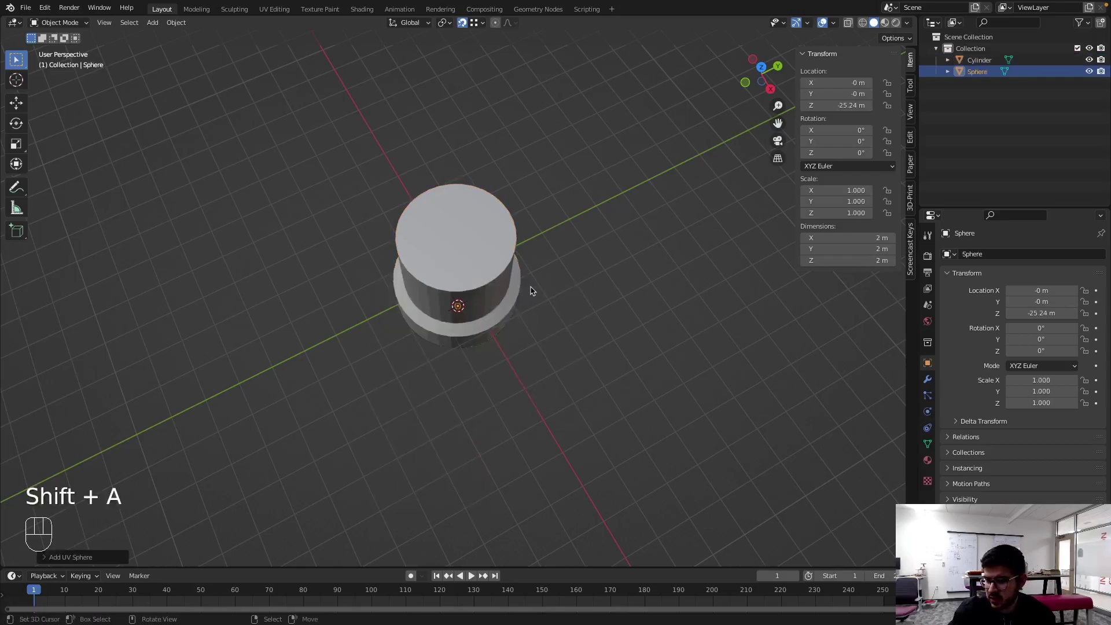
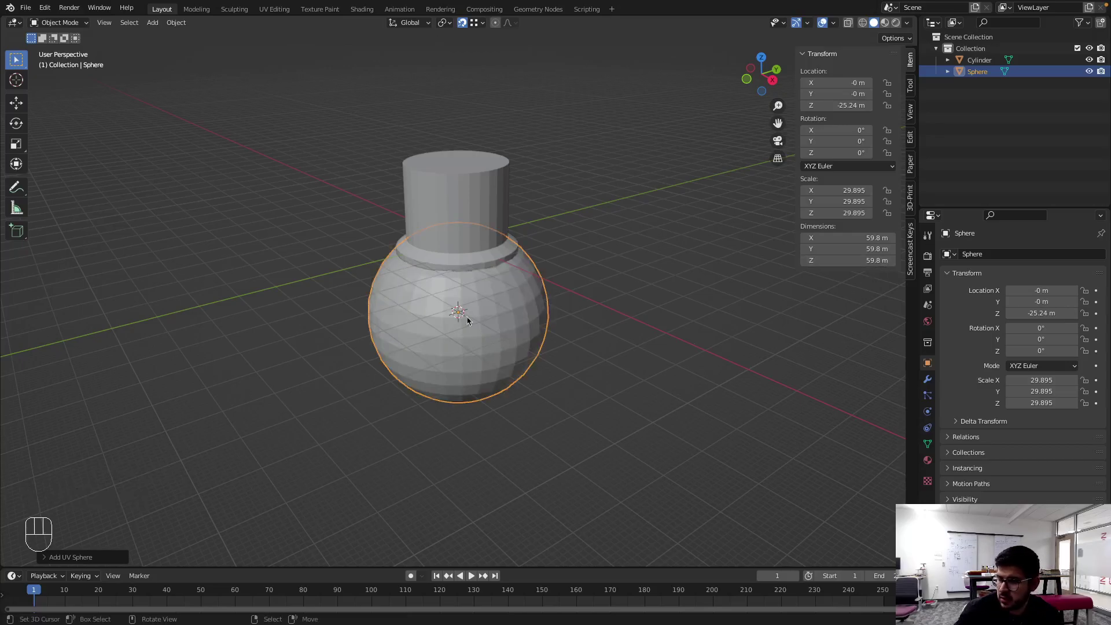
key("g")
key("z")
key("shift+Tab")
left_click(484, 556)
scroll("up", 3)
scroll("down", 3)
- From front view, move the neck's bottom edge loop down vertically and check the bulb's dimensions
left_click_drag(559, 365, 556, 506)
key("KP_1")
key("g")
key("z")
left_click(502, 221)
key("Tab")
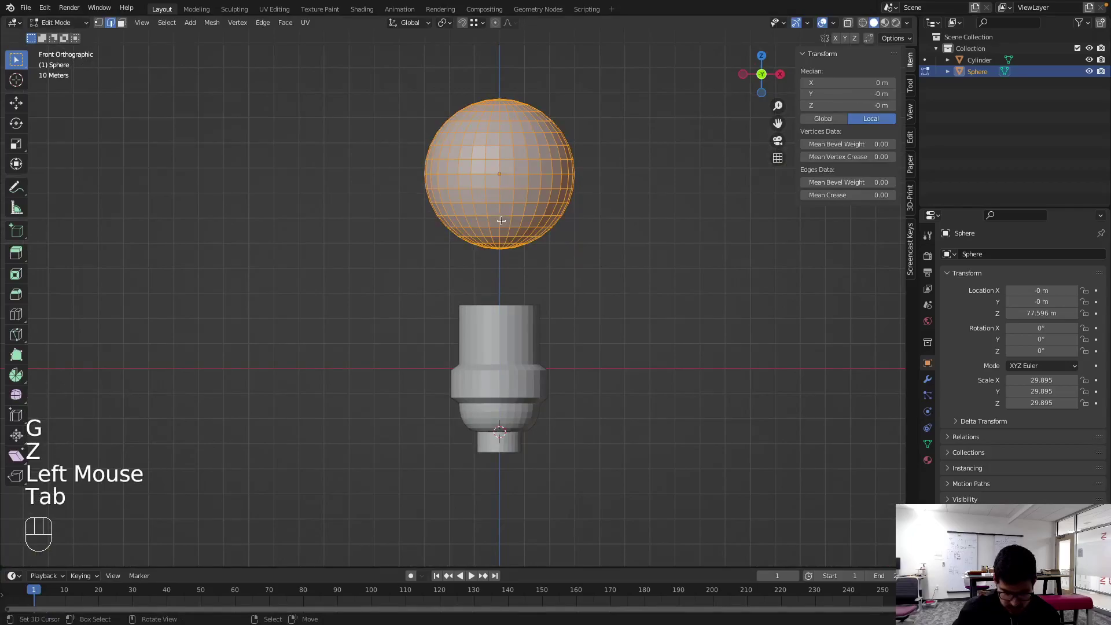
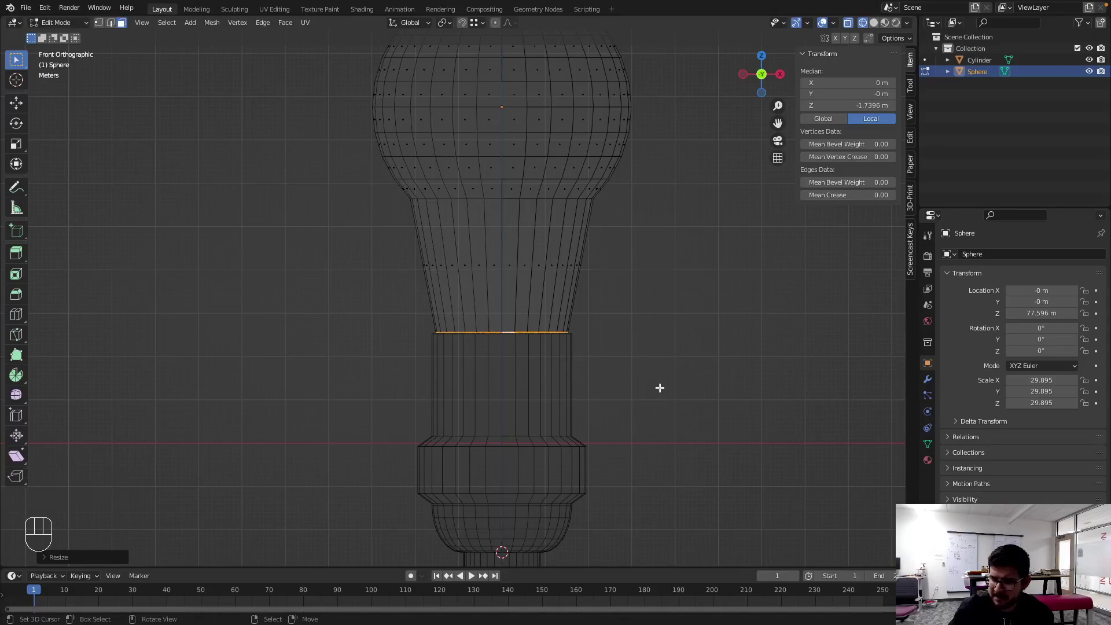
key("Tab")
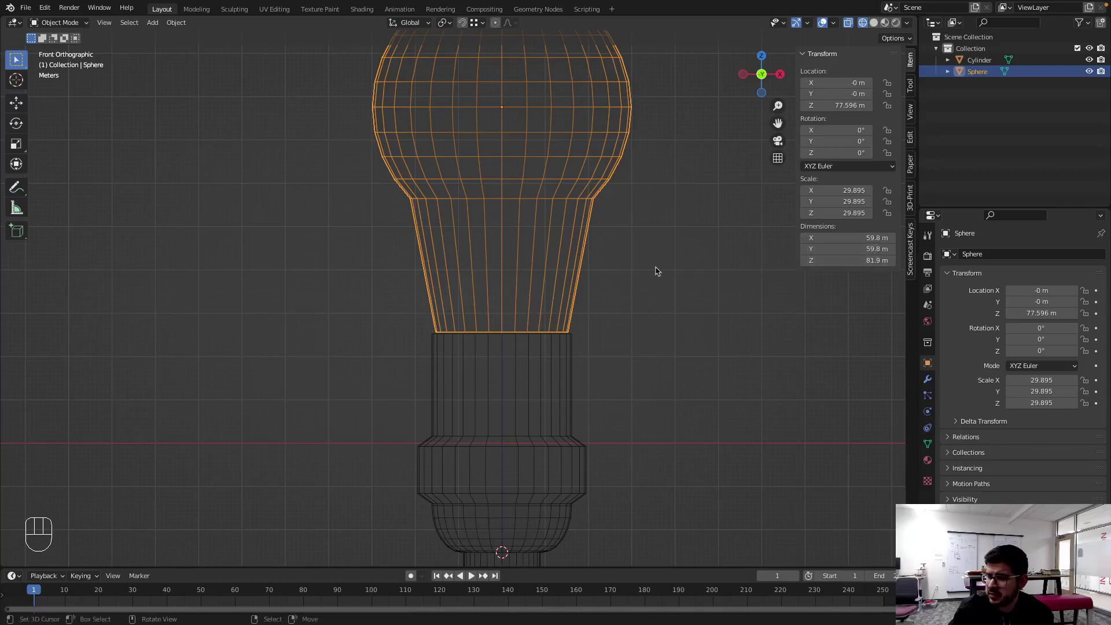
- Lower the bottom ring further so the bulb reaches about 85 m tall, rechecking in Object Mode
key("Tab")
key("g")
key("z")
key("Tab")
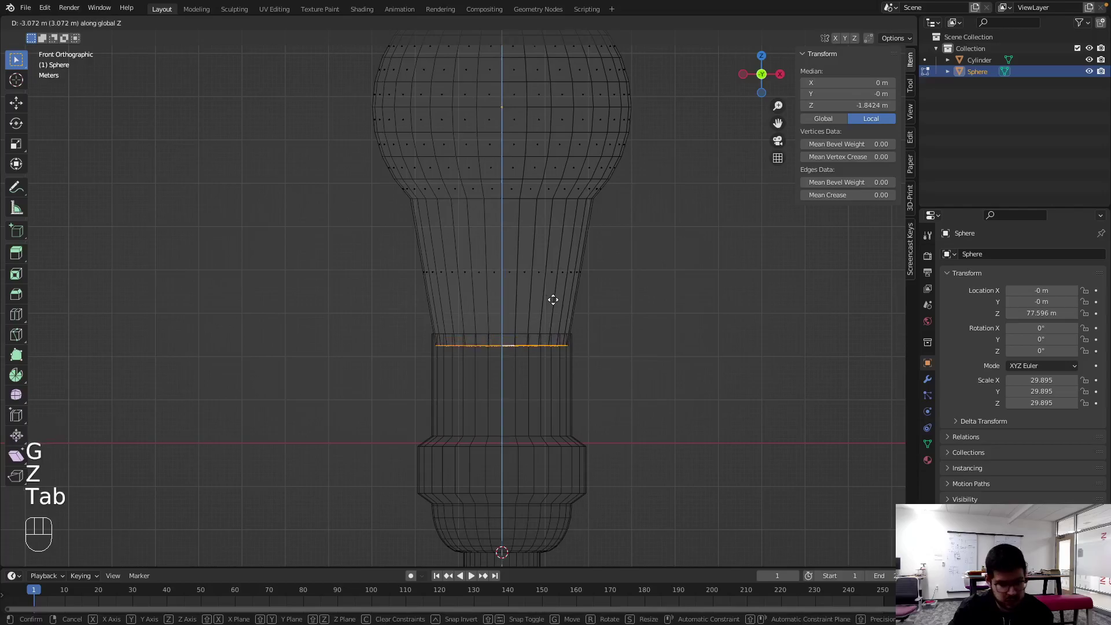
left_click(558, 298)
key("Tab")
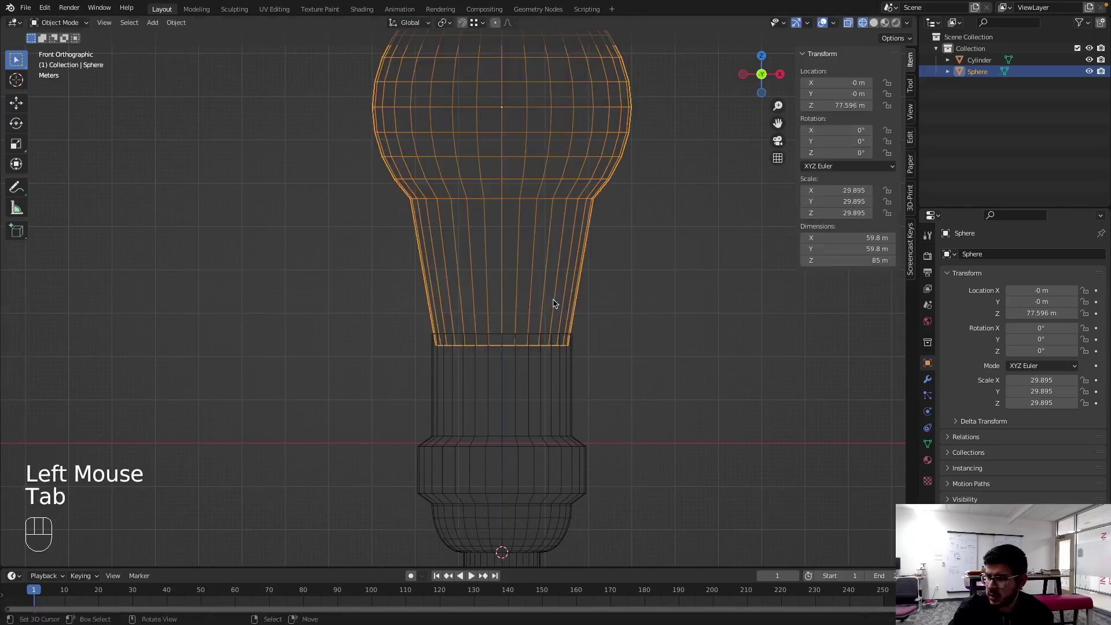
key("Tab")
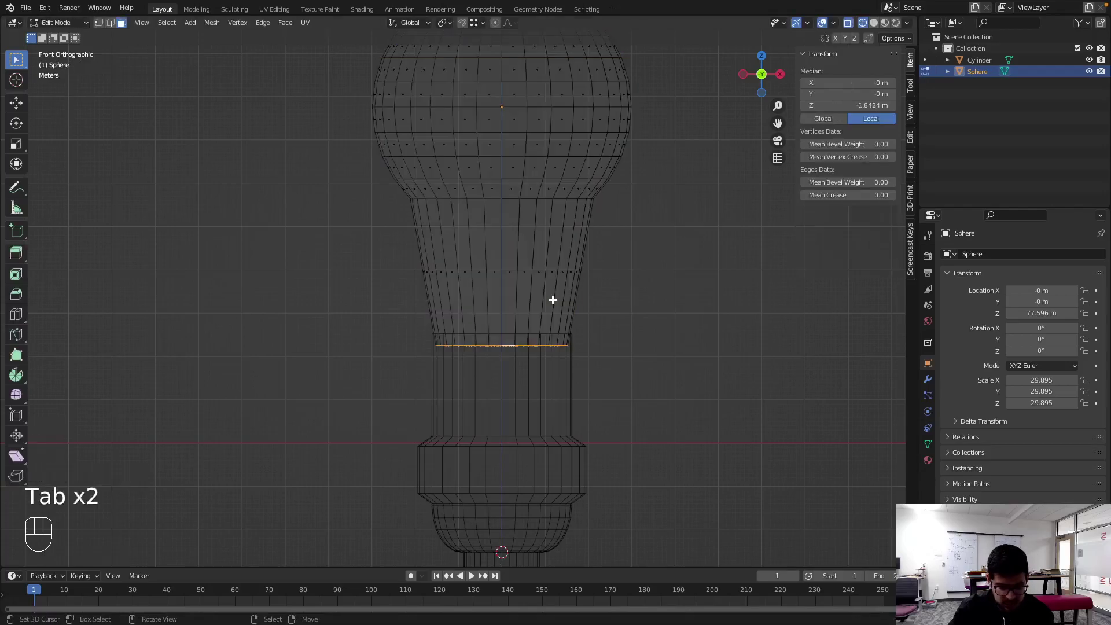
key("g")
key("z")
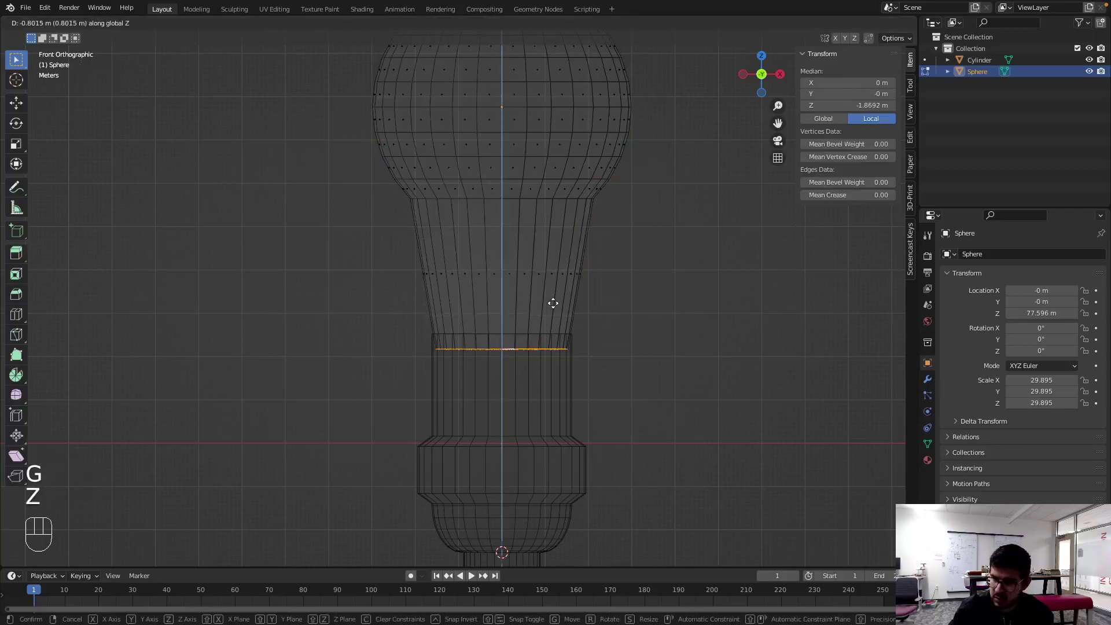
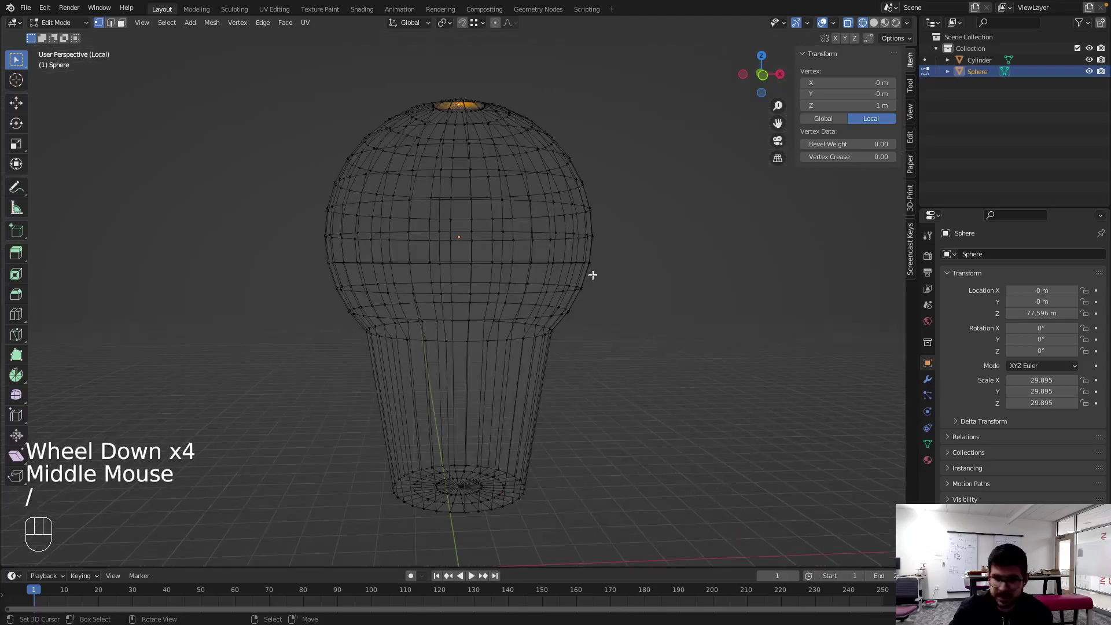
- Move the bulb's bottom vertex straight down by -89 on the Z axis
key("KP_1")
scroll("down", 3)
key("shift+d")
key("z")
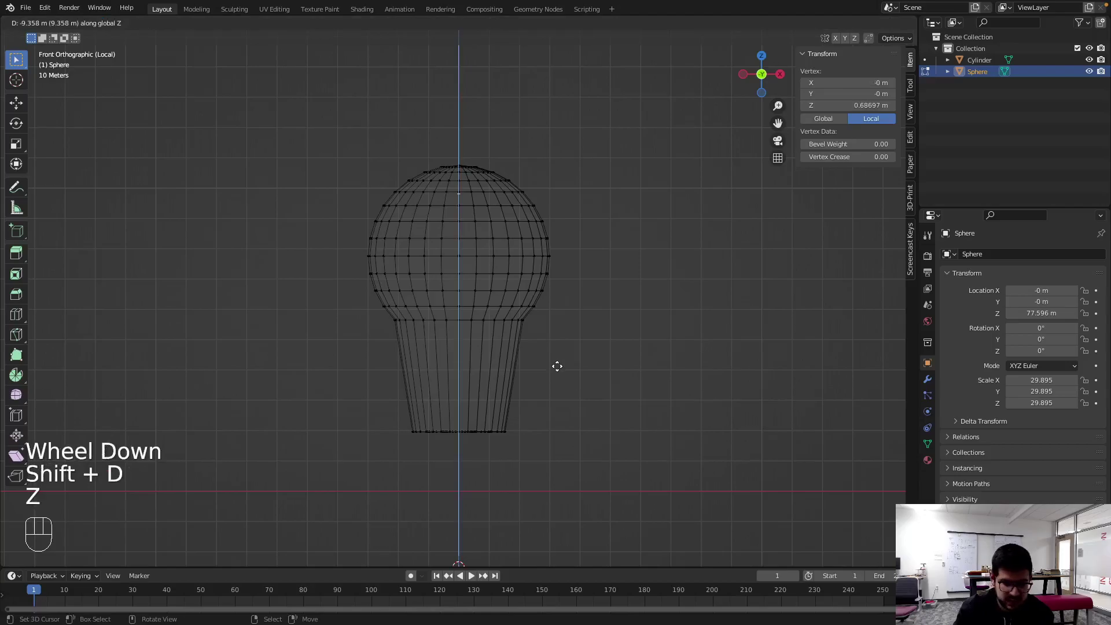
key("KP_Subtract")
key("KP_8")
key("KP_9")
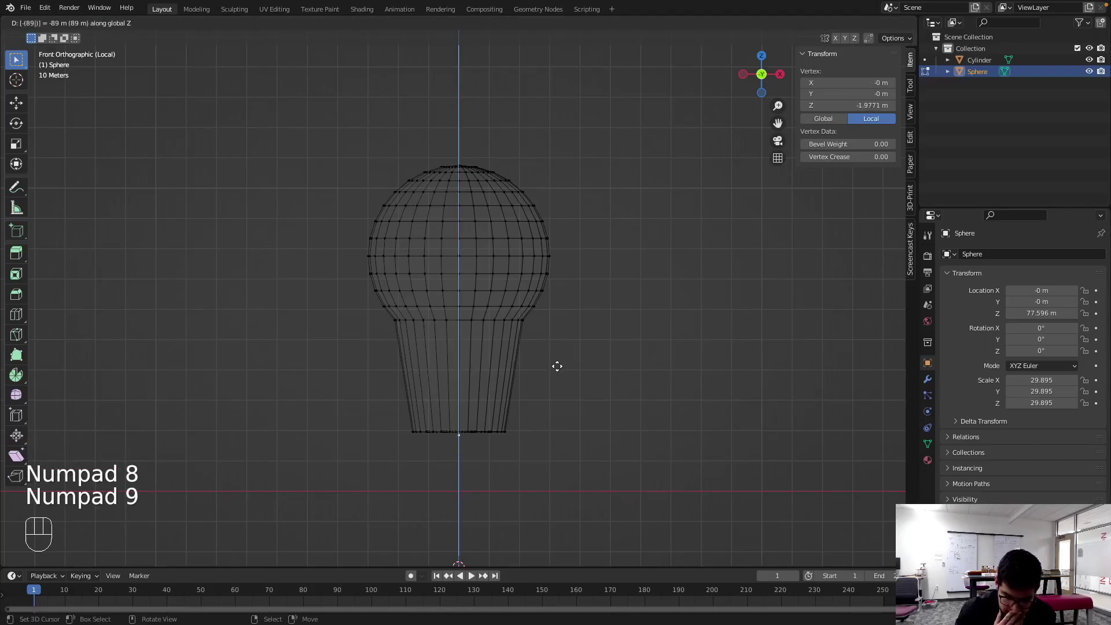
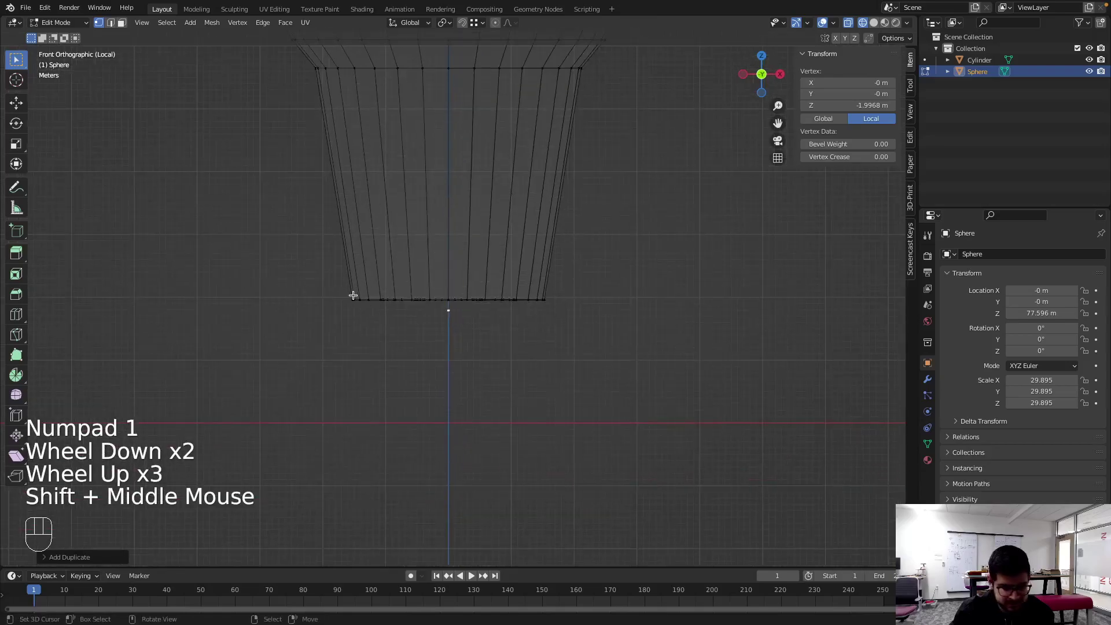
- Box-select the lower neck edges and pull them down vertically
key("a")
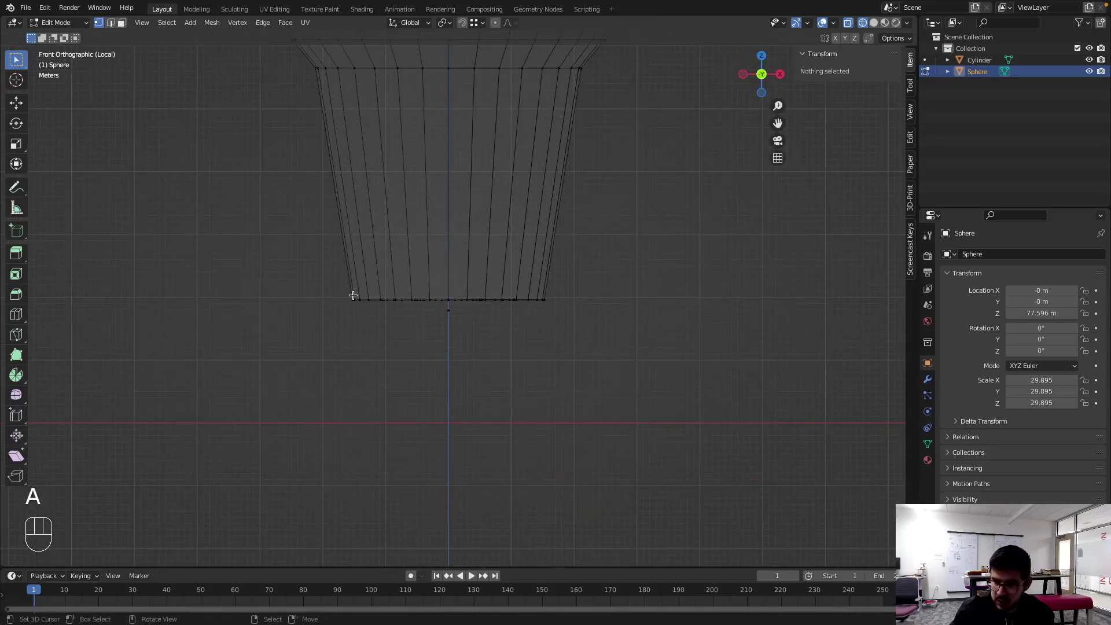
key("b")
key("Escape")
key("g")
key("z")
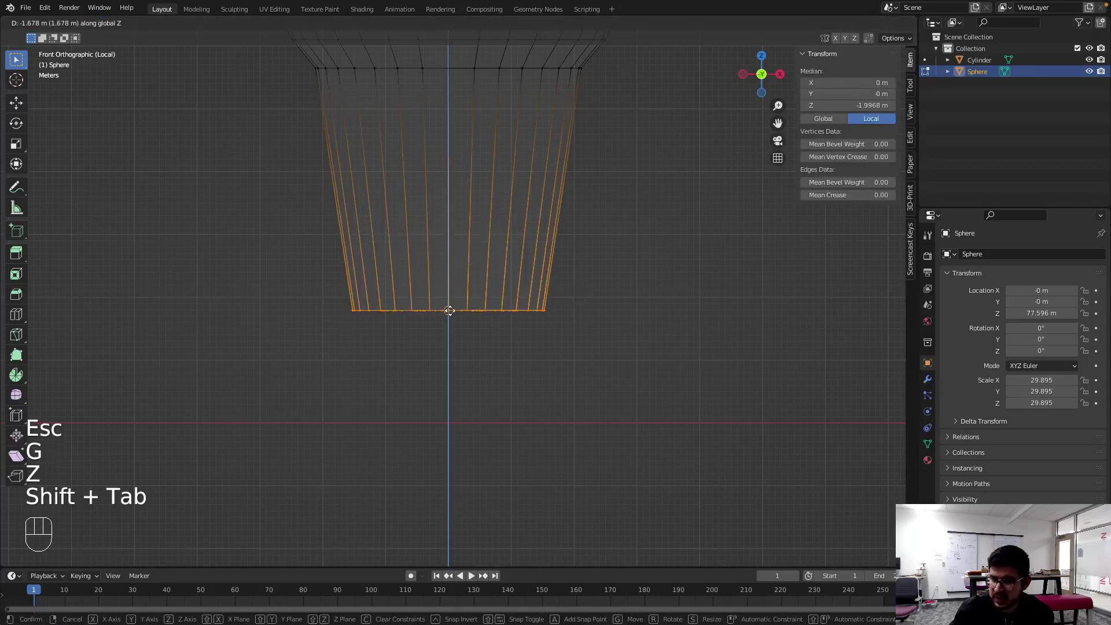
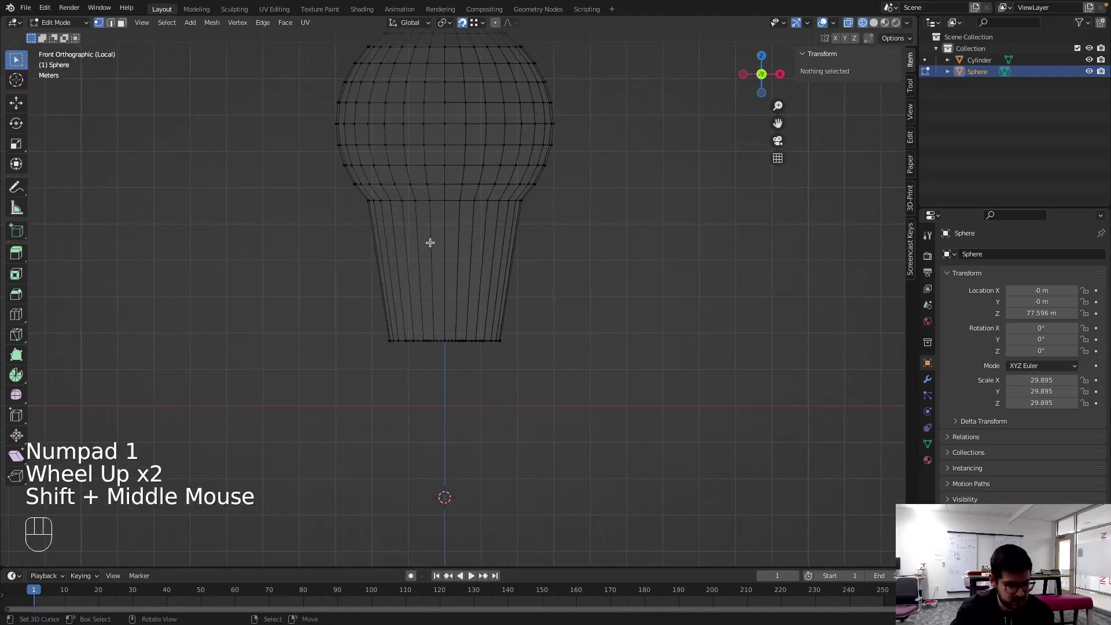
- Add a loop cut across the neck, cancel an accidental bevel, and move the neck's top ring vertically
key("ctrl+r")
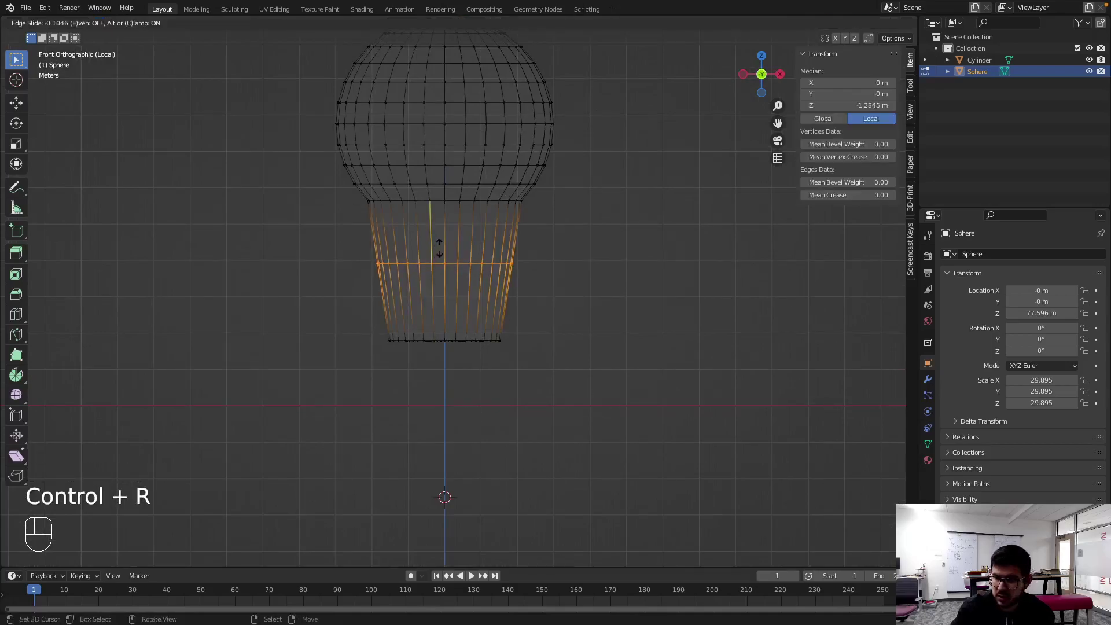
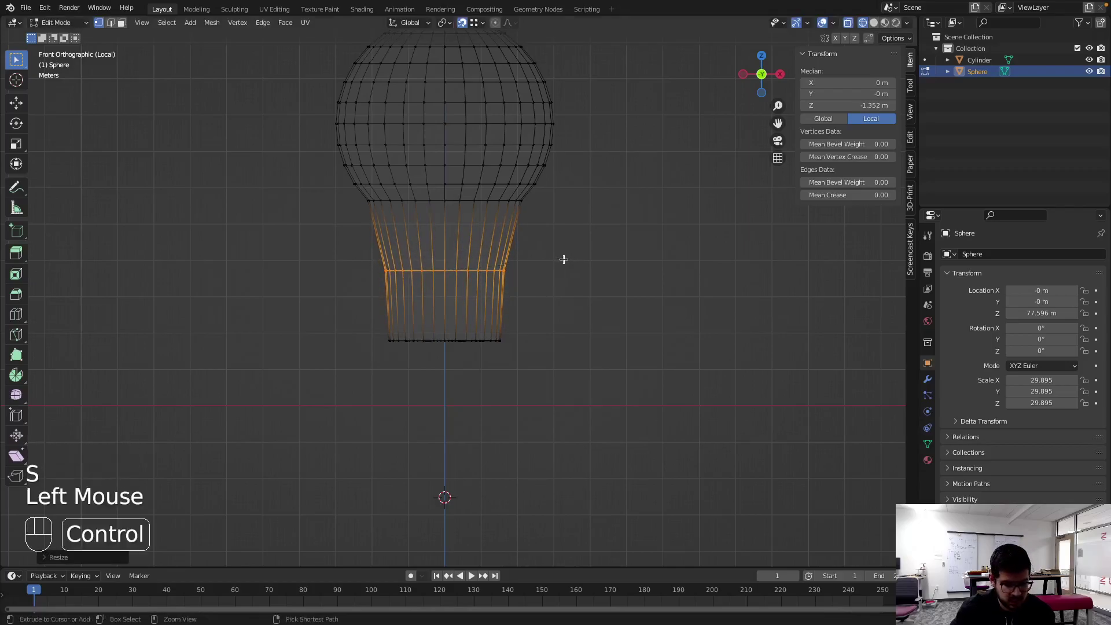
key("ctrl+b")
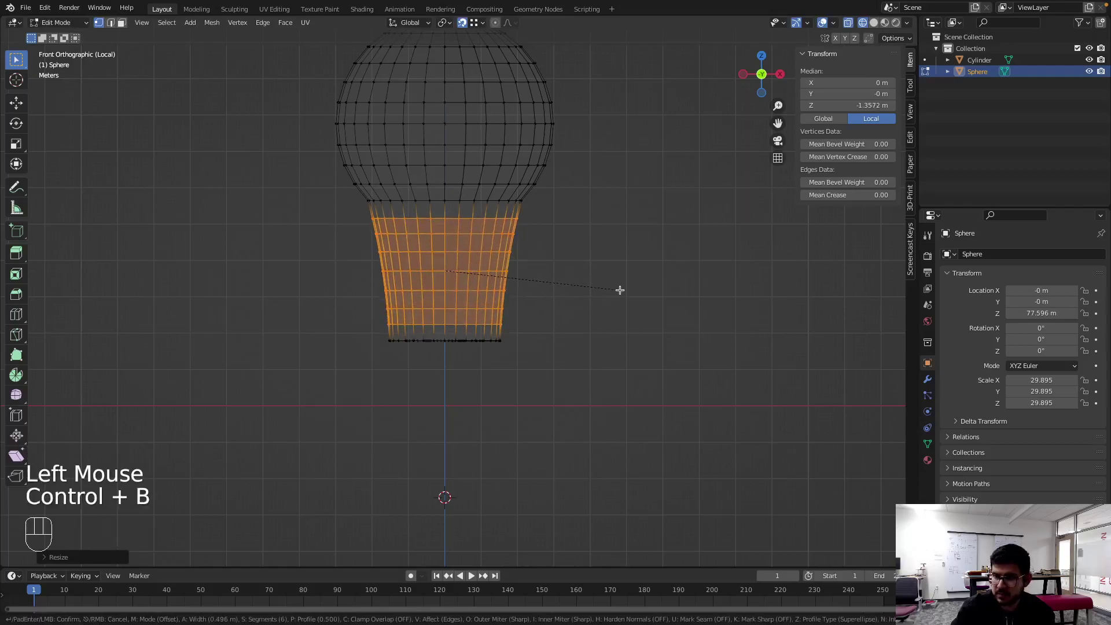
key("Escape")
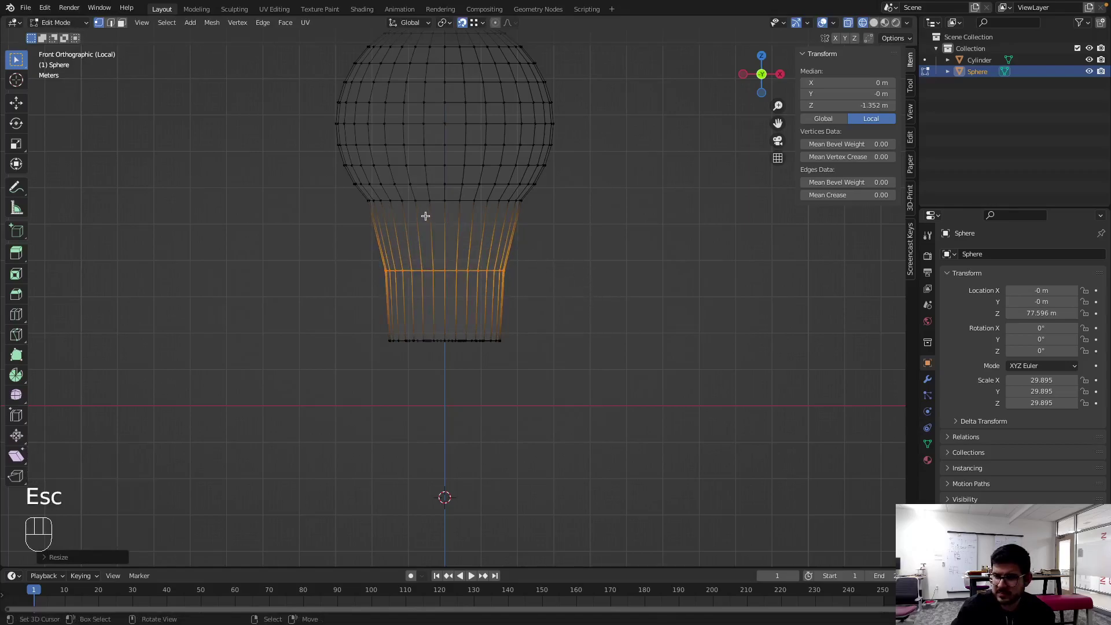
key("ctrl+Tab")
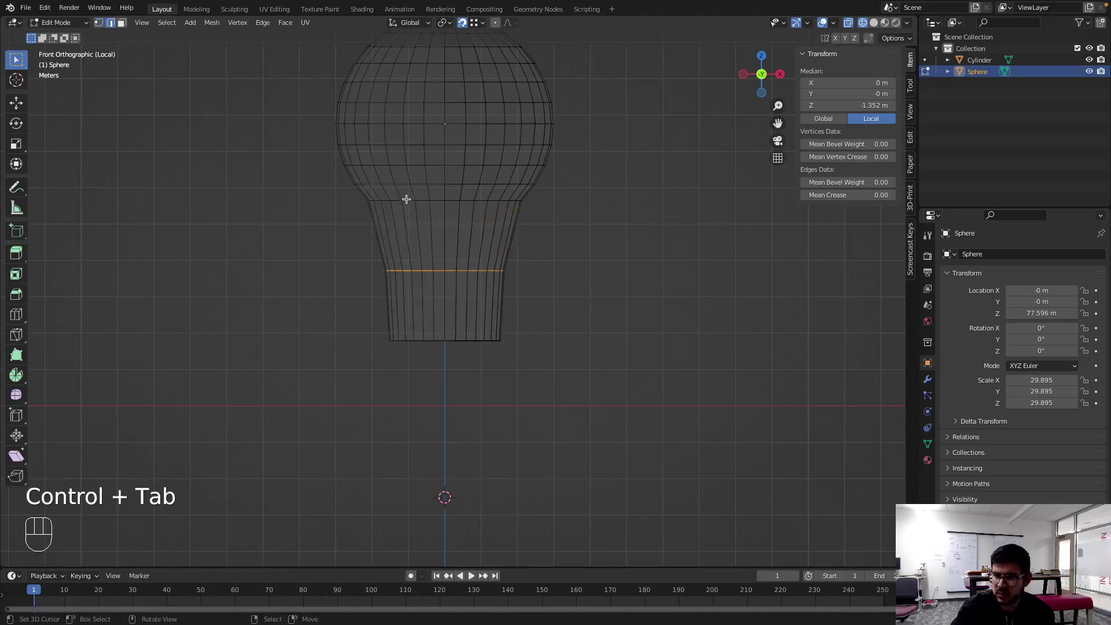
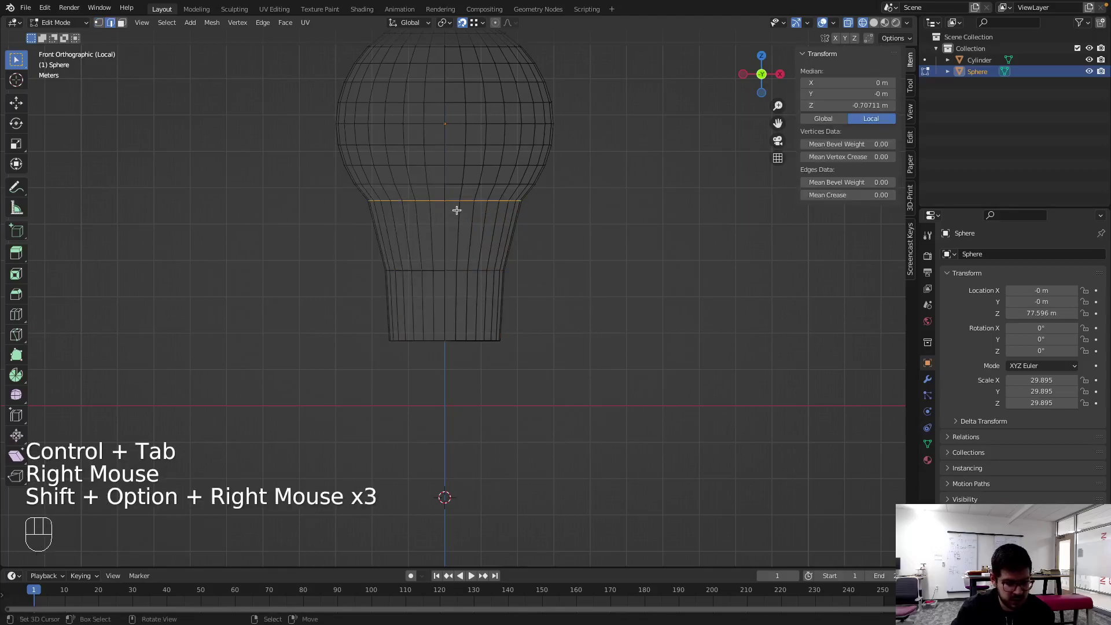
key("g")
key("z")
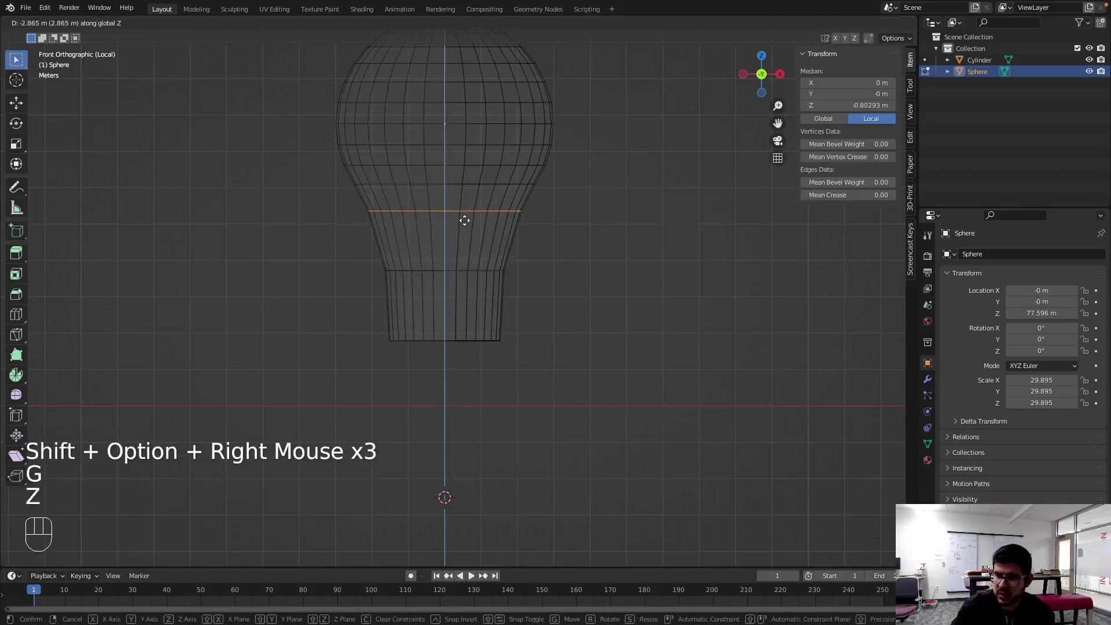
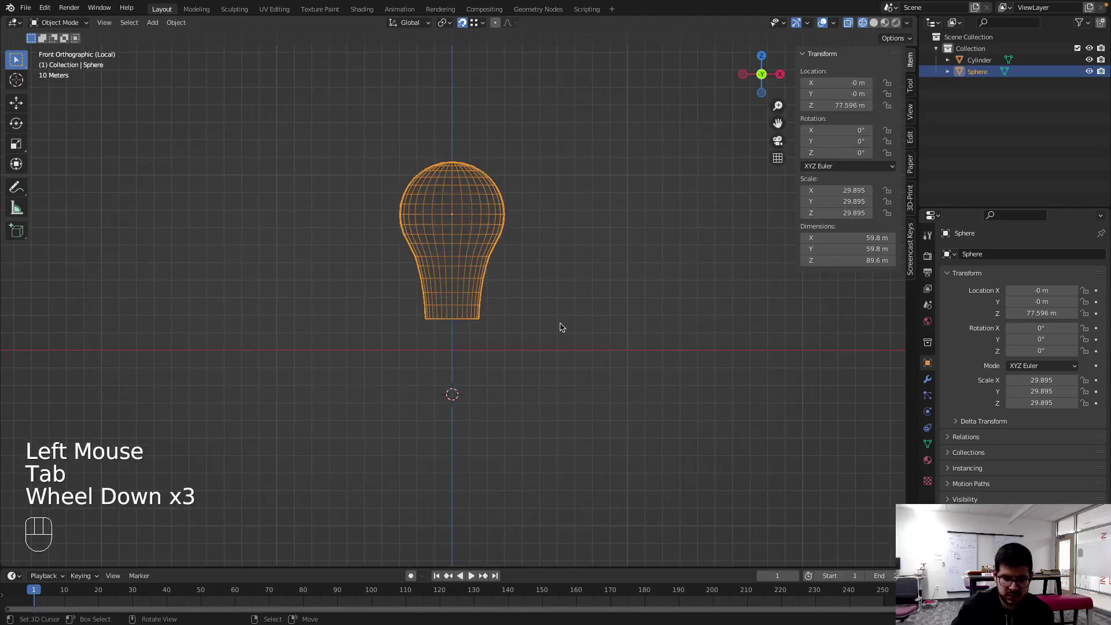
- Leave local view, reframe the bulb from the front and raise the Sphere along Z
scroll("down", 3)
key("/")
key("KP_1")
scroll("down", 3)
left_click_drag(519, 398, 484, 302)
scroll("up", 3)
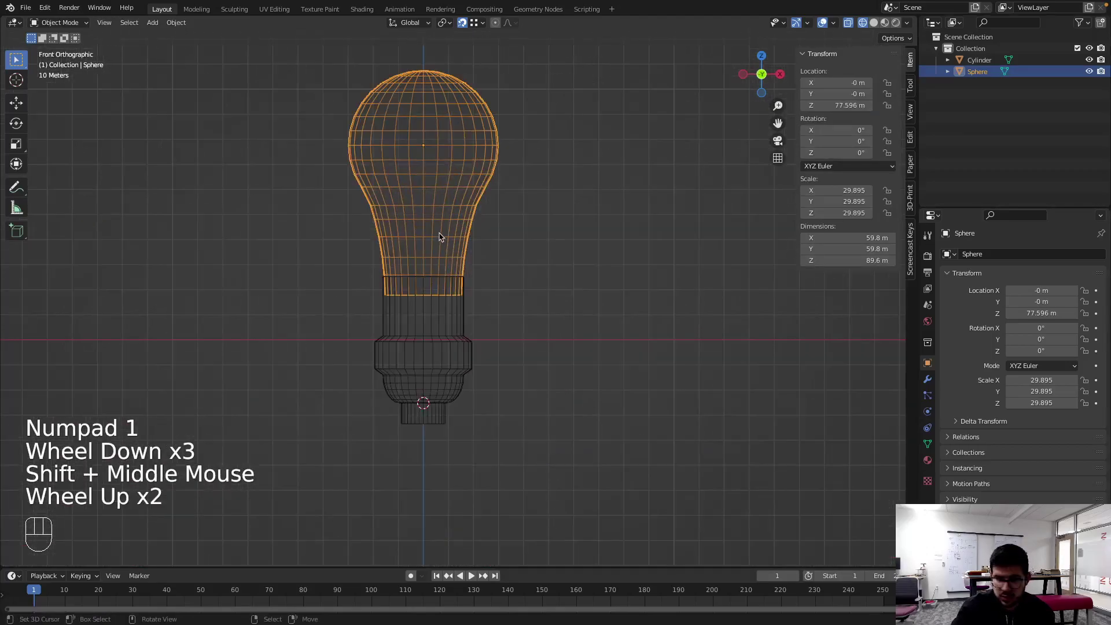
key("g")
key("z")
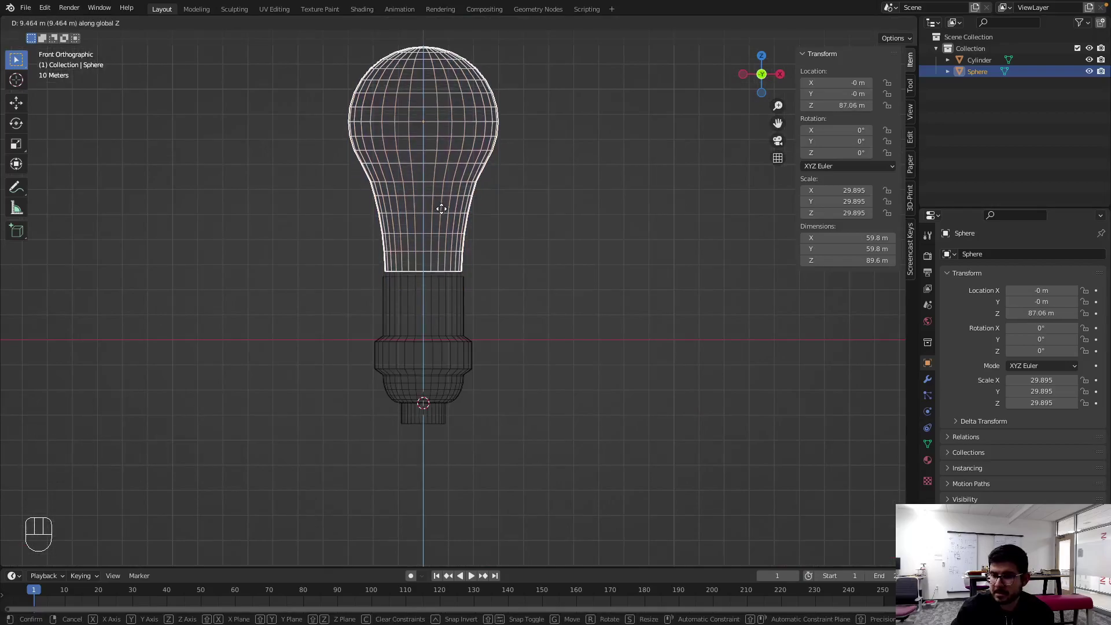
key("shift+Tab")
left_click(451, 214)
- Fine-tune the bulb's height to about Z 84.9 m and reframe the whole lamp
key("g")
key("z")
key("shift+Tab")
left_click(449, 271)
key("Tab")
scroll("down", 3)
key("Tab")
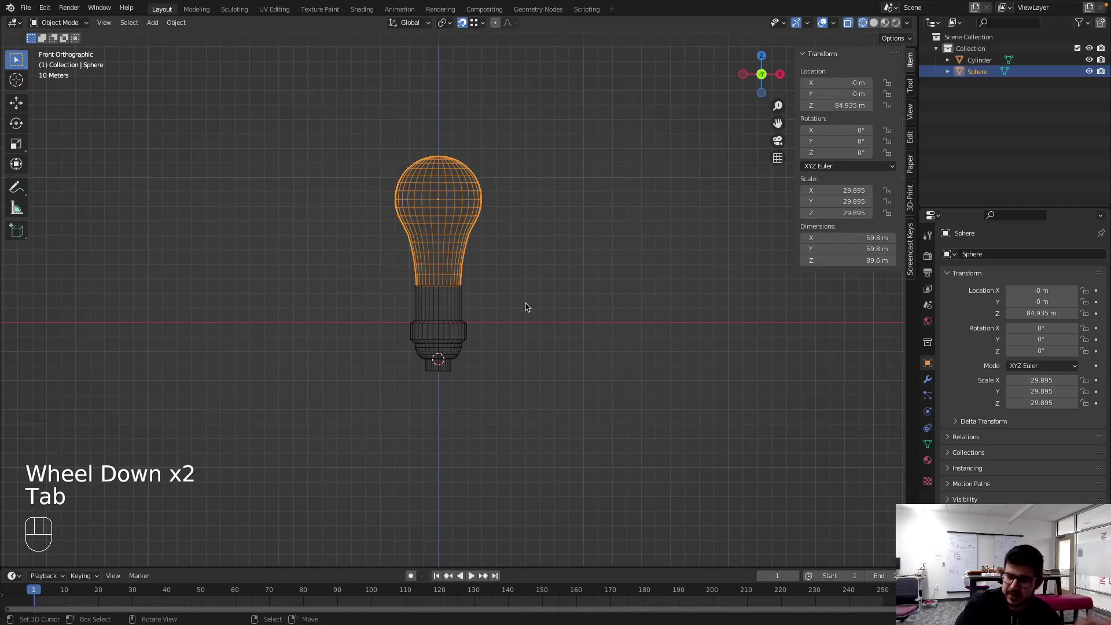
scroll("down", 3)
left_click_drag(485, 224, 473, 266)
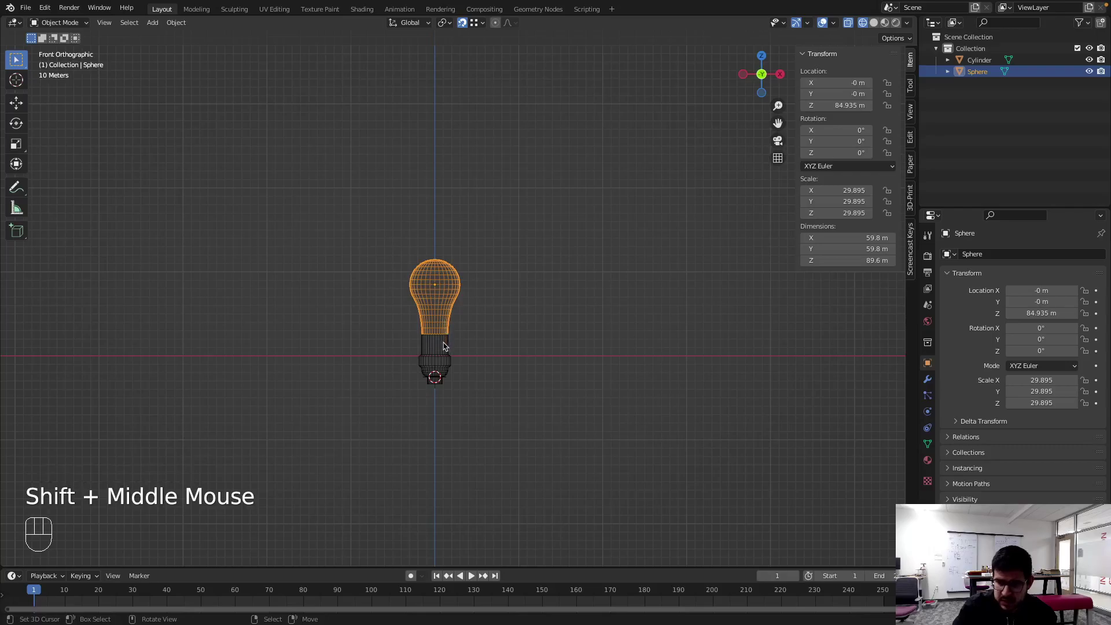
right_click(446, 349)
- Select the cylinder with the bulb and add a Bézier curve at the origin
key("g")
key("z")
left_click(465, 137)
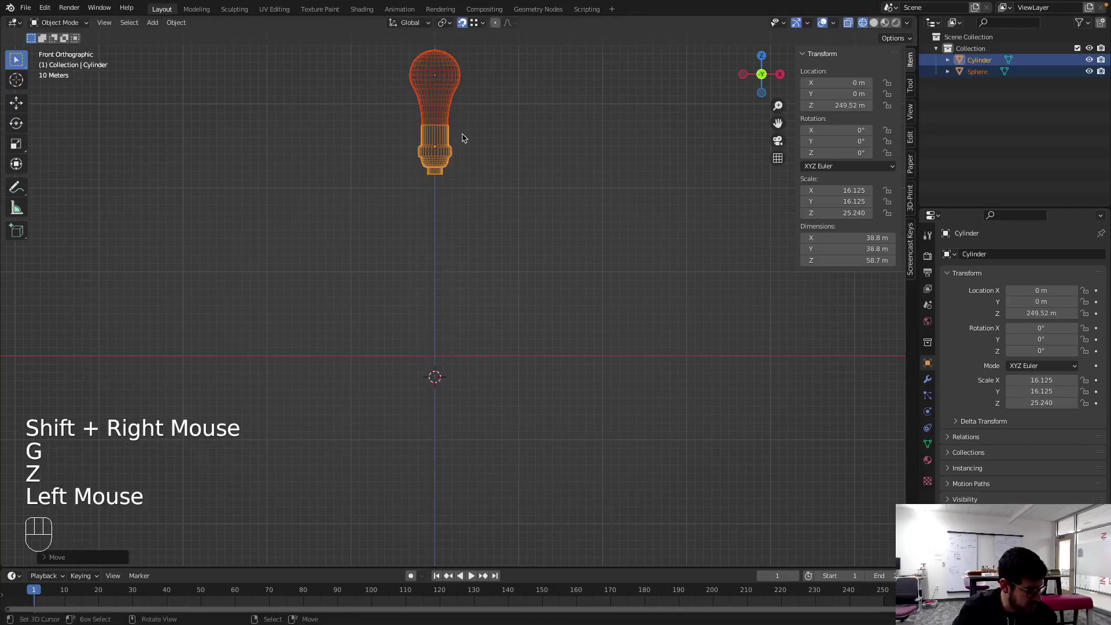
left_click_drag(522, 201, 518, 262)
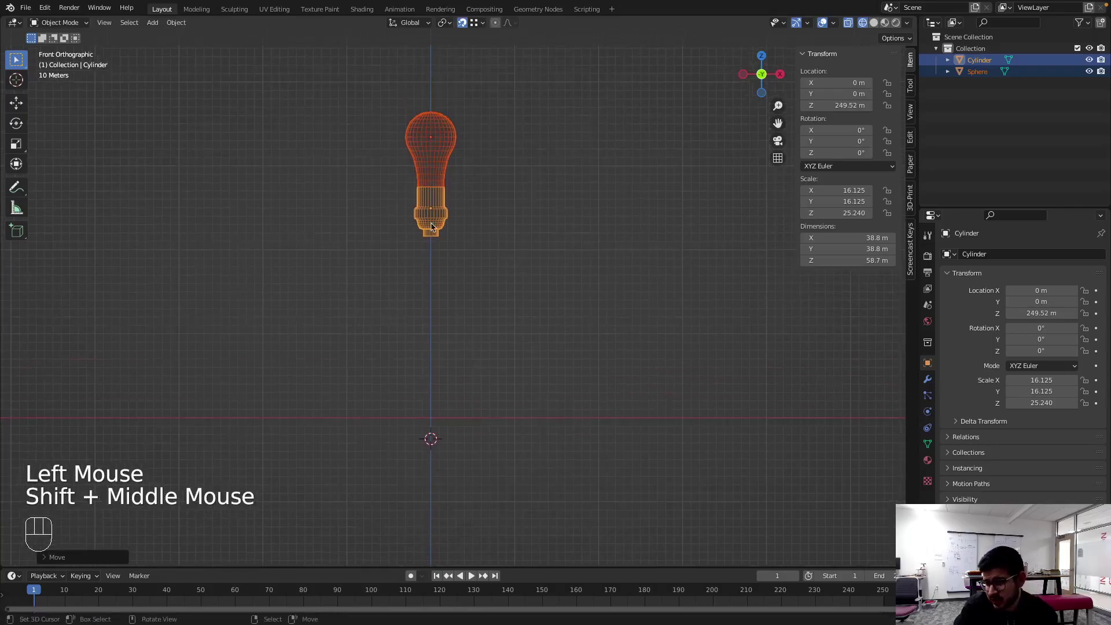
key("shift+c")
key("shift+a")
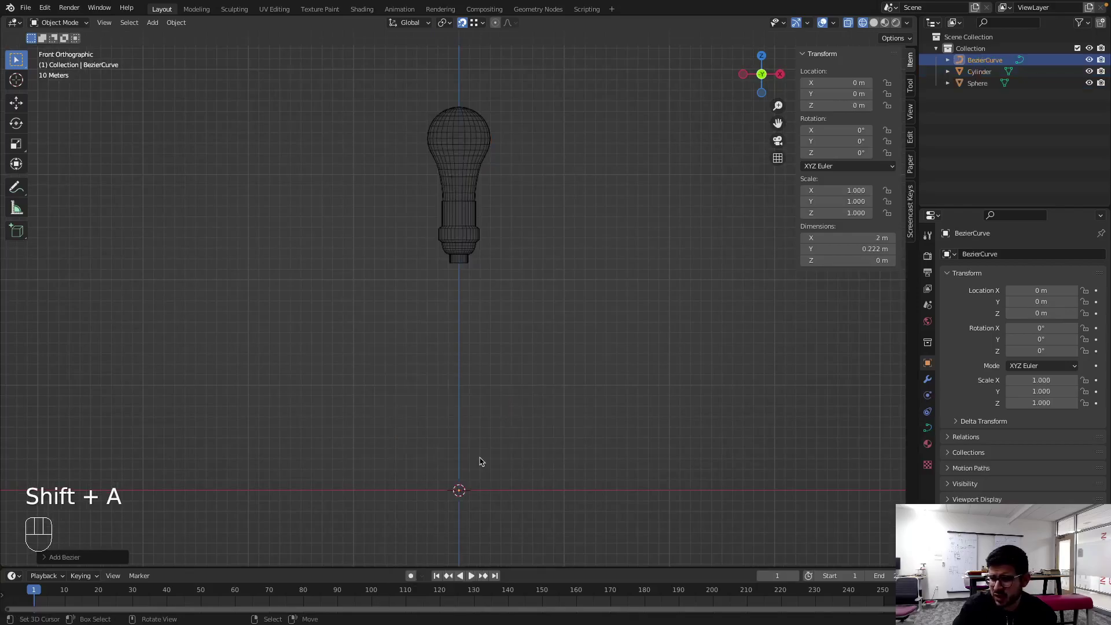
left_click_drag(508, 444, 545, 508)
scroll("up", 3)
middle_click(486, 446)
scroll("down", 3)
scroll("up", 3)
middle_click(479, 360)
scroll("up", 3)
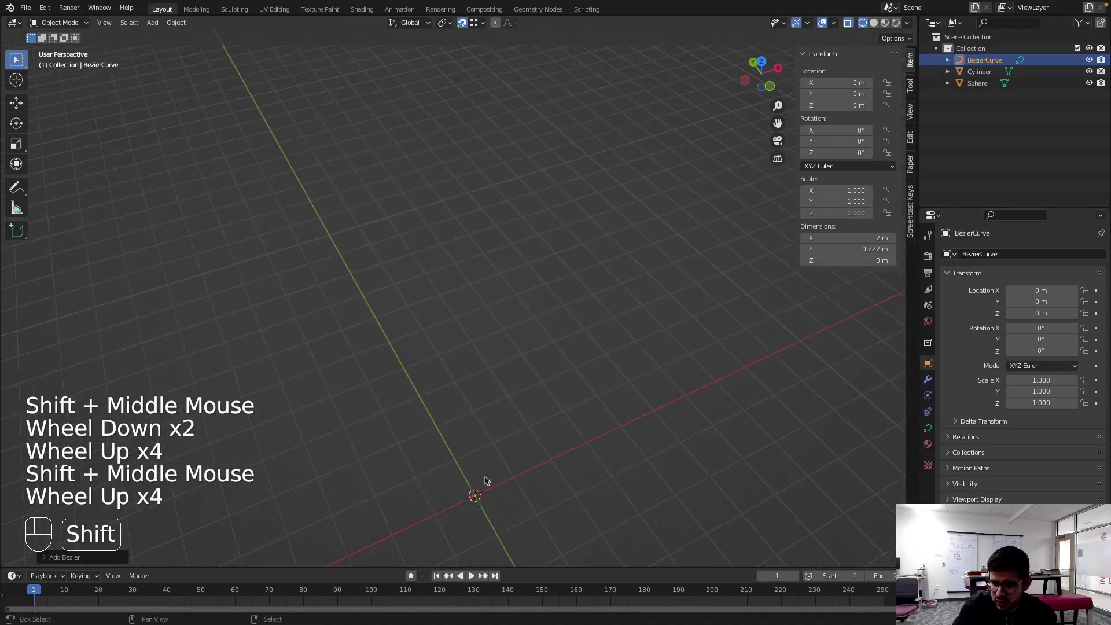
right_click(482, 503)
right_click(478, 498)
middle_click(482, 484)
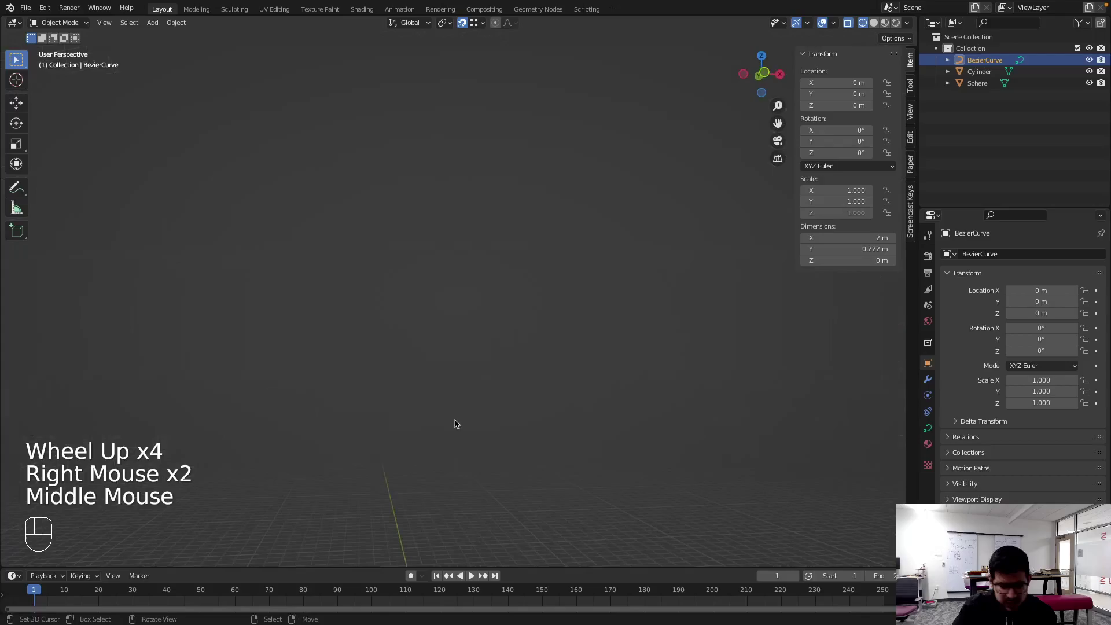
key("KP_1")
scroll("down", 3)
scroll("down", 3)
scroll("down", 3)
middle_click(457, 219)
scroll("up", 3)
middle_click(481, 243)
scroll("down", 3)
scroll("up", 3)
key("KP_7")
scroll("up", 3)
scroll("down", 3)
left_click_drag(481, 291, 511, 331)
middle_click(506, 372)
scroll("up", 3)
scroll("down", 3)
middle_click(357, 288)
scroll("down", 3)
scroll("down", 3)
scroll("down", 3)
left_click_drag(493, 390, 463, 299)
scroll("up", 3)
scroll("down", 3)
scroll("up", 3)
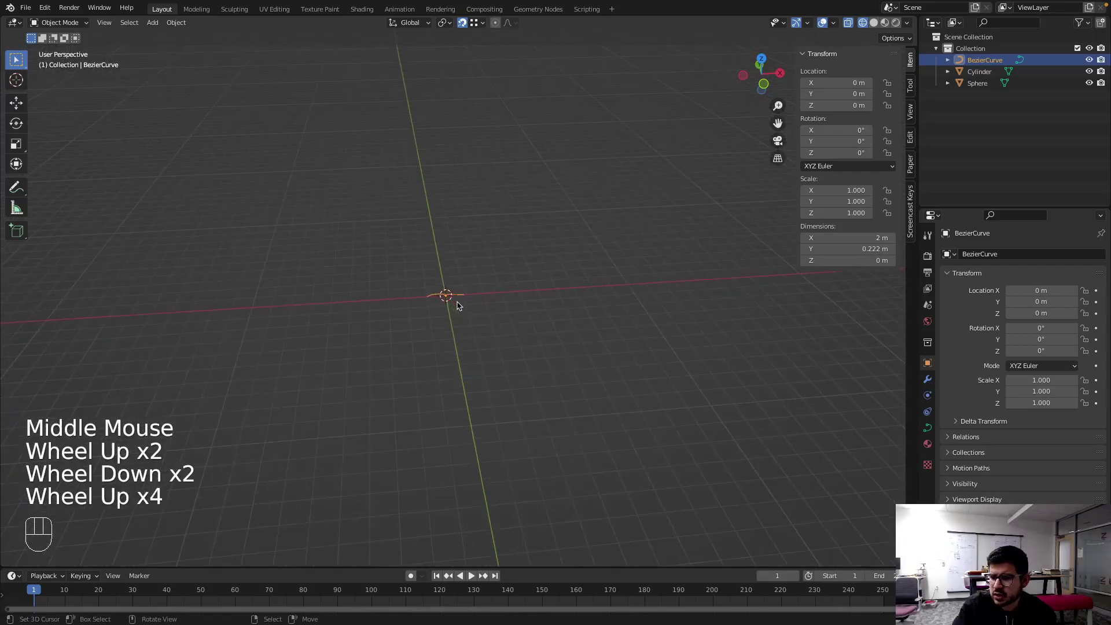
scroll("up", 3)
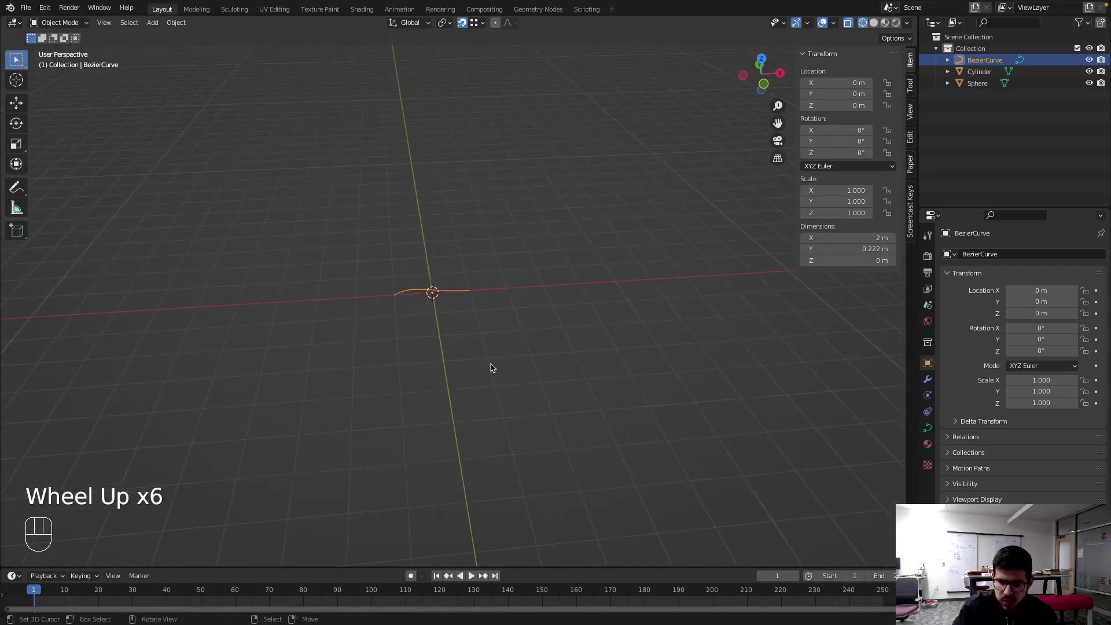
- Rotate the Bezier curve 90° about the X axis and view it from the front
key("r")
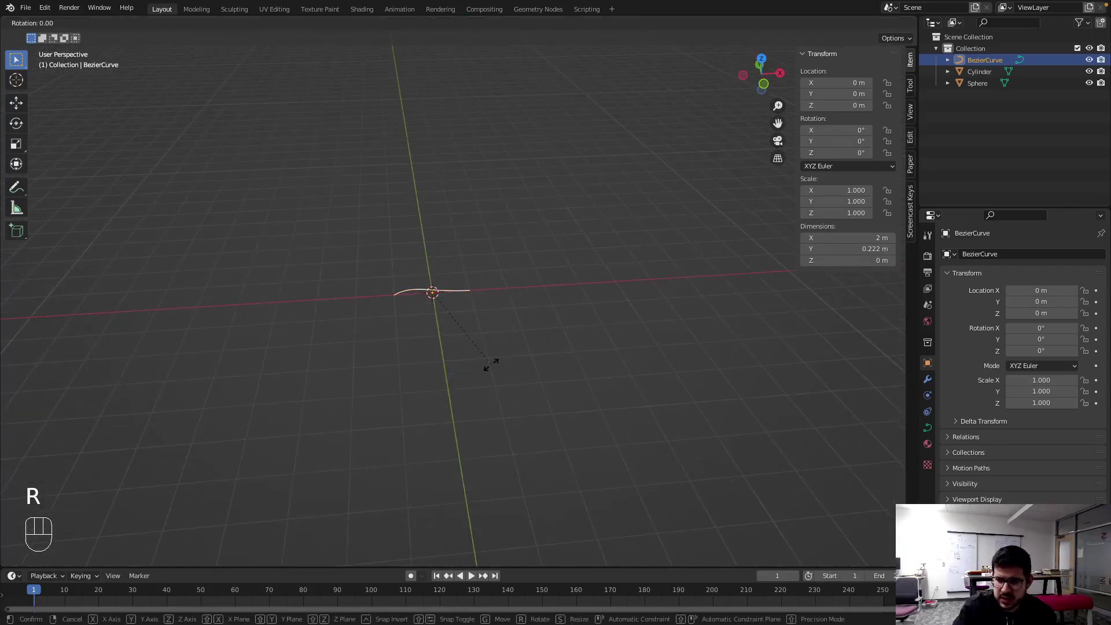
key("x")
key("KP_9")
key("KP_0")
key("Return")
key("KP_1")
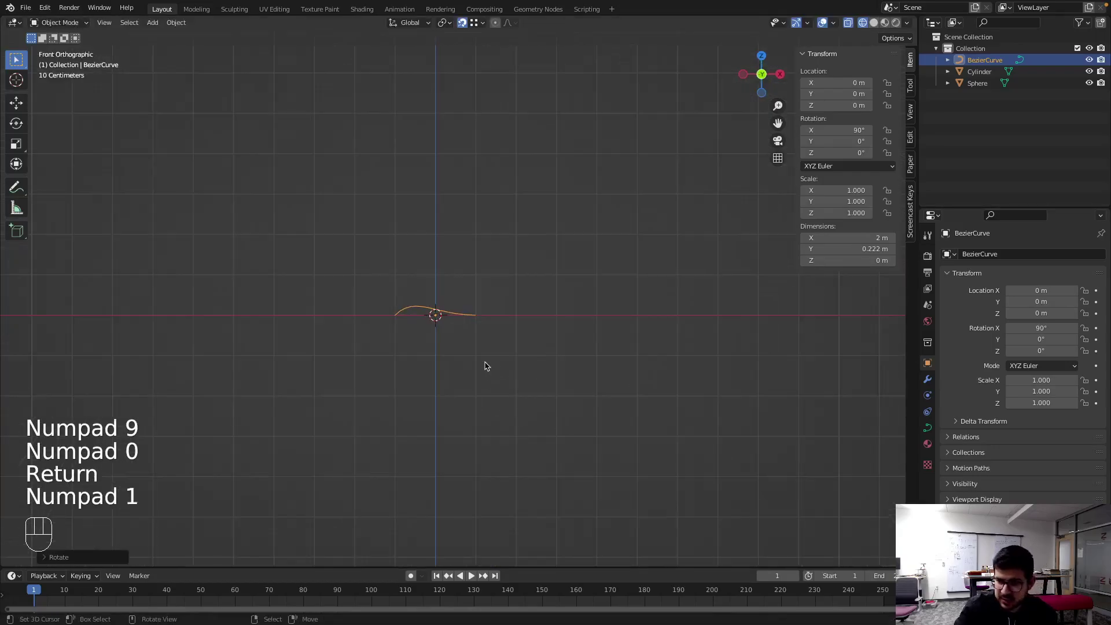
- Rotate the curve -90° about Y and raise it to about 1.018 m so it stands vertically
key("r")
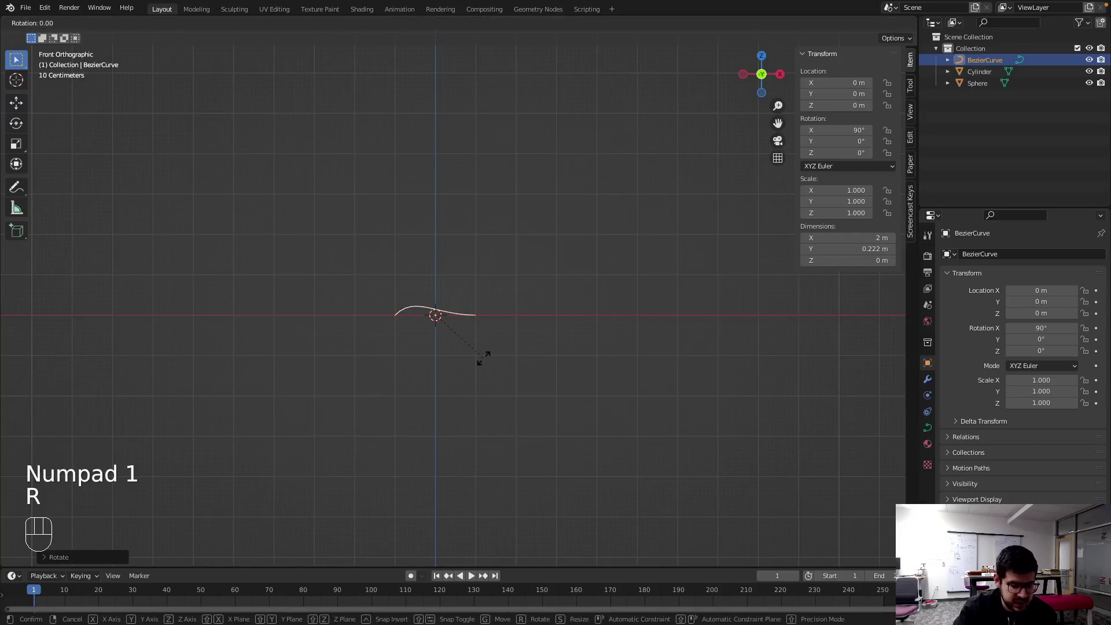
key("y")
key("KP_9")
key("KP_0")
key("KP_Subtract")
key("Return")
key("g")
key("z")
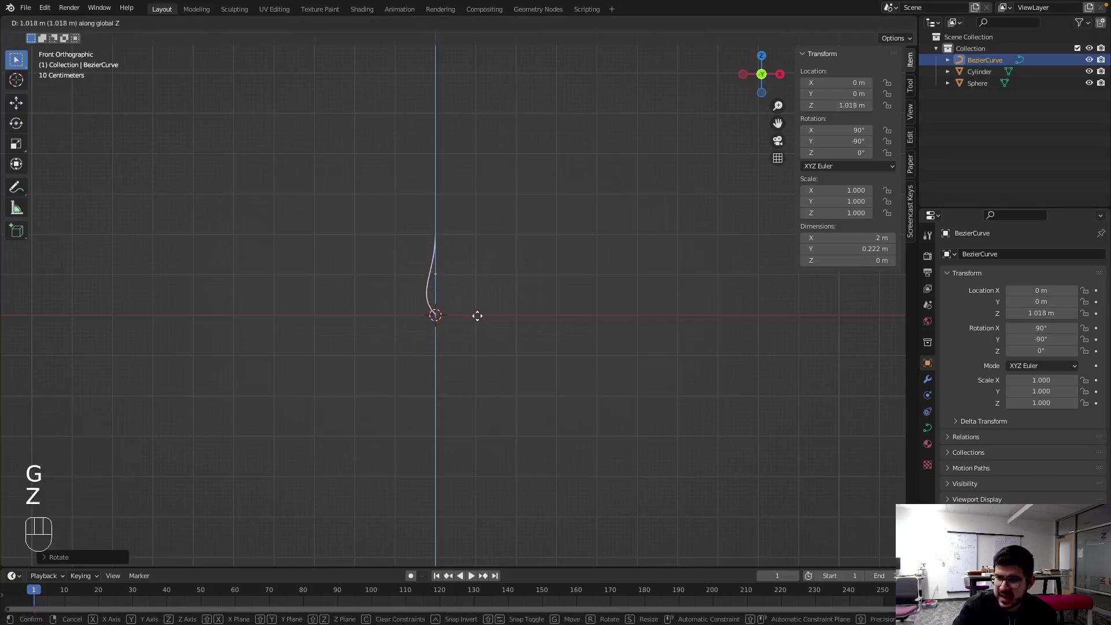
left_click(478, 317)
scroll("up", 3)
scroll("down", 3)
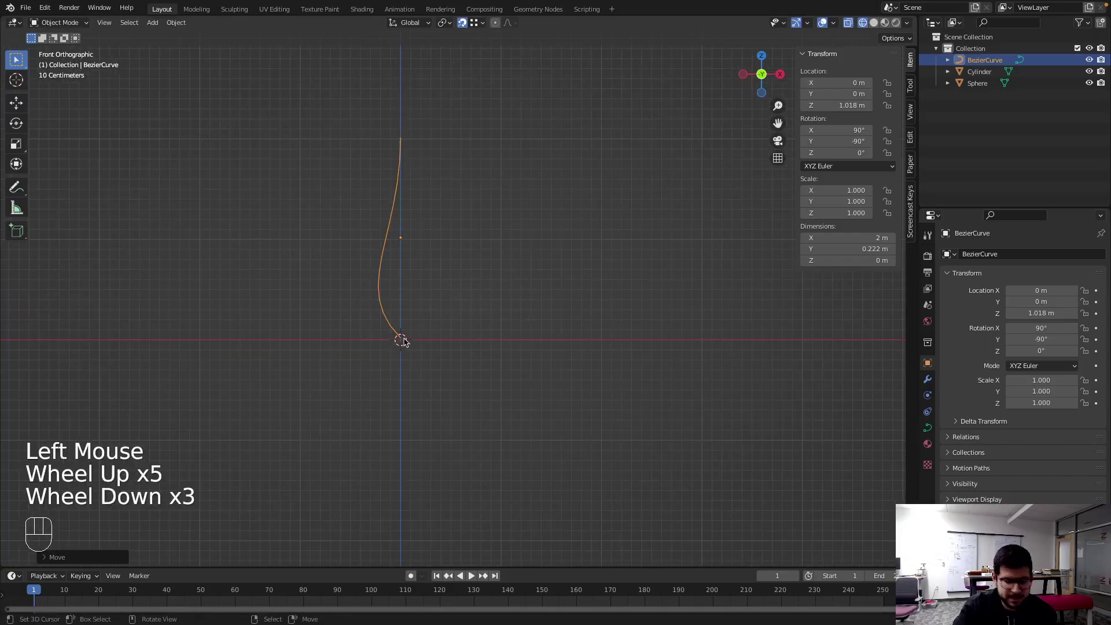
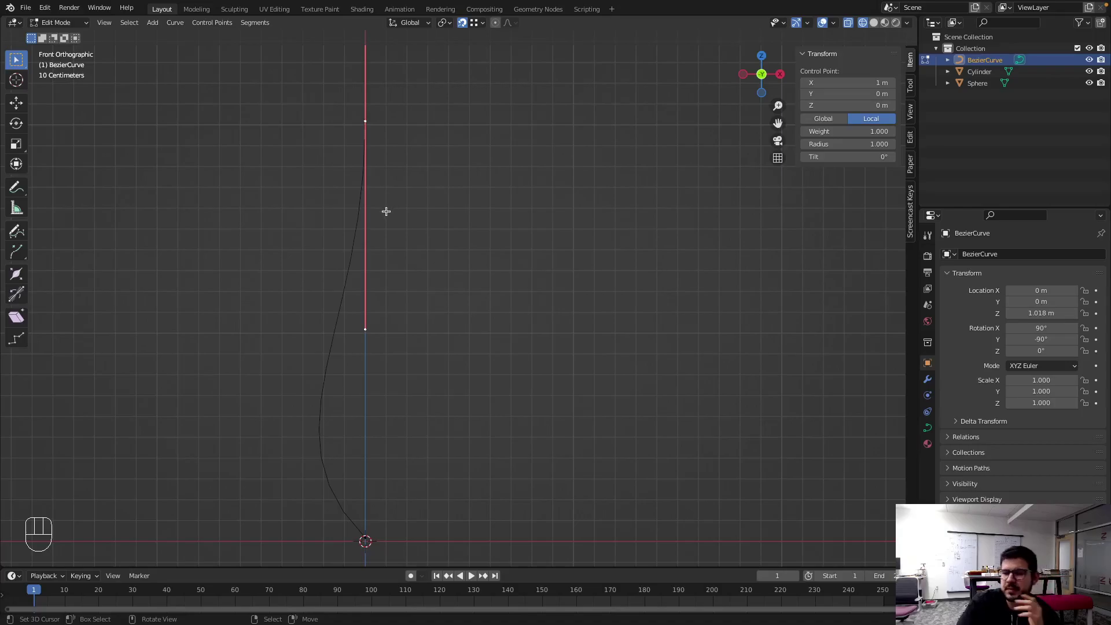
- Finish straightening the curve's top points and return to Object Mode
scroll("down", 3)
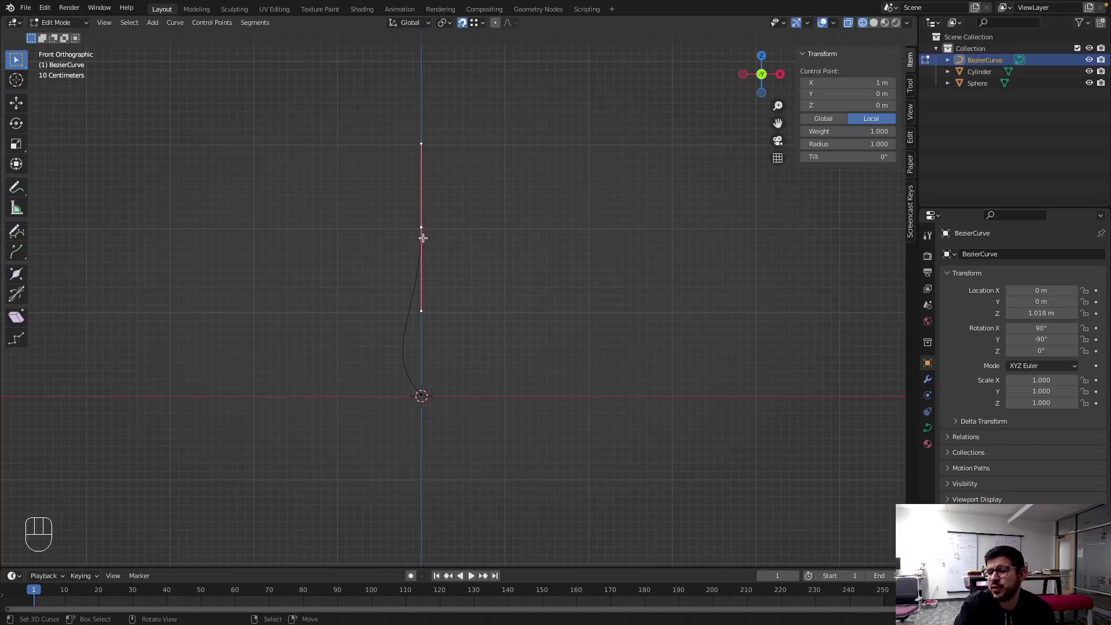
key("Tab")
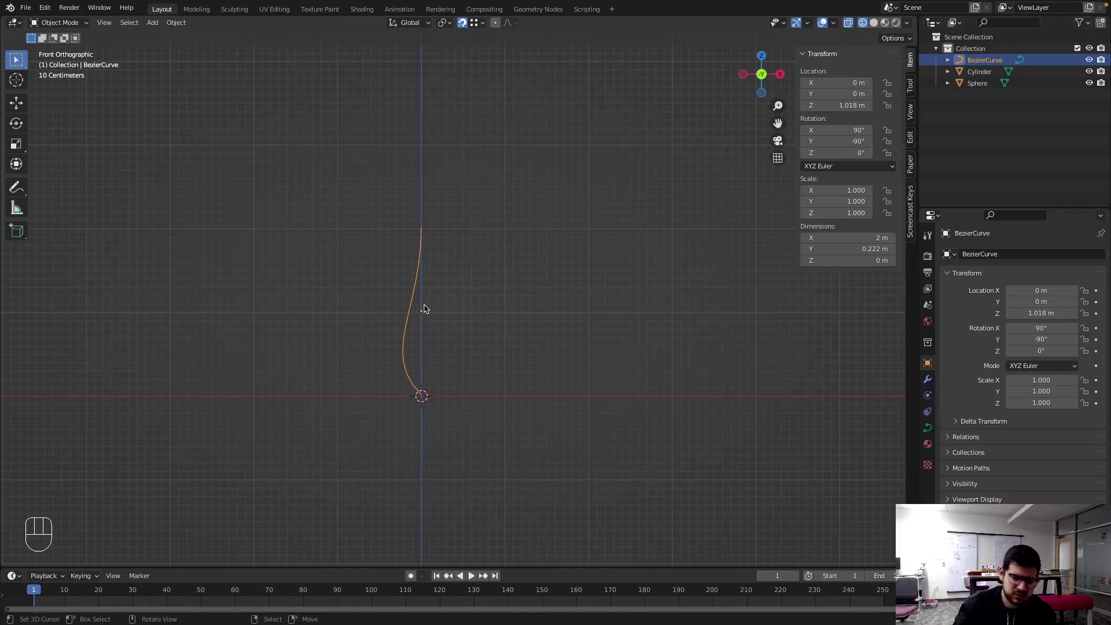
- Clear the curve's rotation and location, then scale it up toward bulb size
key("alt+a")
key("Escape")
key("super+a")
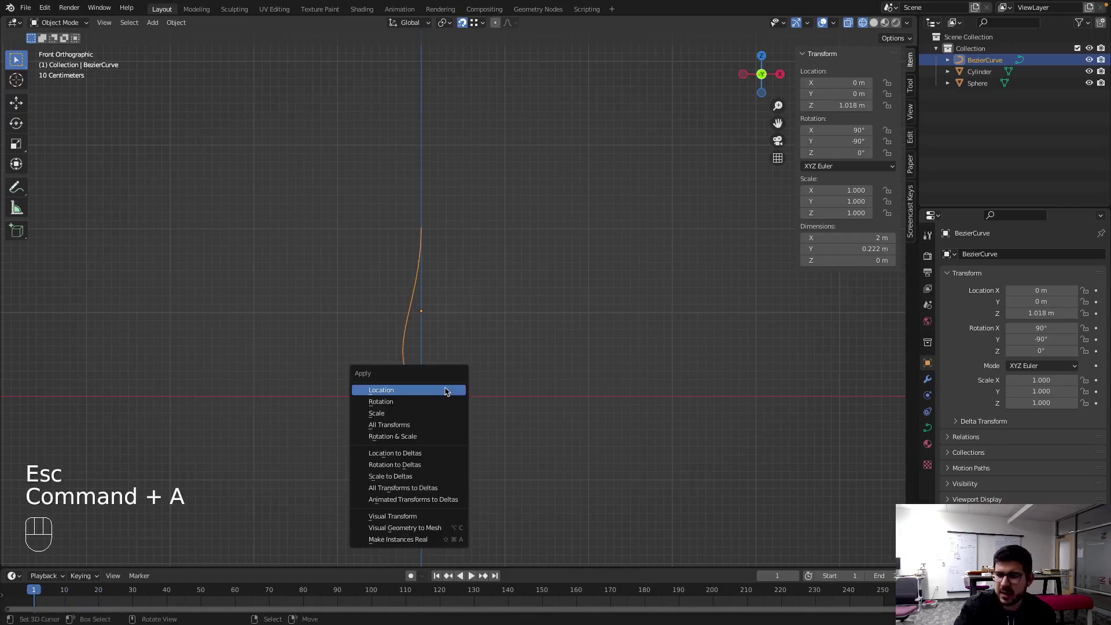
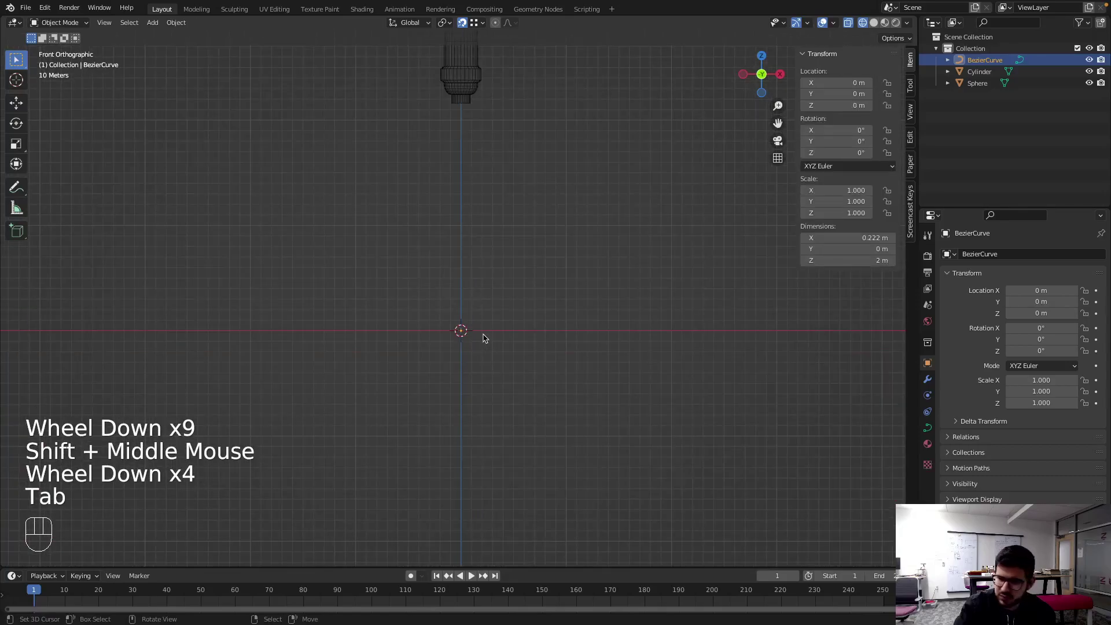
scroll("up", 3)
key("s")
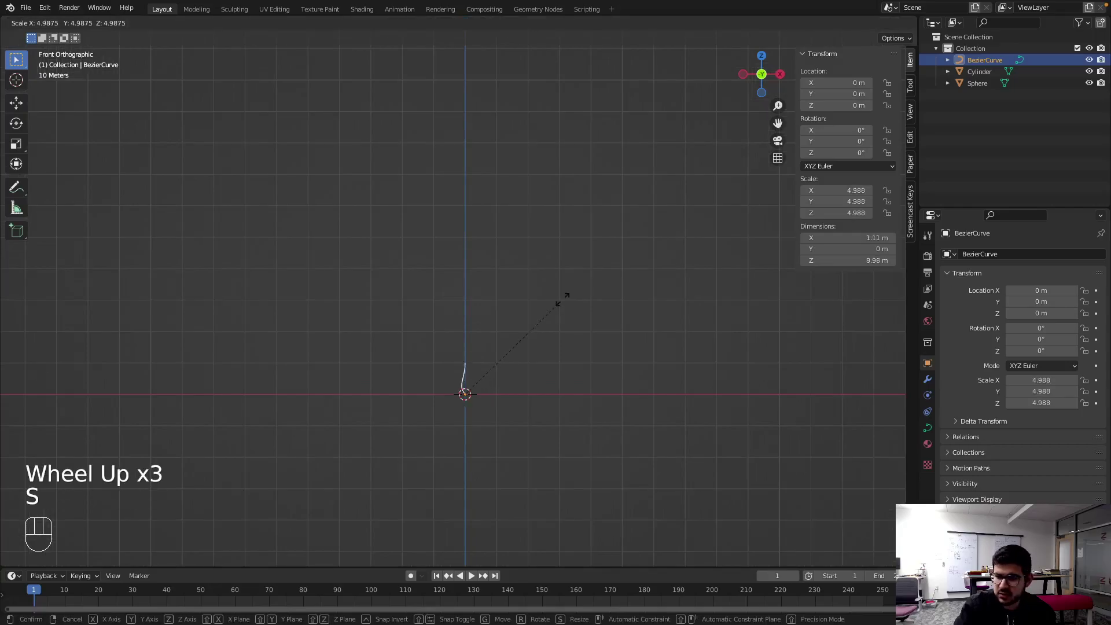
left_click(833, 248)
scroll("down", 3)
scroll("up", 3)
scroll("down", 3)
scroll("up", 3)
key("s")
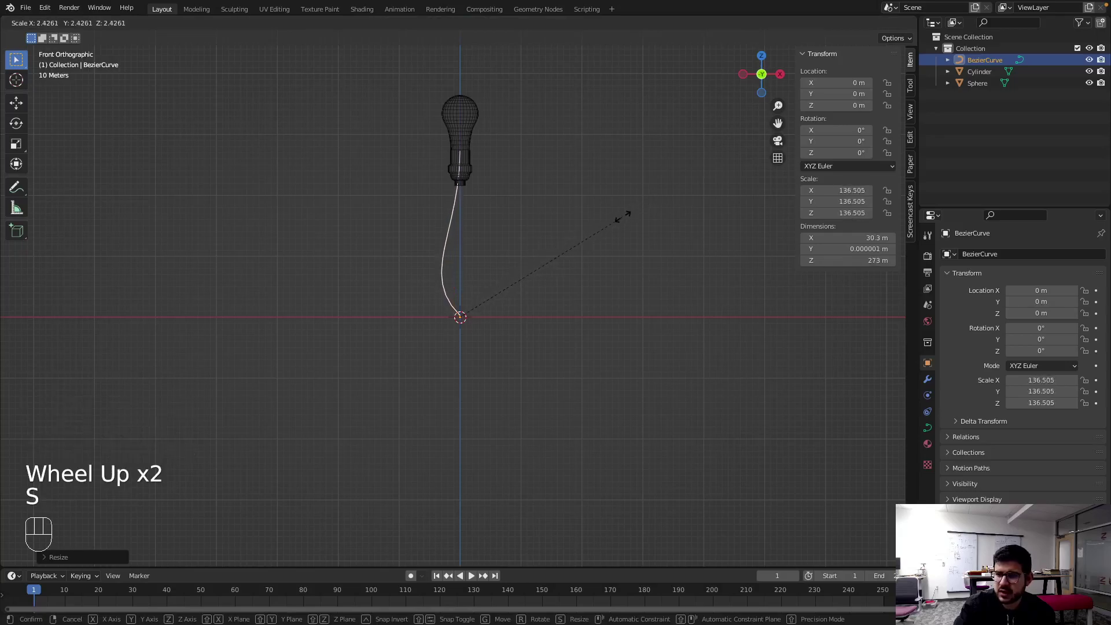
left_click(625, 219)
- Enlarge the curve slightly beside the bulb and apply its scale
scroll("up", 3)
left_click_drag(501, 132, 498, 275)
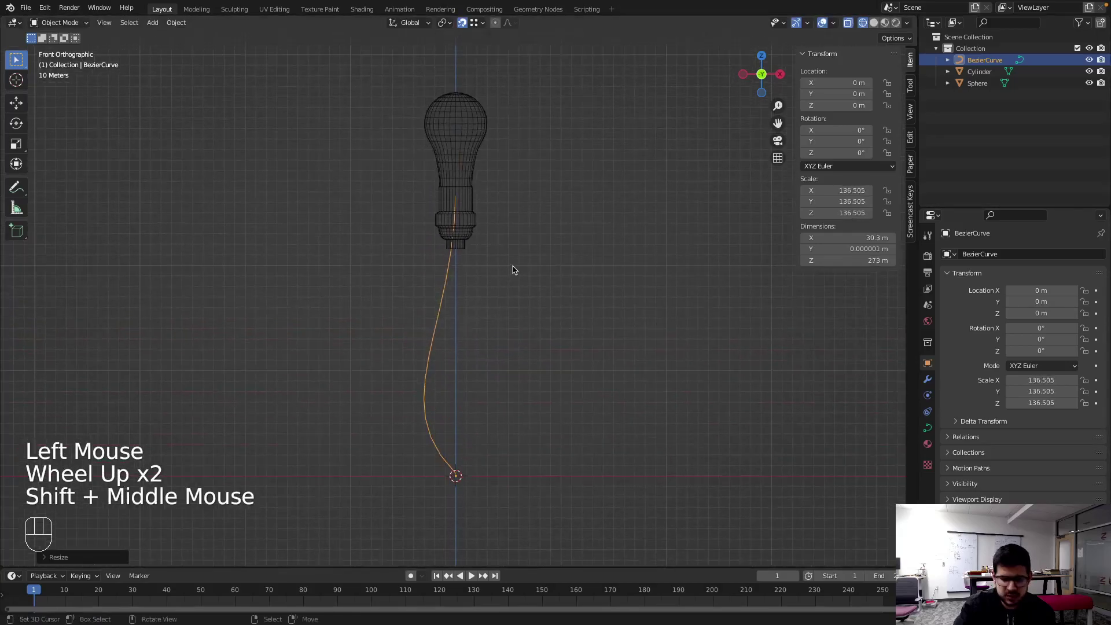
key("s")
left_click(527, 263)
key("Tab")
key("Tab")
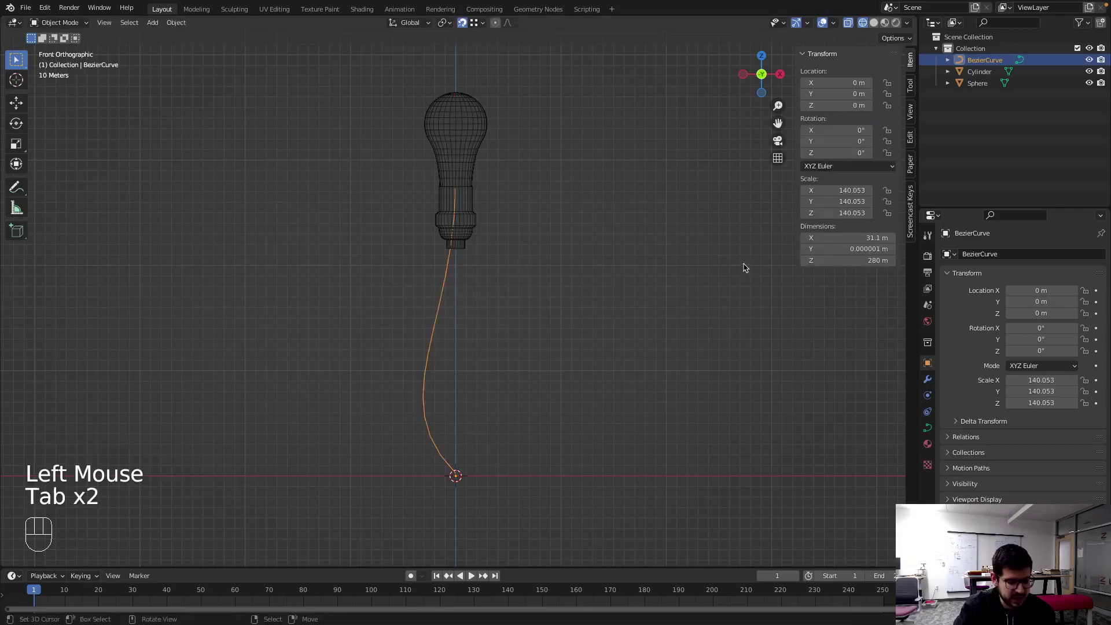
key("super+a")
key("Tab")
scroll("down", 3)
scroll("up", 3)
- Shrink the curve to about 23.7 by 213 m, apply scale and enter point editing
key("Tab")
key("s")
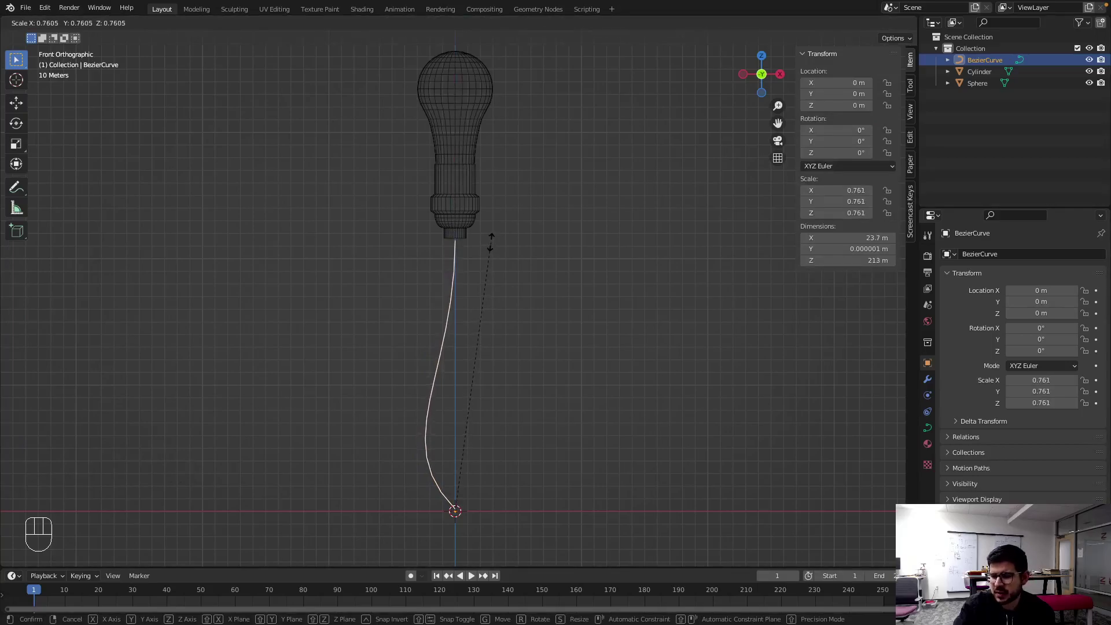
left_click(494, 244)
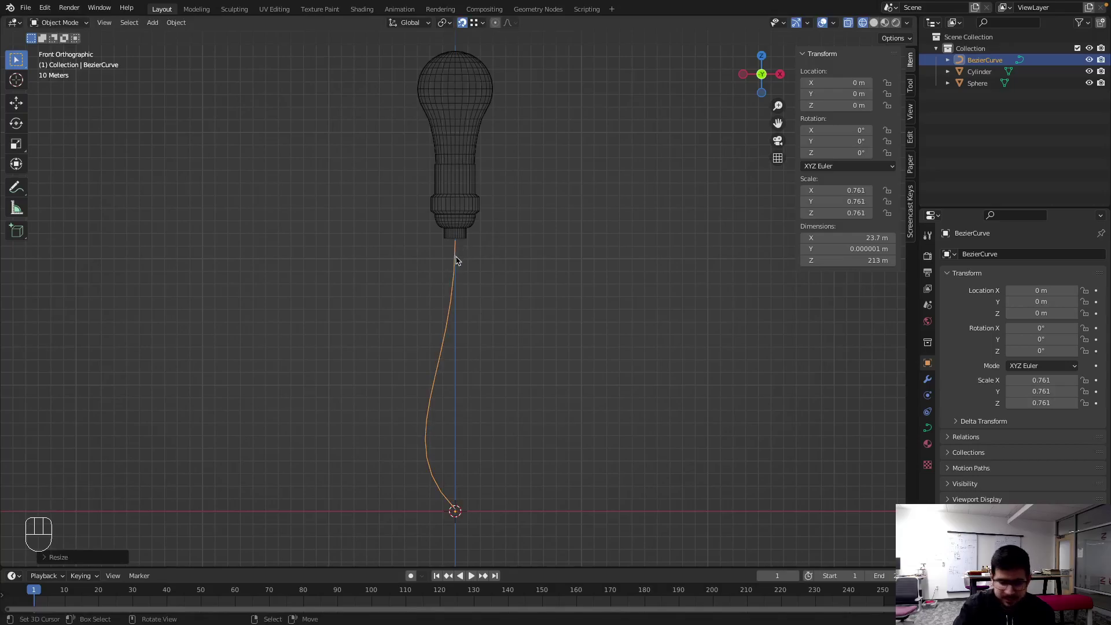
key("super+a")
key("Tab")
scroll("up", 3)
scroll("down", 3)
scroll("down", 3)
scroll("up", 3)
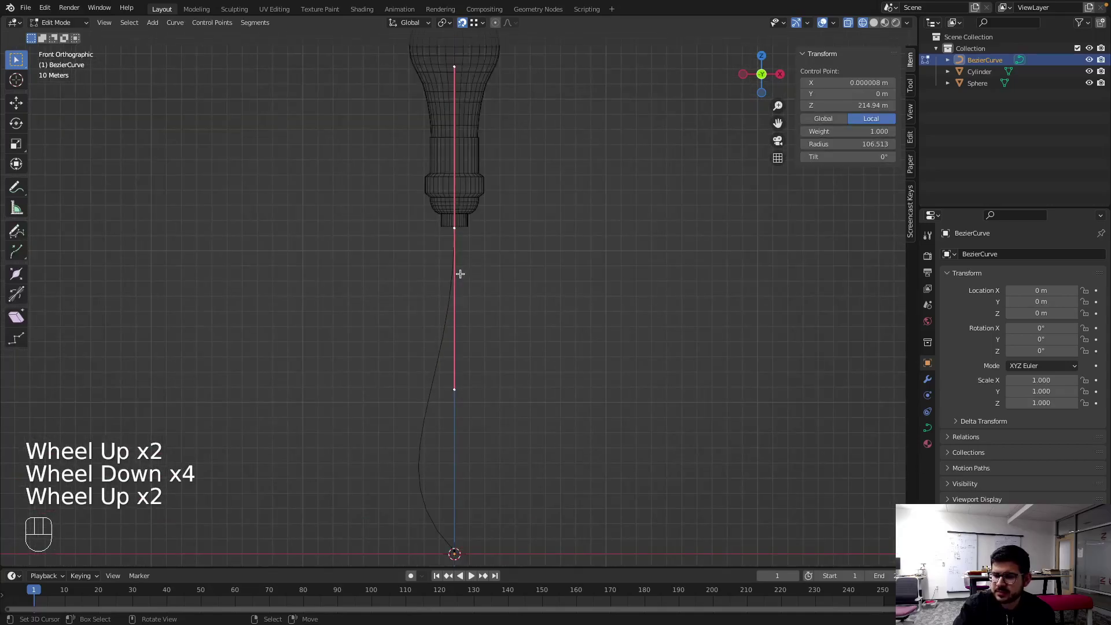
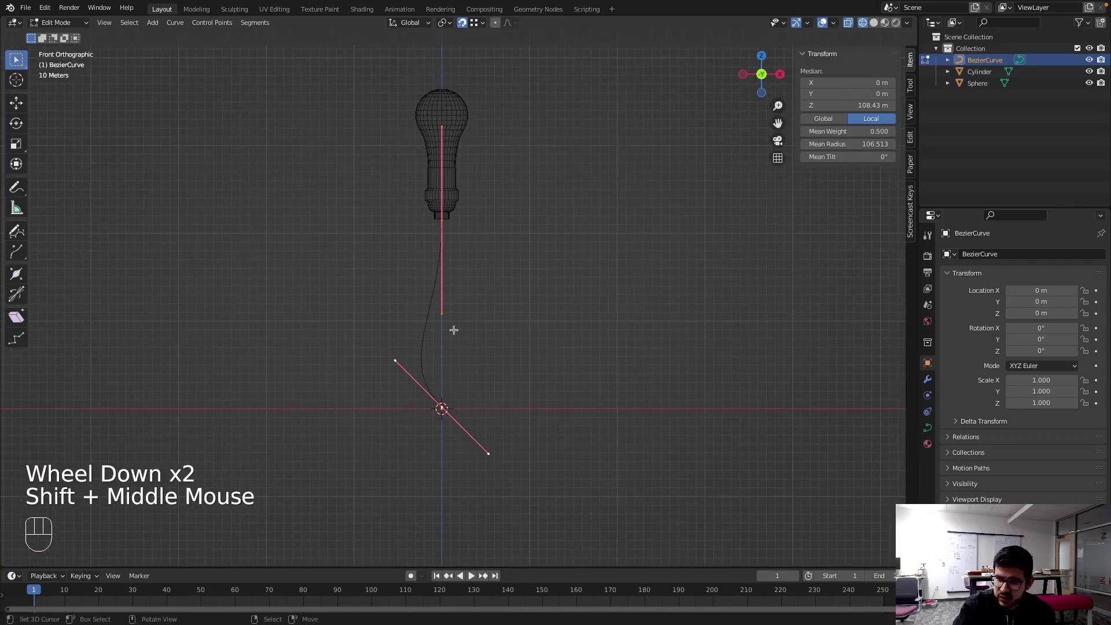
- Subdivide the curve and place its upper point beside the bulb base near X -20.9, Z 237.9 m
key("w")
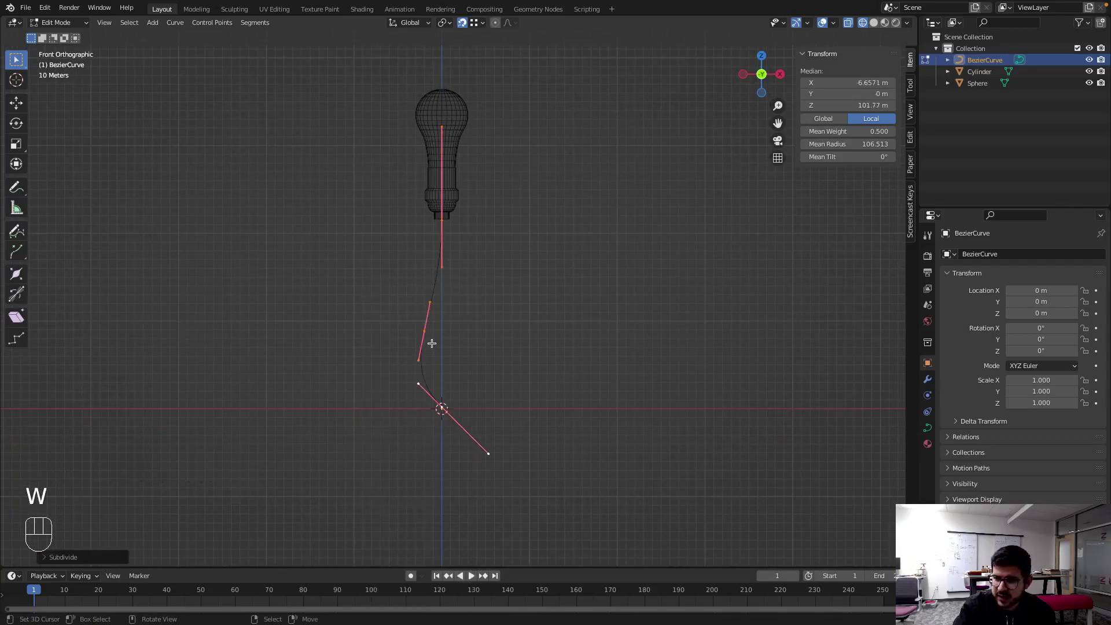
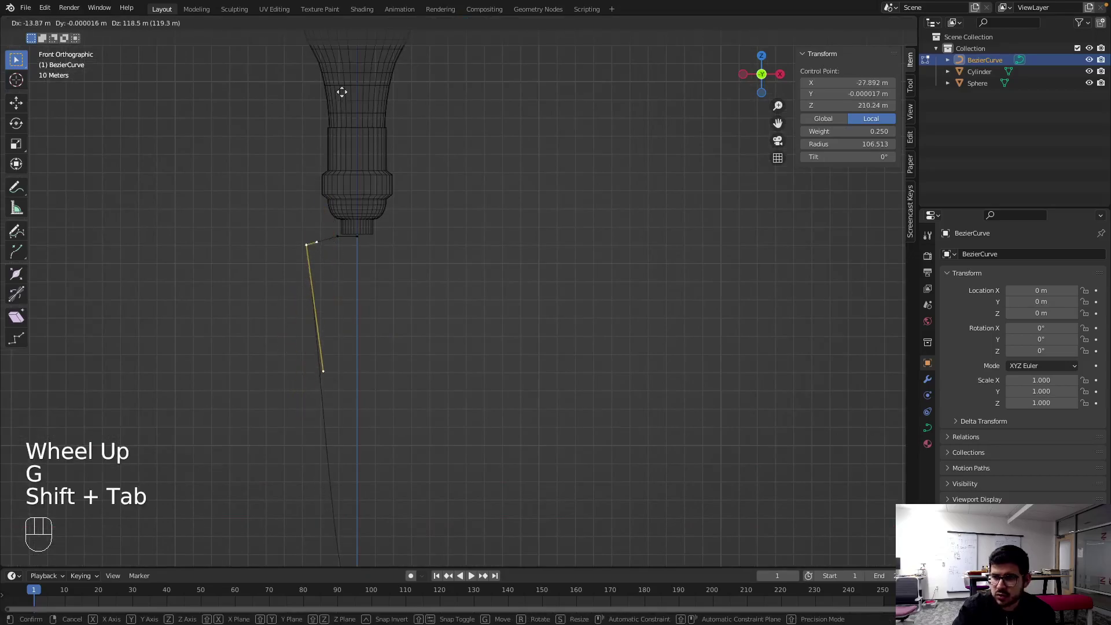
left_click(360, 47)
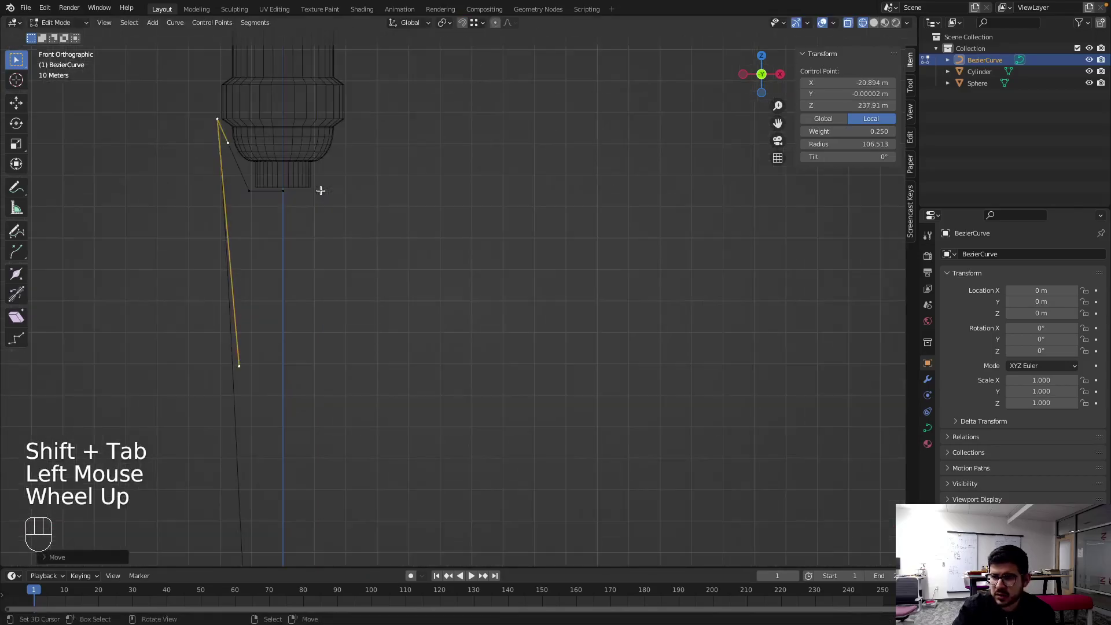
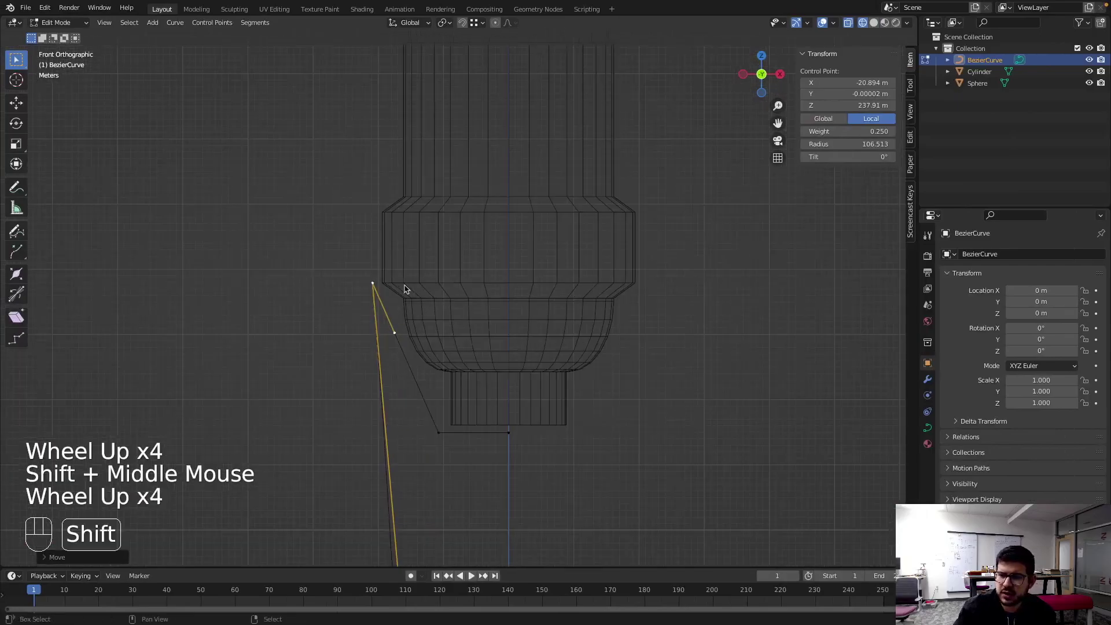
middle_click(409, 350)
scroll("down", 3)
middle_click(438, 370)
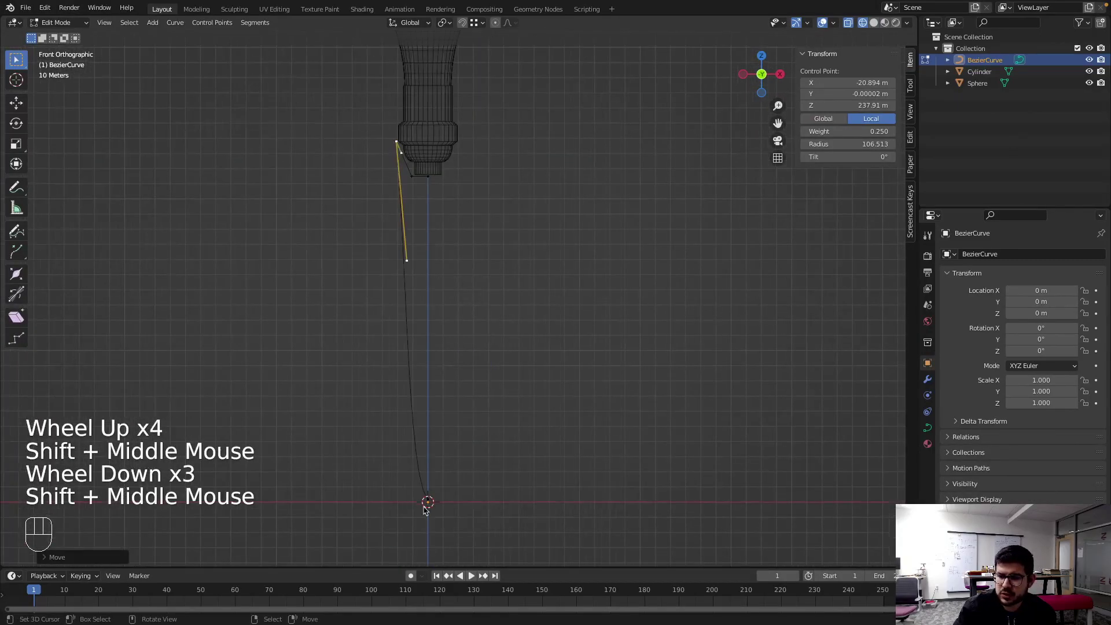
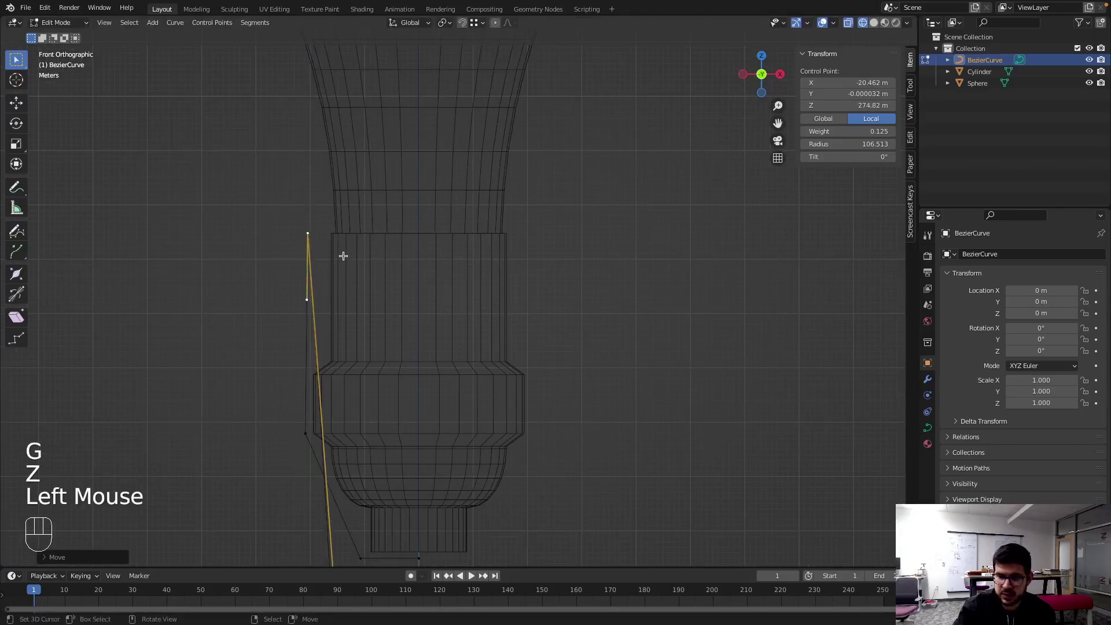
- Shift the top point along X and extrude a new point out left, bowing the cable to X -91.9, Z 146.8 m
key("g")
key("z")
key("x")
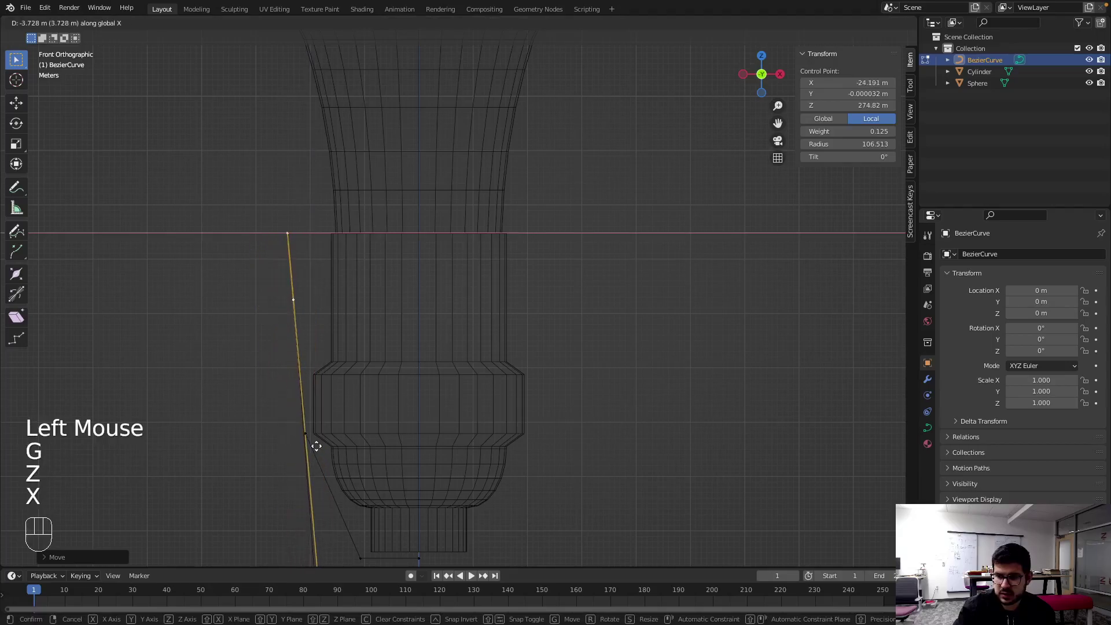
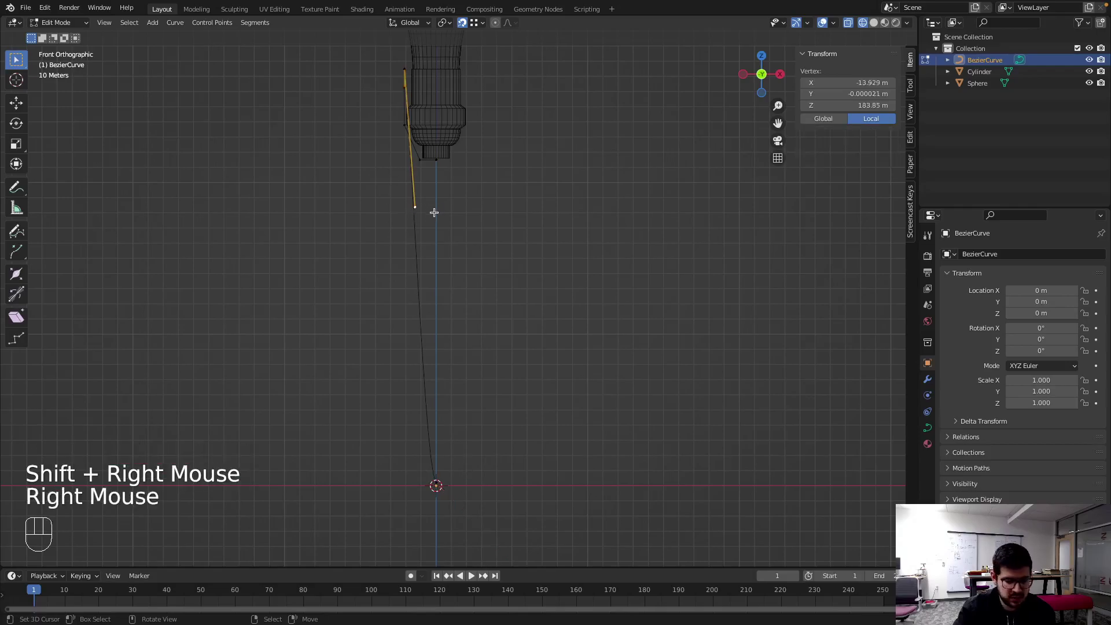
key("g")
key("shift+Tab")
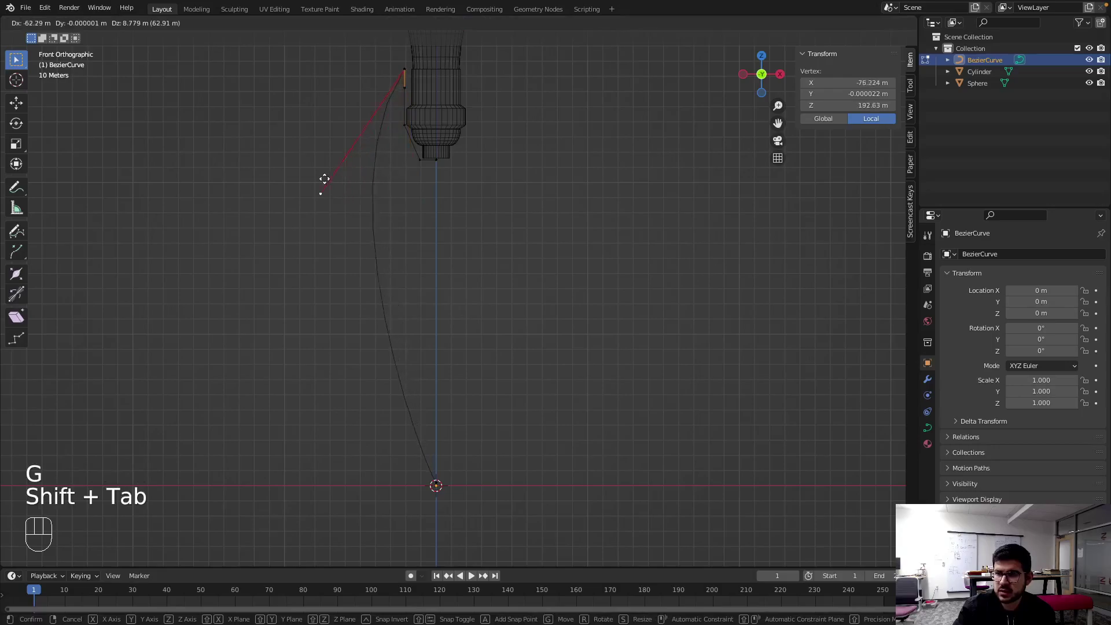
left_click(309, 246)
key("Tab")
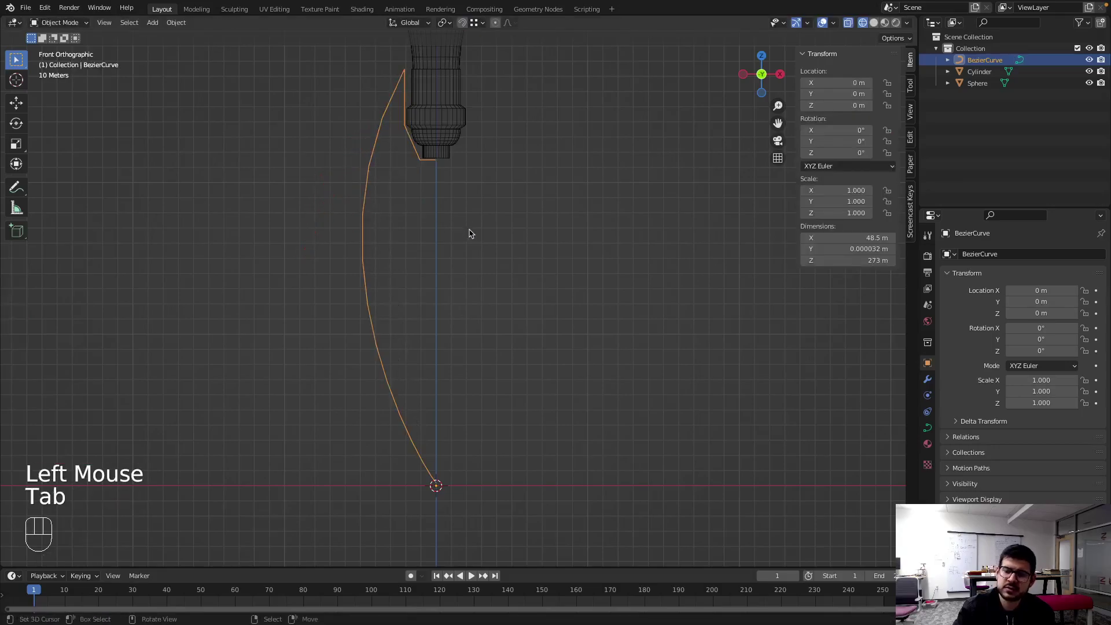
key("Tab")
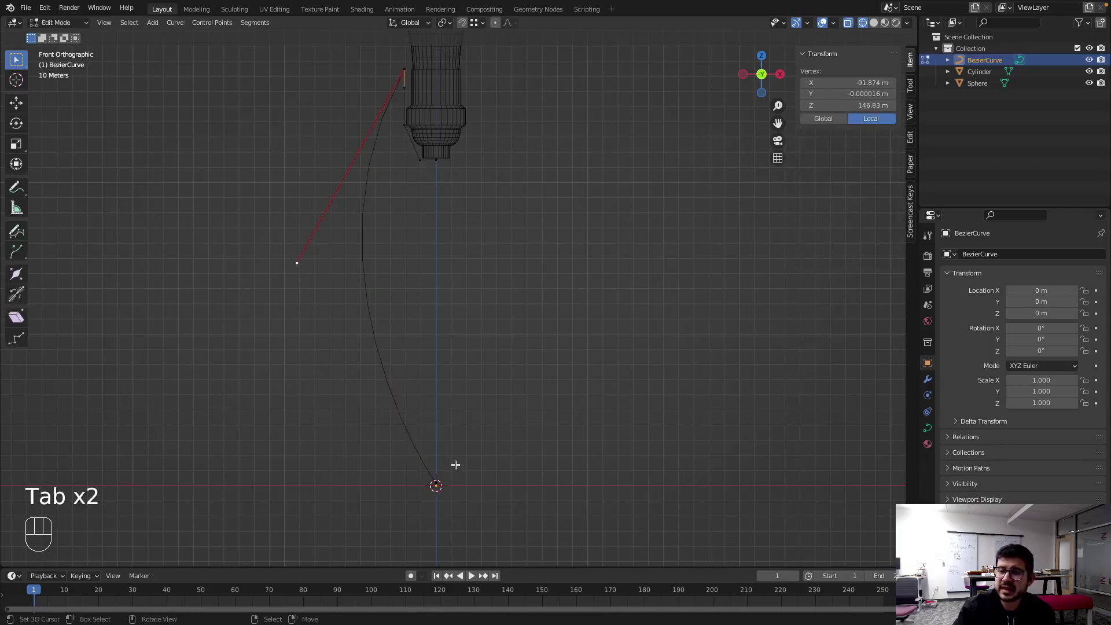
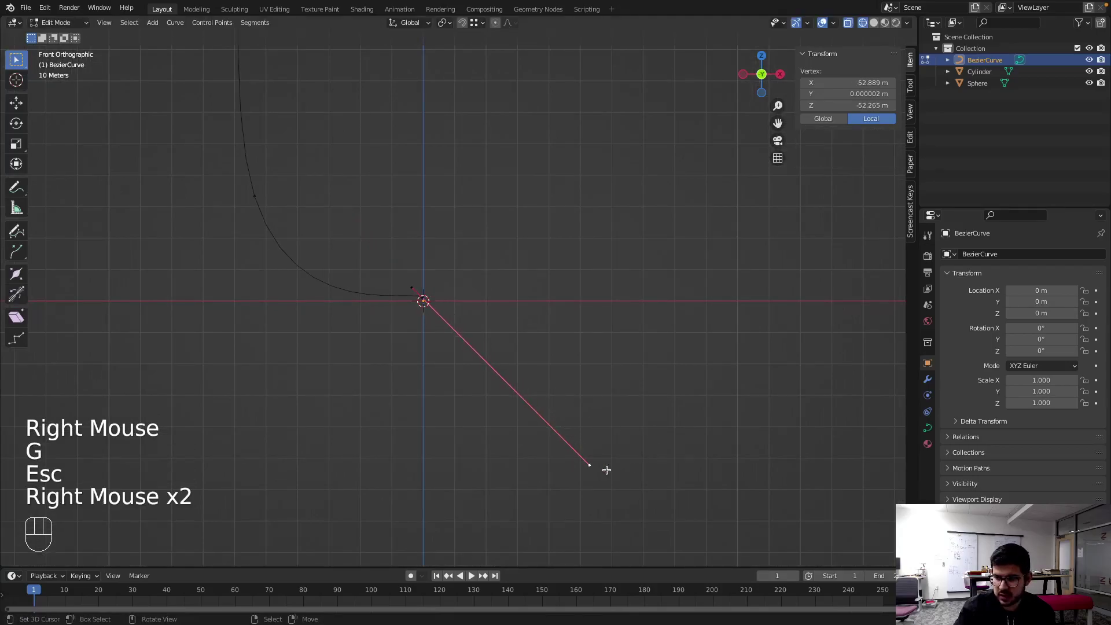
- Scale the curve's top point flat on Z (S Z 0) and zoom out to frame it beside the bulb socket
key("super+z")
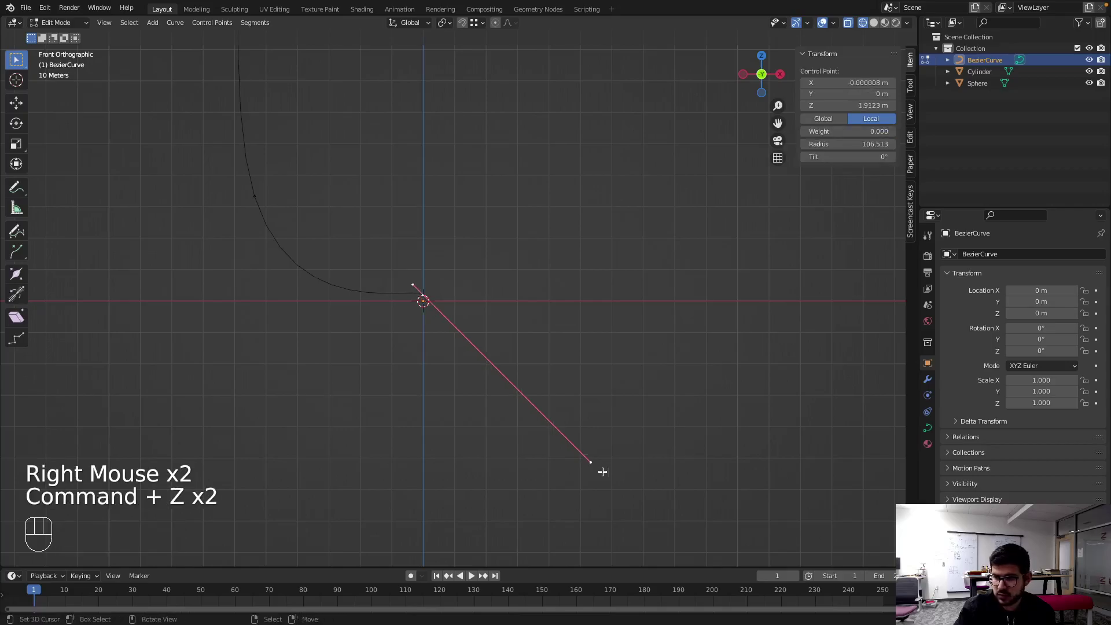
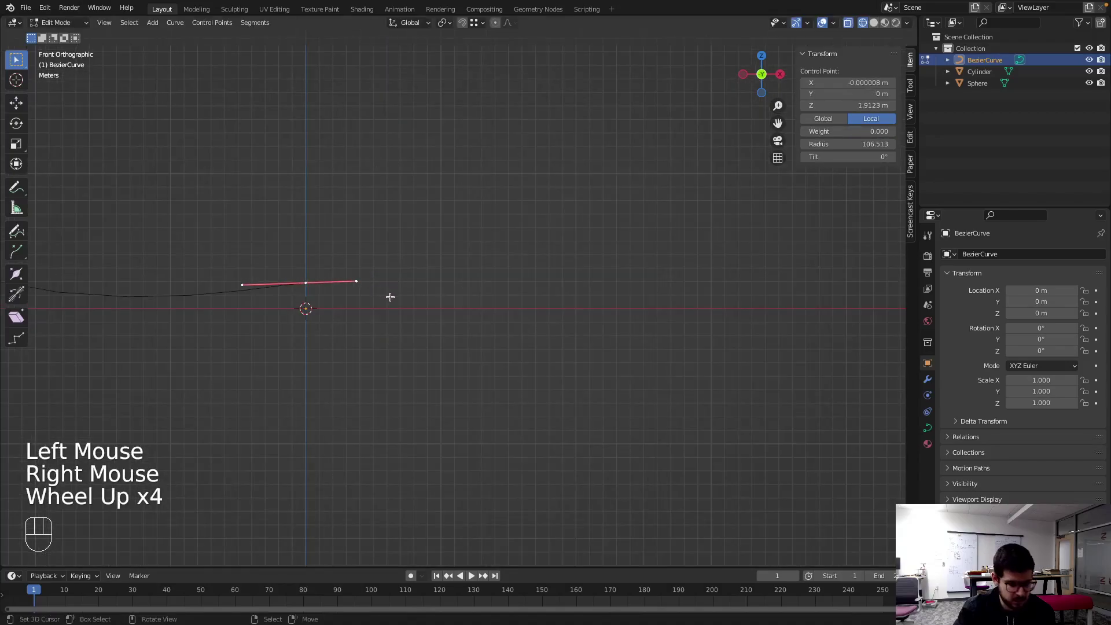
key("s")
key("z")
key("KP_0")
key("Return")
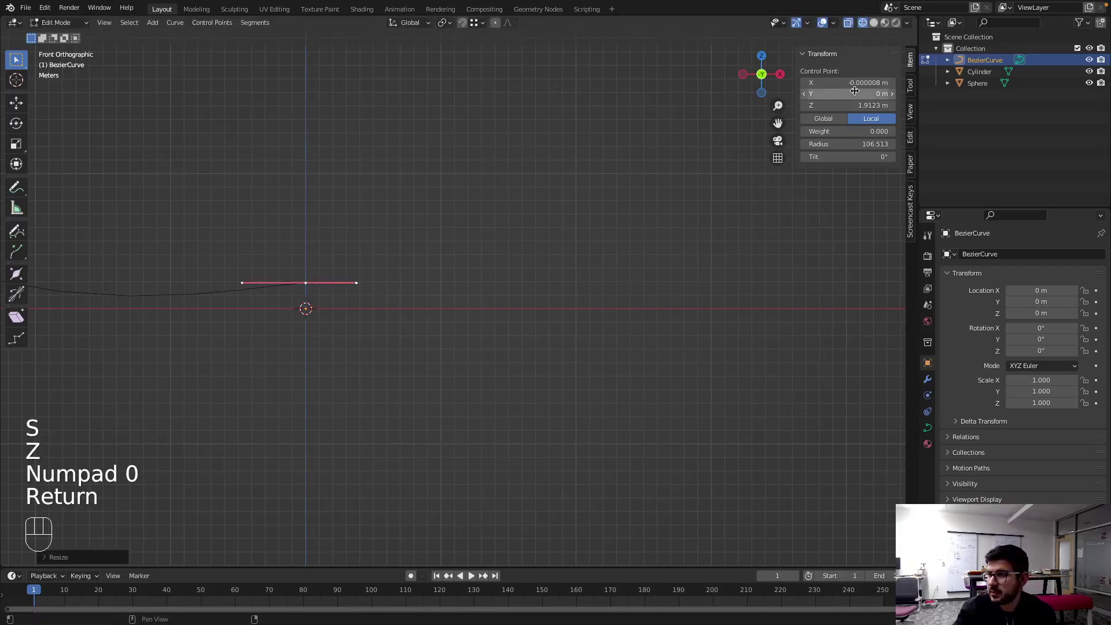
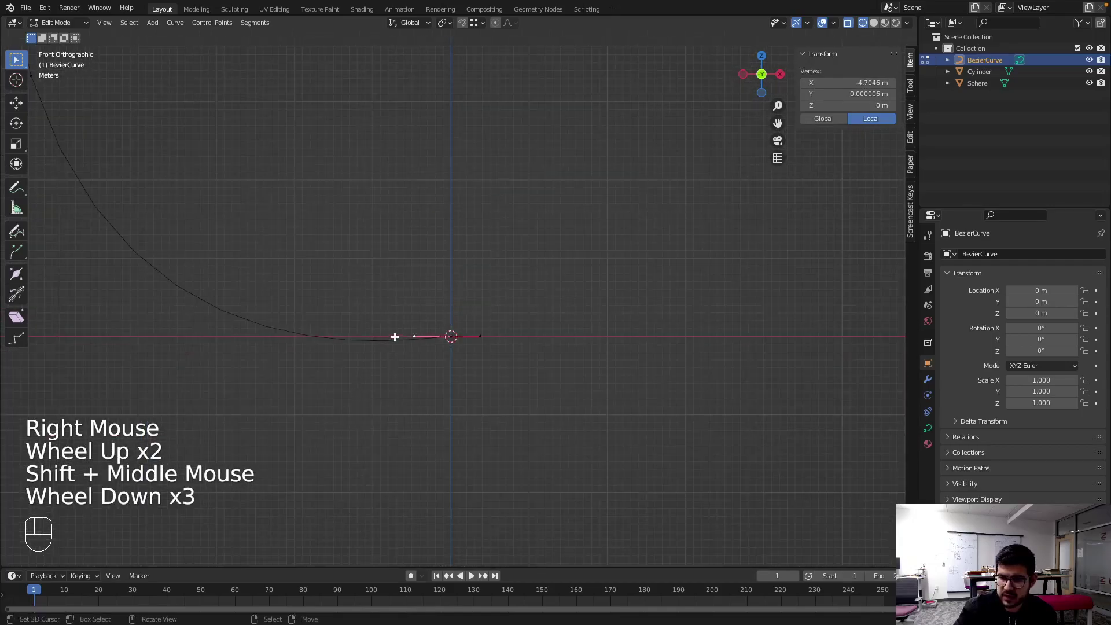
scroll("down", 3)
scroll("up", 3)
scroll("down", 3)
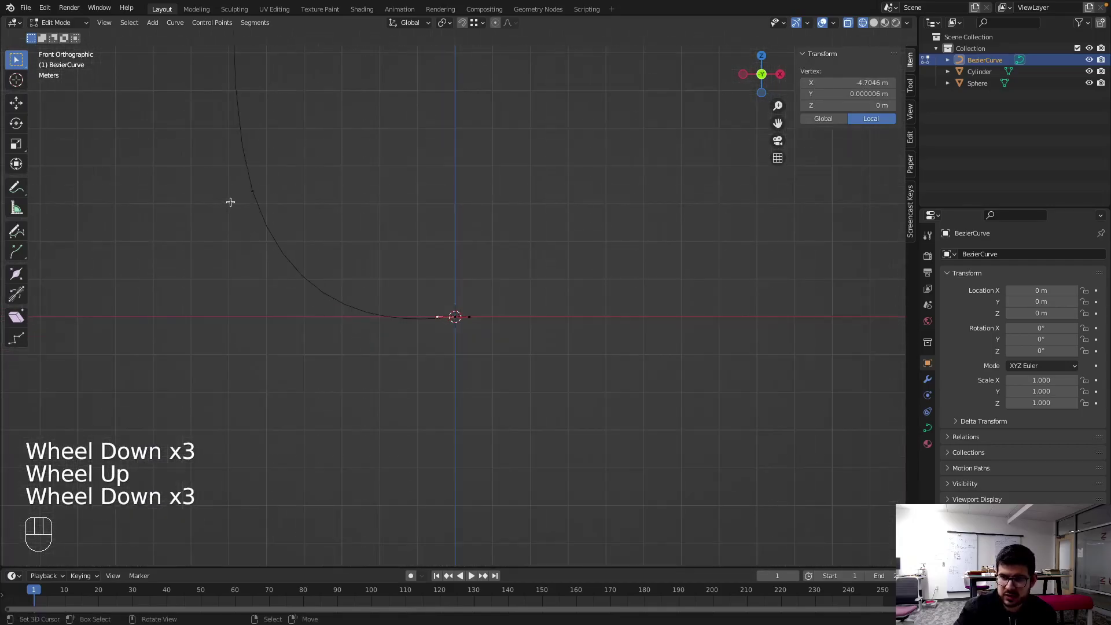
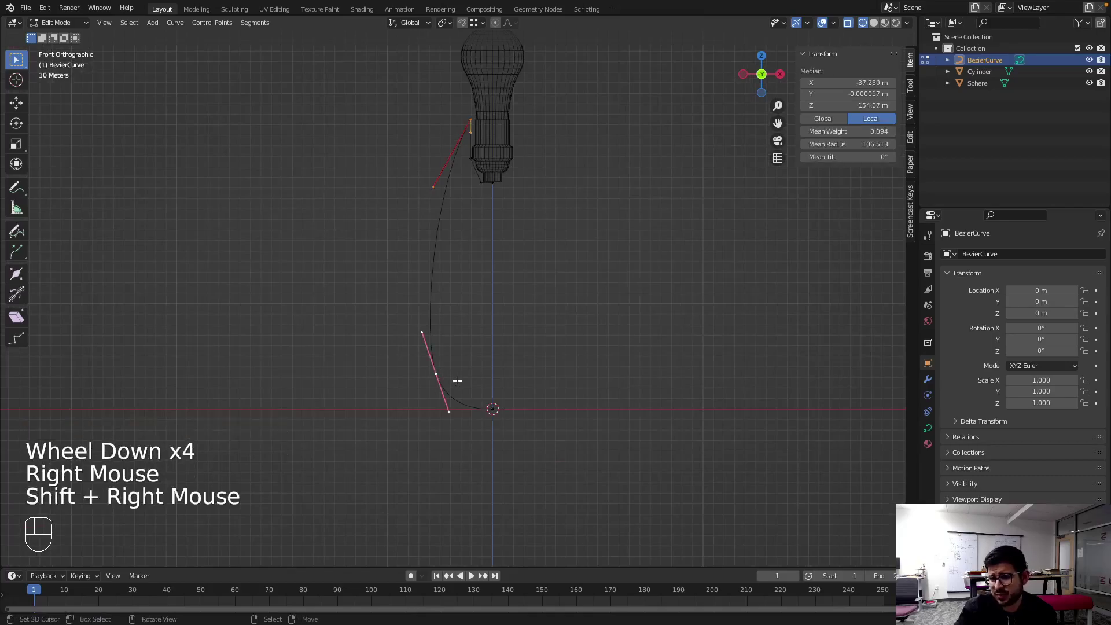
- Reshape the curve handles and place the end point on the centre axis just below the socket
key("w")
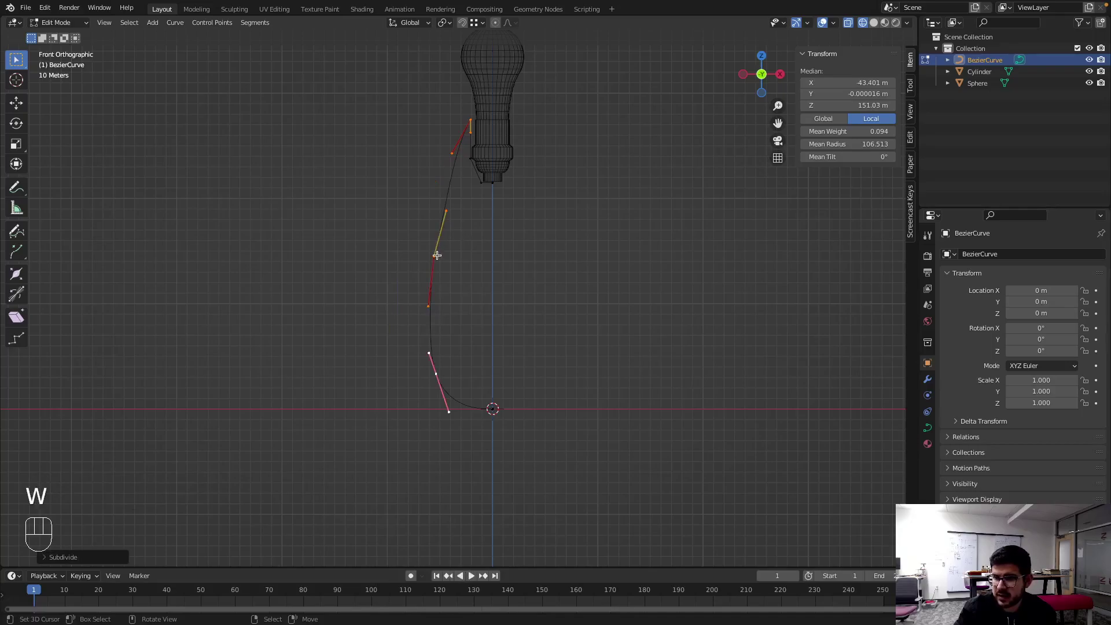
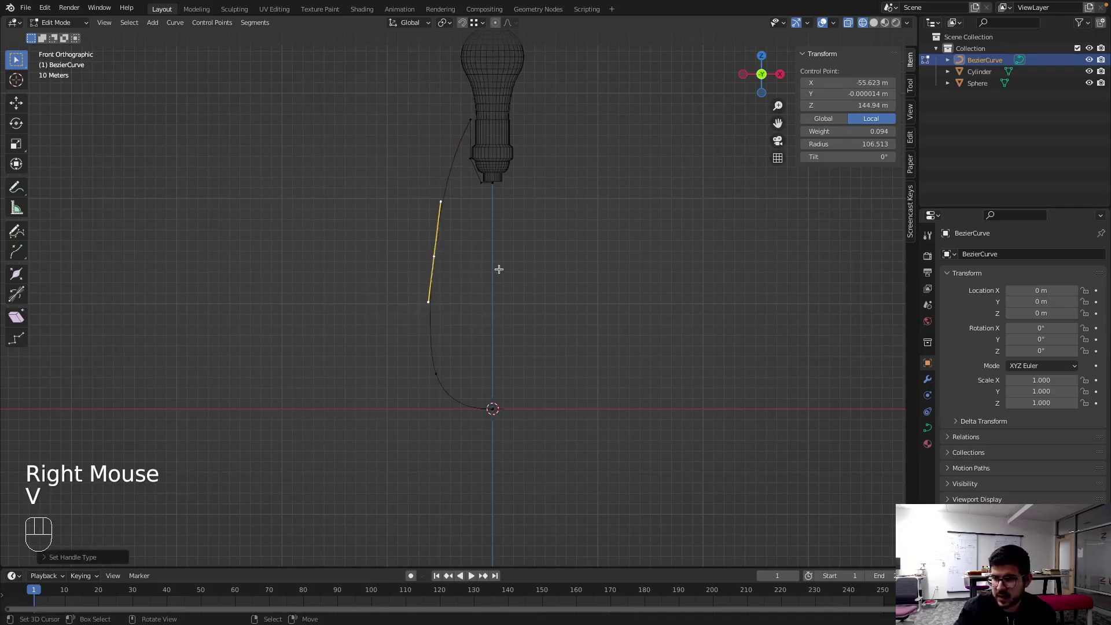
key("g")
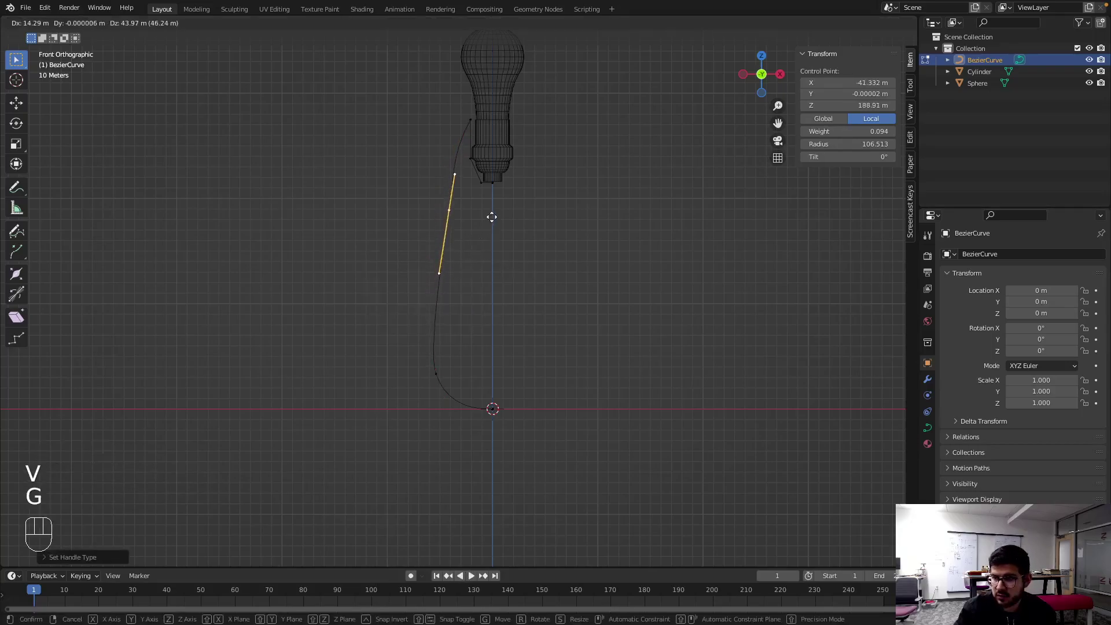
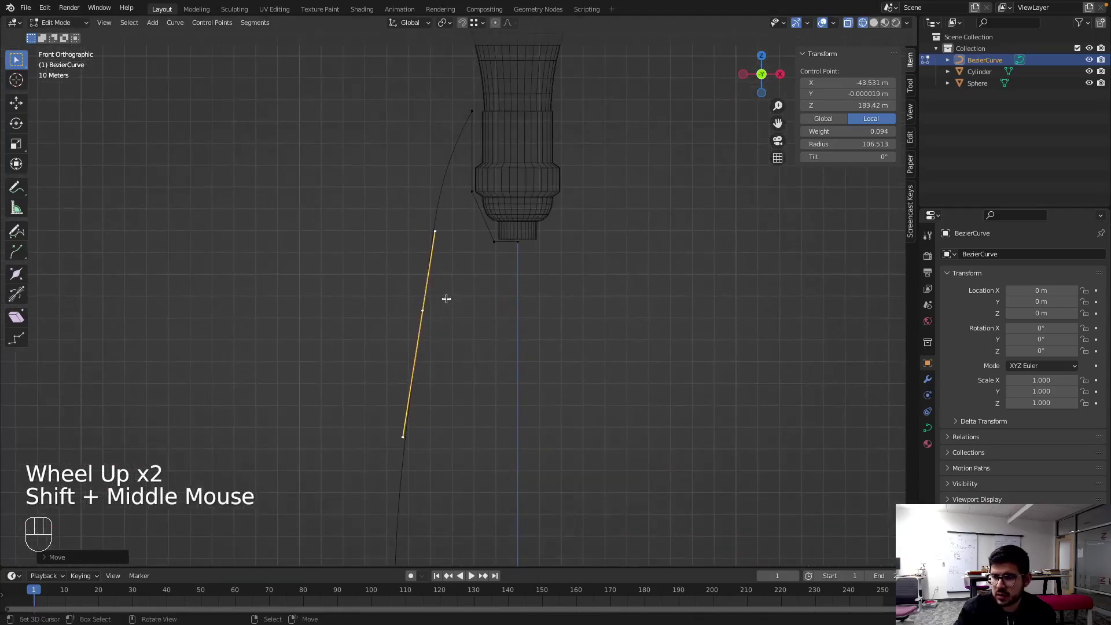
key("Tab")
scroll("down", 3)
scroll("up", 3)
key("Tab")
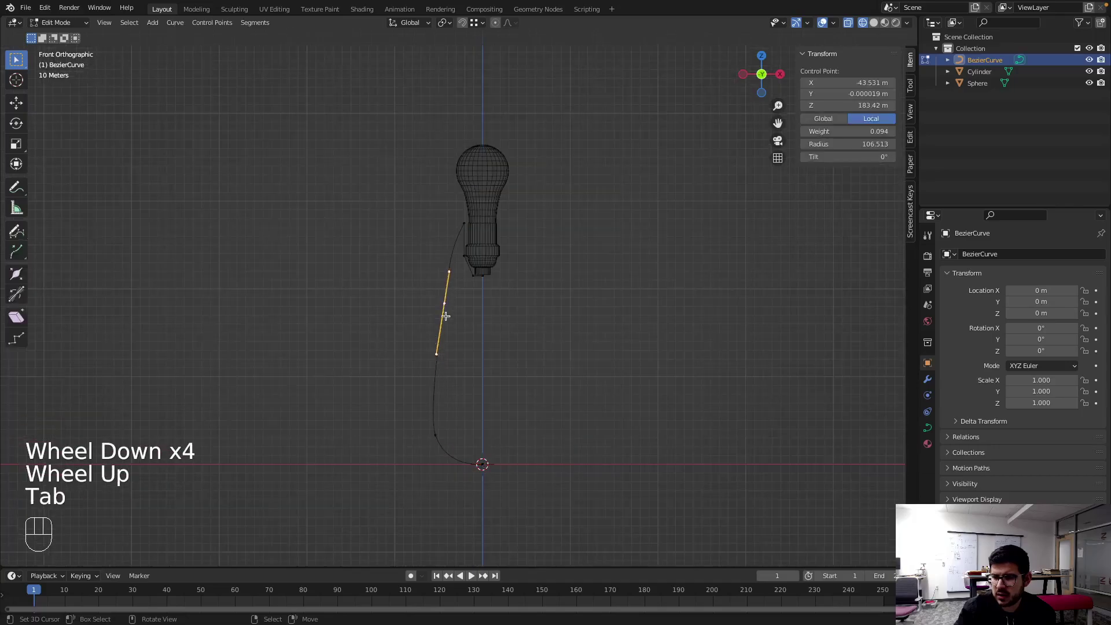
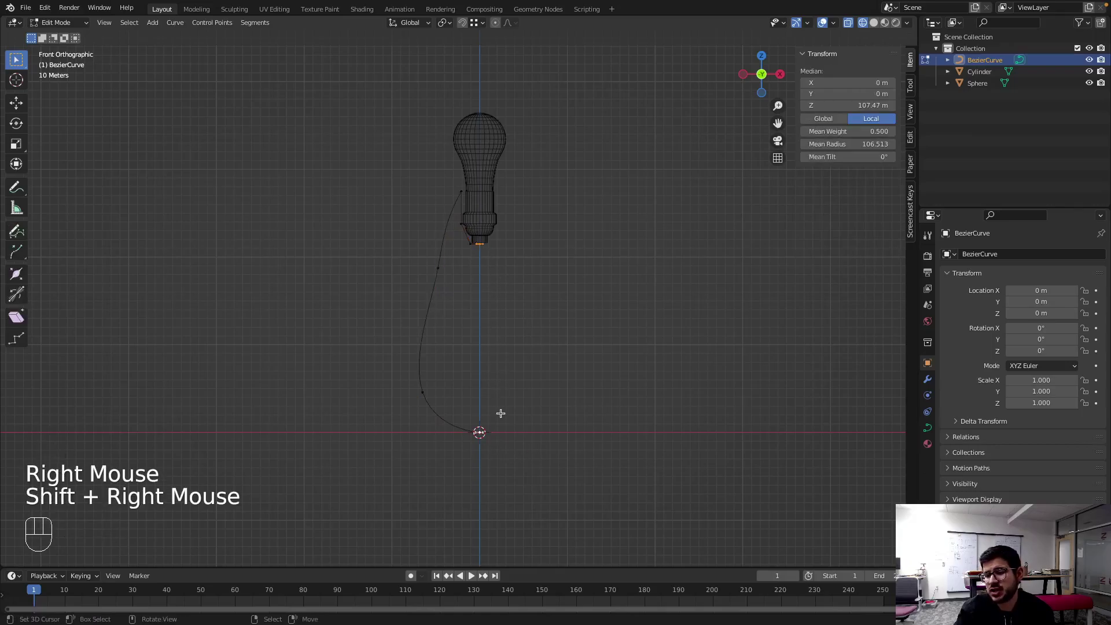
- Leave Edit Mode and recentre the view on the revolved lamp body around the bulb
scroll("down", 3)
scroll("up", 3)
scroll("down", 3)
key("Tab")
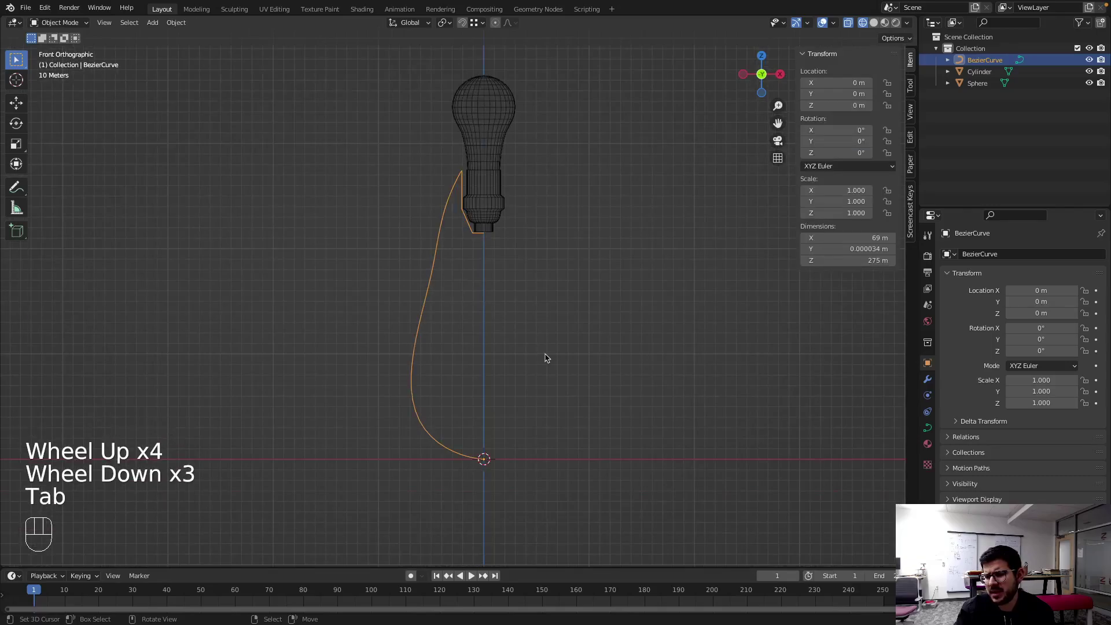
scroll("down", 3)
scroll("up", 3)
left_click_drag(529, 437, 475, 324)
scroll("down", 3)
left_click_drag(493, 253, 488, 271)
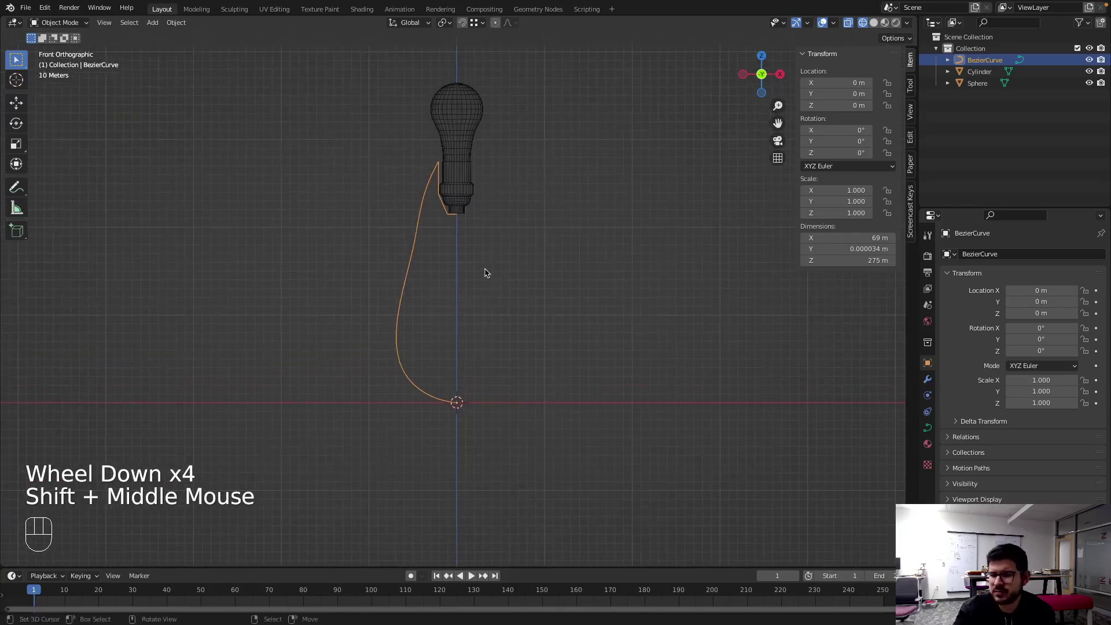
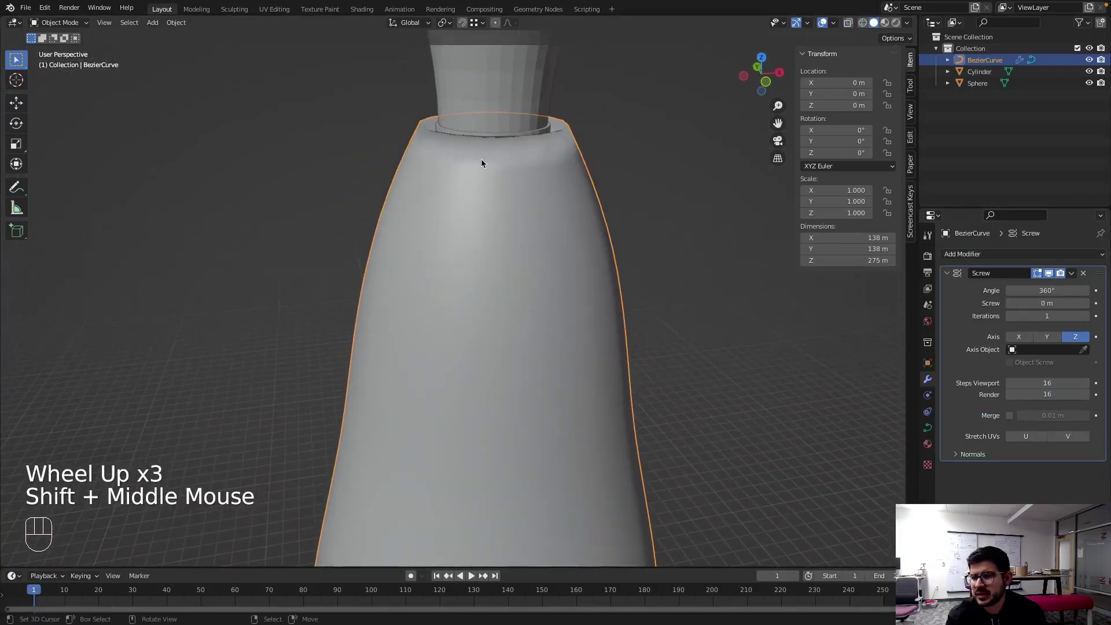
- Show the lamp body in wireframe from the front view and reopen the profile curve for editing
left_click_drag(502, 180, 446, 174)
key("Tab")
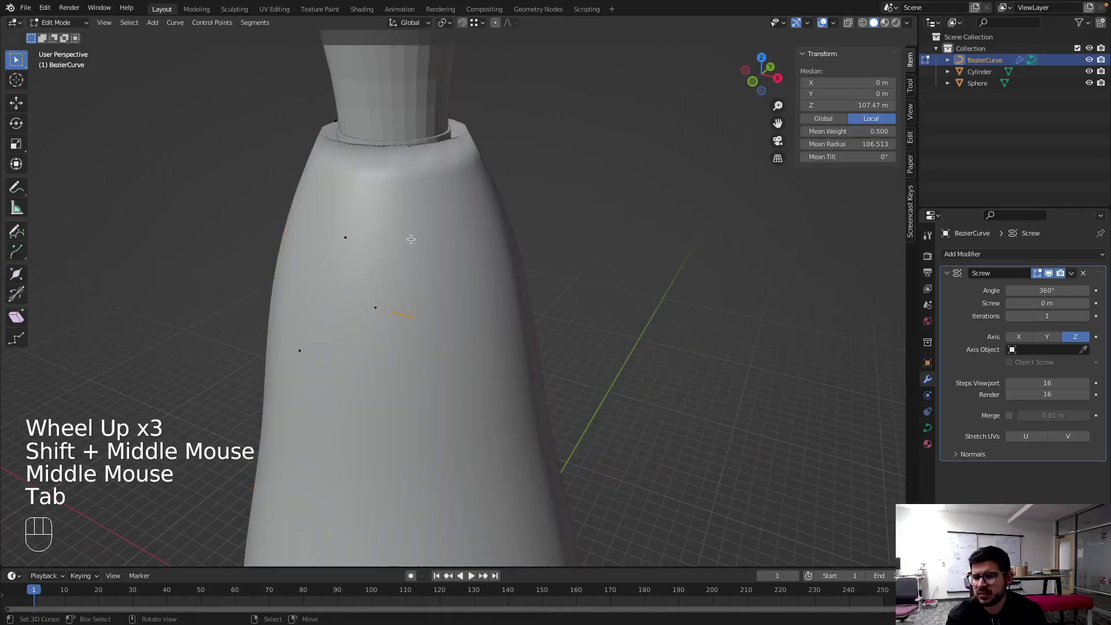
key("Tab")
key("KP_1")
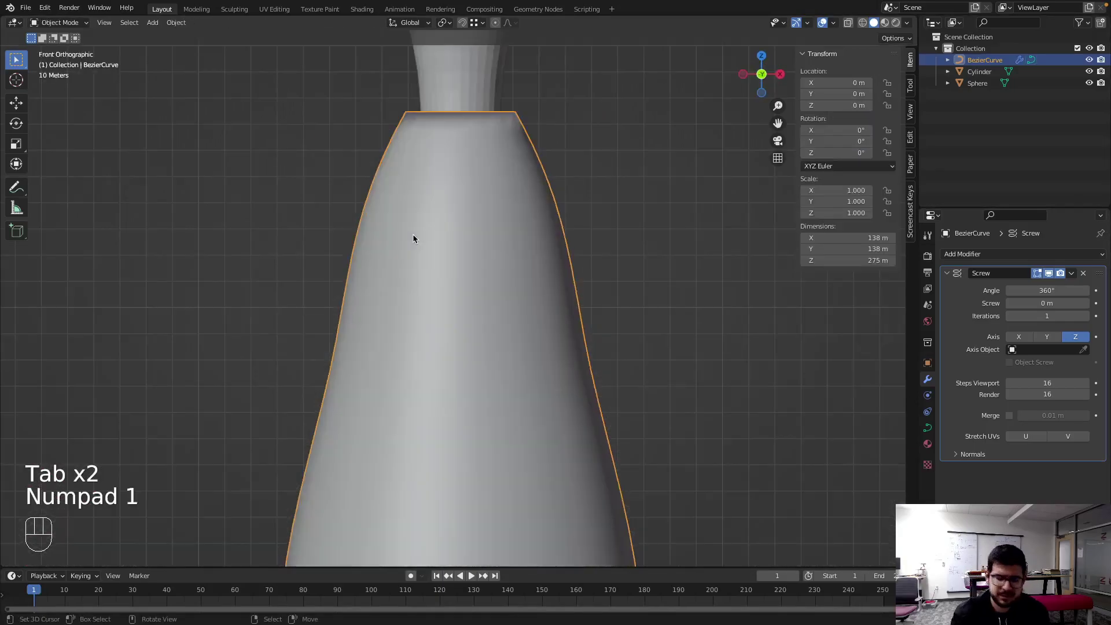
key("z")
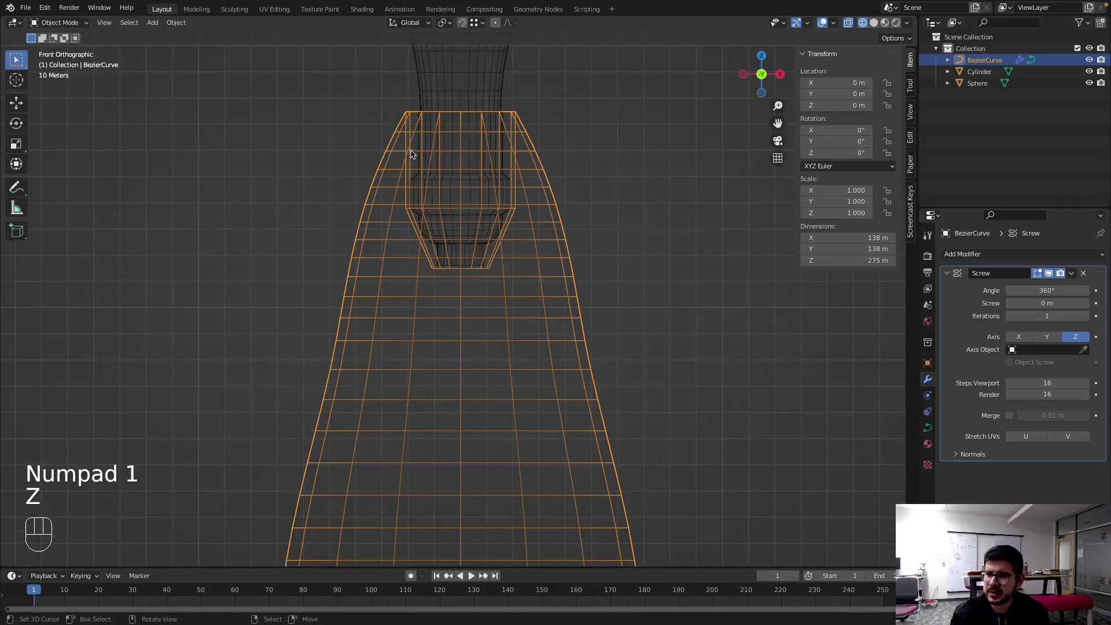
scroll("down", 3)
key("Tab")
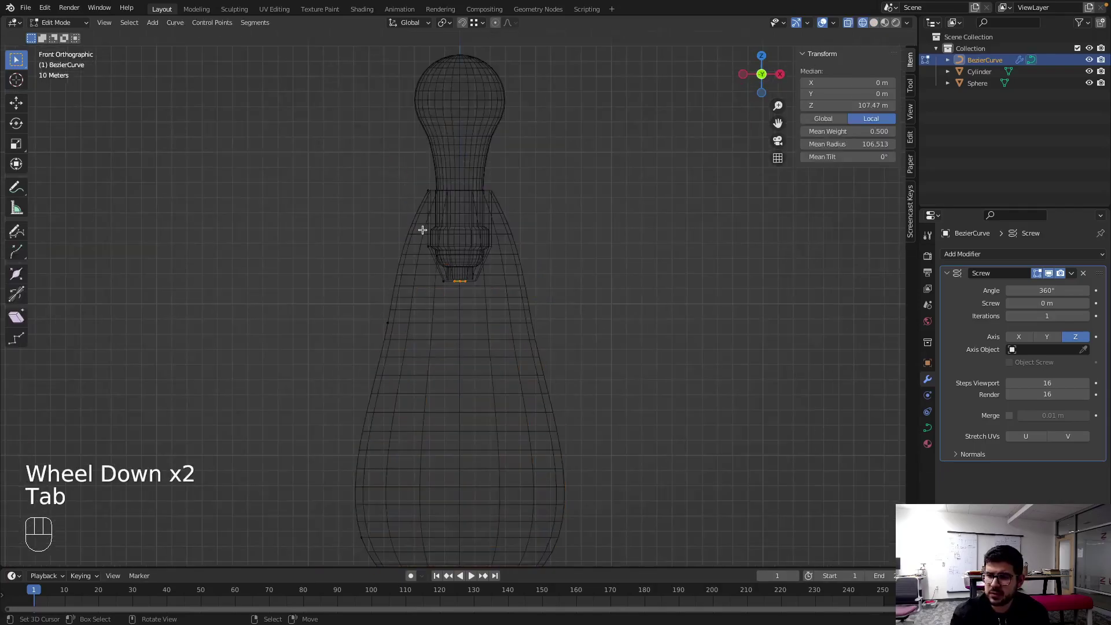
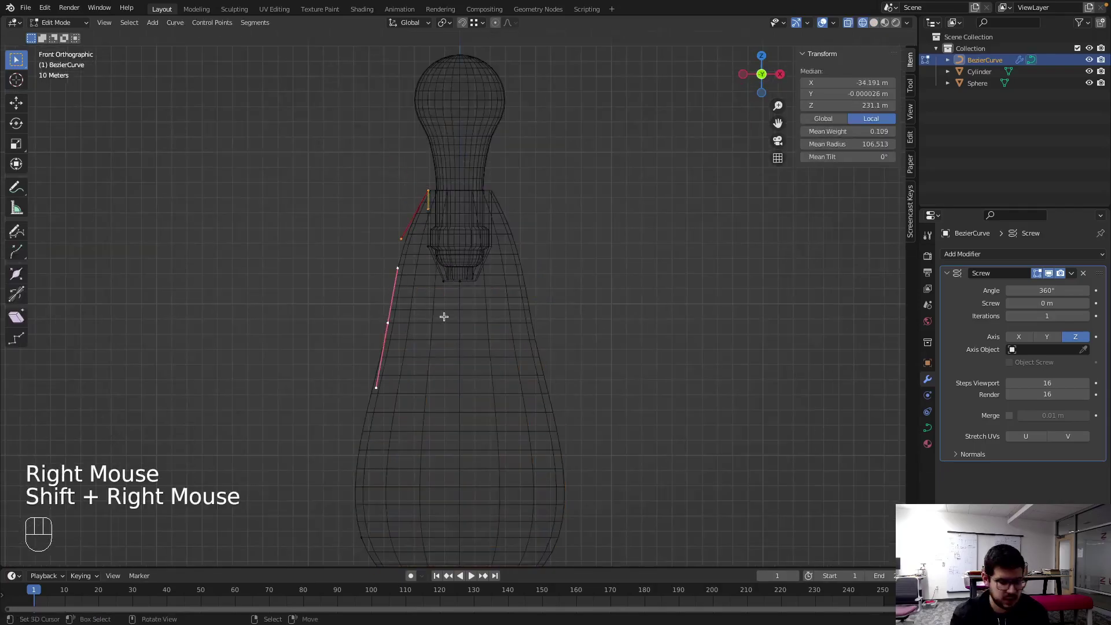
- Move the top curve handle and point beside the socket, then return to solid shading
key("w")
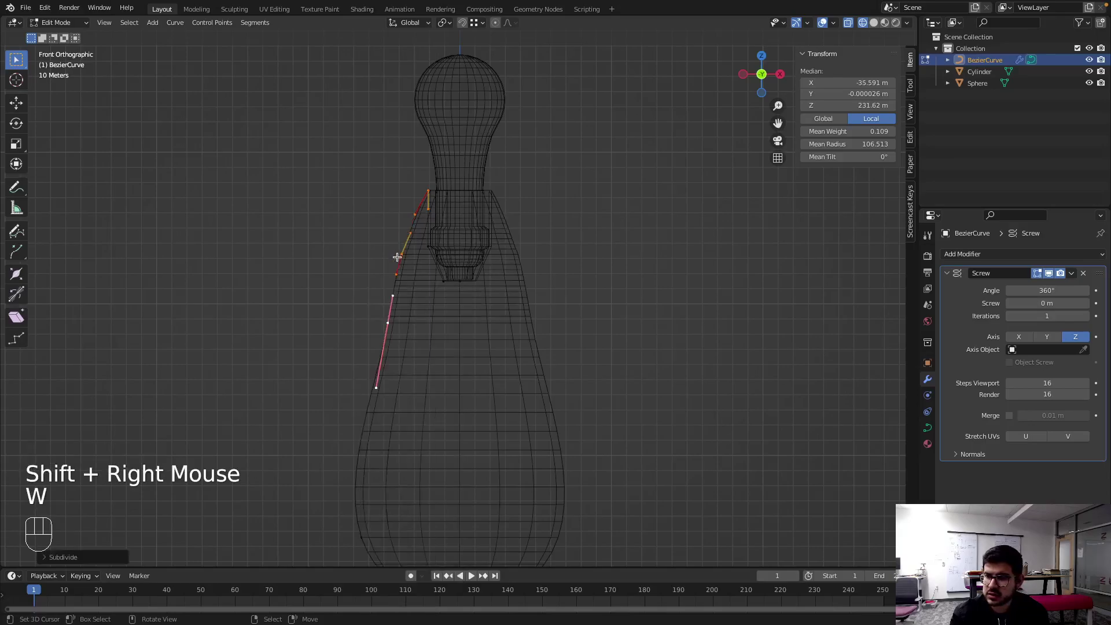
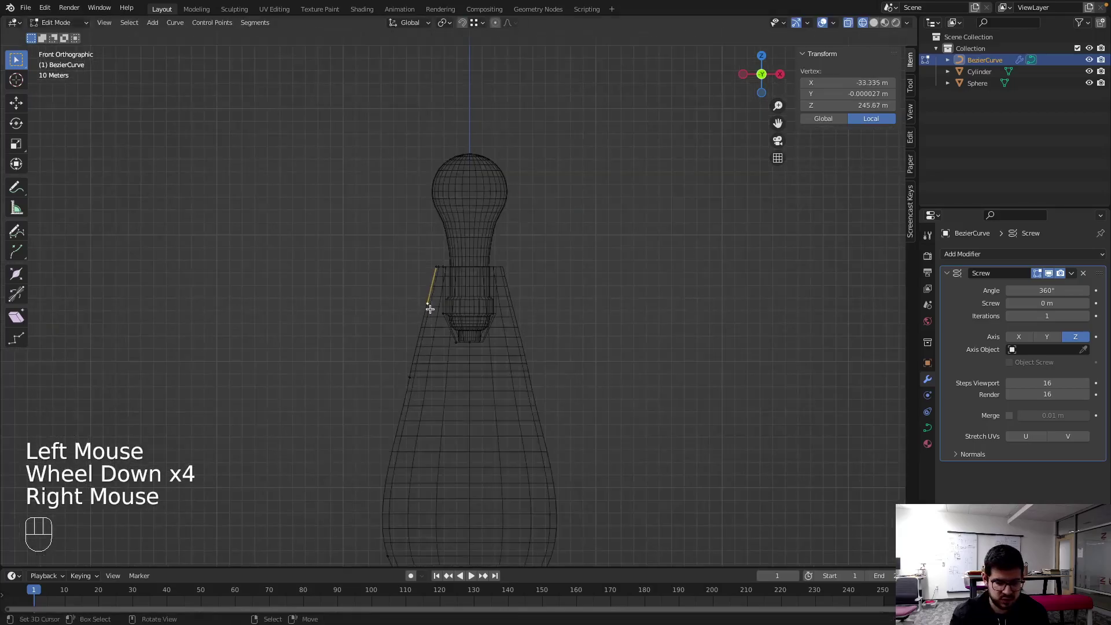
key("g")
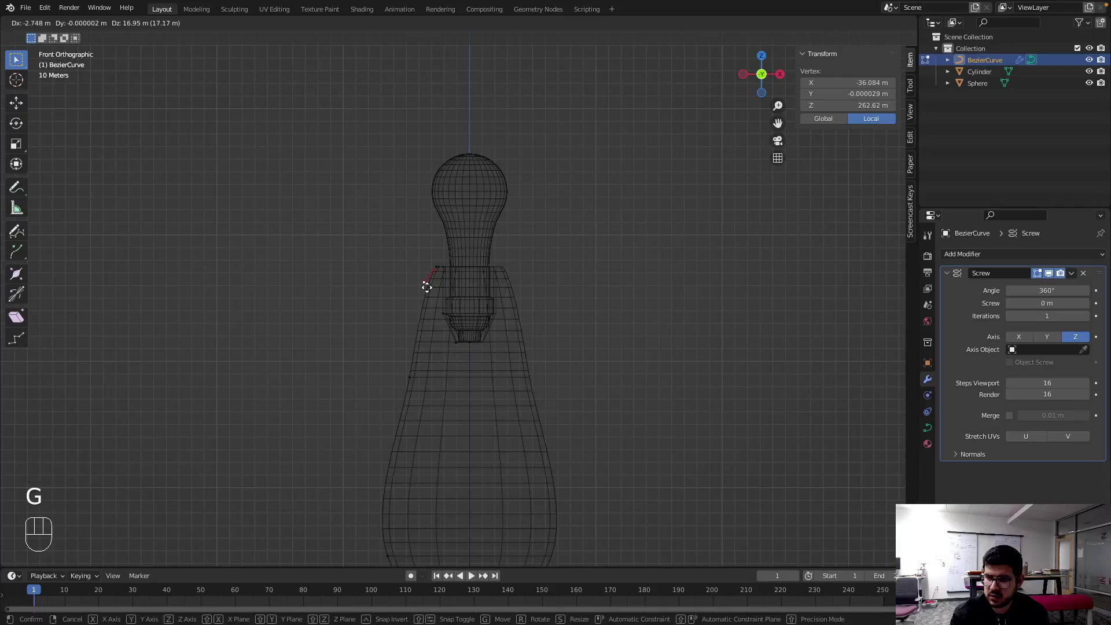
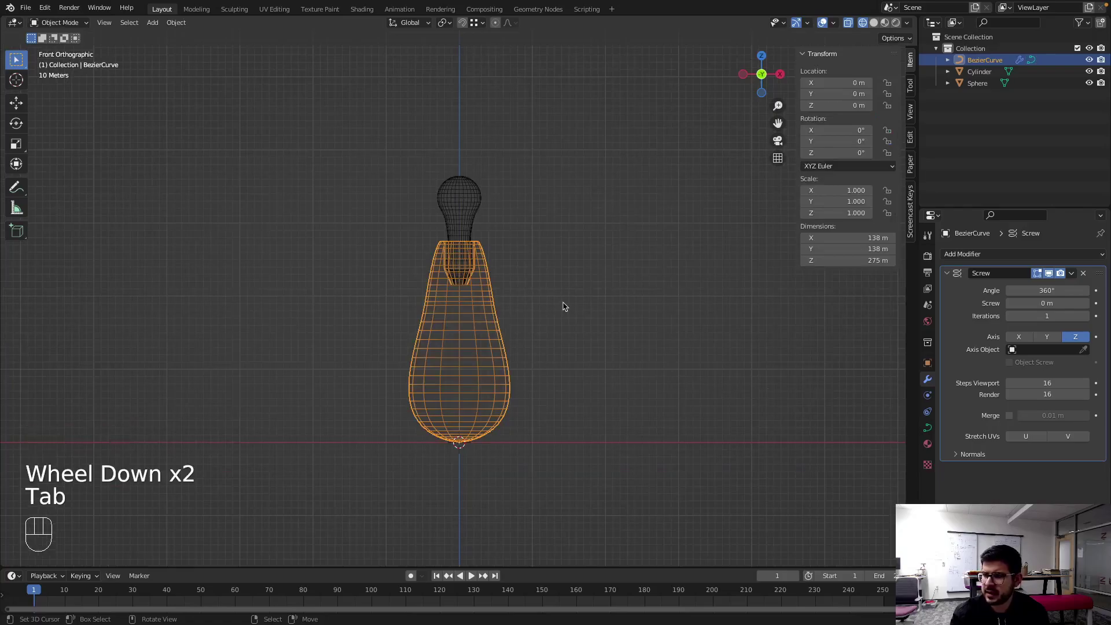
key("z")
- Orbit around the lamp body and bring up the N-panel View settings for clipping 2 m–1000000 m
left_click_drag(526, 340, 524, 375)
scroll("up", 3)
scroll("down", 3)
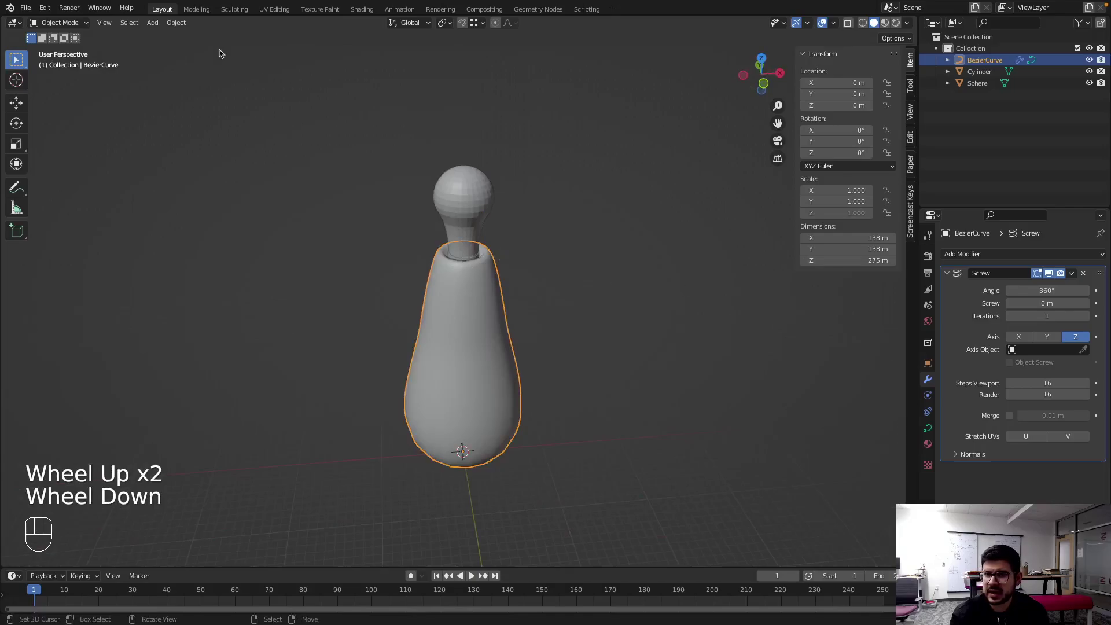
left_click_drag(117, 24, 205, 283)
left_click_drag(177, 25, 205, 270)
left_click_drag(182, 25, 202, 273)
scroll("down", 3)
scroll("up", 3)
scroll("down", 3)
scroll("up", 3)
scroll("up", 3)
scroll("up", 3)
scroll("down", 3)
scroll("up", 3)
left_click(916, 118)
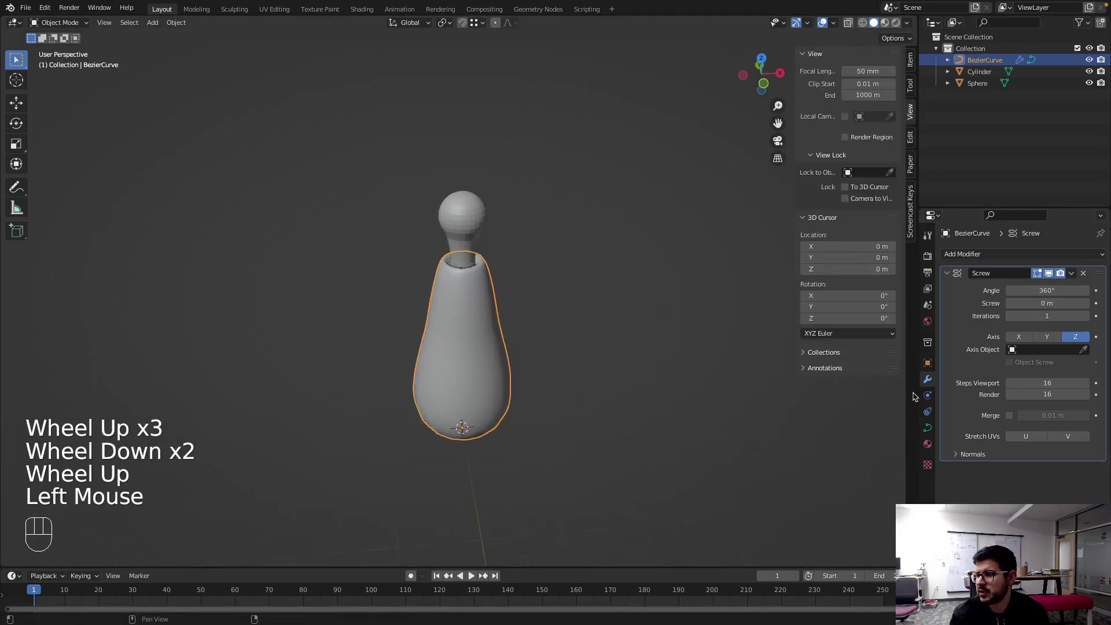
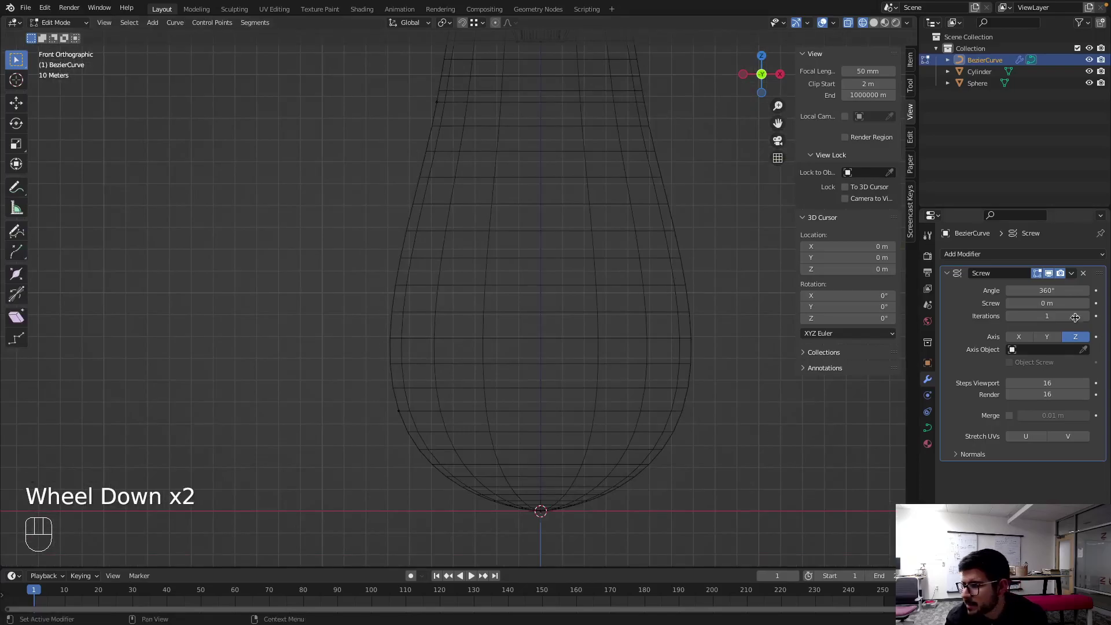
- Raise the Screw modifier's viewport steps to 32 and inspect the smoother body in solid shading
key("Tab")
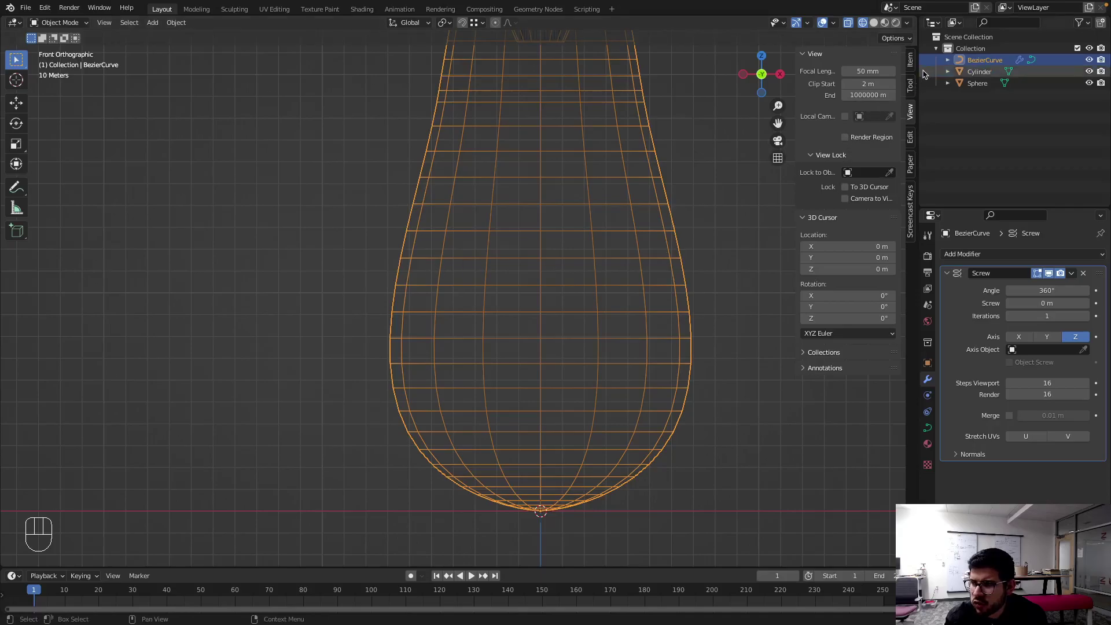
left_click(910, 136)
left_click(913, 111)
left_click(915, 91)
left_click(915, 61)
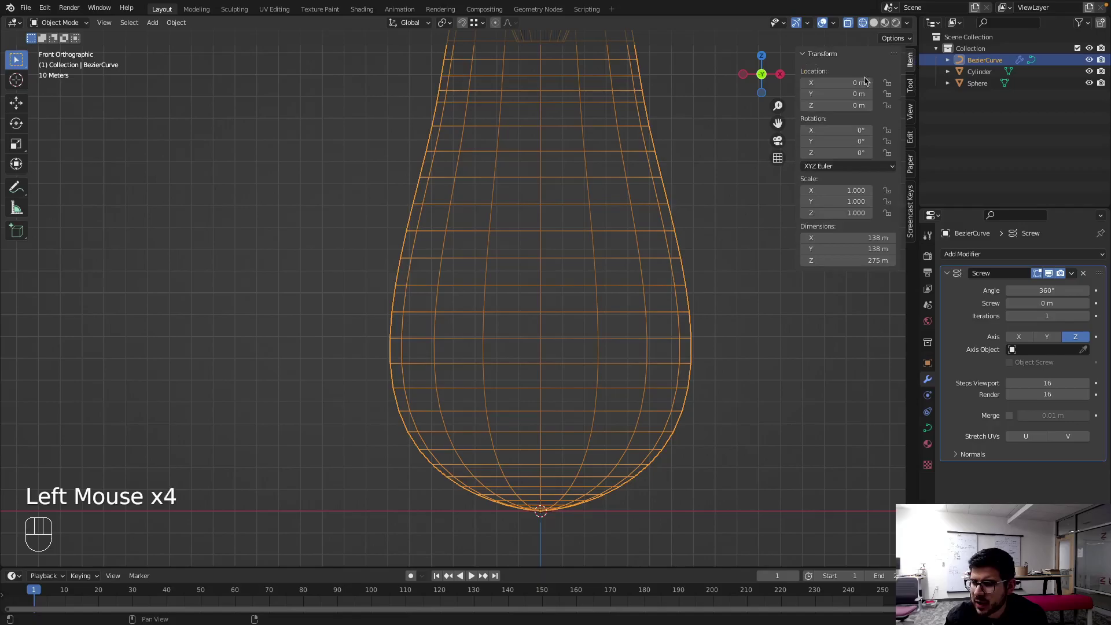
left_click_drag(394, 337, 461, 352)
key("KP_1")
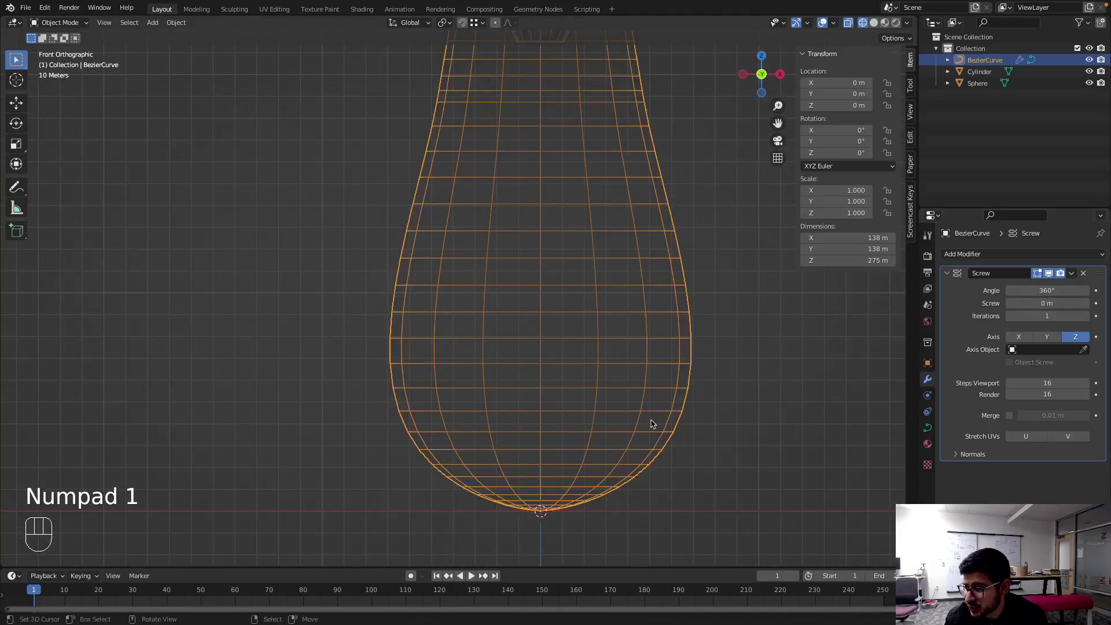
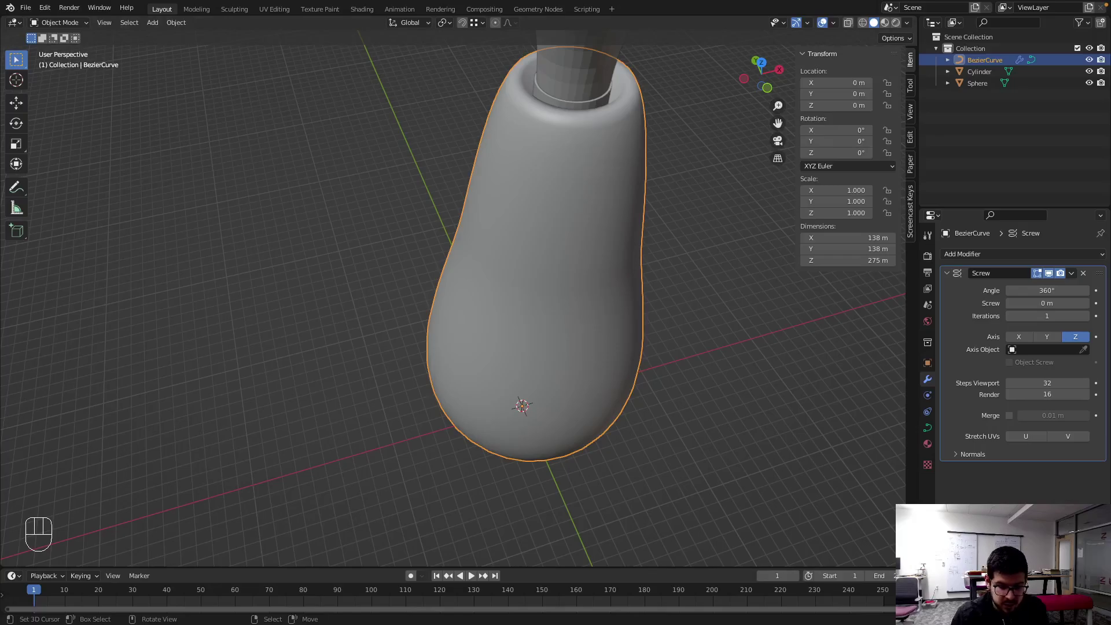
left_click_drag(697, 326, 680, 308)
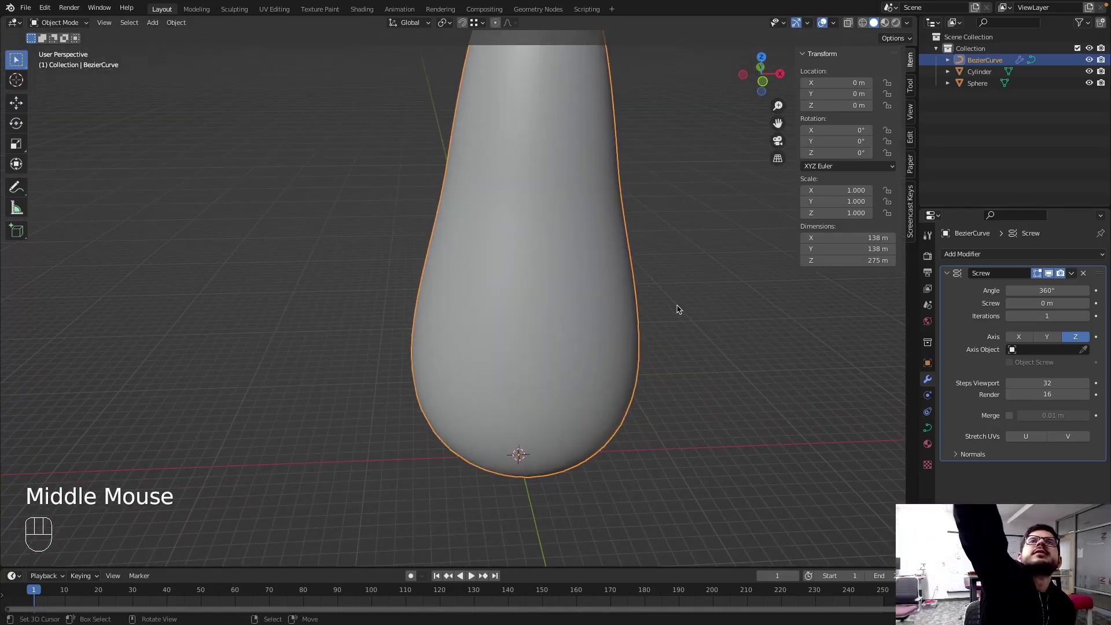
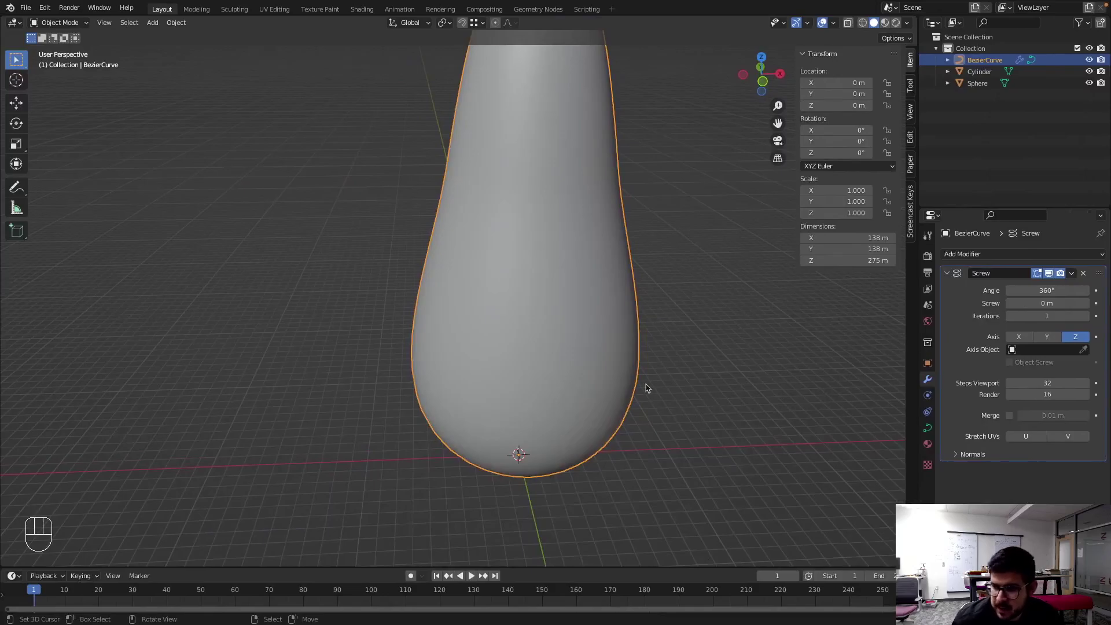
- Add a cube from the front view and scale it up to about 155 m
middle_click(650, 357)
key("KP_1")
key("shift+a")
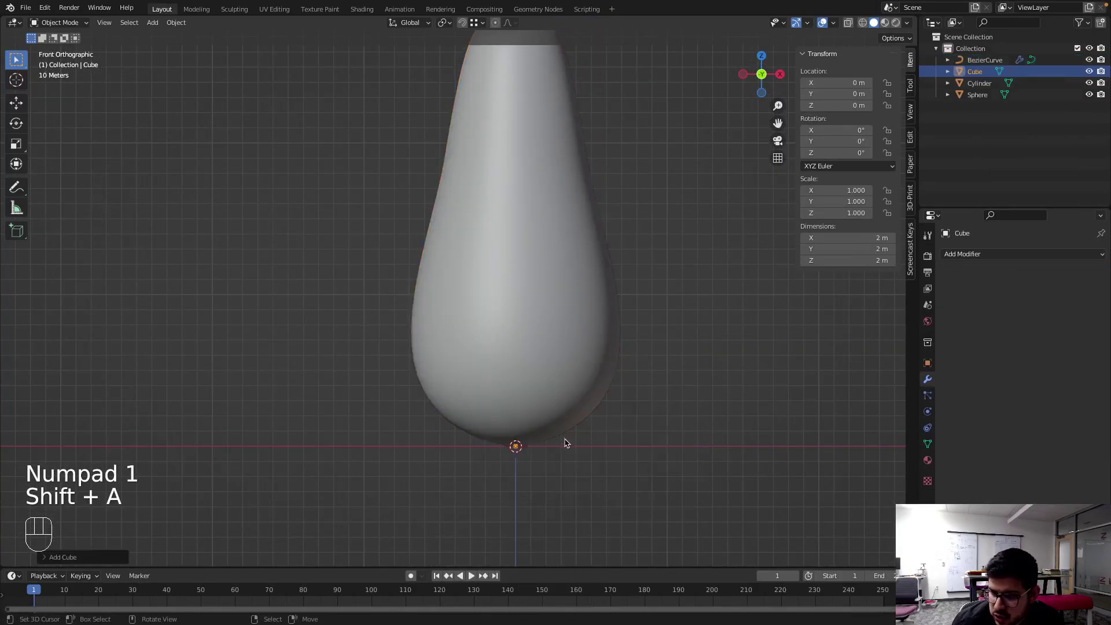
key("s")
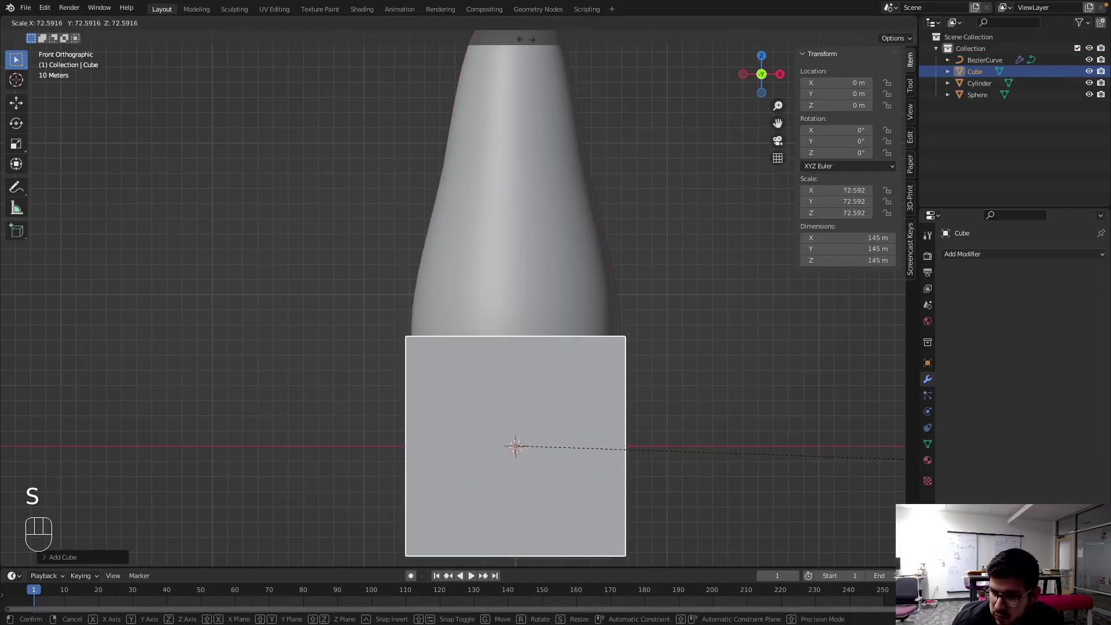
left_click(728, 42)
key("g")
key("z")
left_click(537, 508)
- Move the cube down along Z until it sits just under the lamp base's rounded bottom
key("g")
key("z")
left_click(555, 453)
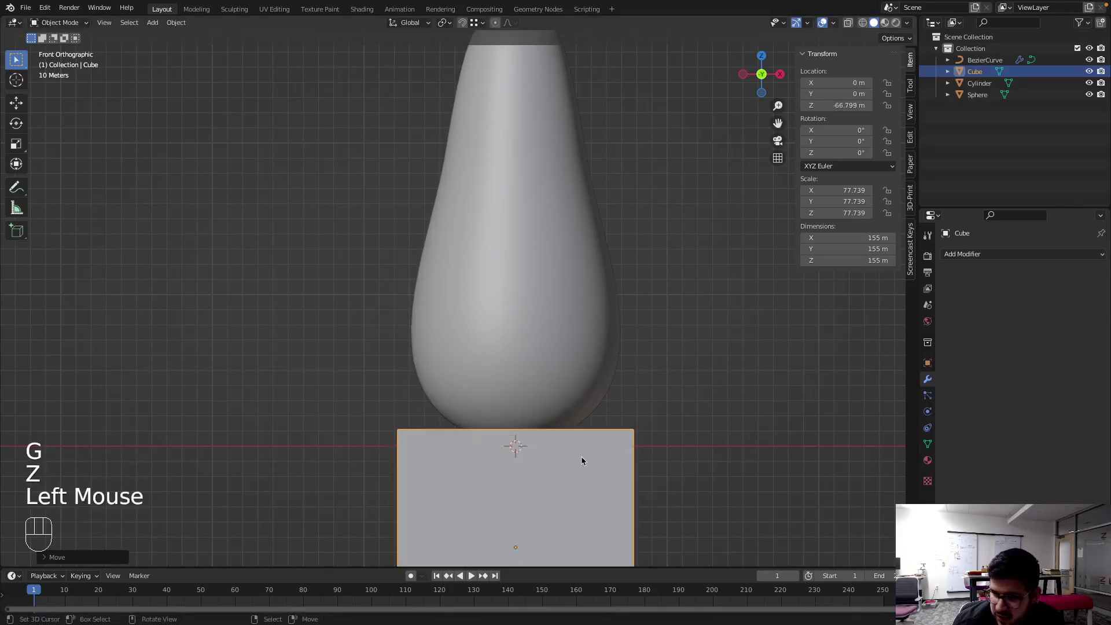
key("g")
key("z")
left_click(585, 455)
key("z")
key("z")
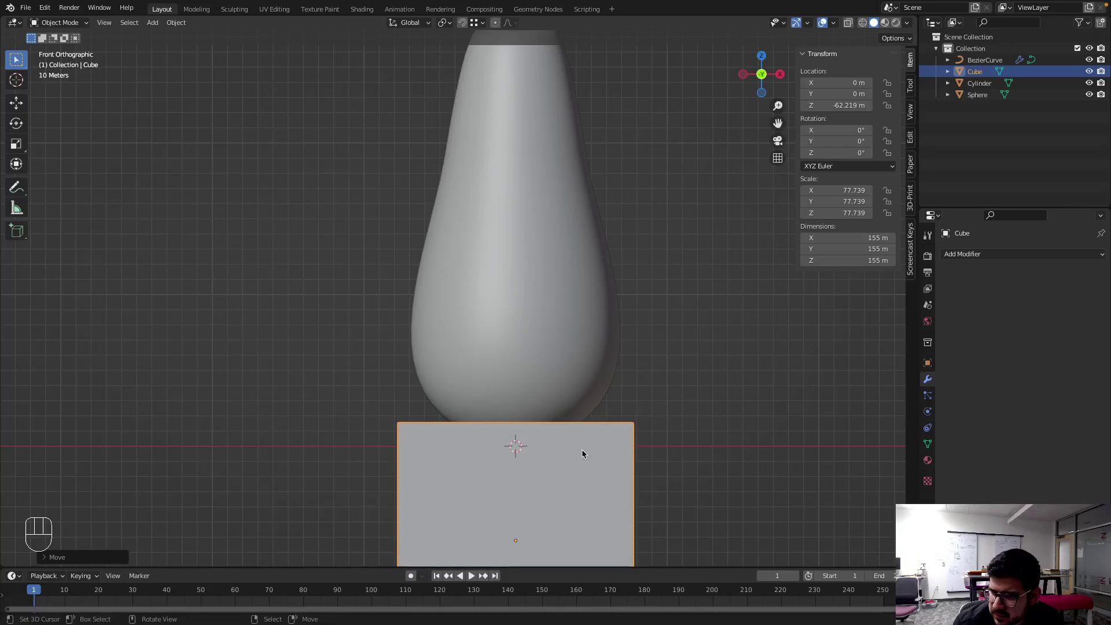
key("g")
key("z")
left_click(586, 453)
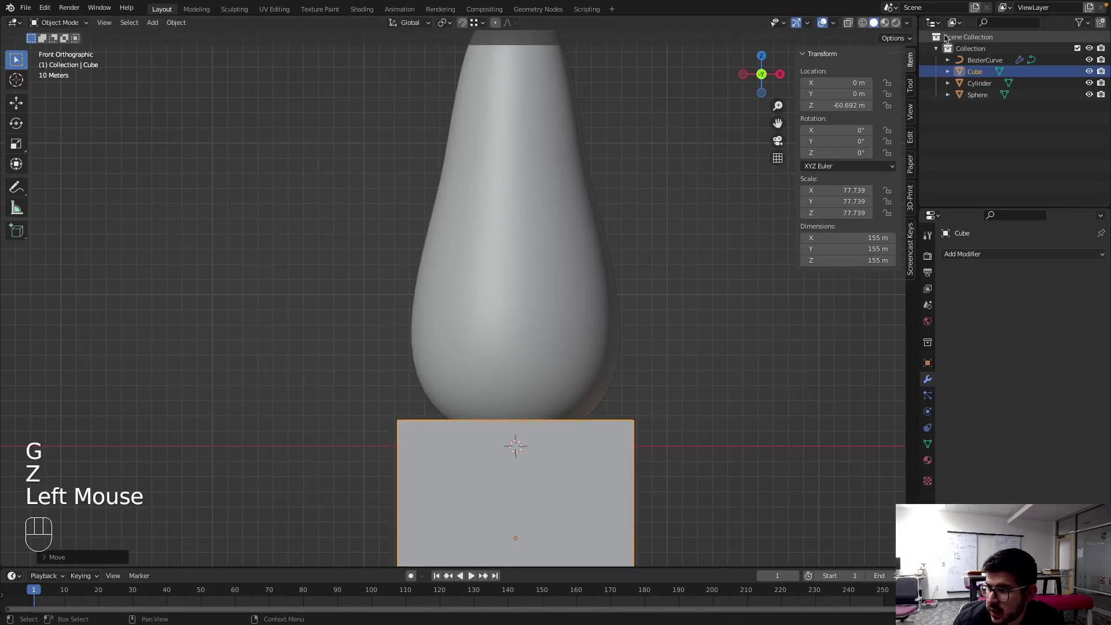
- Rename the BezierCurve object to Base and select the sphere in the outliner
left_click_drag(974, 48, 1042, 134)
key("Escape")
left_click(577, 222)
right_click(575, 212)
scroll("down", 3)
left_click(985, 59)
left_click_drag(985, 59, 953, 57)
right_click(495, 102)
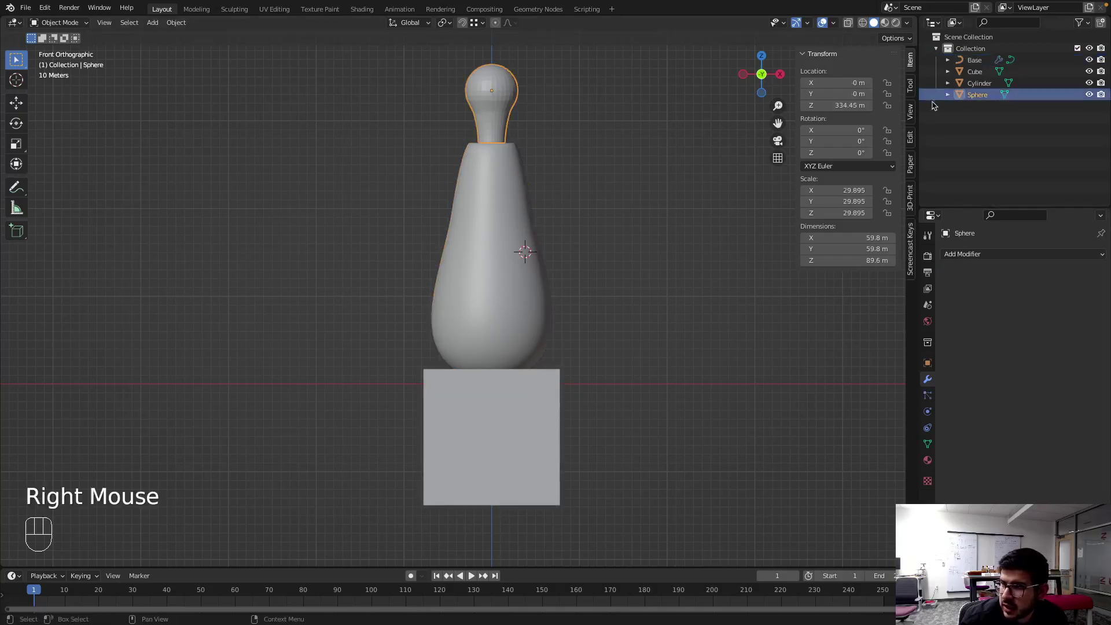
- Switch to wireframe and rename the sphere and socket objects Lightbulb and socket
left_click(970, 96)
left_click_drag(970, 97, 931, 107)
key("z")
right_click(496, 156)
right_click(493, 154)
- Rename the cube base bottom cut and move it into a new hidden Mods collection
left_click(983, 89)
left_click_drag(983, 89, 994, 93)
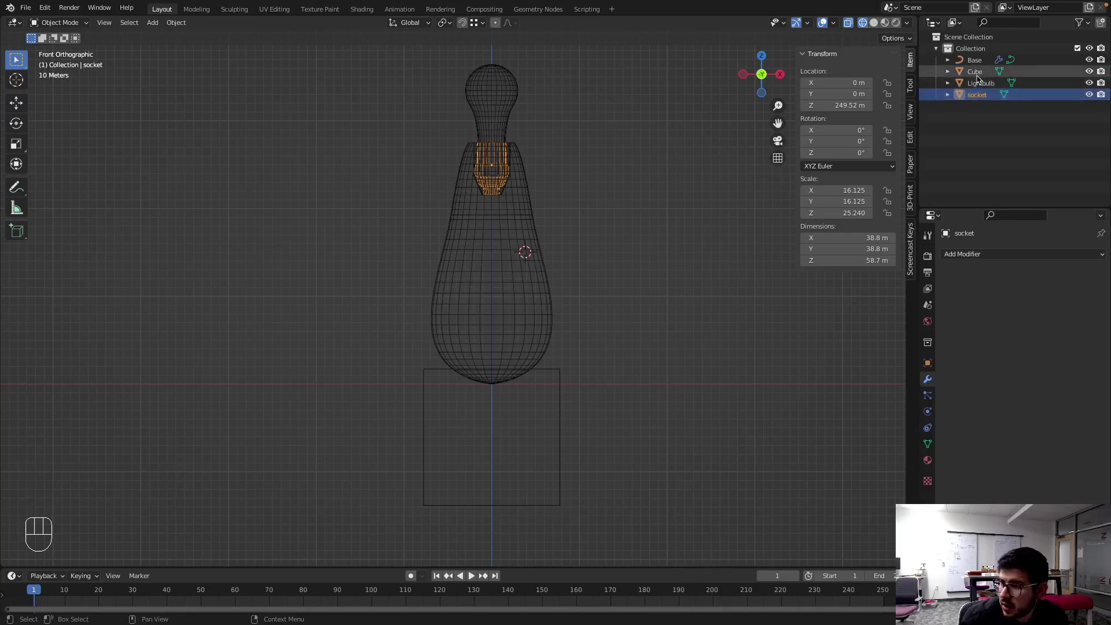
left_click_drag(982, 57, 946, 56)
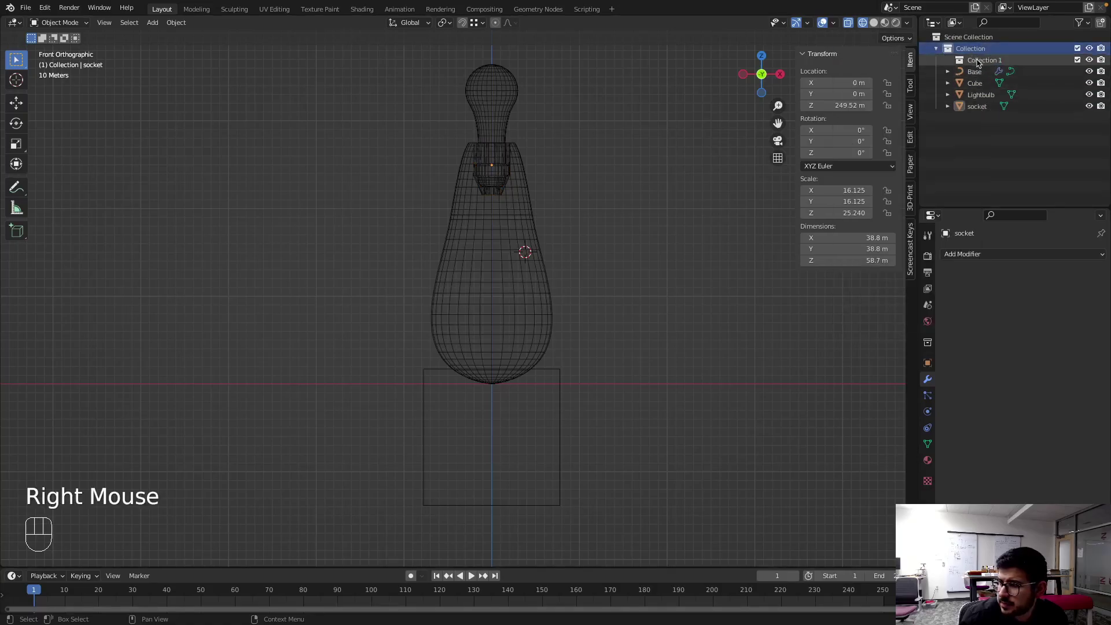
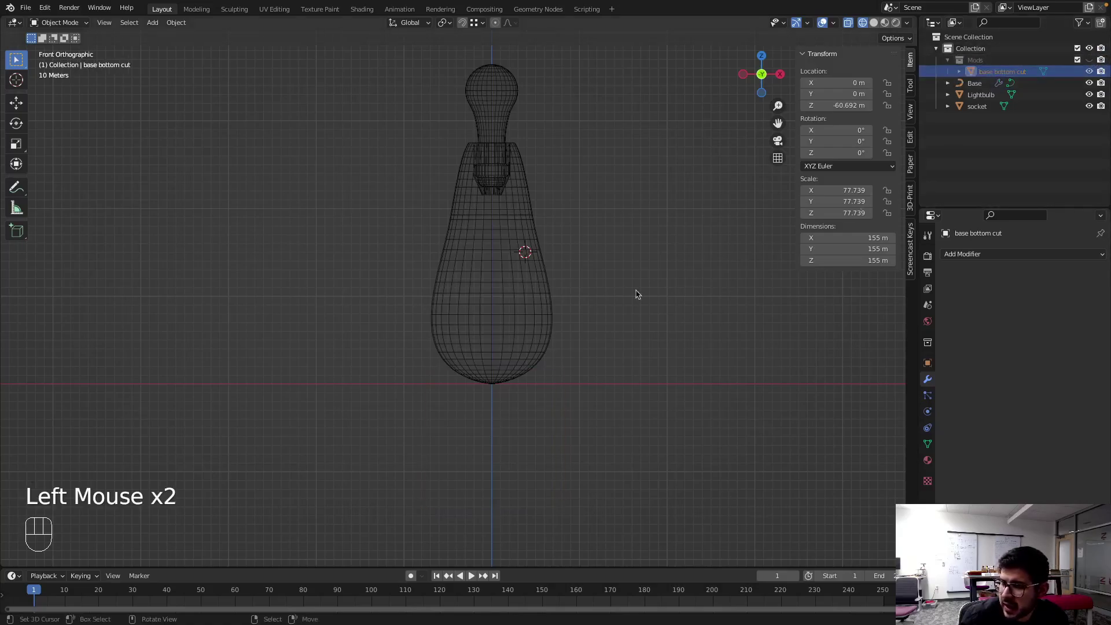
- Rename the curve object Base curve and create another new collection
right_click(501, 285)
left_click(947, 273)
left_click_drag(967, 252, 890, 377)
left_click(972, 86)
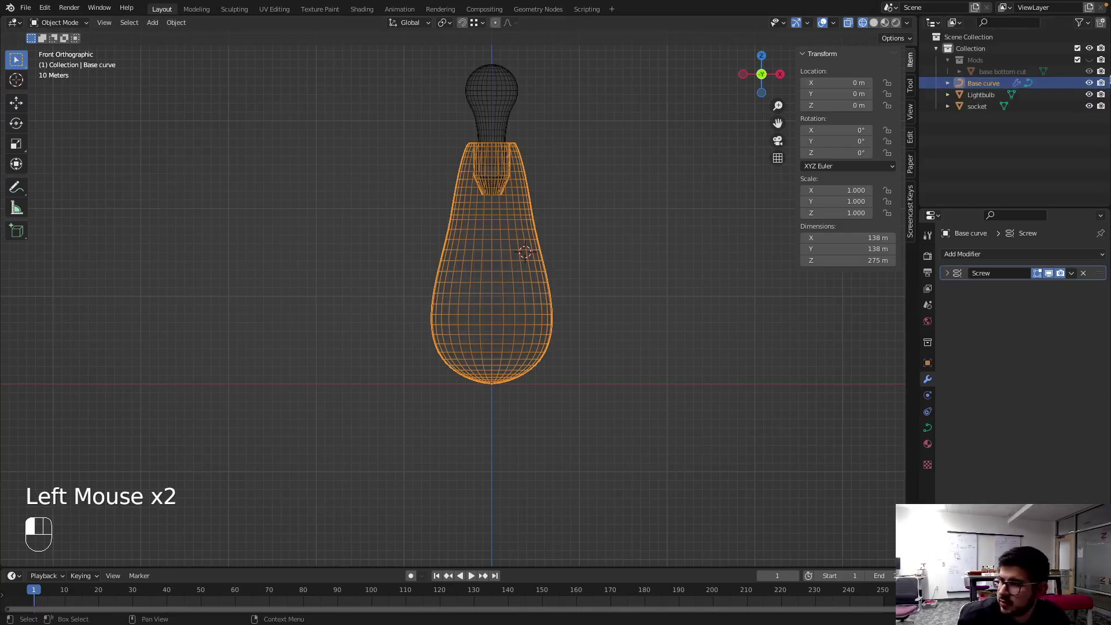
left_click_drag(995, 136, 989, 127)
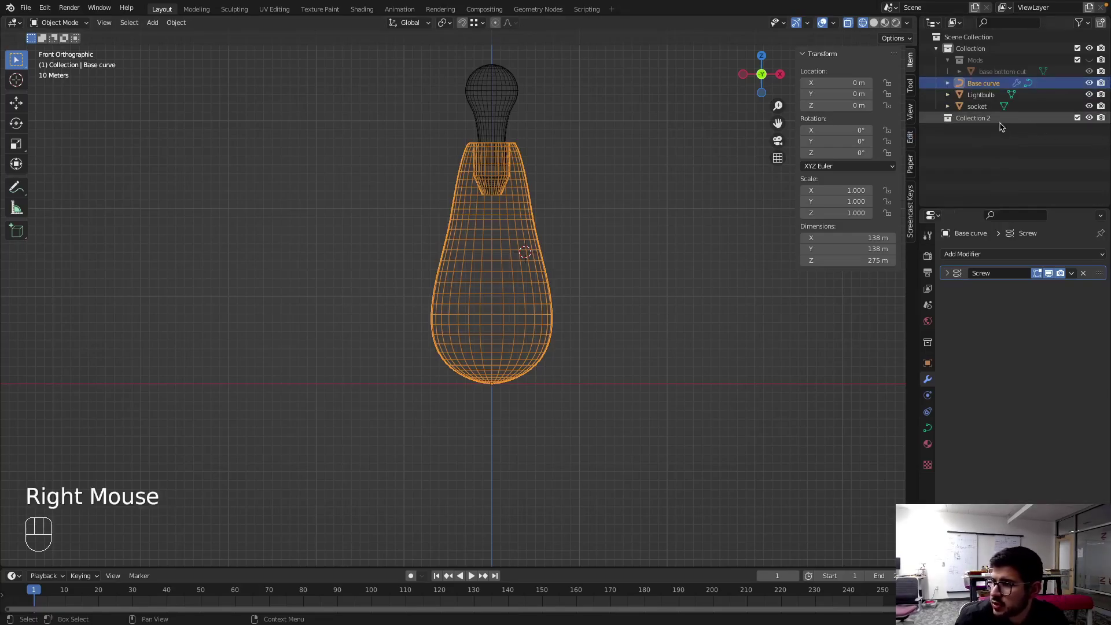
- Name the backup collection, duplicate Base curve and move the original into backup
left_click(983, 118)
left_click_drag(983, 118, 1024, 186)
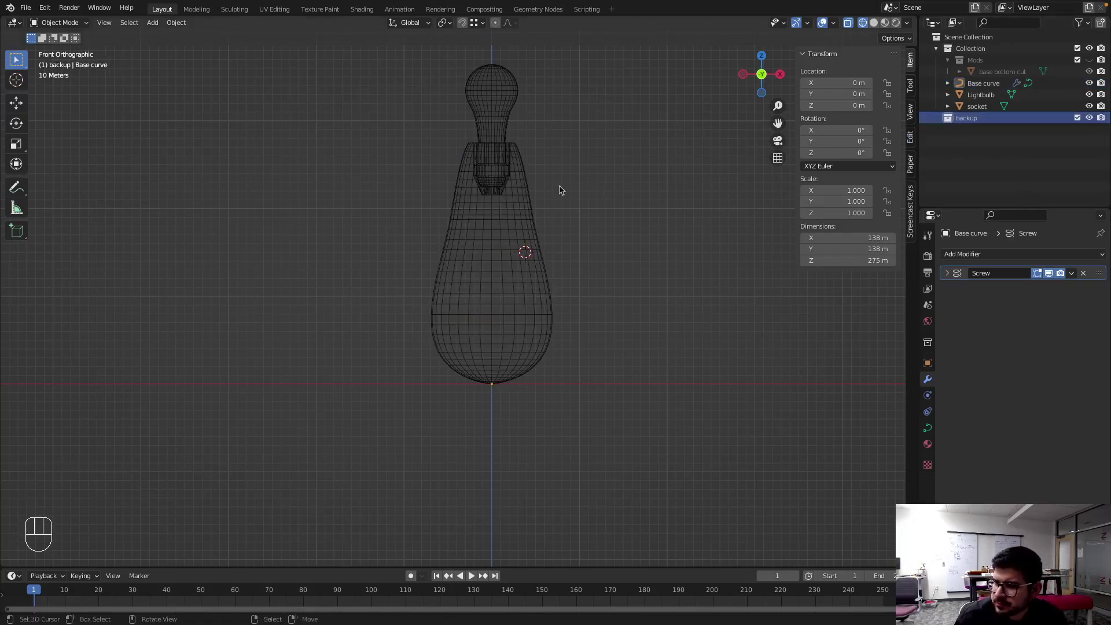
right_click(521, 220)
key("shift+d")
key("Escape")
left_click_drag(984, 90, 972, 139)
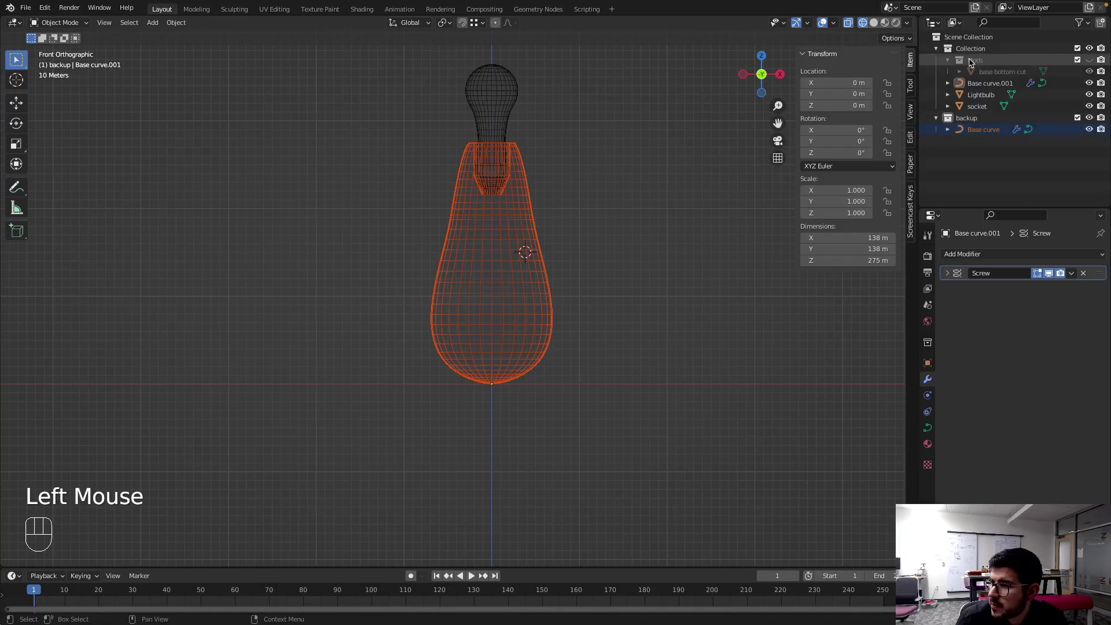
left_click_drag(972, 63, 958, 180)
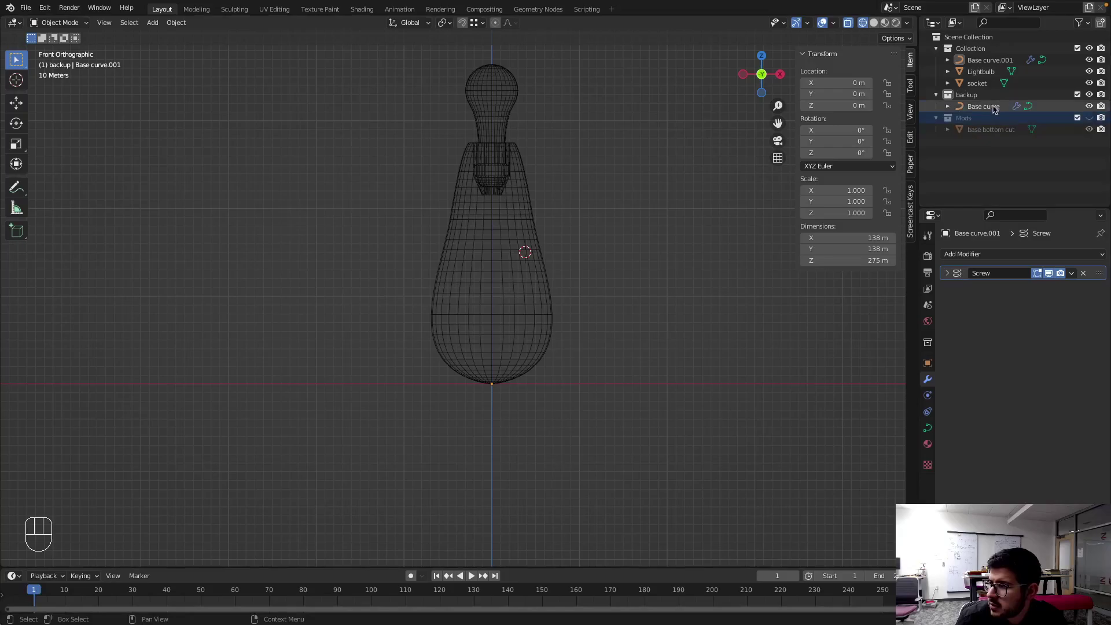
- Hide the backup collection and rename the working copy Base mesh
left_click(993, 66)
left_click_drag(993, 66, 1090, 96)
left_click(1091, 96)
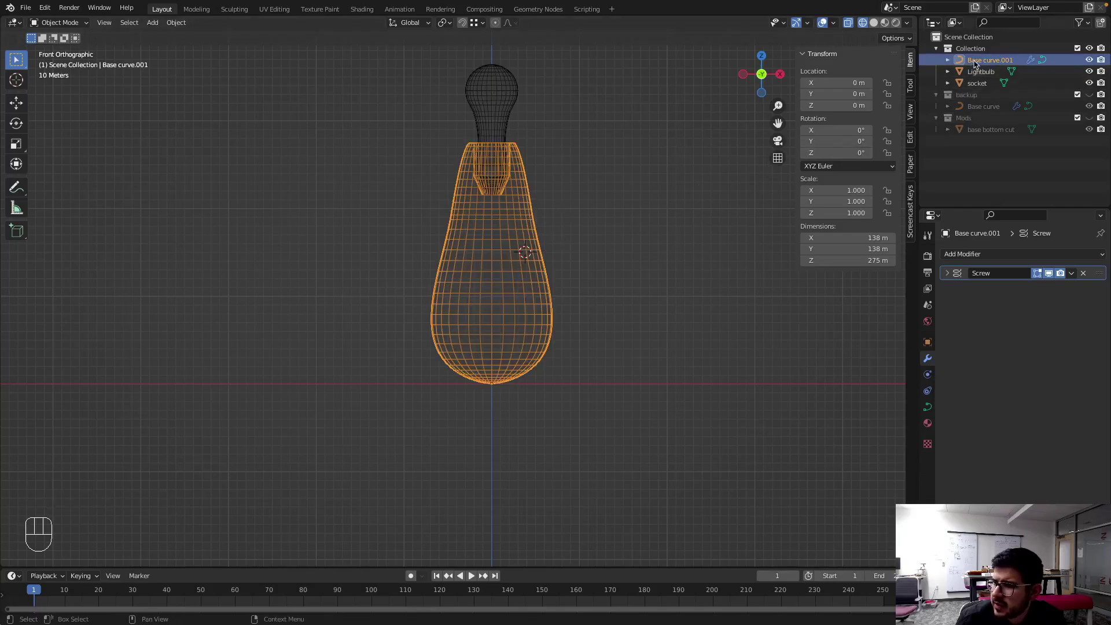
left_click(988, 66)
left_click_drag(988, 66, 1012, 24)
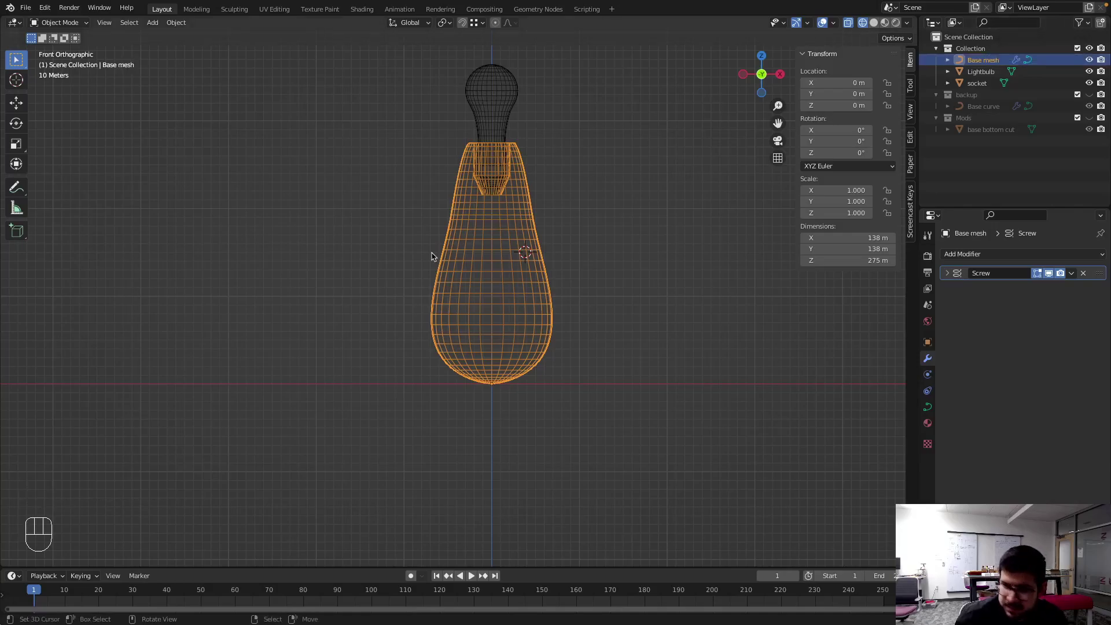
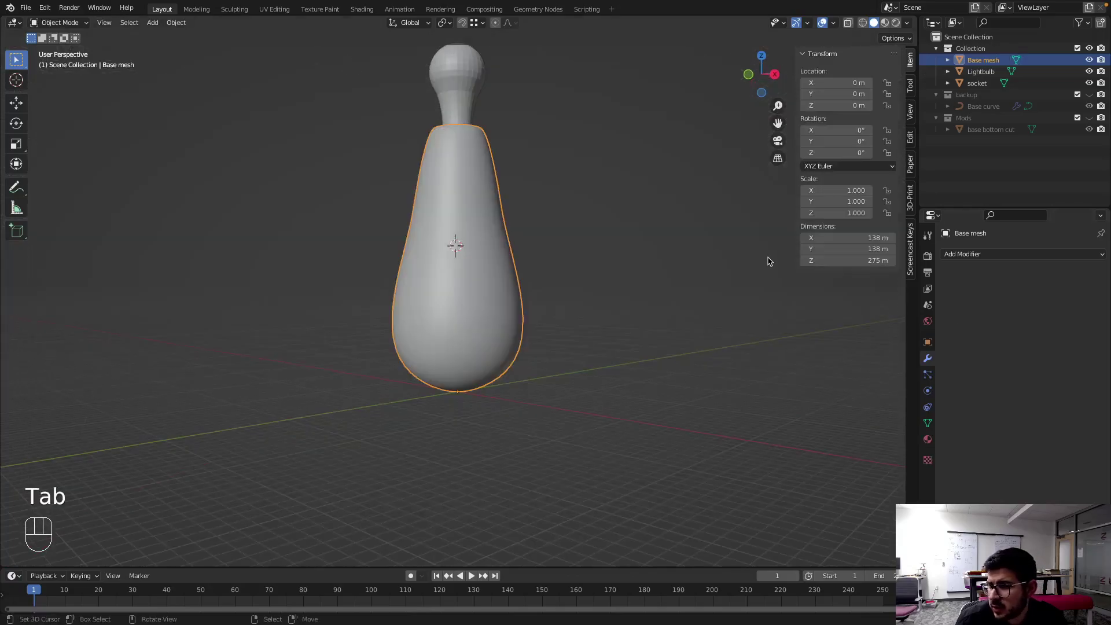
- Add a Boolean Difference modifier on Base mesh using base bottom cut with the Fast solver
left_click_drag(965, 256, 878, 316)
left_click_drag(1029, 320, 1016, 340)
left_click_drag(467, 332, 500, 268)
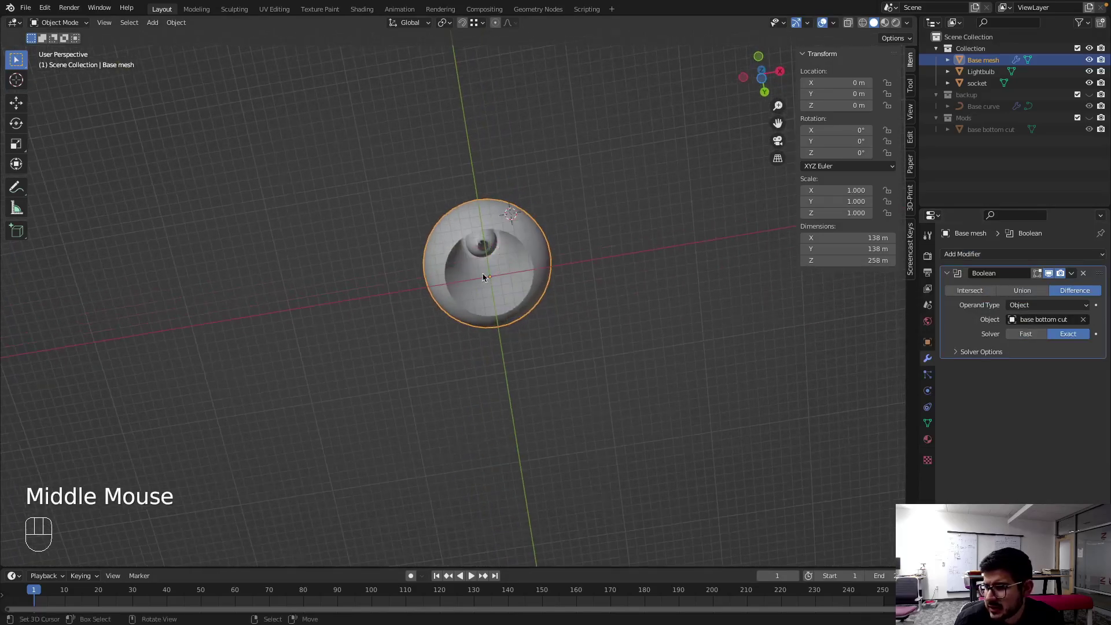
left_click_drag(506, 278, 481, 296)
left_click(1031, 335)
left_click_drag(530, 322, 523, 381)
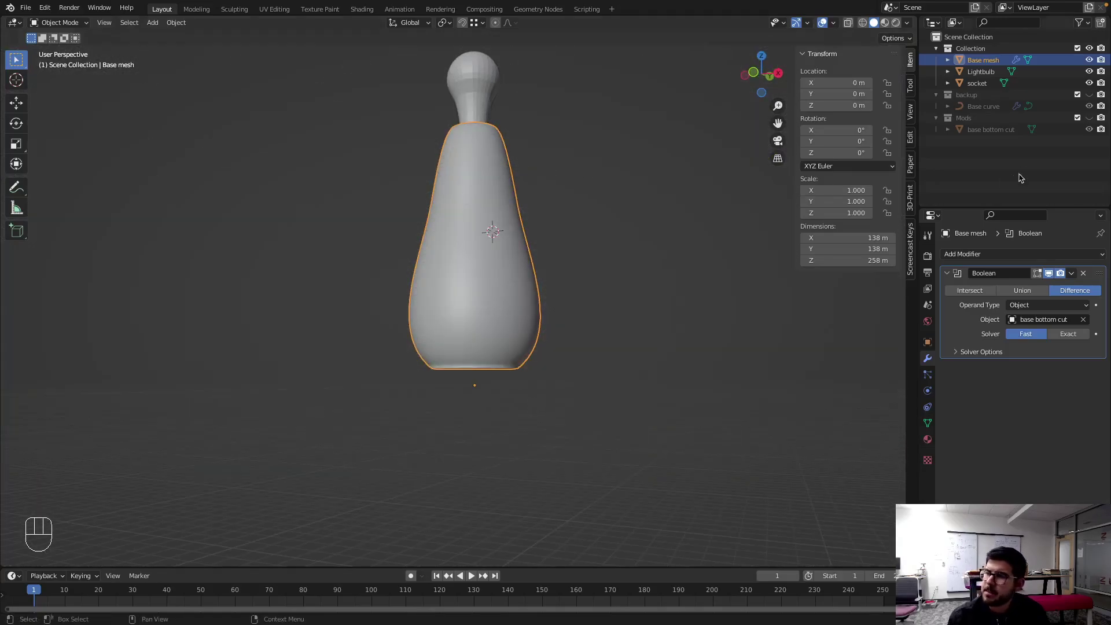
- Isolate the base in local view and add a new mesh cylinder
left_click_drag(522, 239, 444, 177)
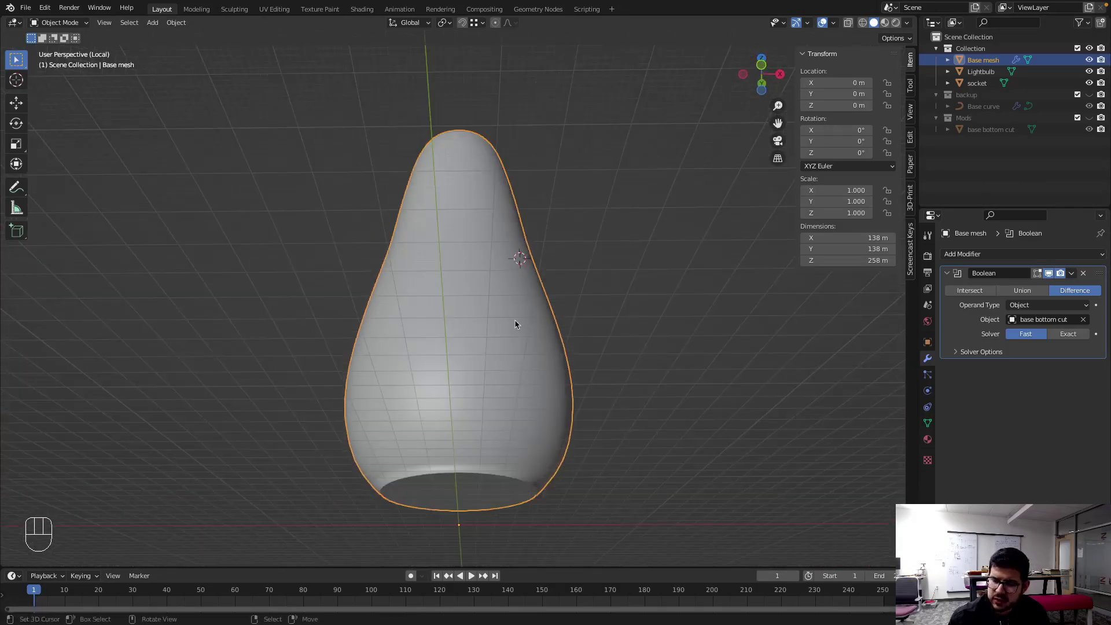
key("z")
key("shift+c")
key("shift+a")
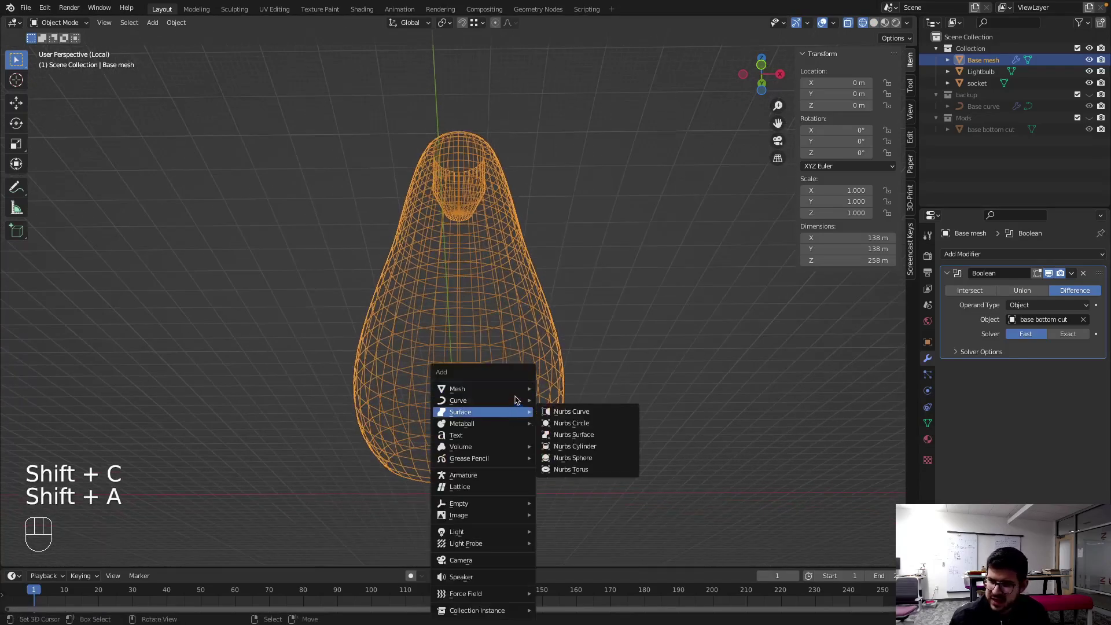
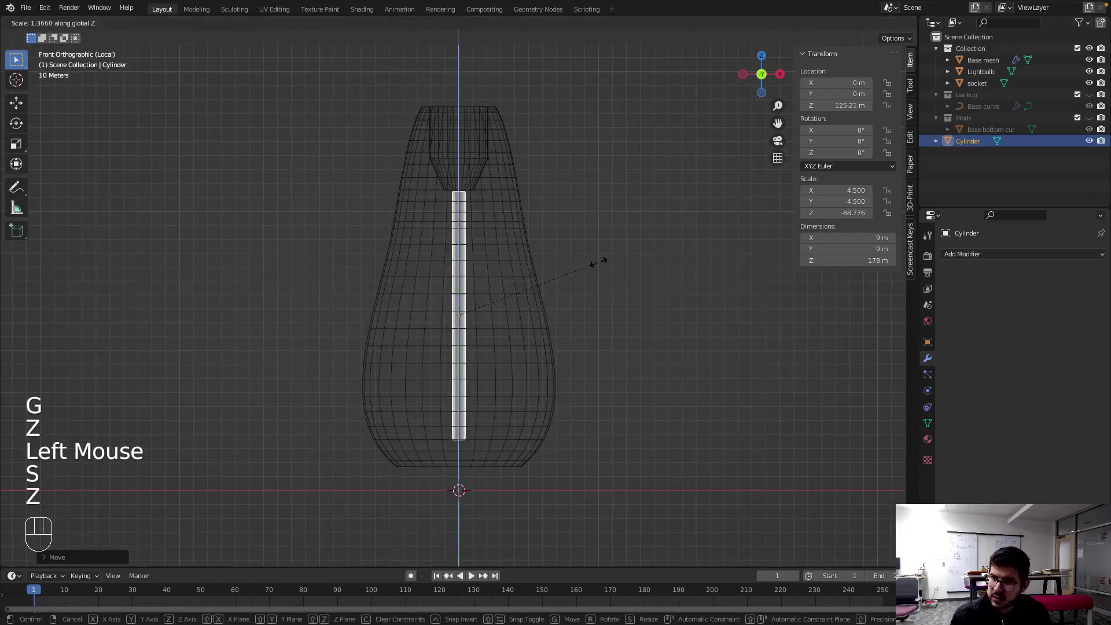
- Stretch the 9 m cylinder vertically into a tall rod and move its top up to the socket
left_click(616, 259)
key("g")
key("z")
left_click(610, 269)
key("s")
key("z")
left_click(623, 270)
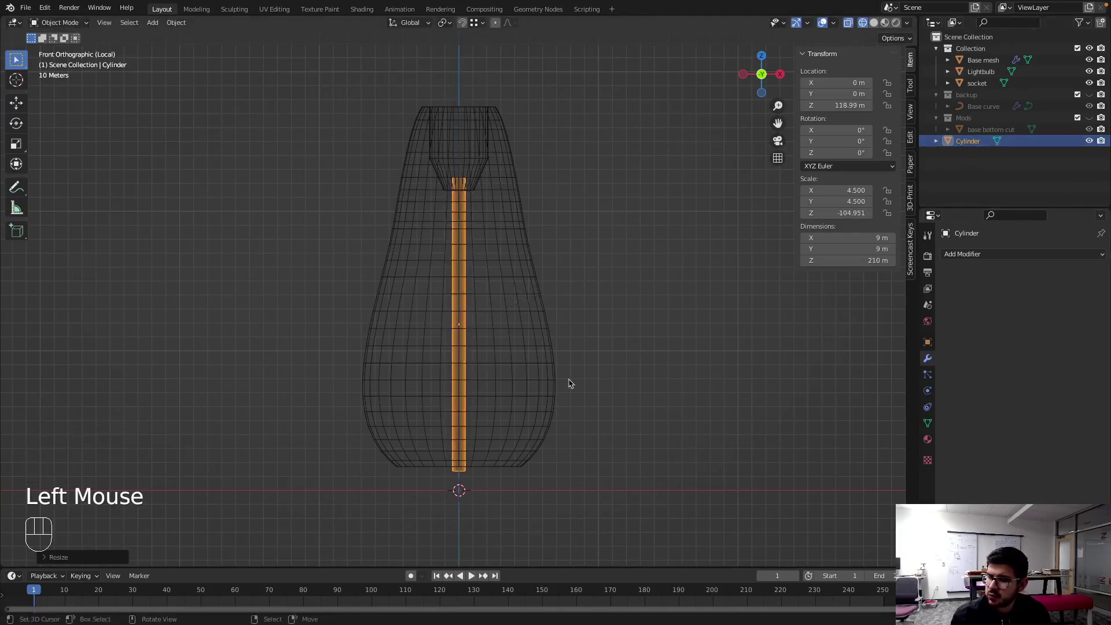
- Duplicate the vertical rod as Cylinder.001 at the same position
scroll("down", 3)
scroll("up", 3)
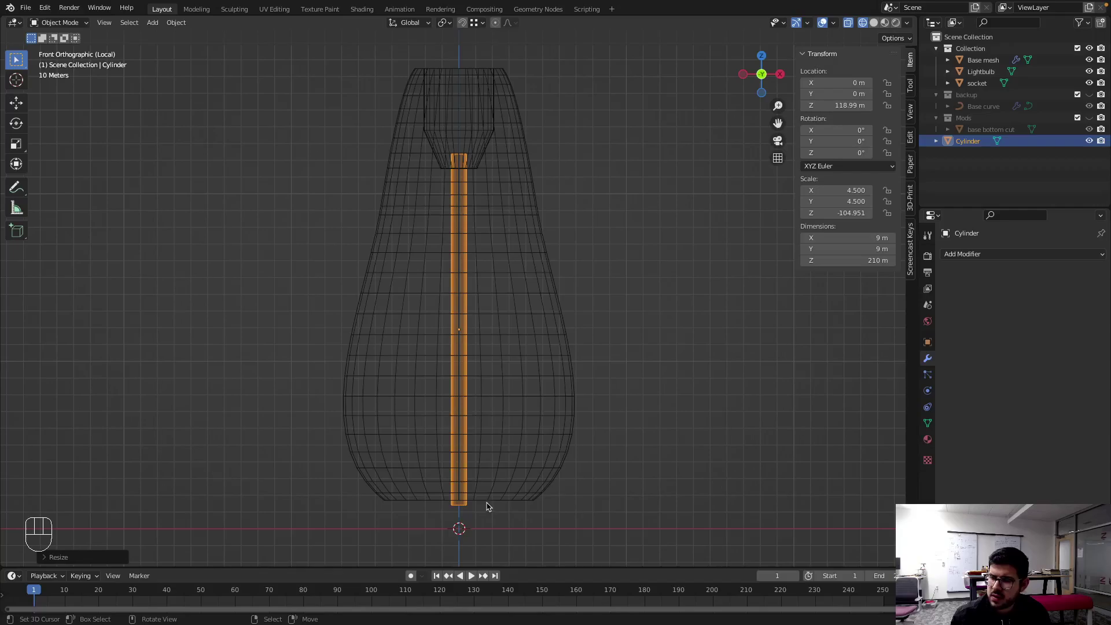
key("shift+d")
- Rotate the duplicate rod 90° about Y so it lies horizontally through the base
key("Escape")
key("r")
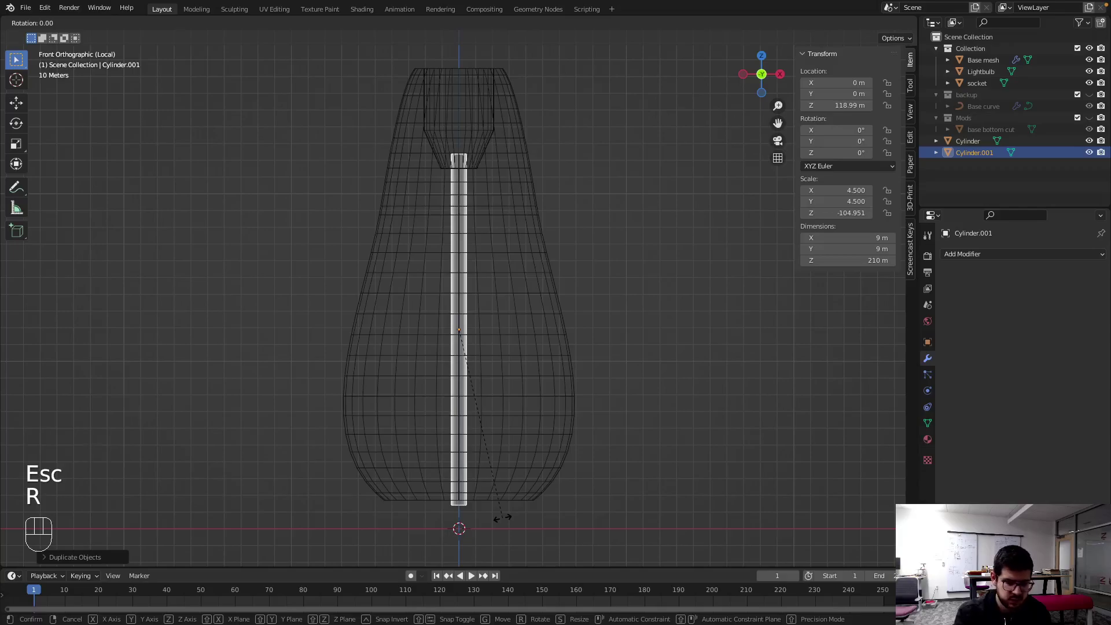
key("y")
key("KP_9")
key("KP_0")
key("Return")
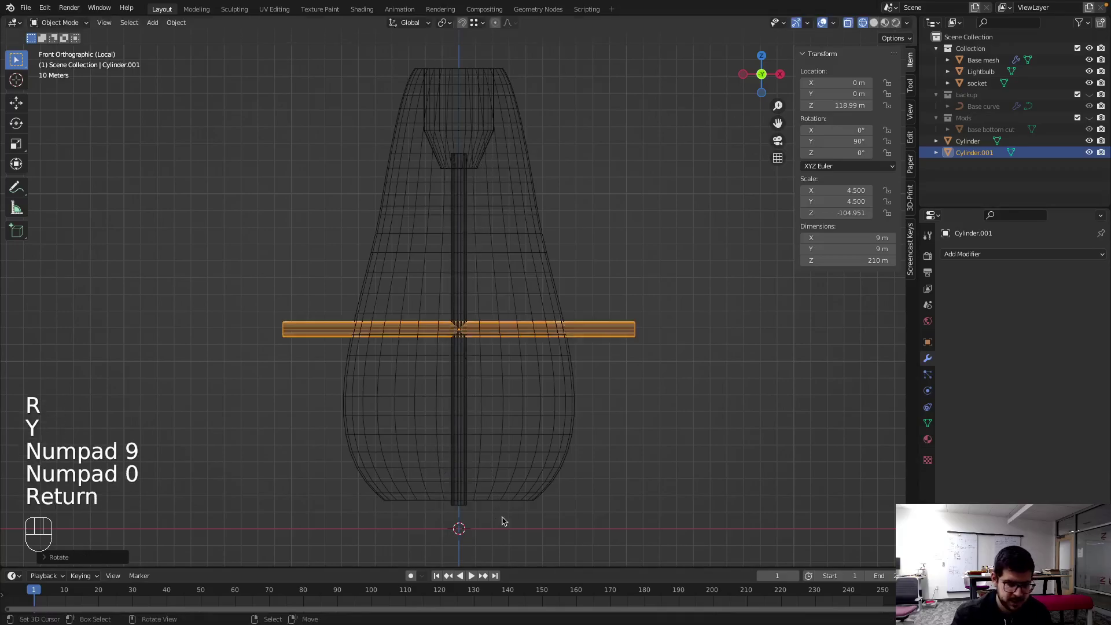
key("g")
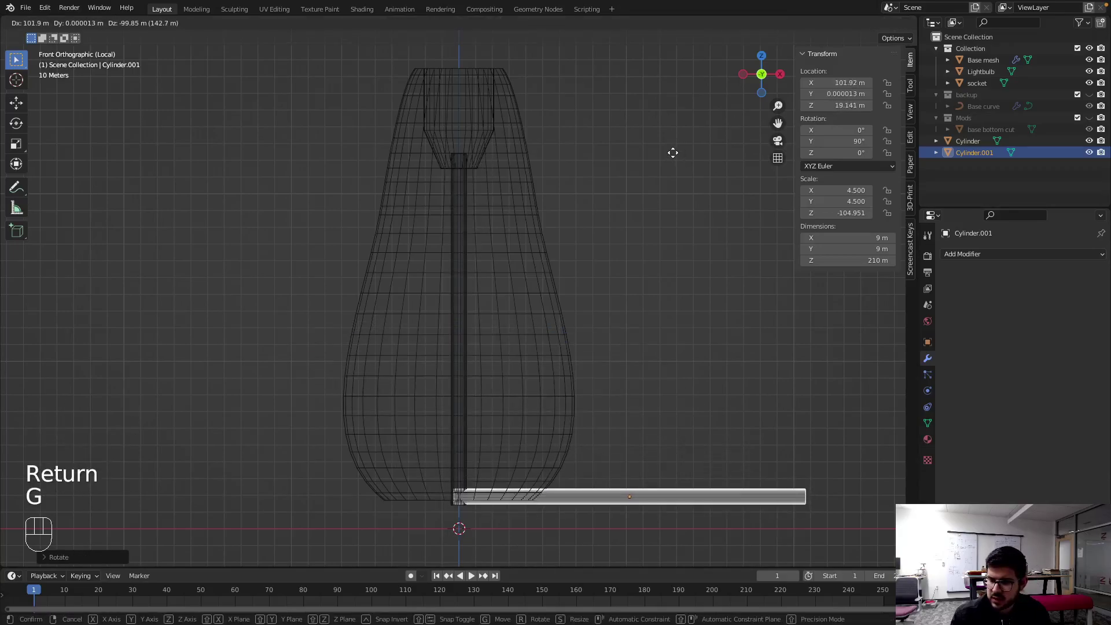
key("Escape")
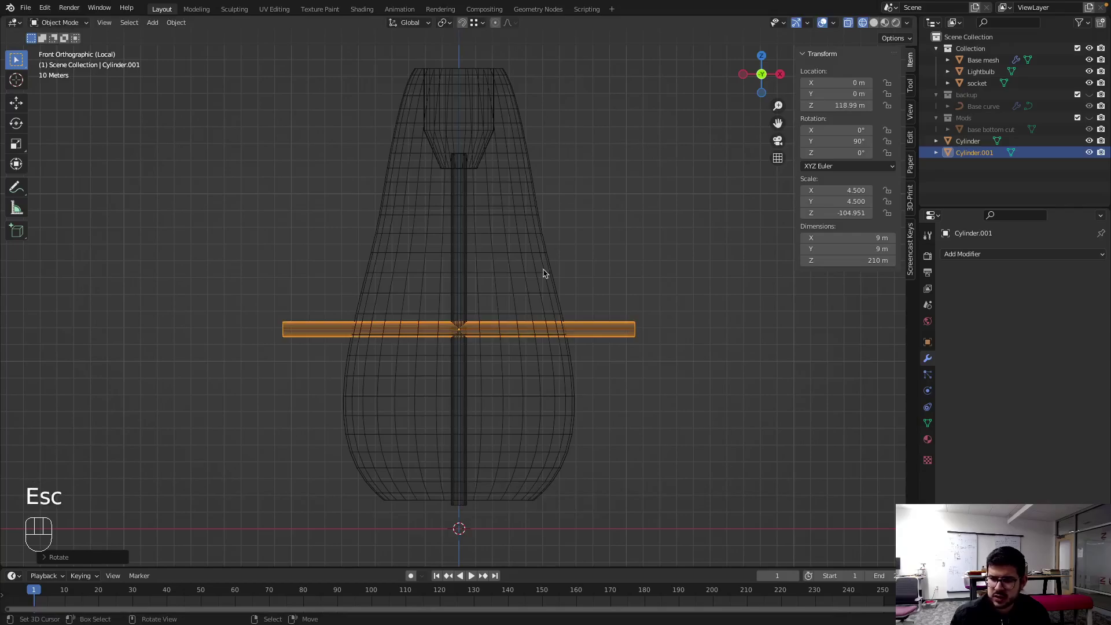
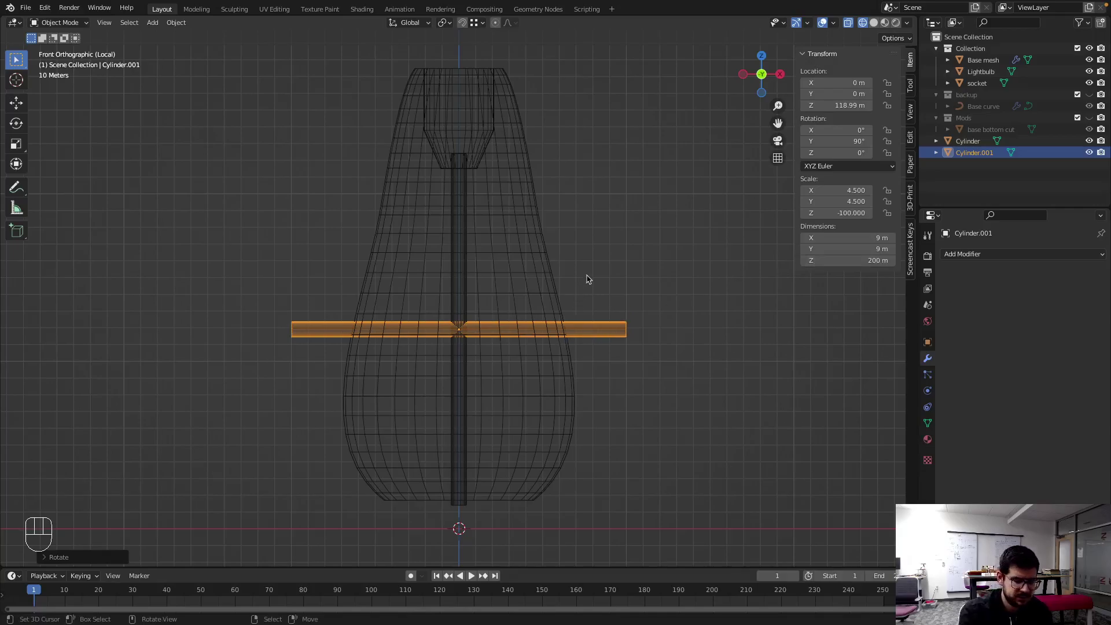
- Shift the horizontal cylinder 100 m along X
key("g")
key("x")
key("KP_1")
key("KP_0")
key("KP_0")
key("Return")
scroll("up", 3)
scroll("down", 3)
scroll("down", 3)
- Lower the horizontal cylinder to about Z 19.9 m at the base bottom and view it from the side
key("g")
key("z")
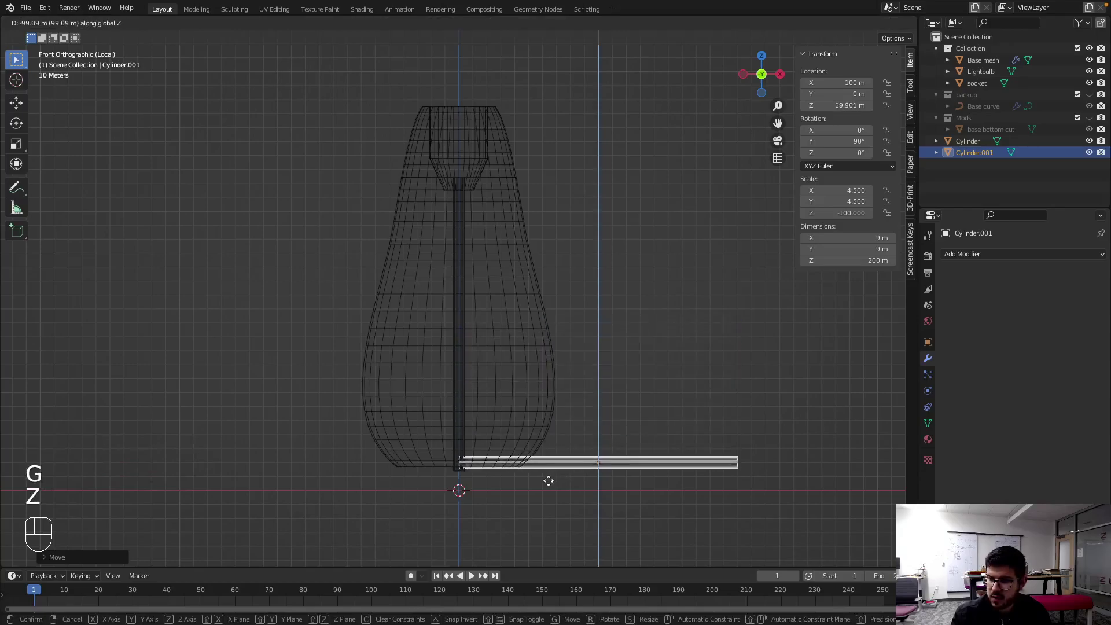
left_click(551, 483)
scroll("up", 3)
middle_click(520, 431)
left_click_drag(467, 265, 460, 250)
left_click_drag(587, 335, 491, 351)
key("KP_3")
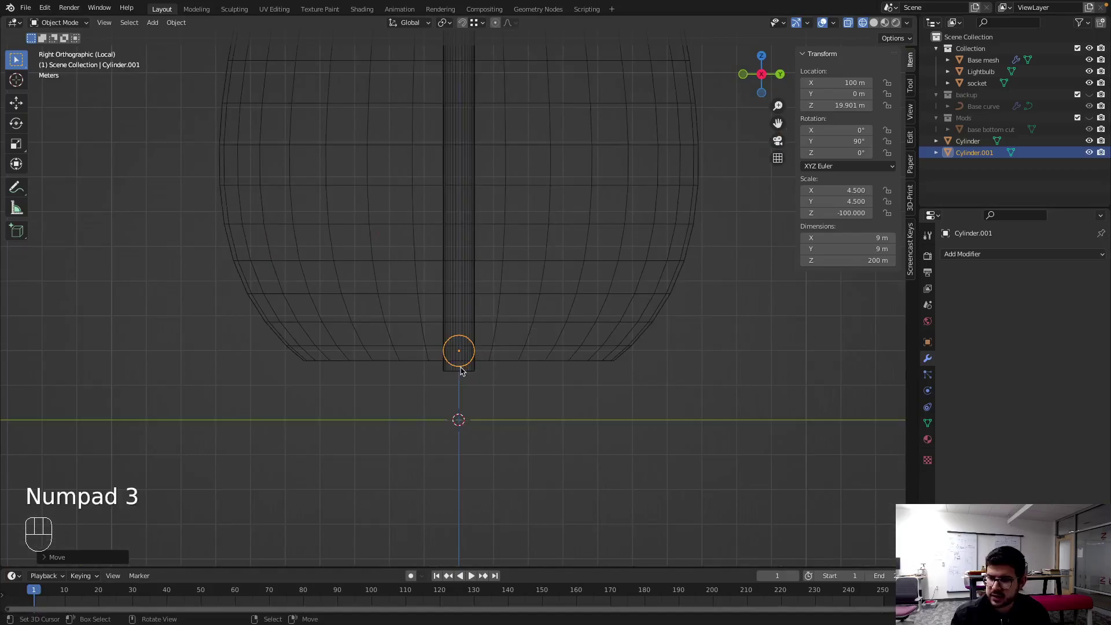
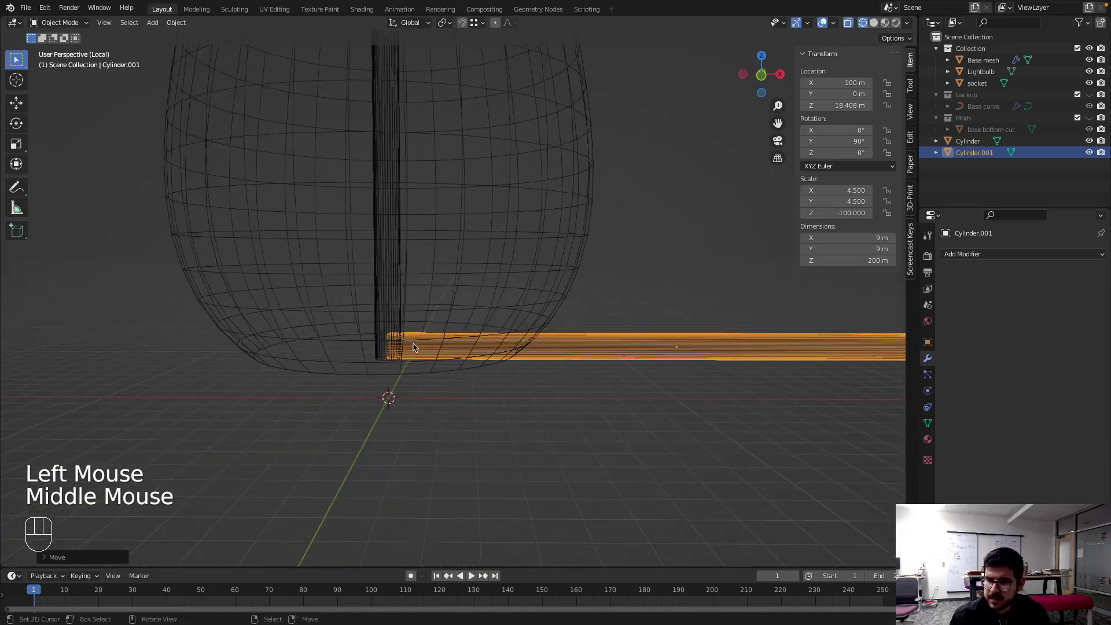
- Rename the horizontal cylinder 'hori cut' in the Outliner and drag it into the Mods collection
left_click_drag(424, 343, 386, 292)
scroll("down", 3)
right_click(394, 288)
right_click(400, 288)
left_click(979, 138)
left_click_drag(978, 138, 756, 226)
- Rename the vertical rod 'vert cut', move it into Mods, and select Base mesh
right_click(616, 333)
left_click(976, 145)
left_click_drag(976, 145, 977, 140)
left_click_drag(976, 172, 971, 142)
left_click_drag(972, 147, 970, 124)
right_click(458, 249)
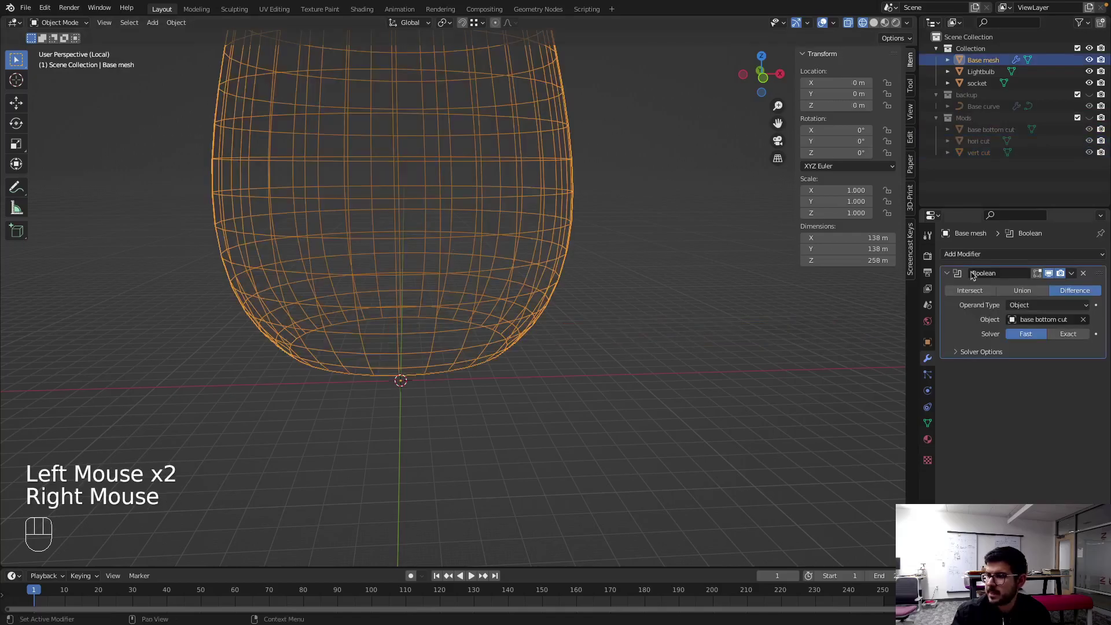
- Add a second Boolean difference to Base mesh using vert cut as its object
left_click_drag(981, 254, 890, 311)
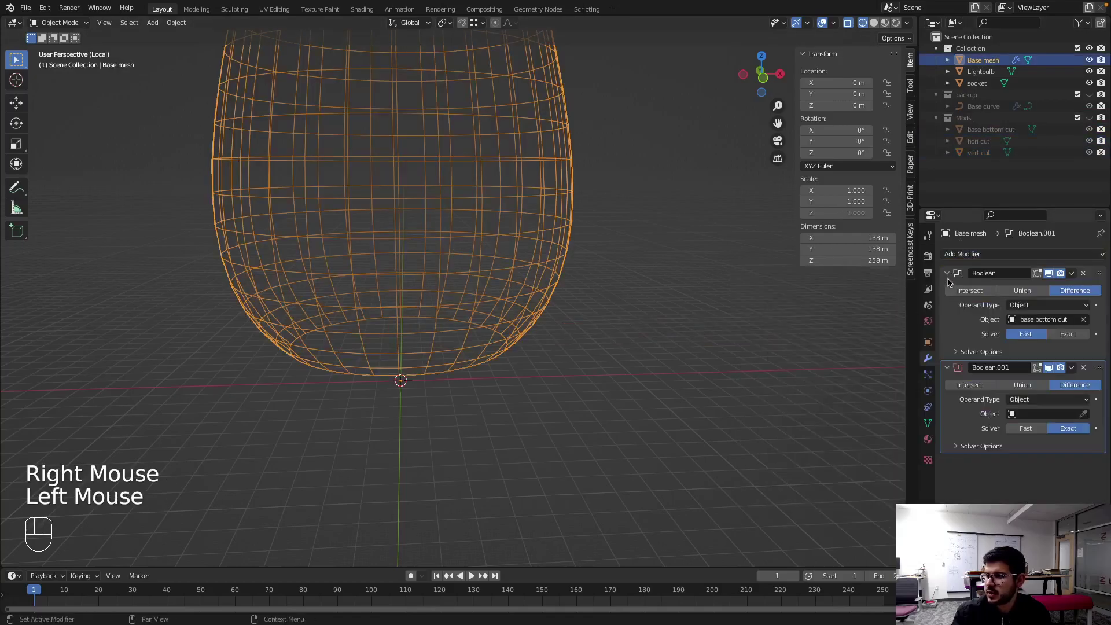
left_click(948, 273)
left_click_drag(1049, 334, 1005, 396)
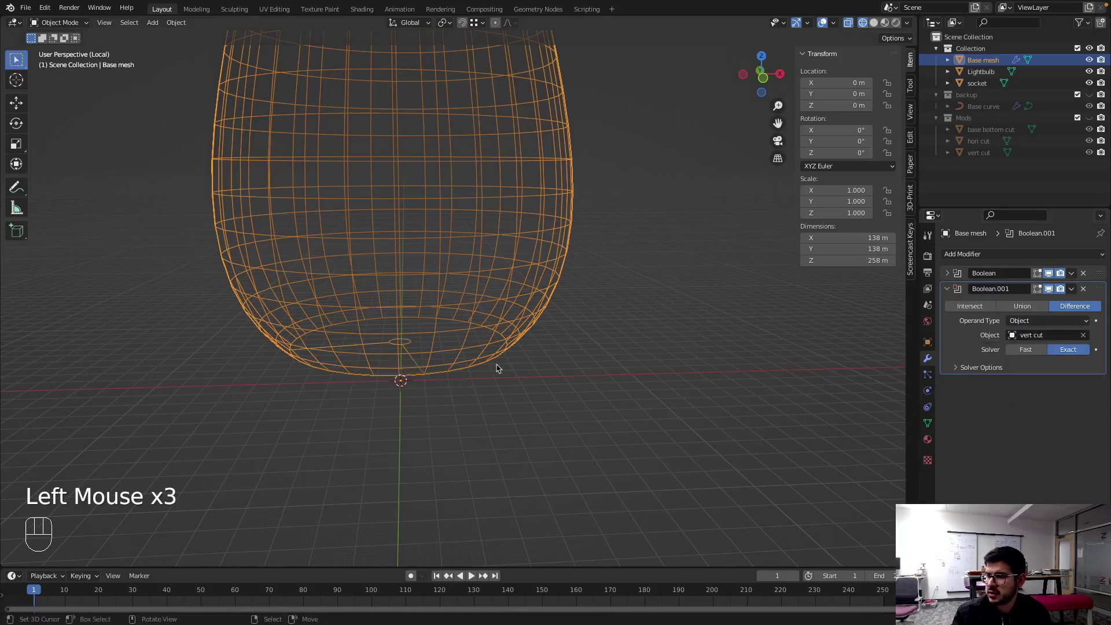
- Add a third Boolean difference to Base mesh targeting hori cut
left_click(1023, 347)
left_click_drag(580, 339, 820, 363)
left_click_drag(1077, 292, 984, 302)
left_click(953, 289)
left_click_drag(1059, 353, 1016, 384)
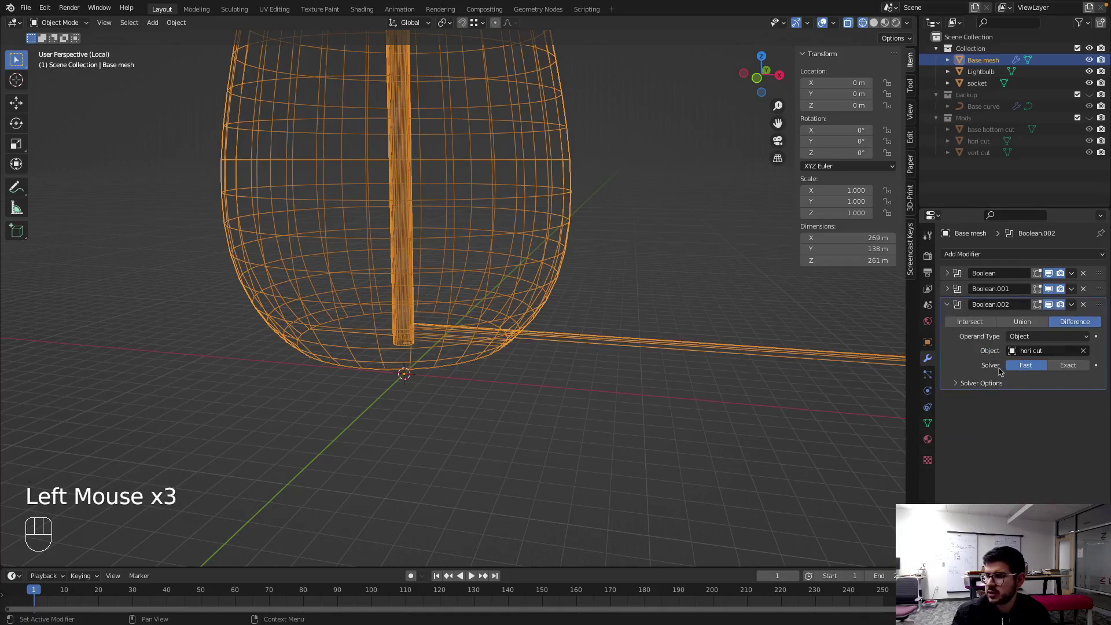
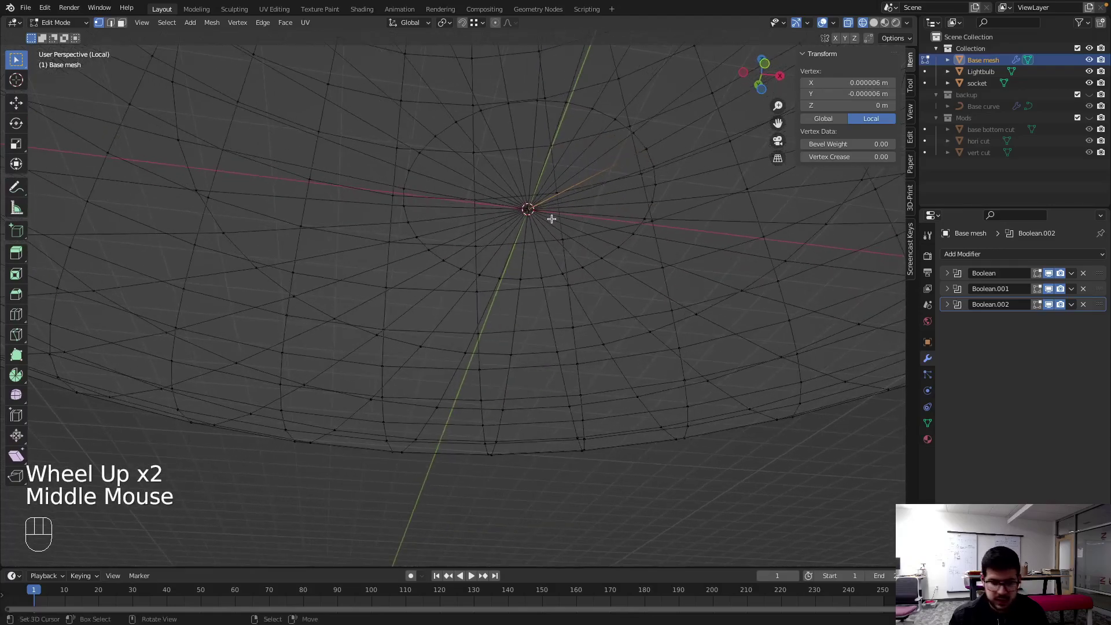
- Inspect the base's pole vertices in Edit Mode, trying merge shortcuts, then return to the shaded object view
key("a")
key("c")
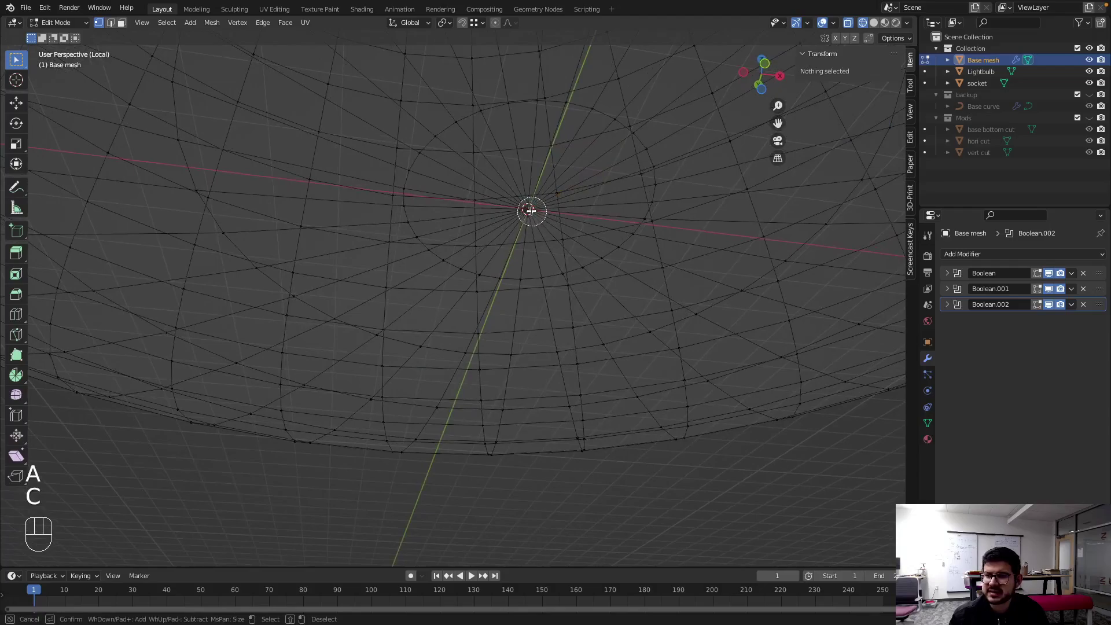
key("Escape")
key("alt+m")
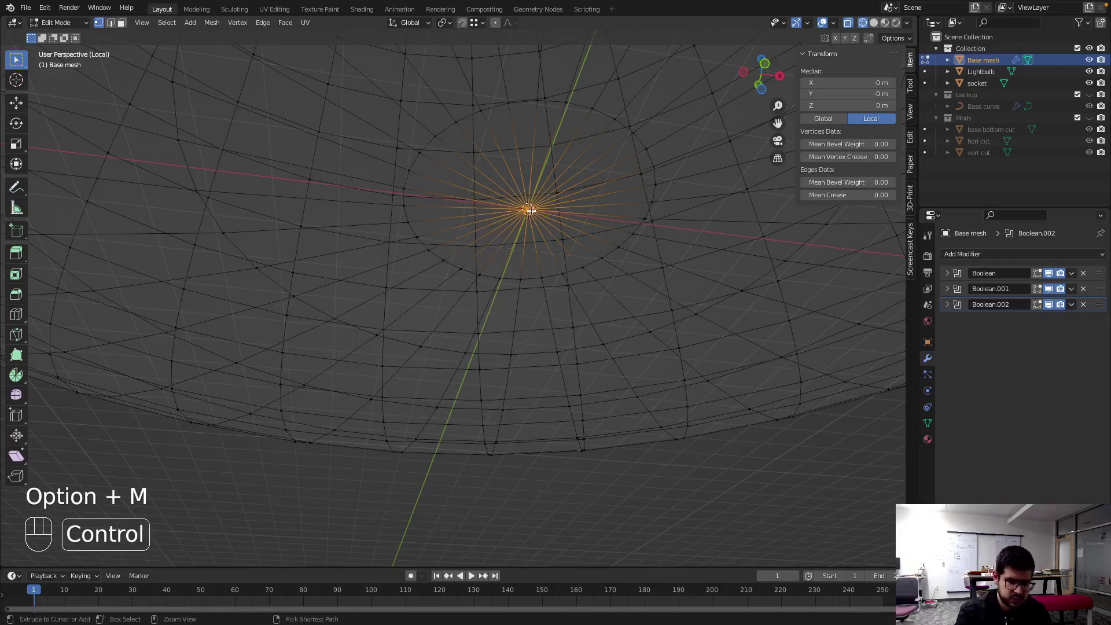
key("ctrl+m")
key("Escape")
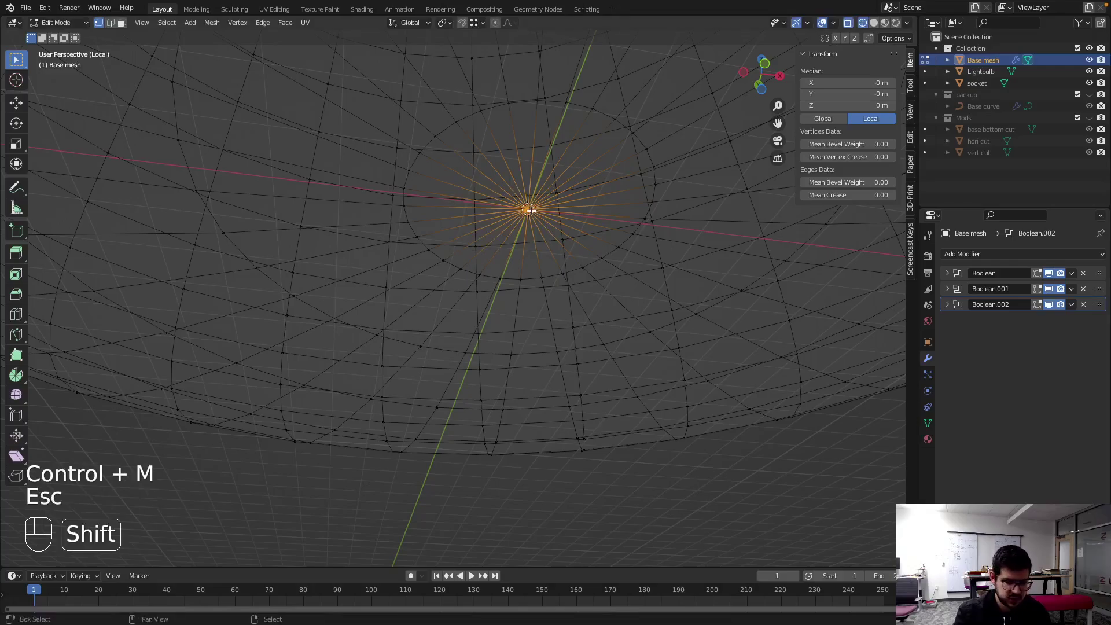
key("shift+m")
key("Escape")
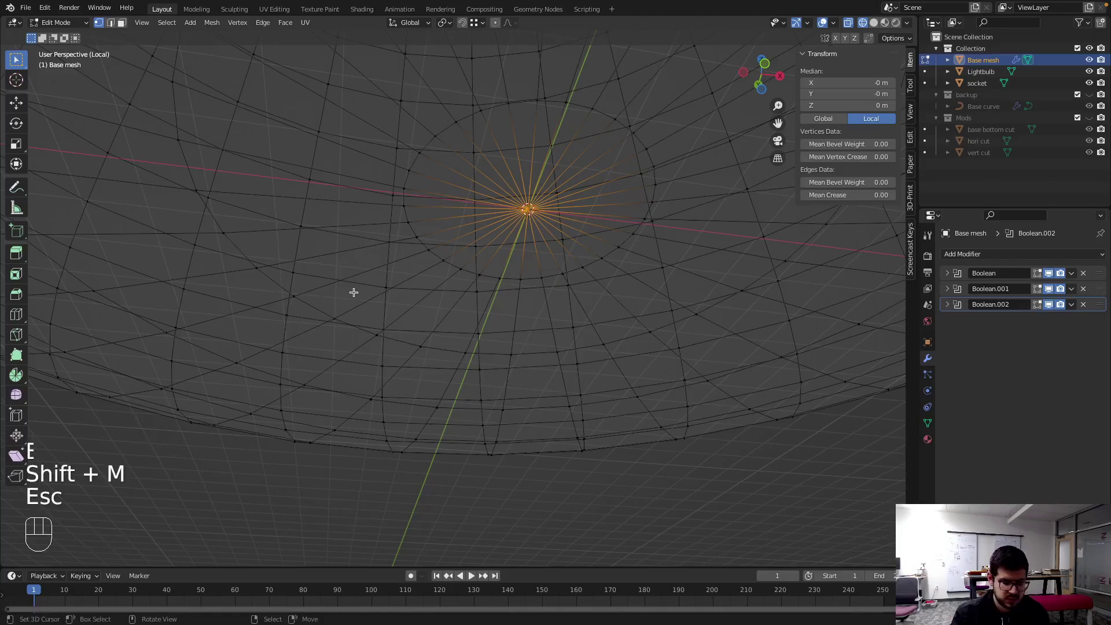
key("super+m")
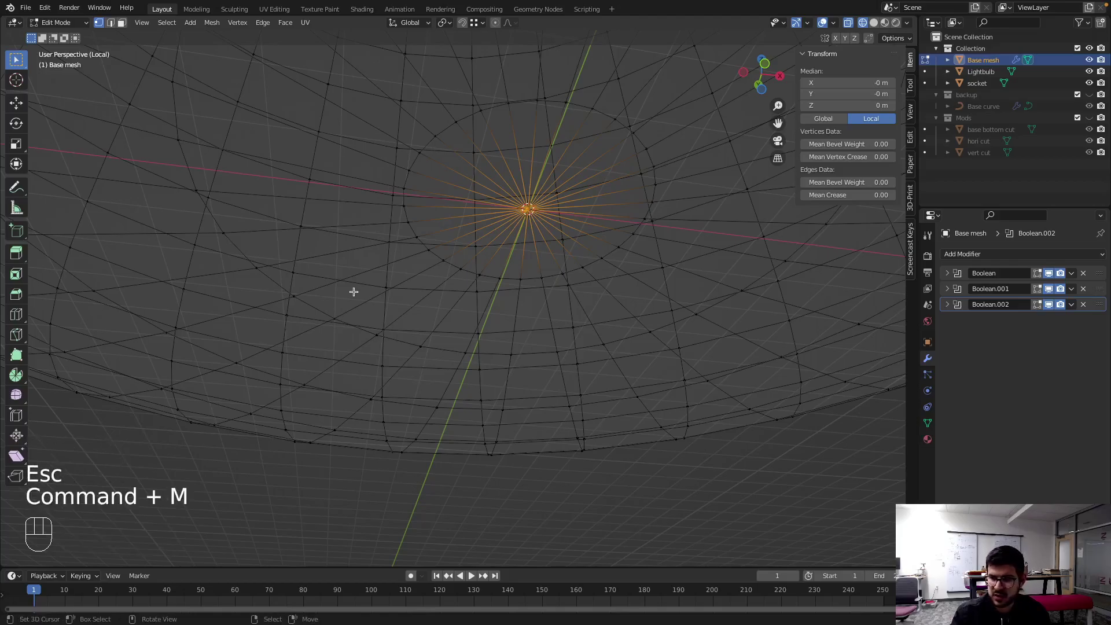
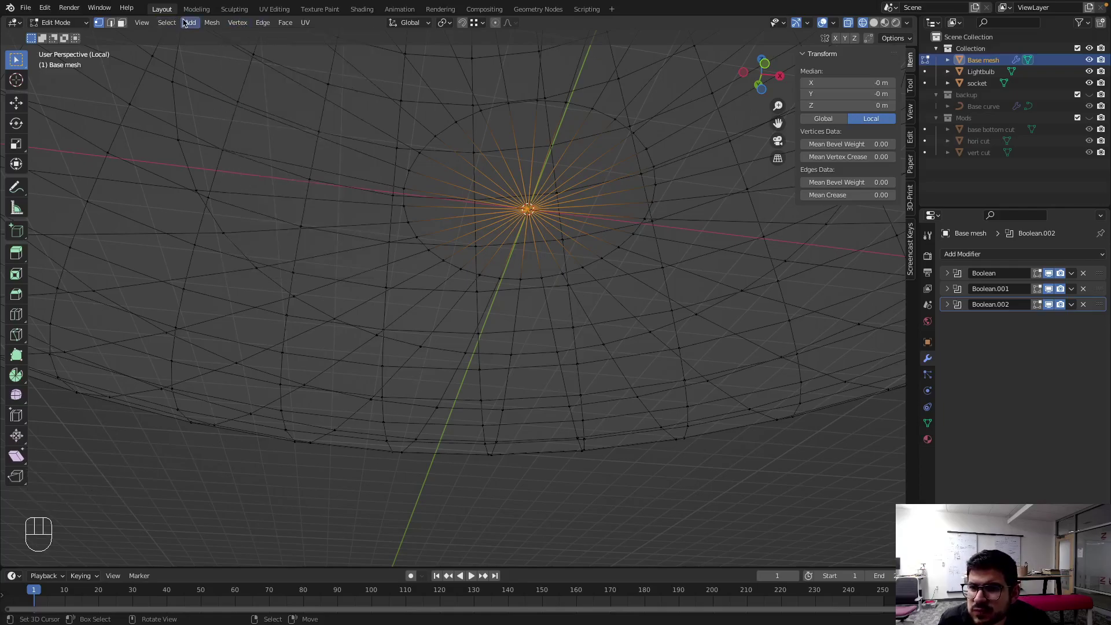
left_click_drag(210, 25, 325, 119)
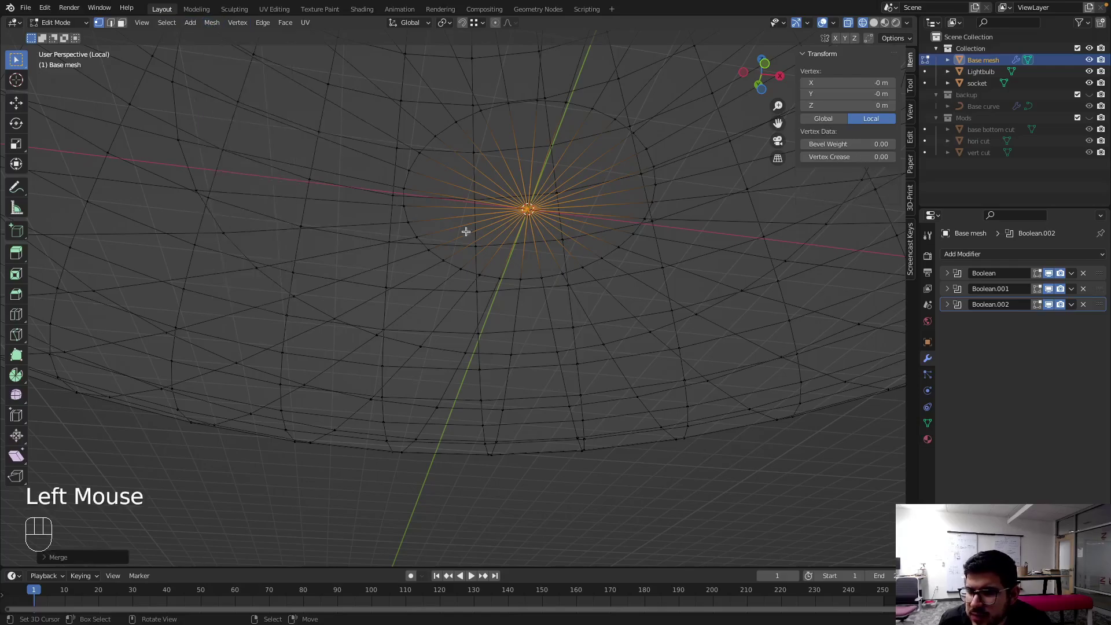
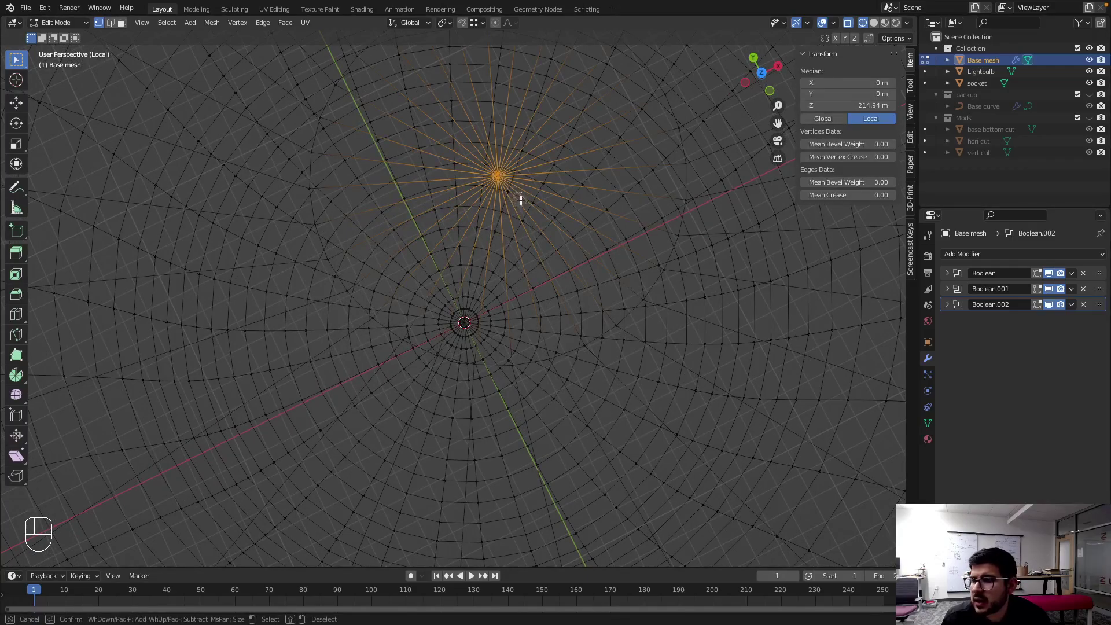
key("Escape")
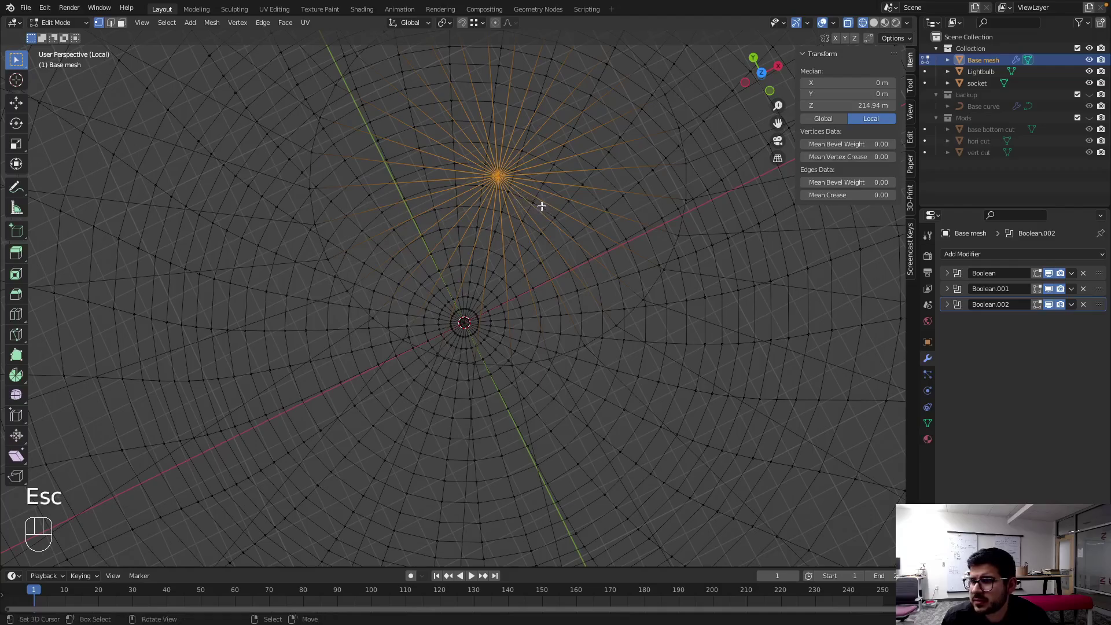
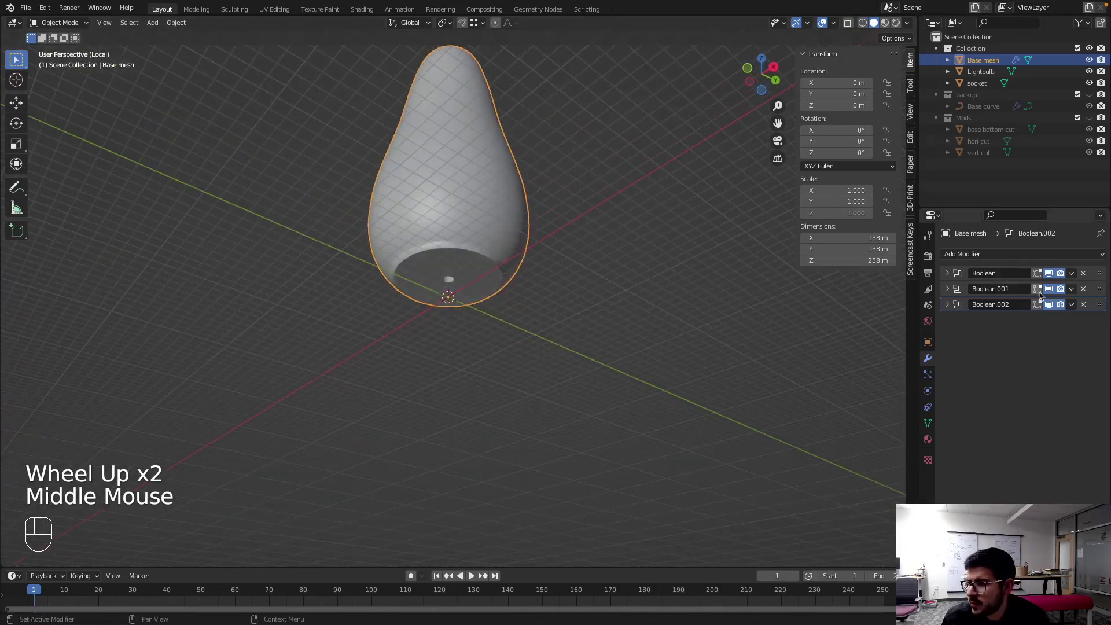
- Set the hori cut and vert cut Booleans to the Exact solver, checking the cable hole from below
left_click(1073, 365)
scroll("up", 3)
left_click_drag(502, 258, 438, 289)
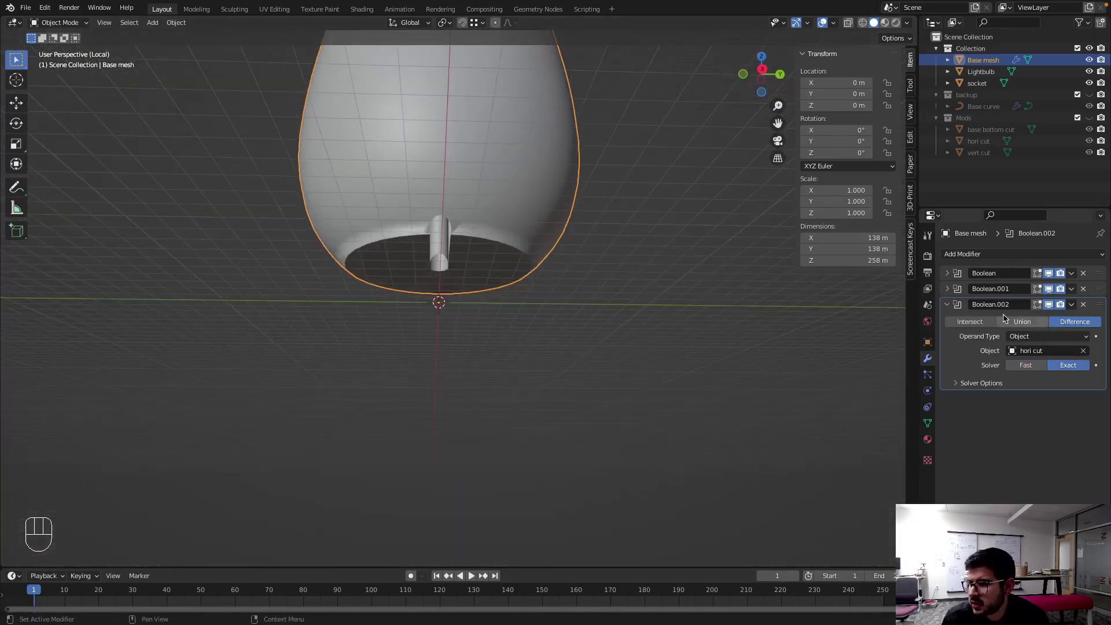
left_click(1067, 338)
left_click(1076, 351)
left_click_drag(580, 270, 954, 350)
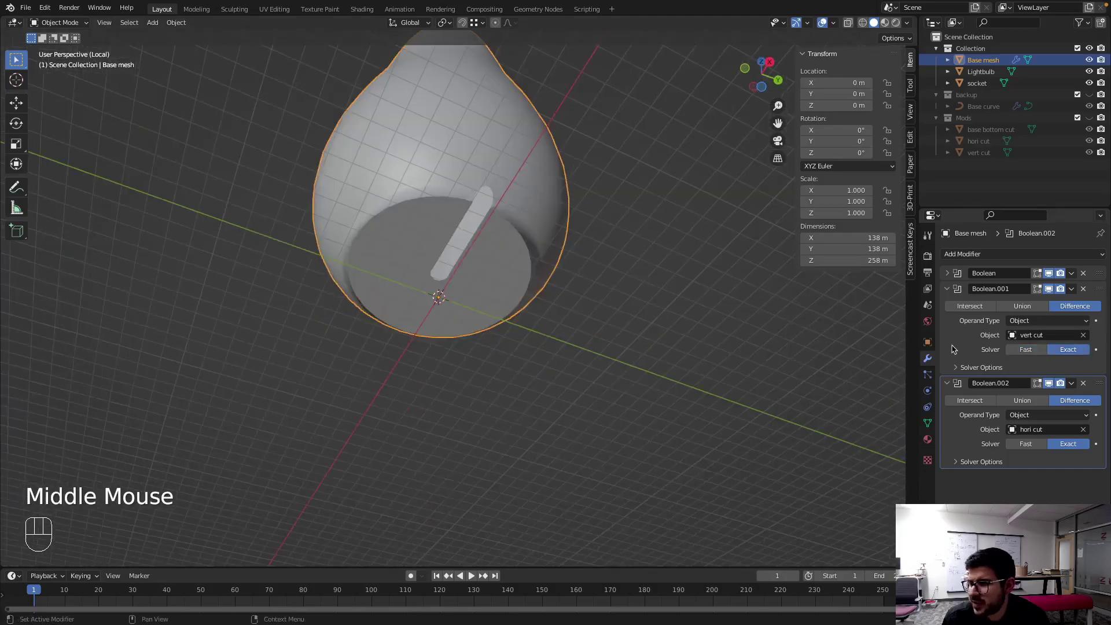
- Set the bottom cut Boolean to the Exact solver and pull back to see the whole lamp
left_click(948, 287)
left_click(948, 273)
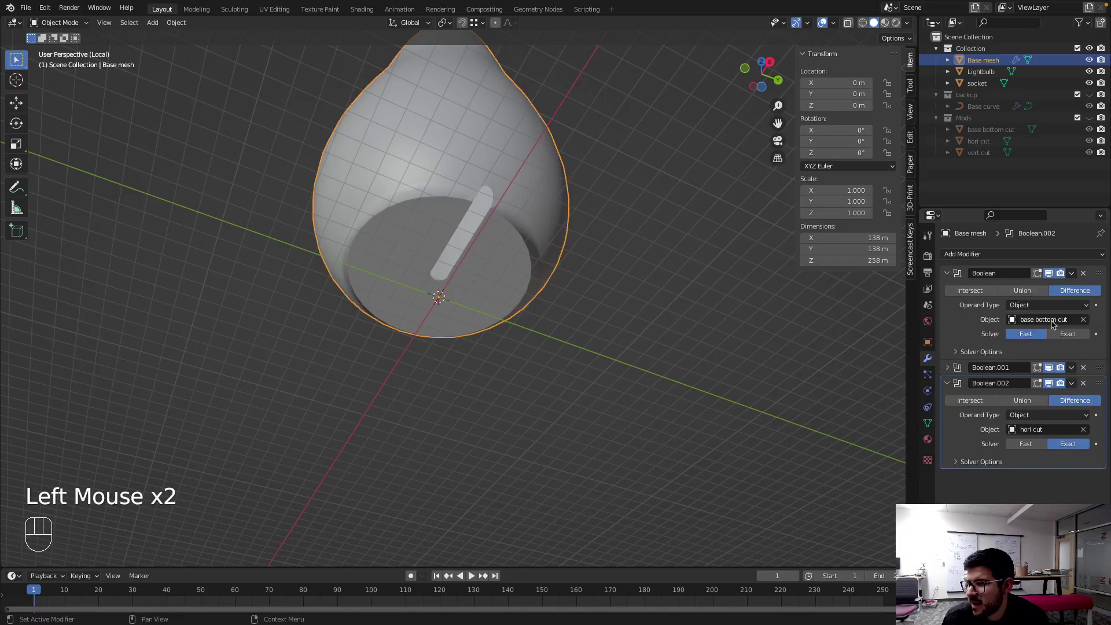
left_click_drag(640, 304, 476, 318)
scroll("down", 3)
left_click_drag(445, 247, 463, 108)
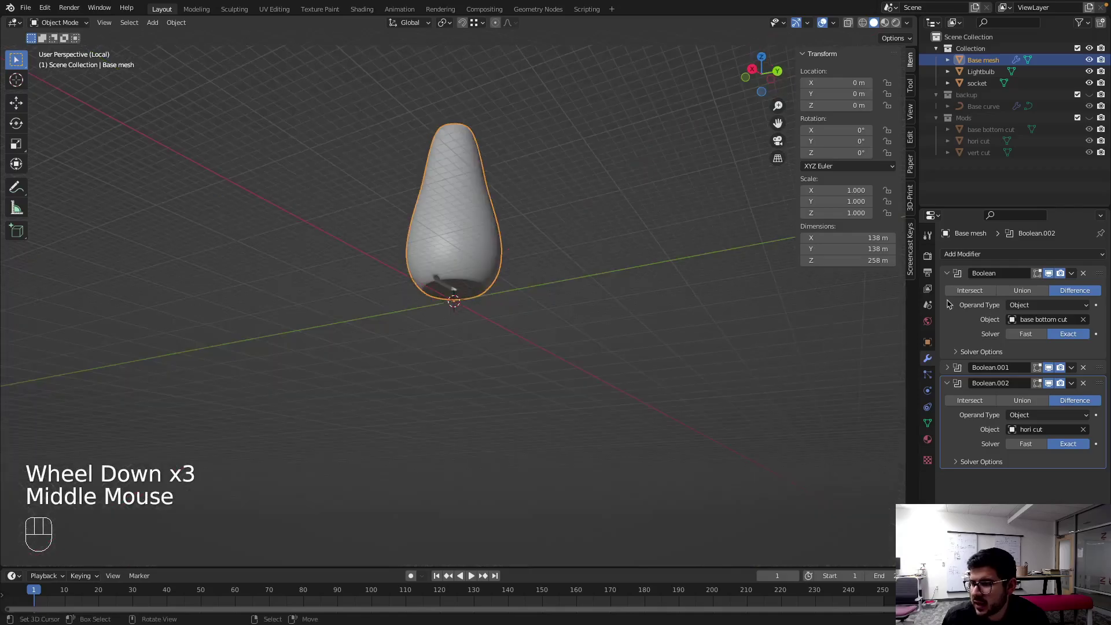
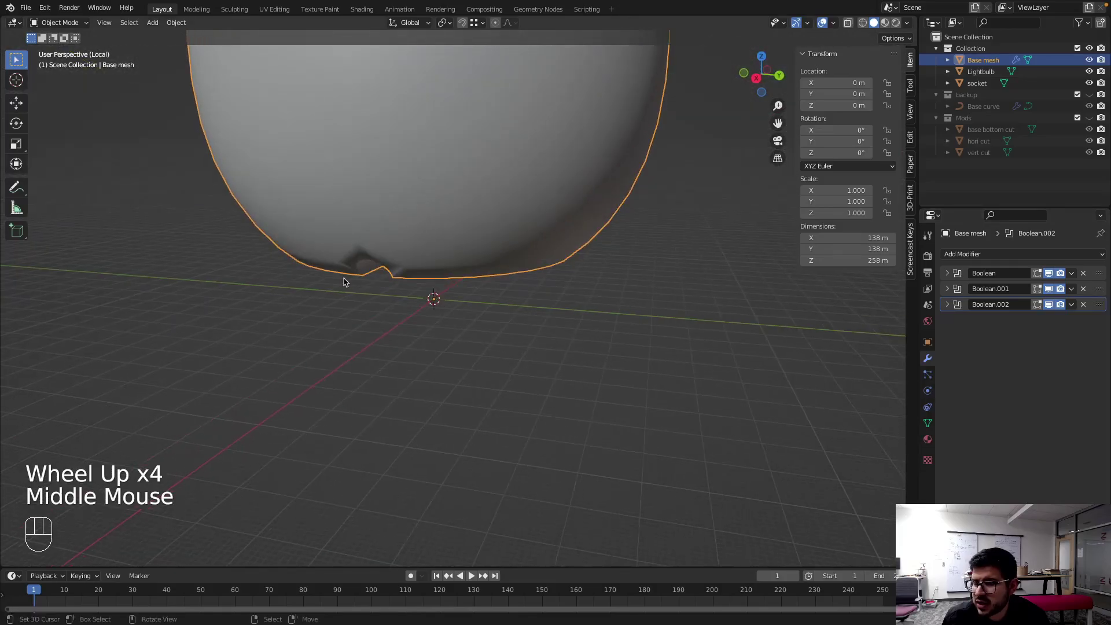
- Apply Object > Shade Flat to Base mesh and inspect its faceted, cut bottom from the side
left_click_drag(197, 56, 154, 24)
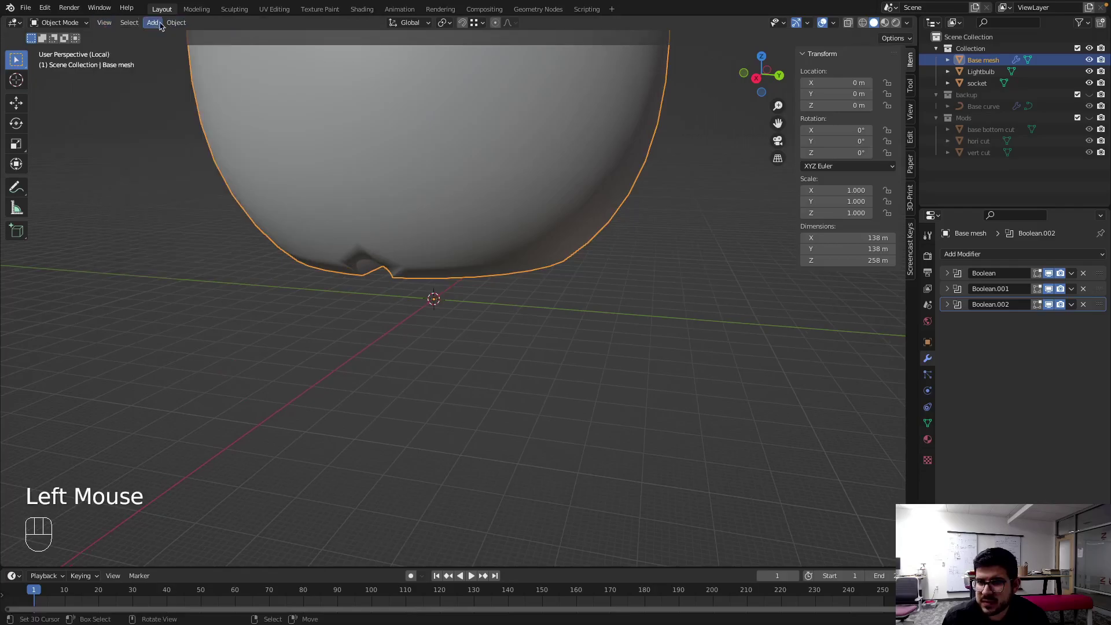
left_click_drag(173, 22, 227, 268)
left_click_drag(174, 20, 207, 277)
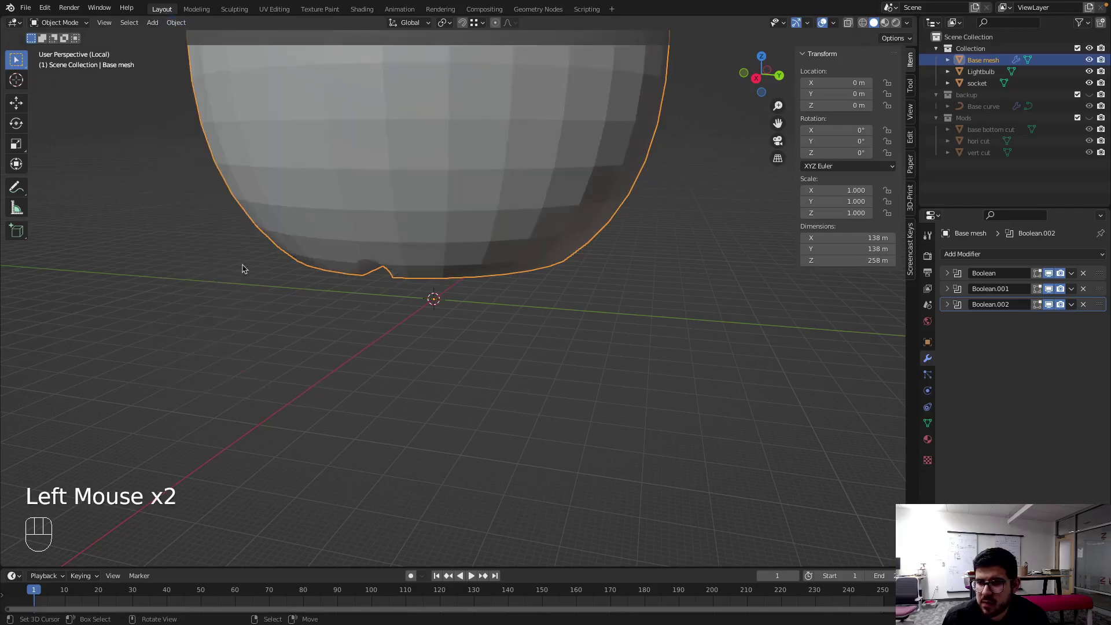
left_click_drag(337, 237, 393, 201)
scroll("down", 3)
middle_click(418, 225)
left_click_drag(441, 244, 494, 281)
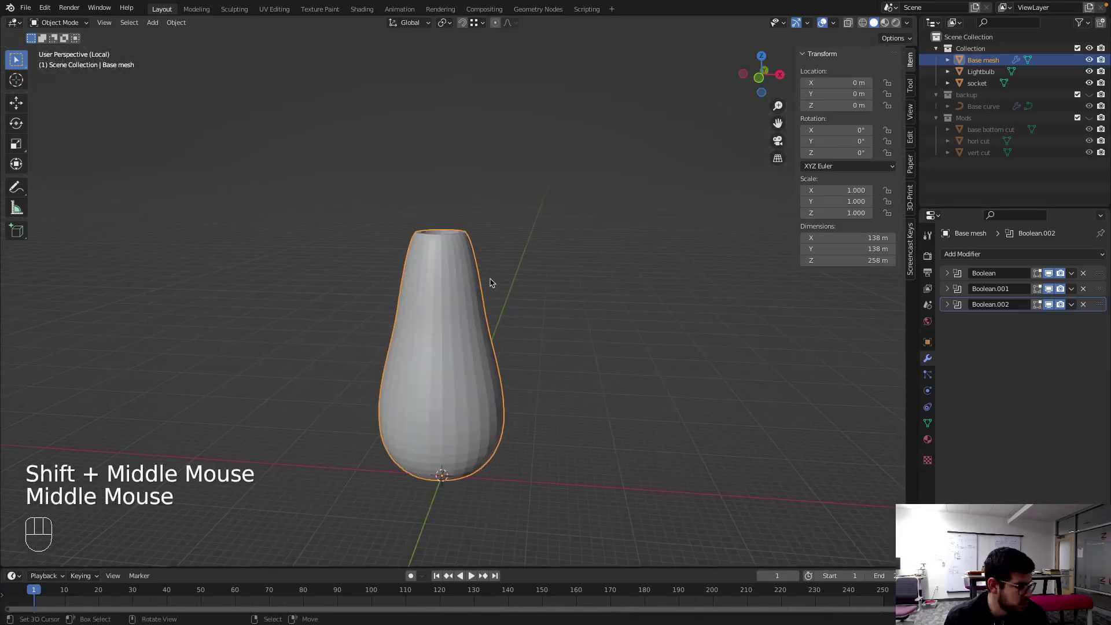